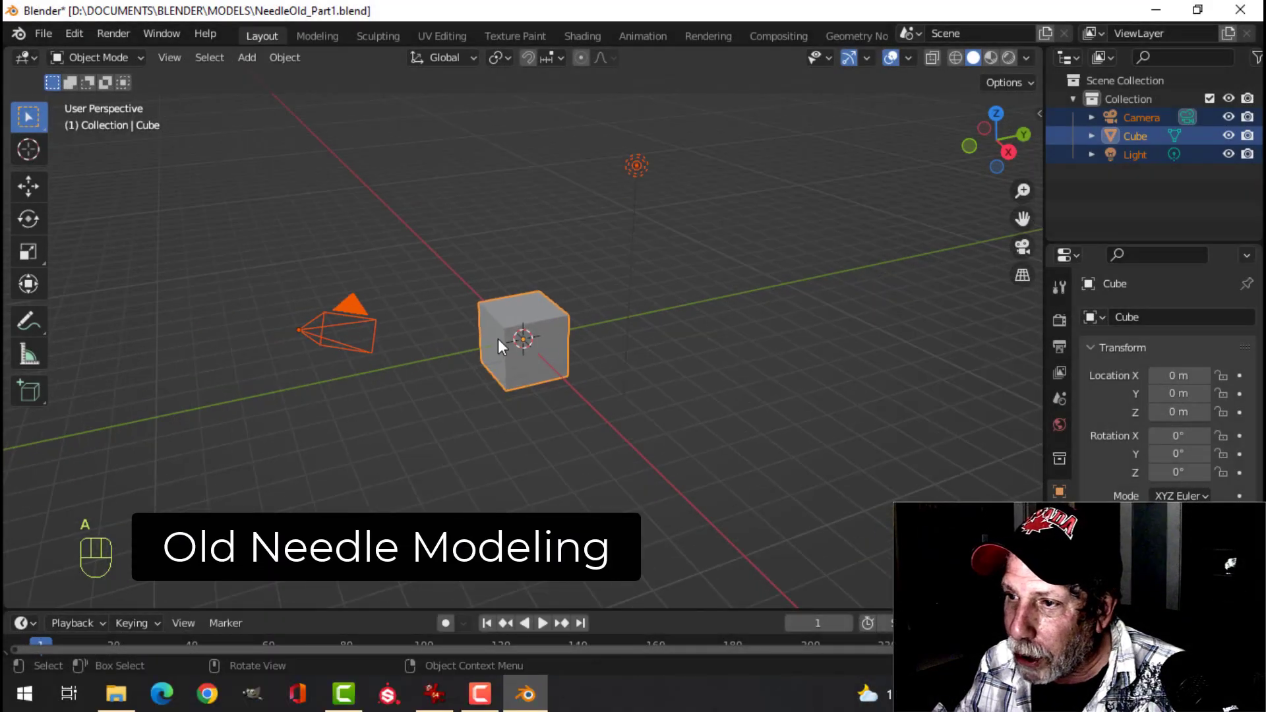
Delete the default cube, camera and light and switch to front view.
key("x")
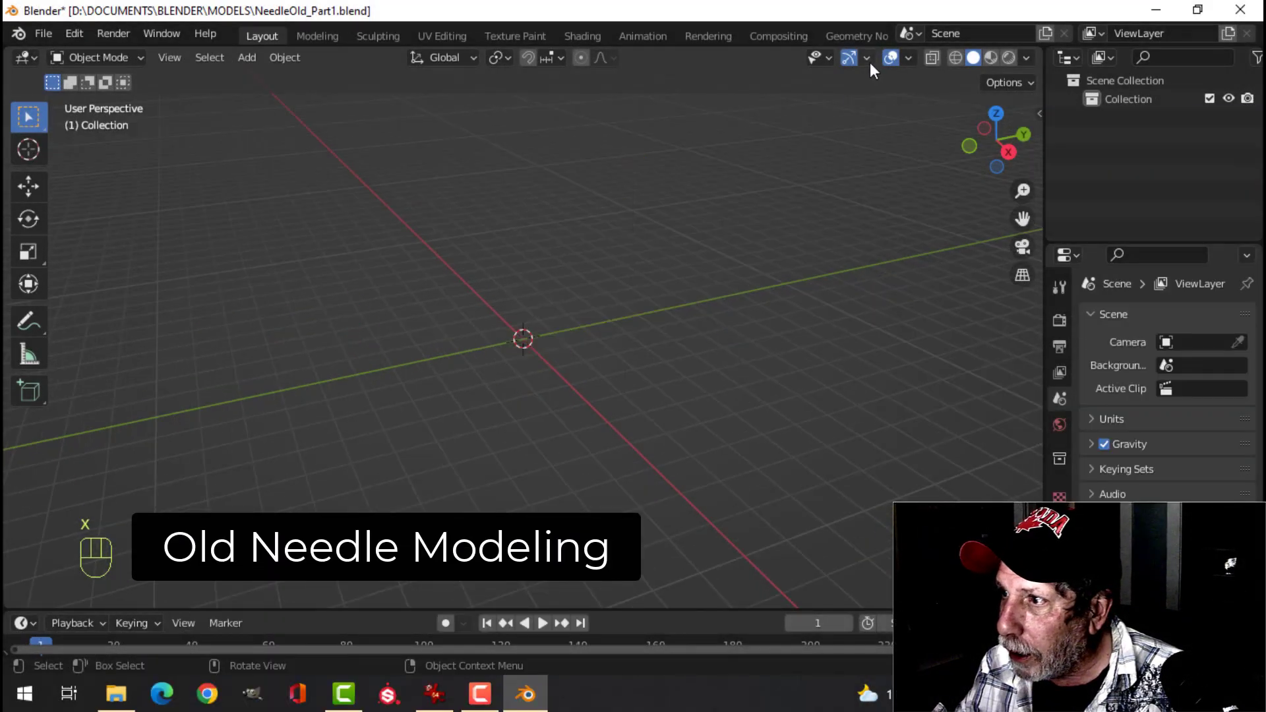
left_click_drag(876, 63, 652, 345)
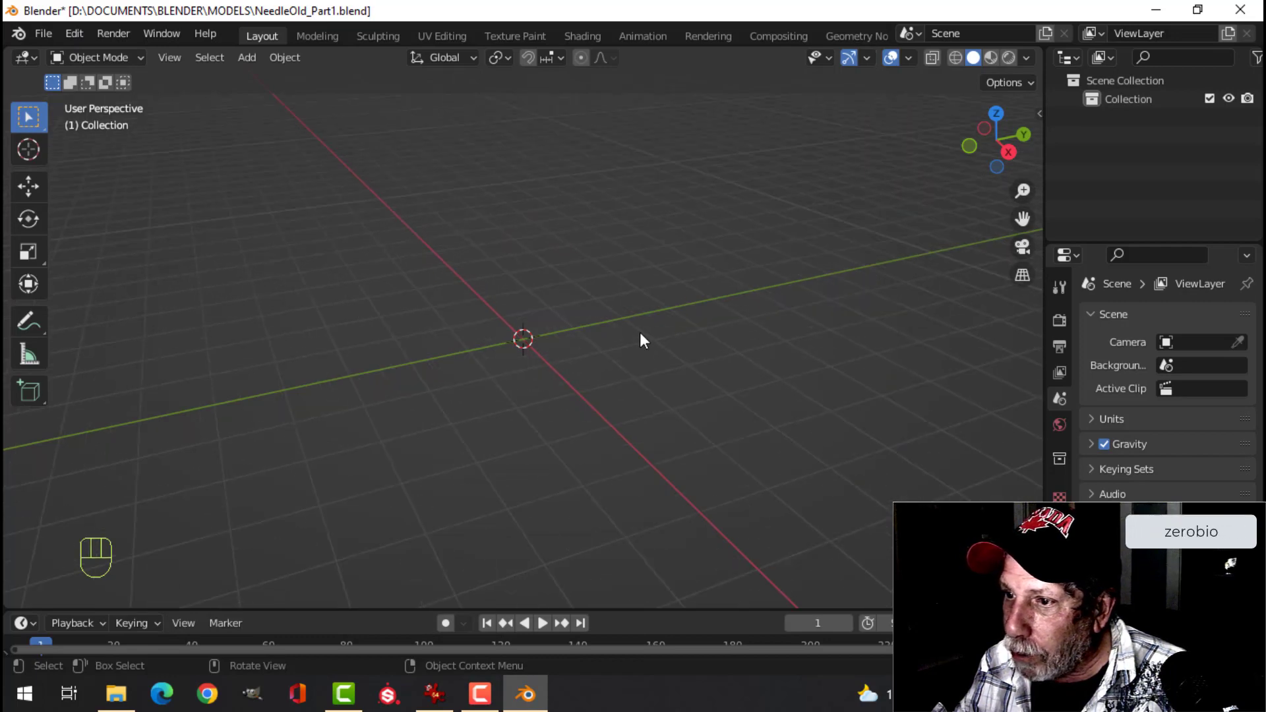
key("KP_1")
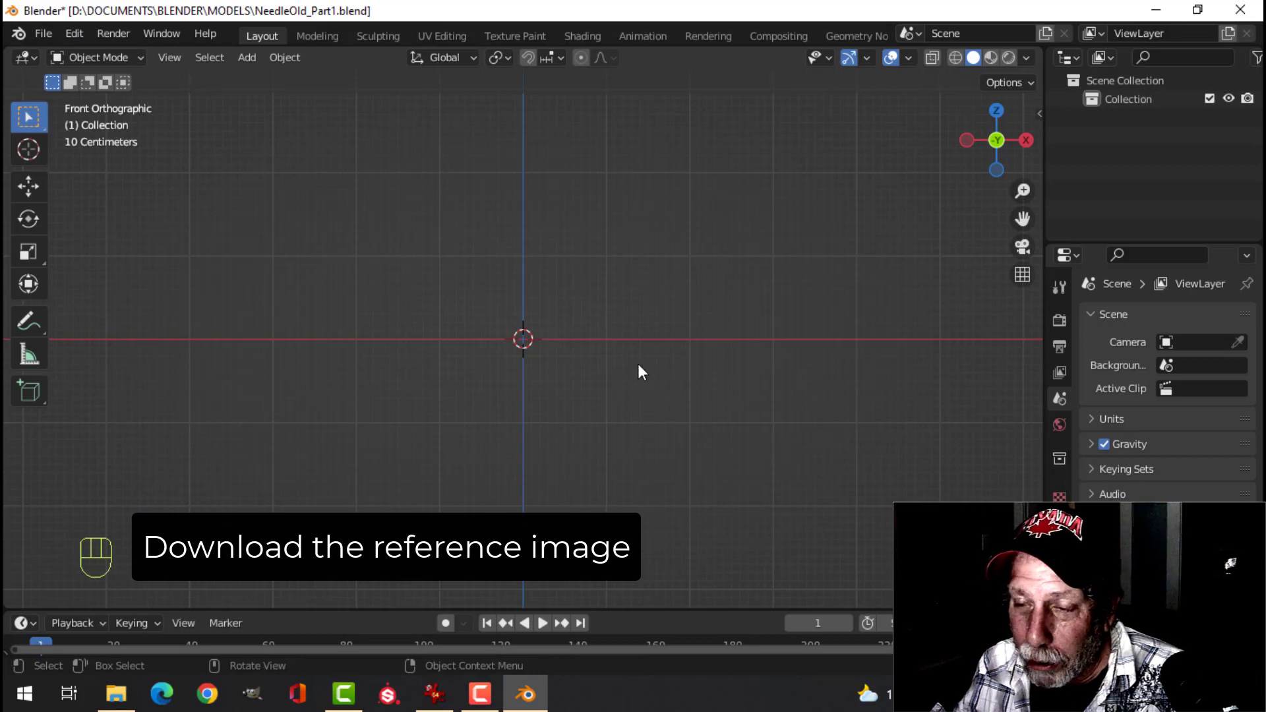
Load the syringe reference image, enlarge it and position it in the front view.
key("shift+a")
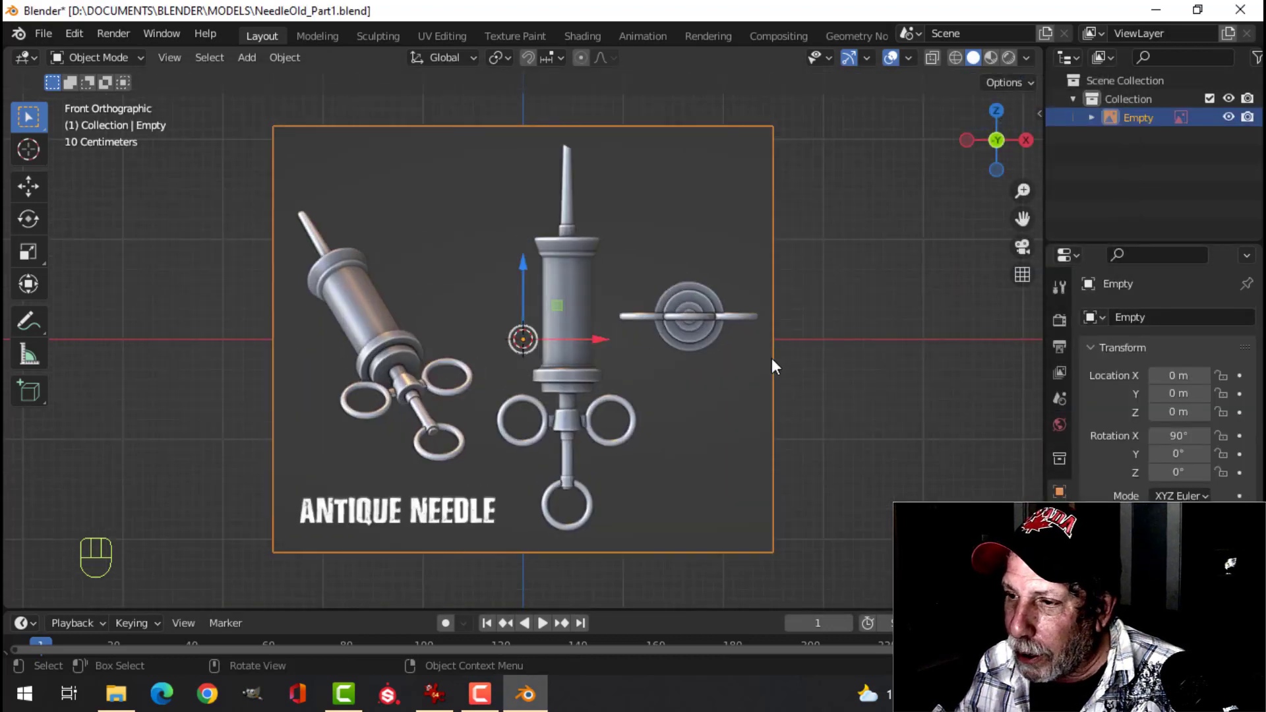
key("s")
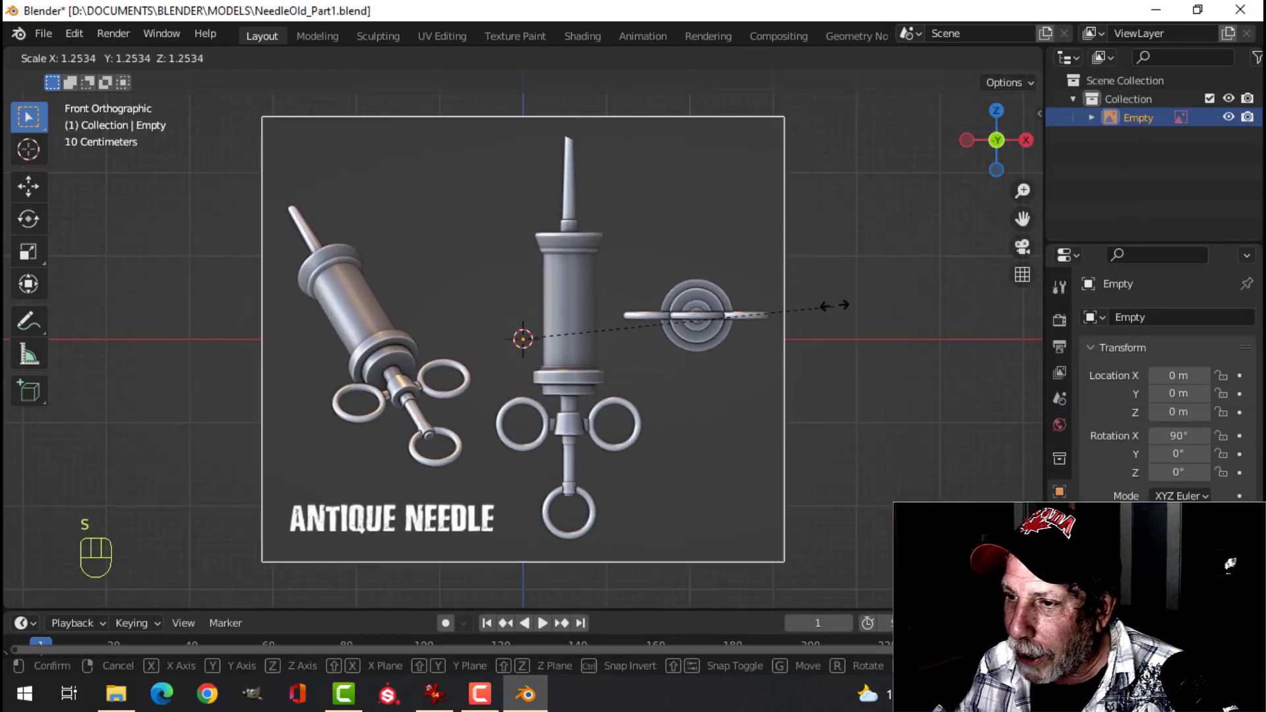
left_click(1199, 20)
key("g")
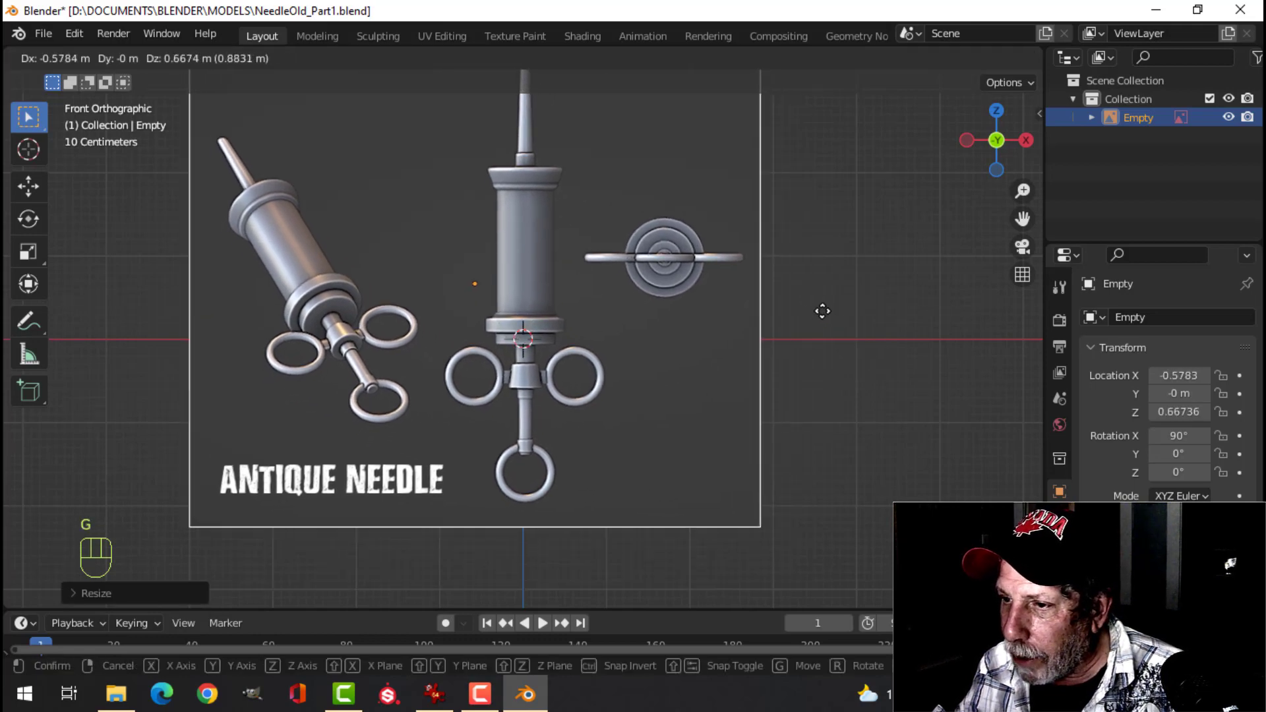
left_click(349, 331)
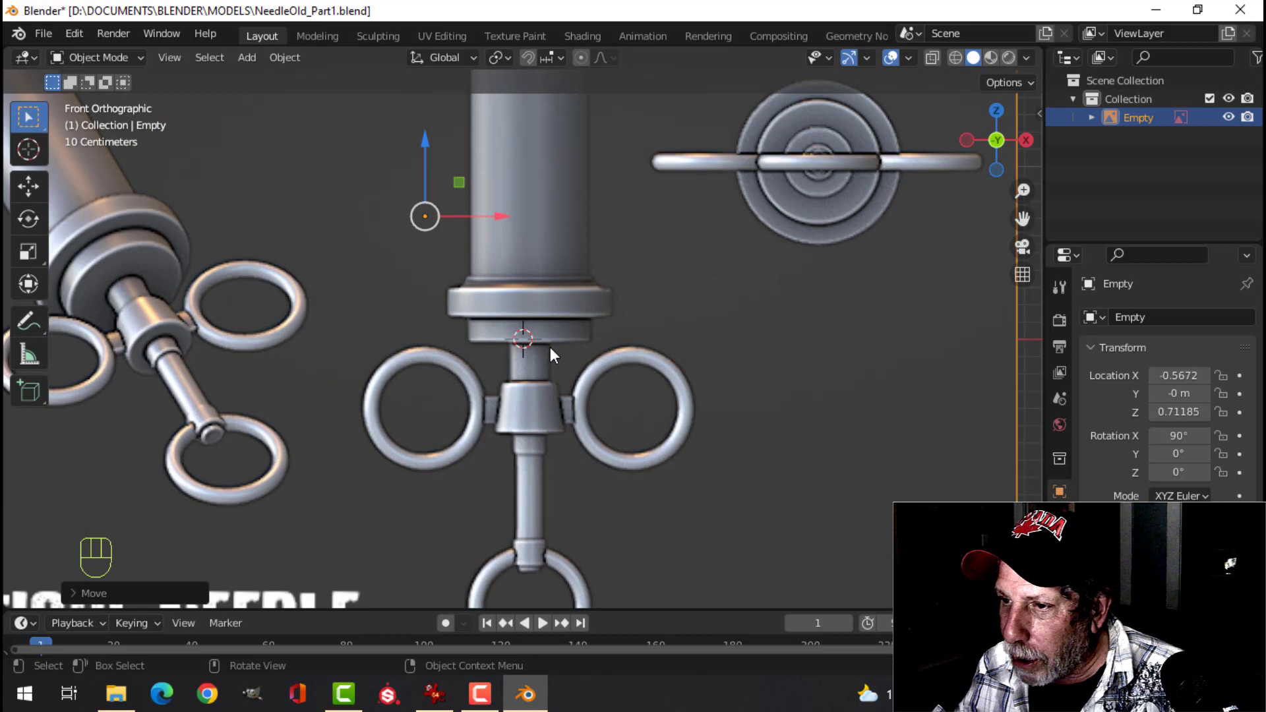
key("g")
Enable the Outliner's selectability filter and make the reference image empty unselectable.
left_click(1199, 21)
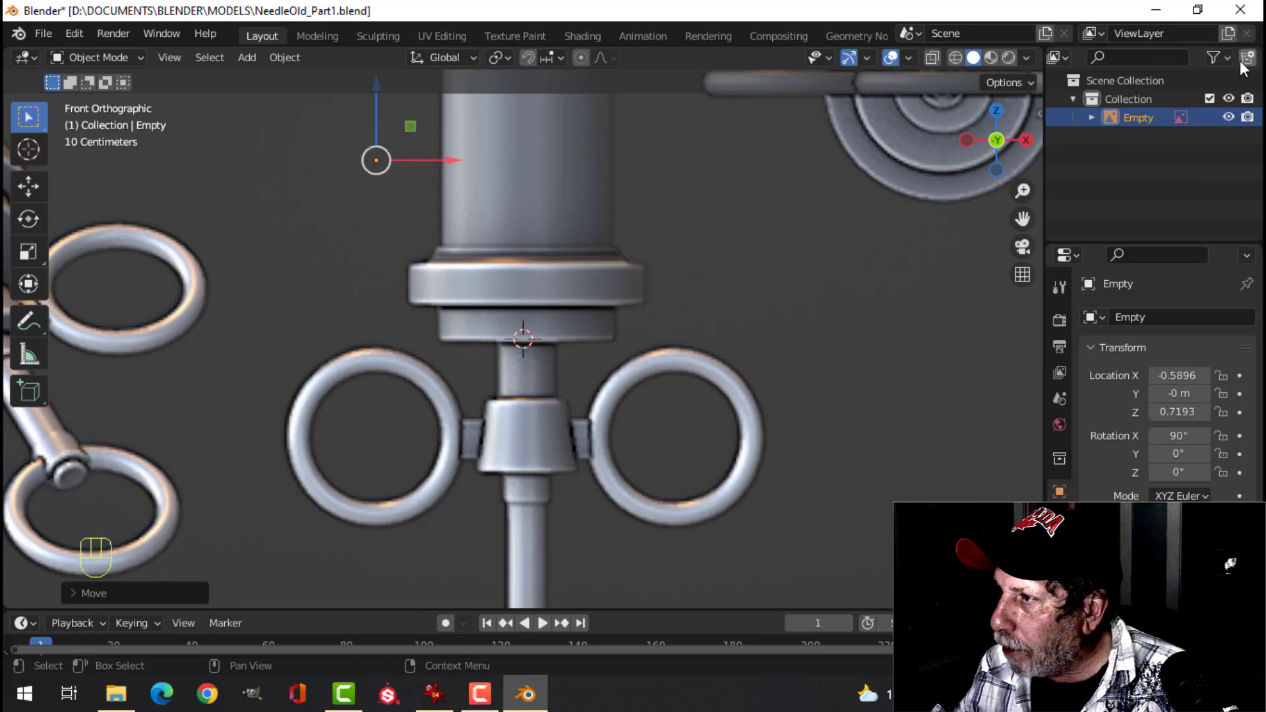
left_click_drag(1231, 67, 1041, 588)
left_click(1218, 129)
left_click(679, 247)
left_click(604, 264)
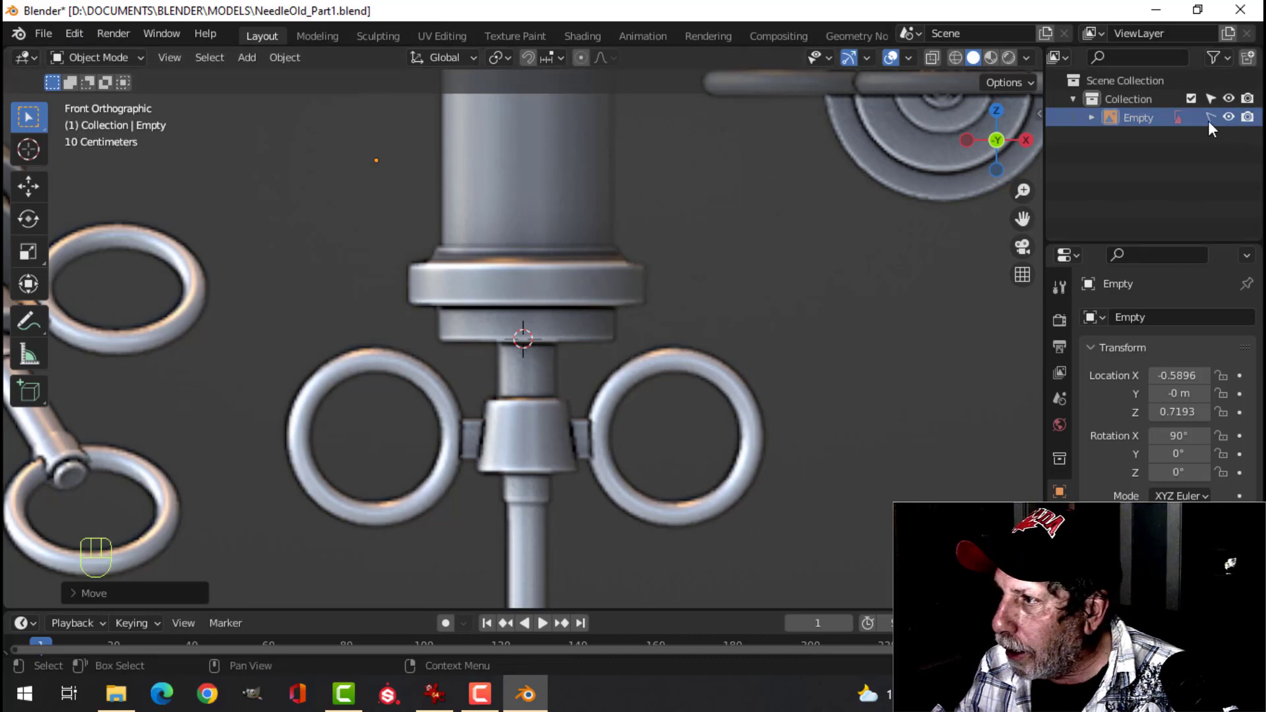
left_click(1216, 124)
middle_click(656, 321)
left_click_drag(652, 322, 615, 330)
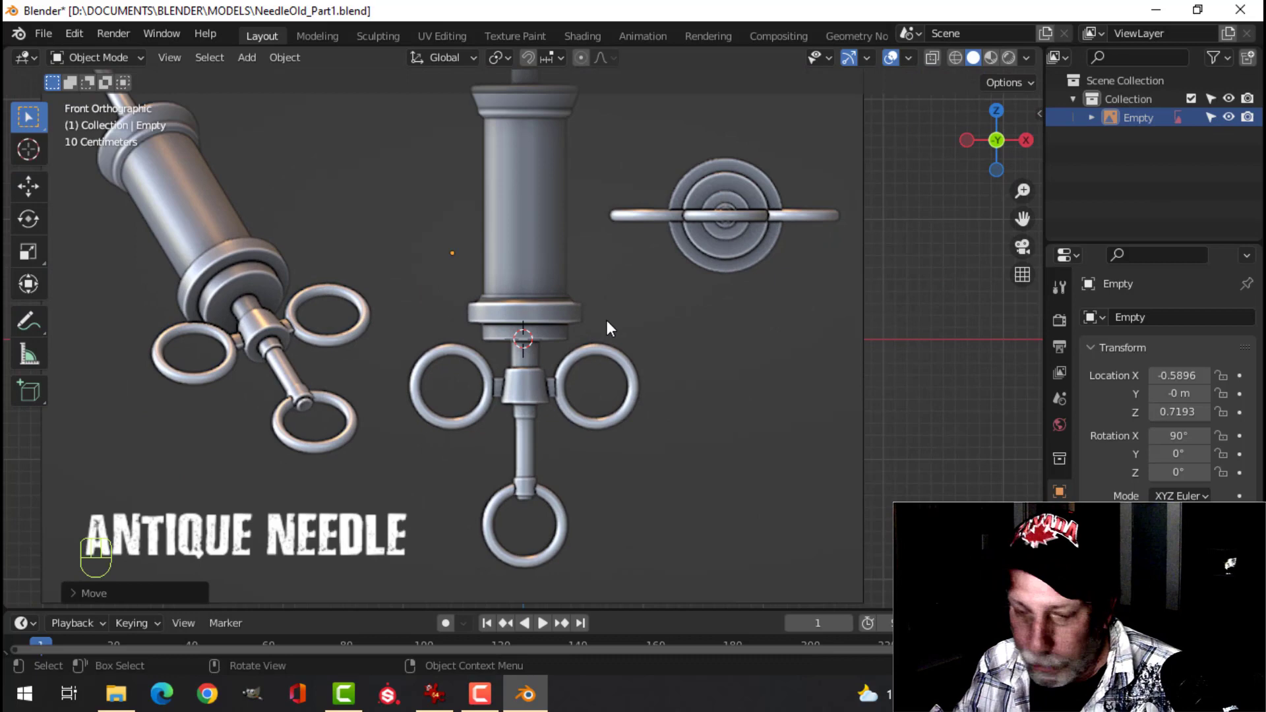
Add a mesh cylinder and adjust its creation settings in the Add Cylinder panel.
key("shift+a")
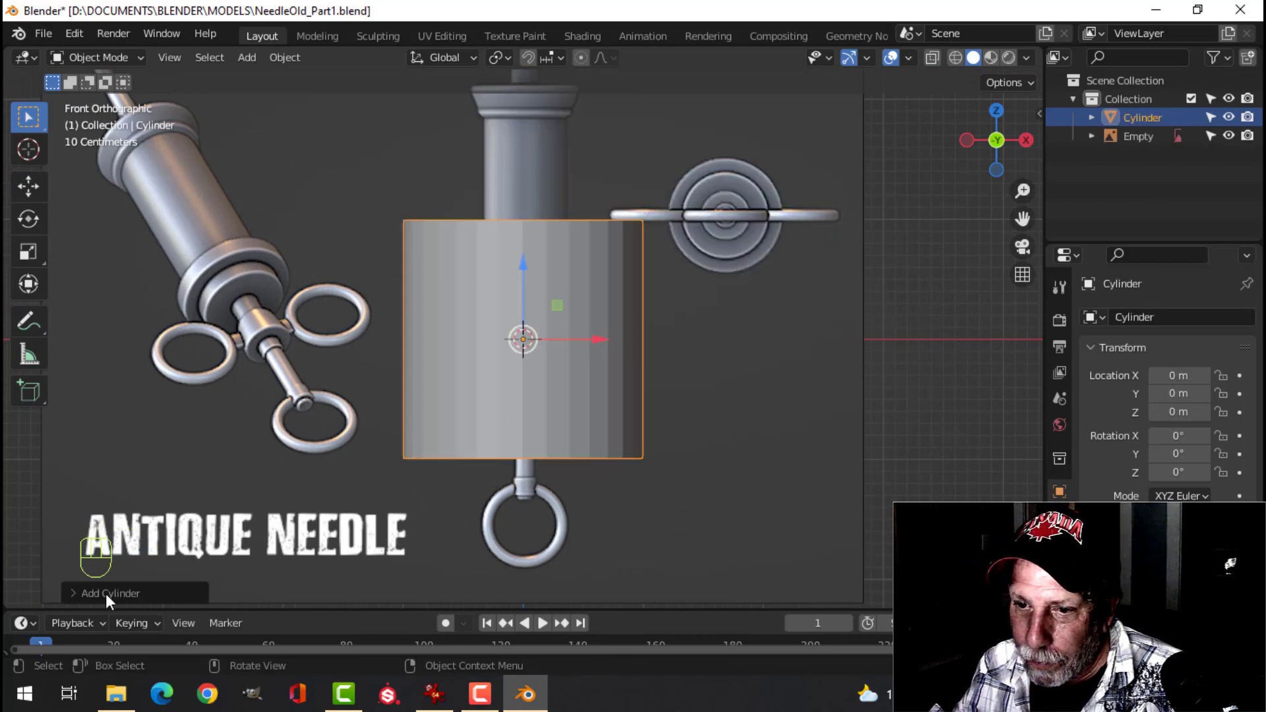
left_click(114, 606)
left_click(269, 326)
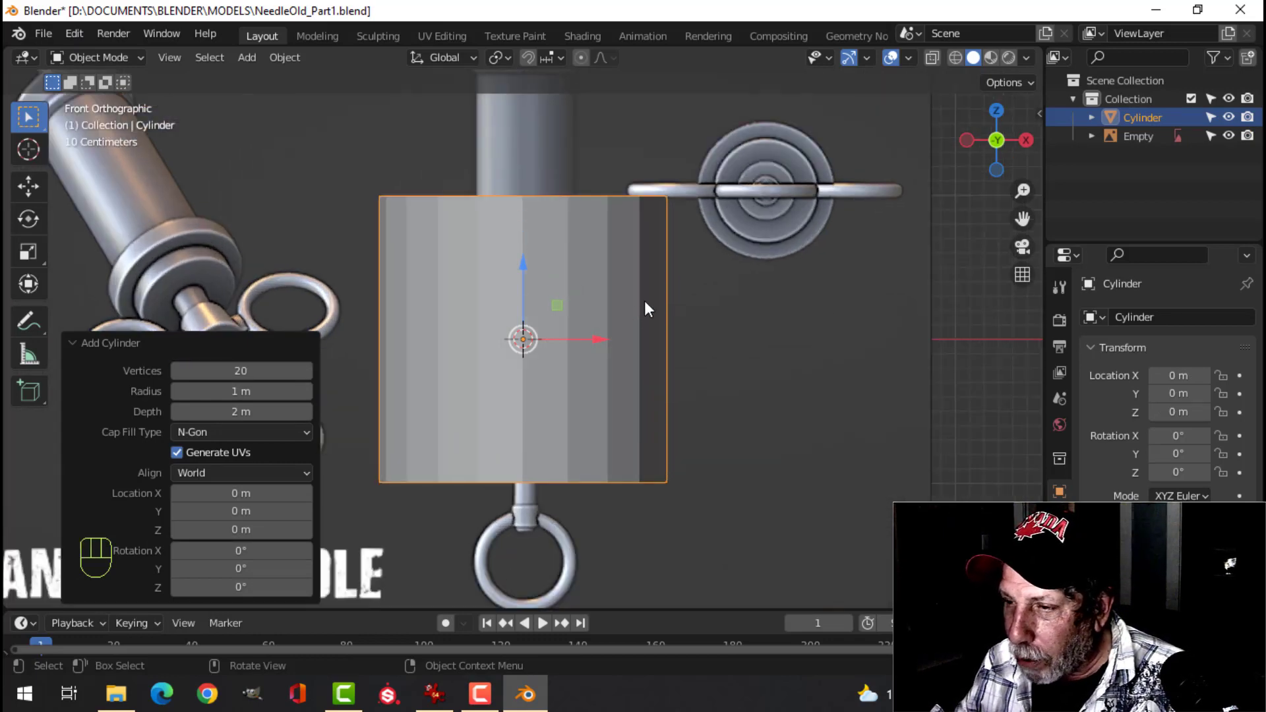
In Edit Mode with X-ray on, shrink the cylinder and raise it over the syringe barrel.
key("Tab")
key("z")
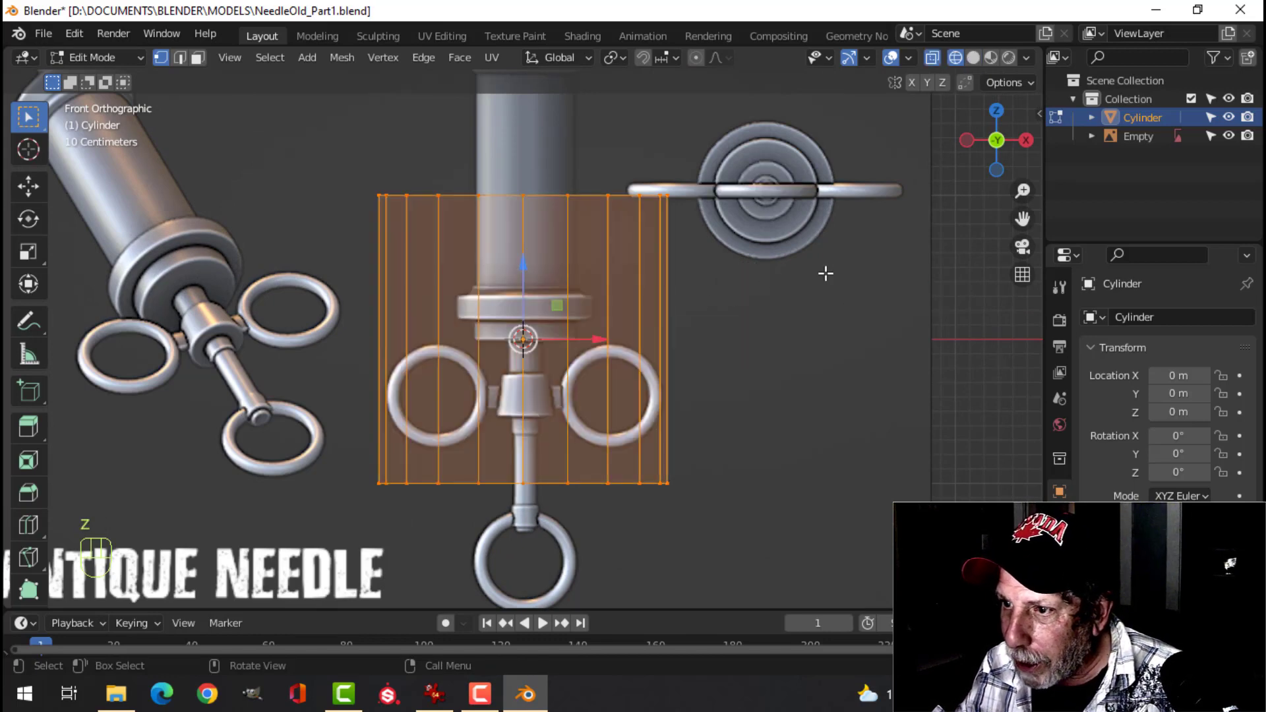
key("s")
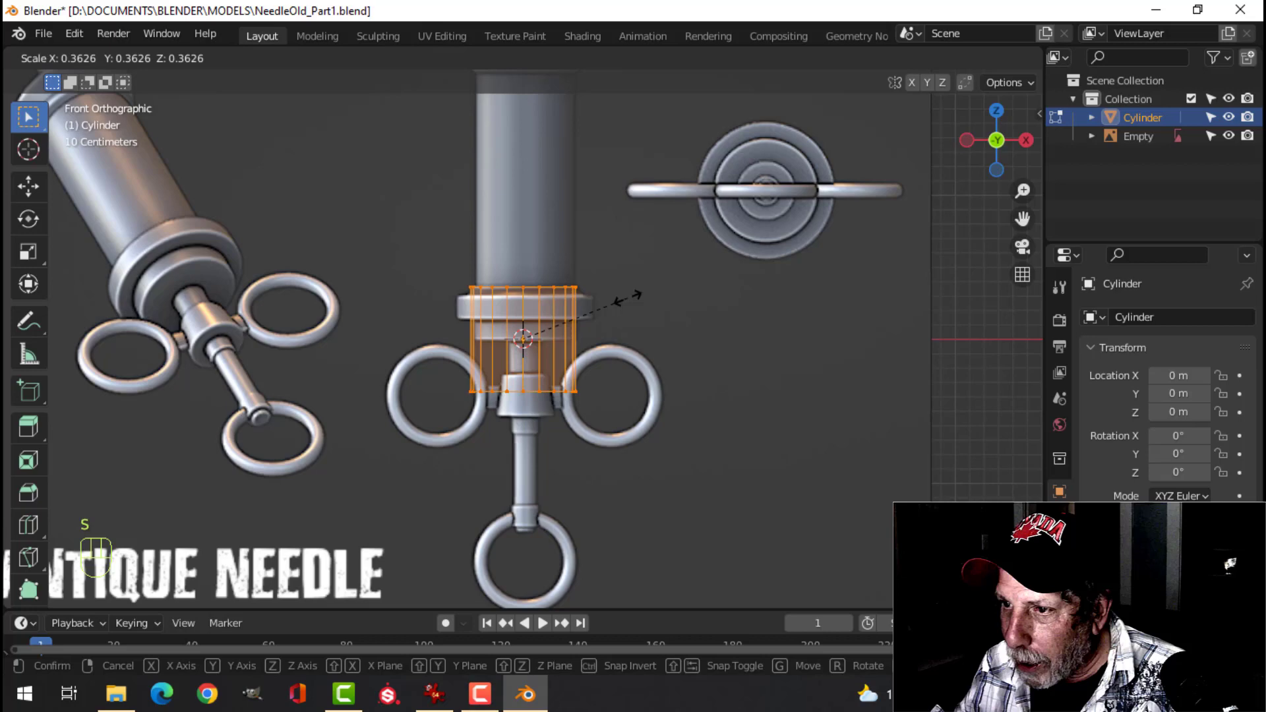
left_click(217, 323)
left_click(217, 323)
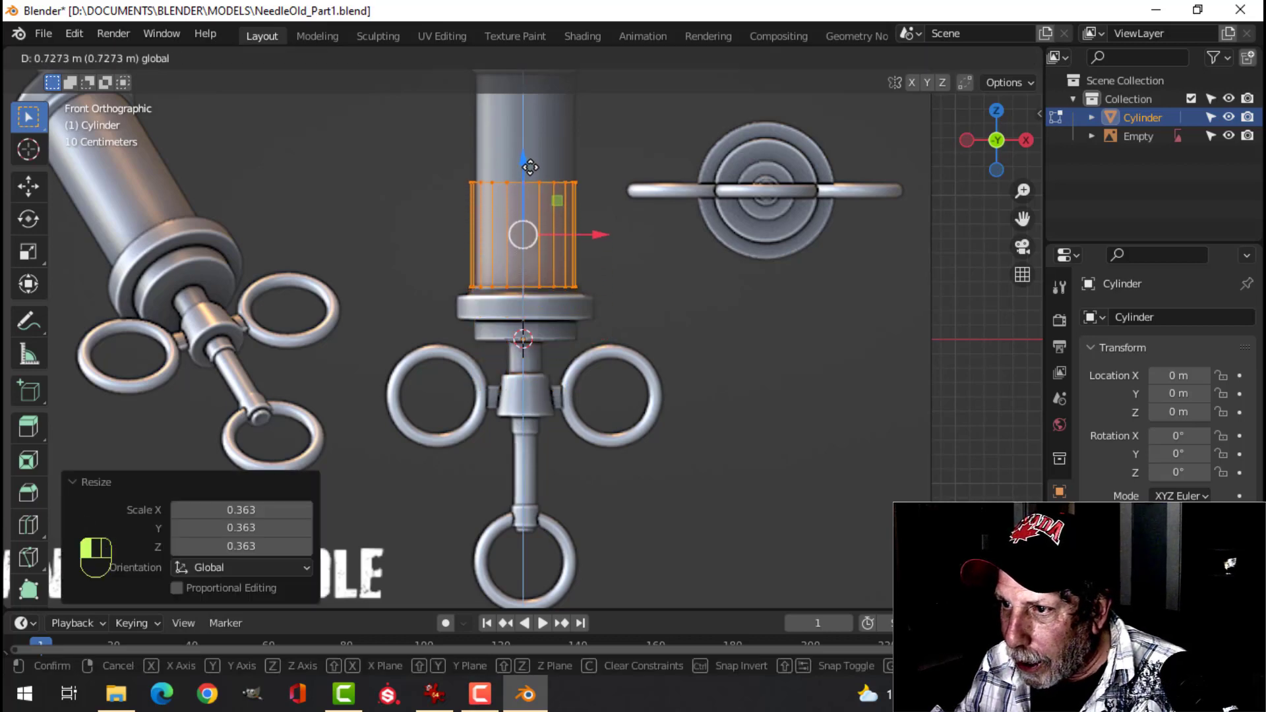
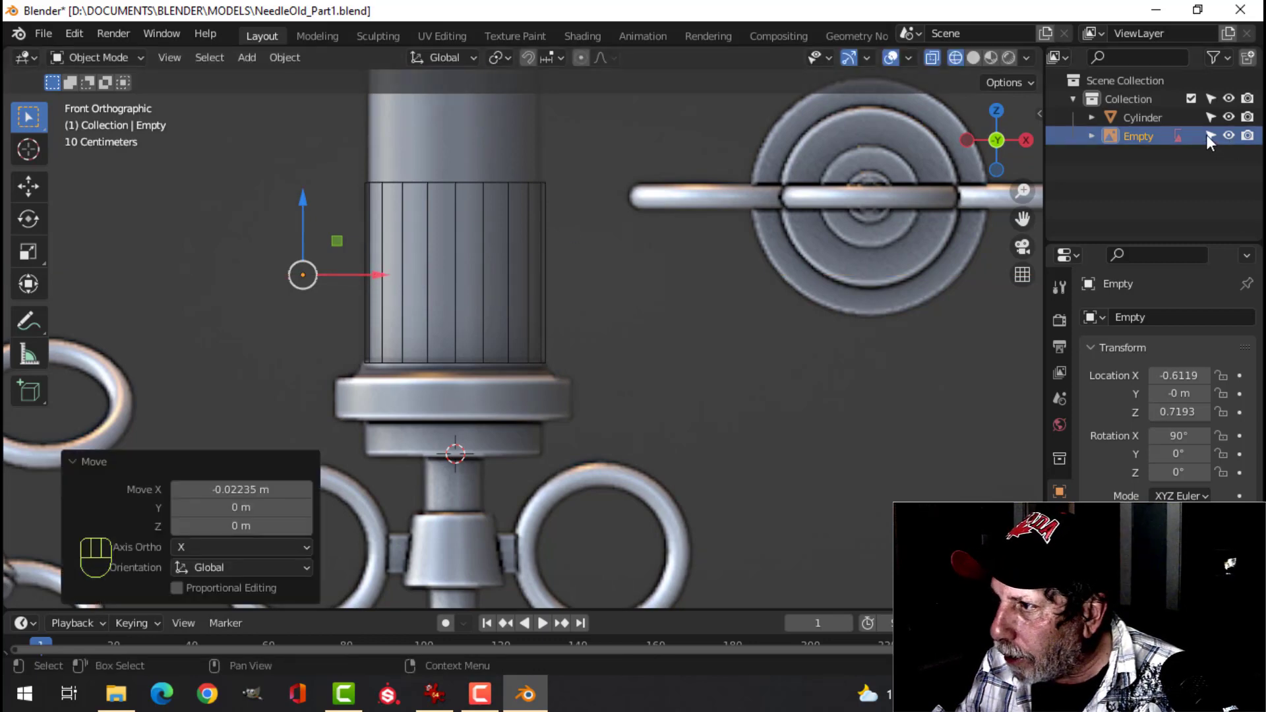
Relock the reference image, select the cylinder and rescale it to the barrel width.
left_click(1216, 145)
left_click(476, 248)
left_click(497, 195)
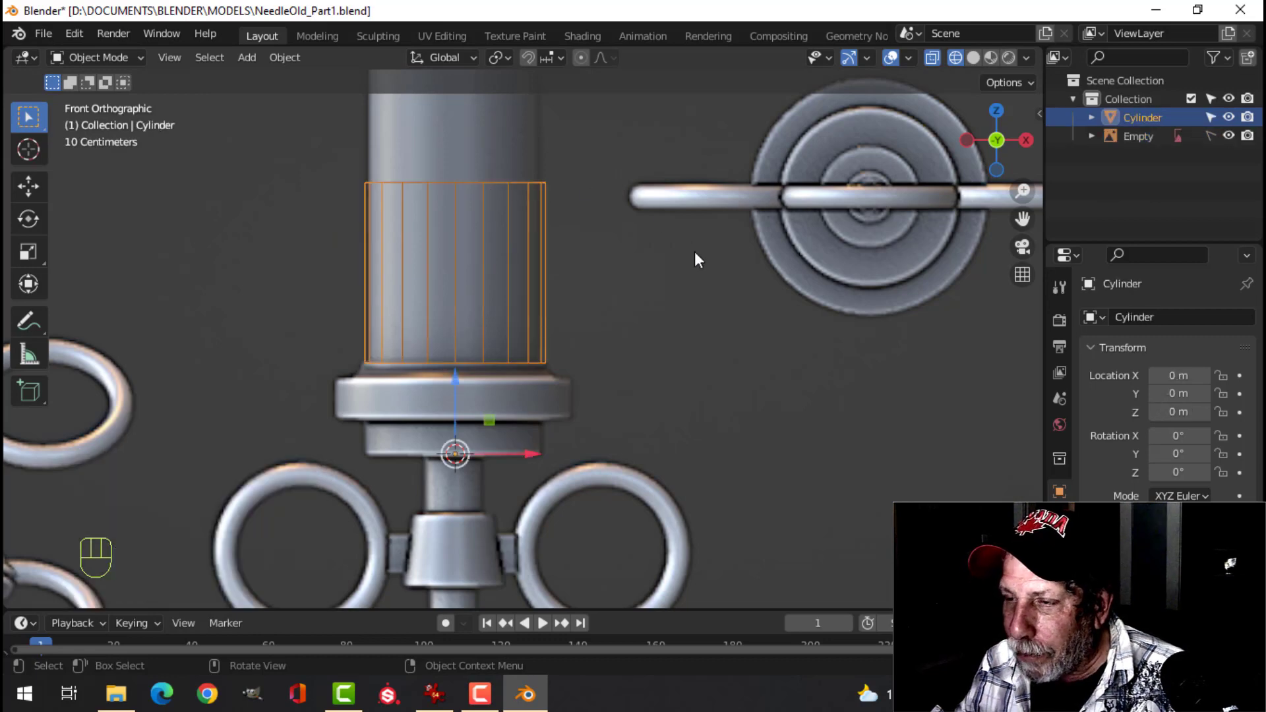
key("Tab")
key("s")
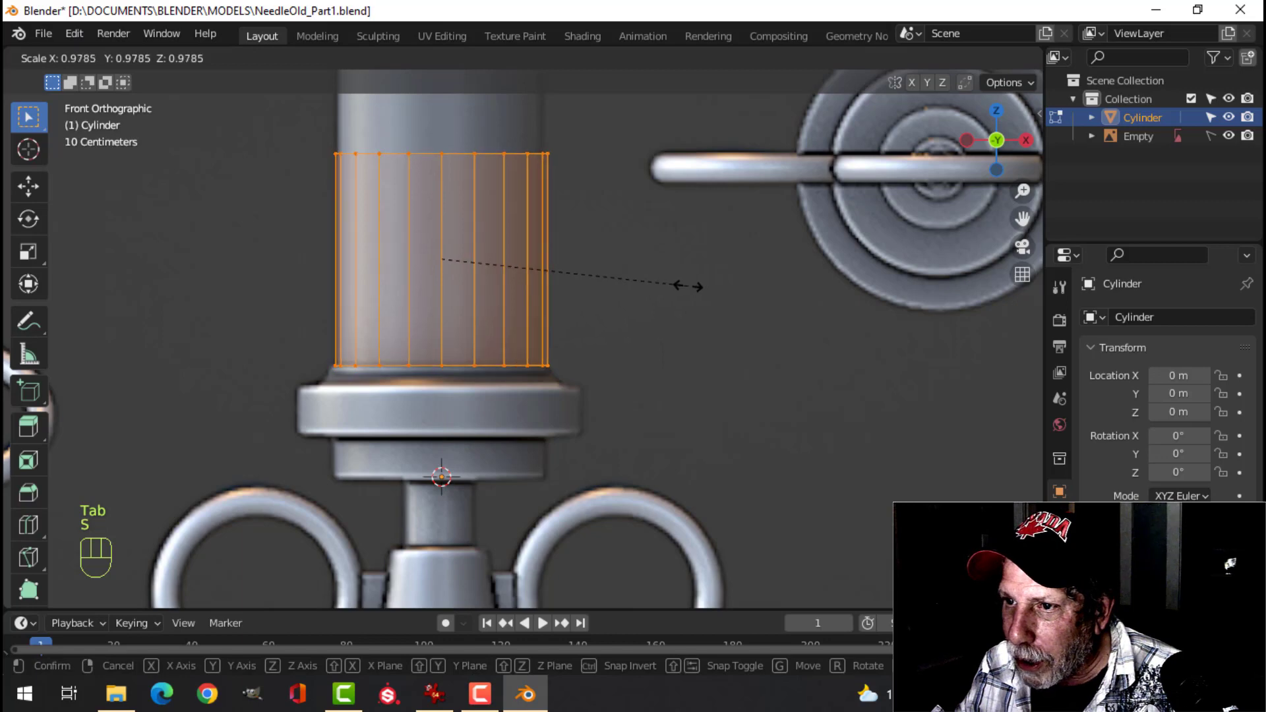
left_click(225, 20)
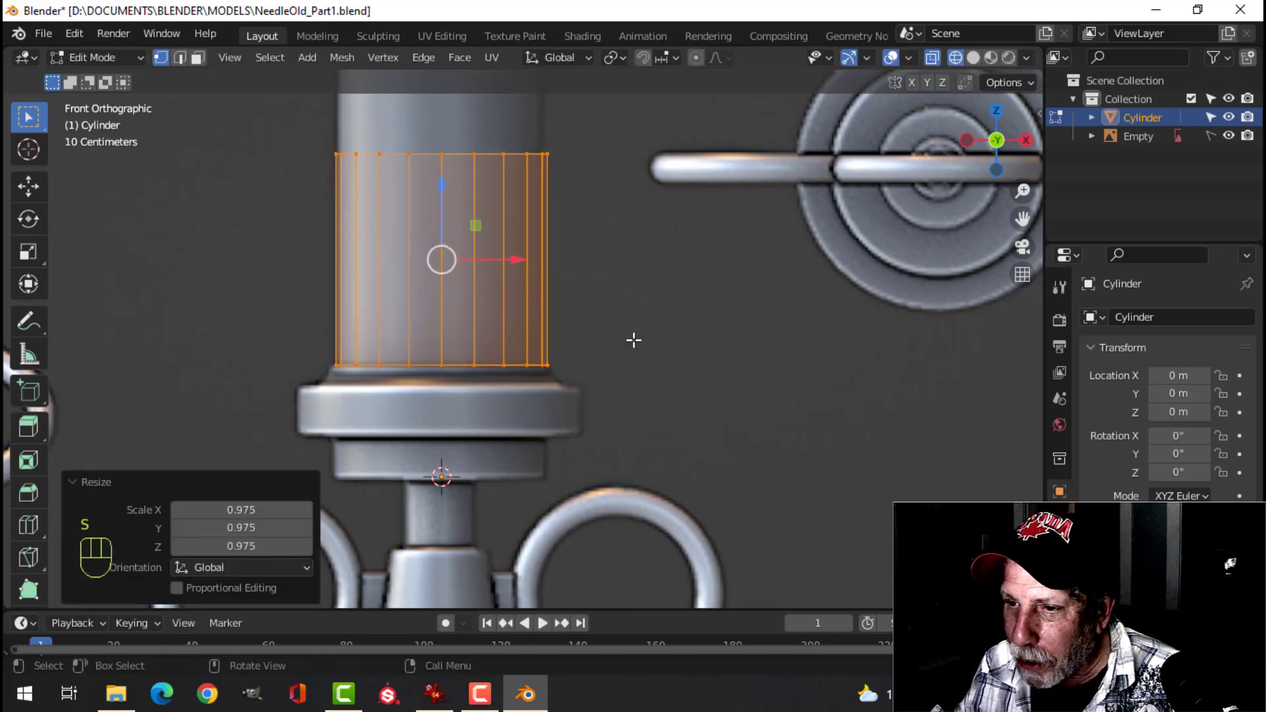
Select the cylinder's bottom ring, widen it slightly and extrude short rings just below it.
key("alt+a")
middle_click(226, 20)
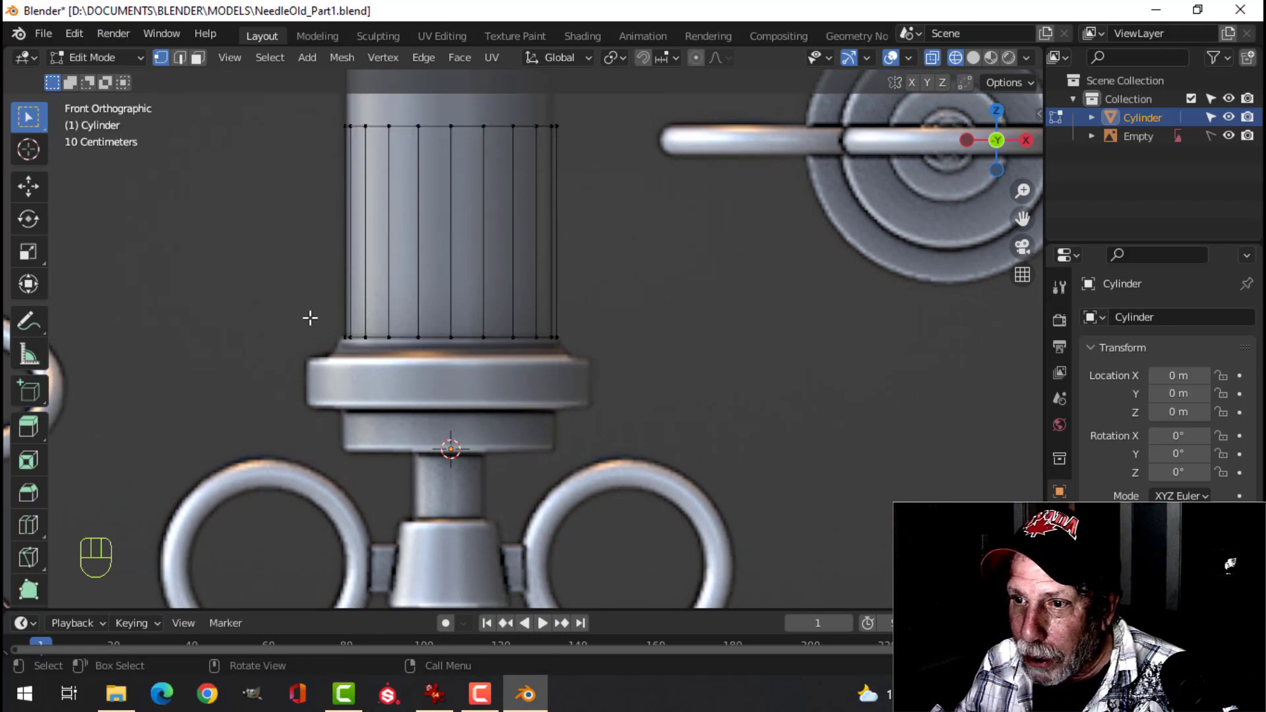
key("b")
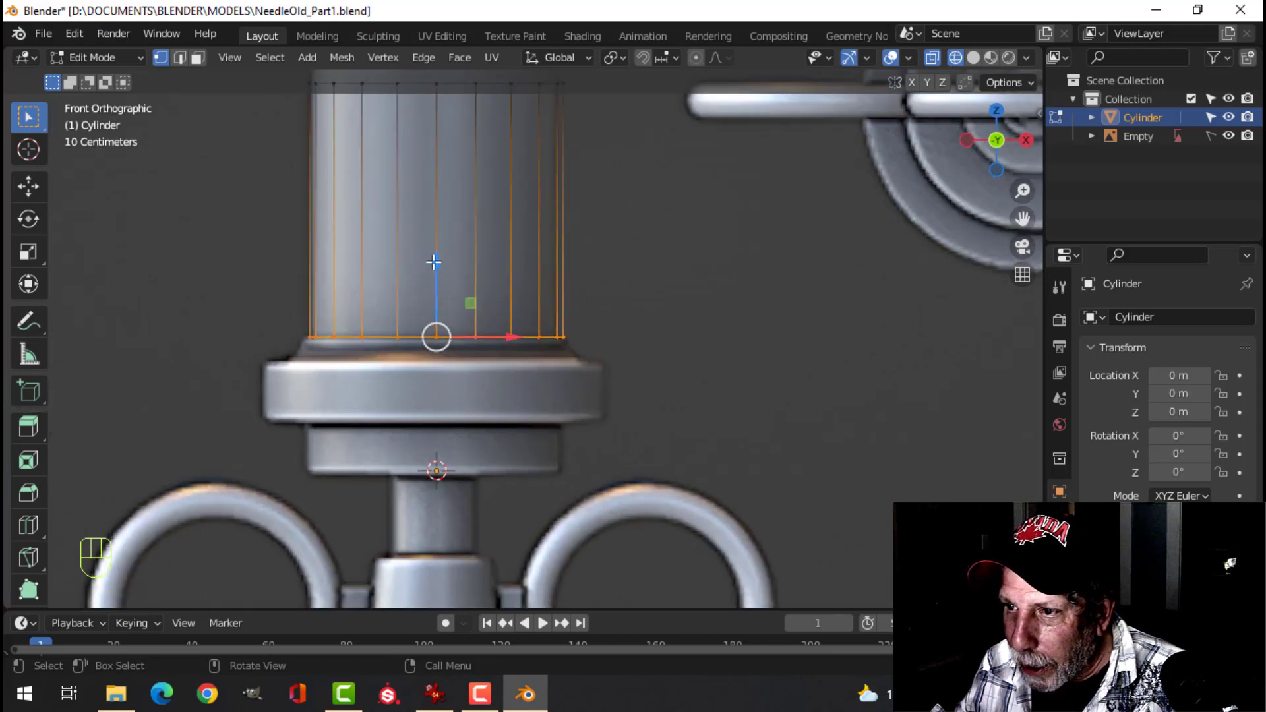
left_click(225, 20)
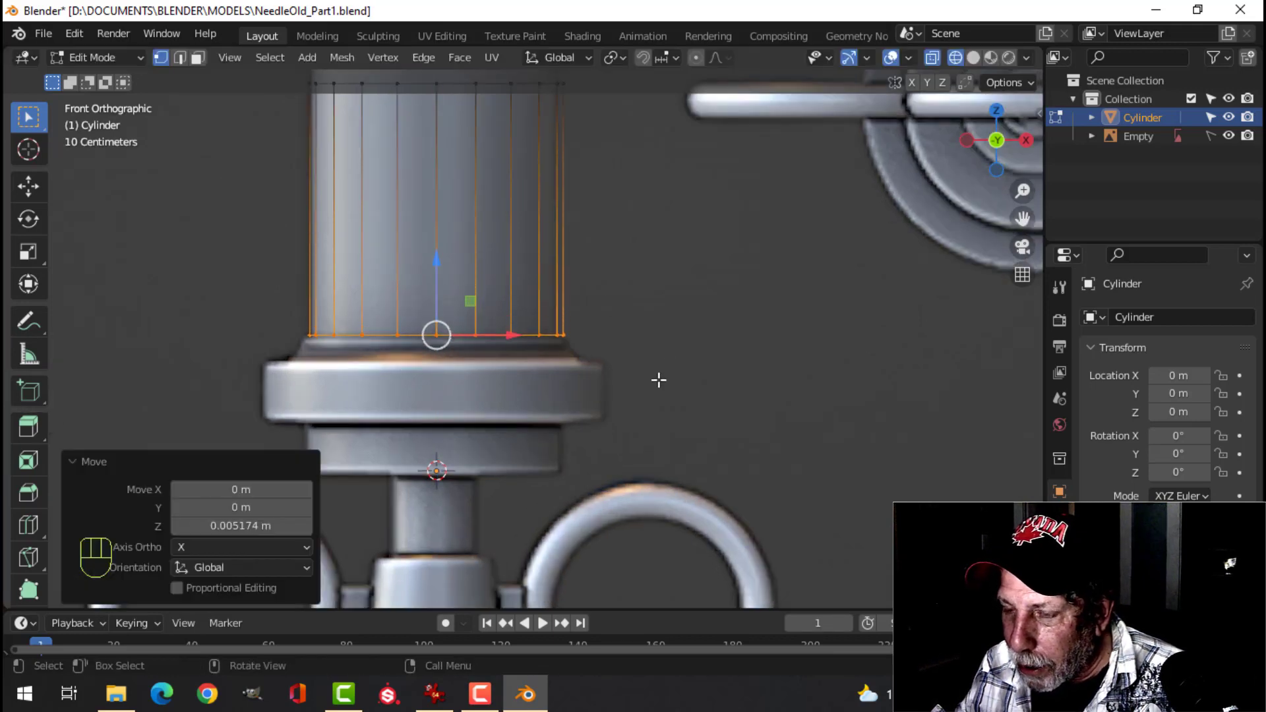
key("e")
key("s")
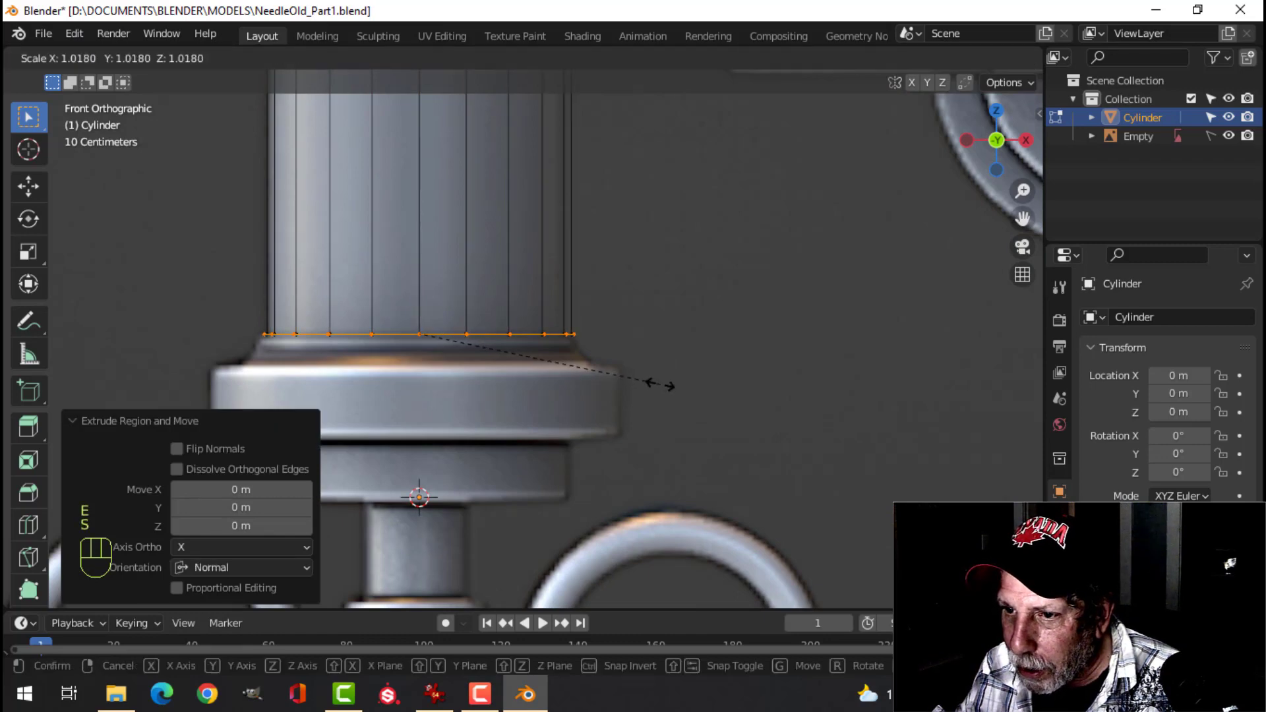
left_click(226, 20)
key("e")
left_click(226, 21)
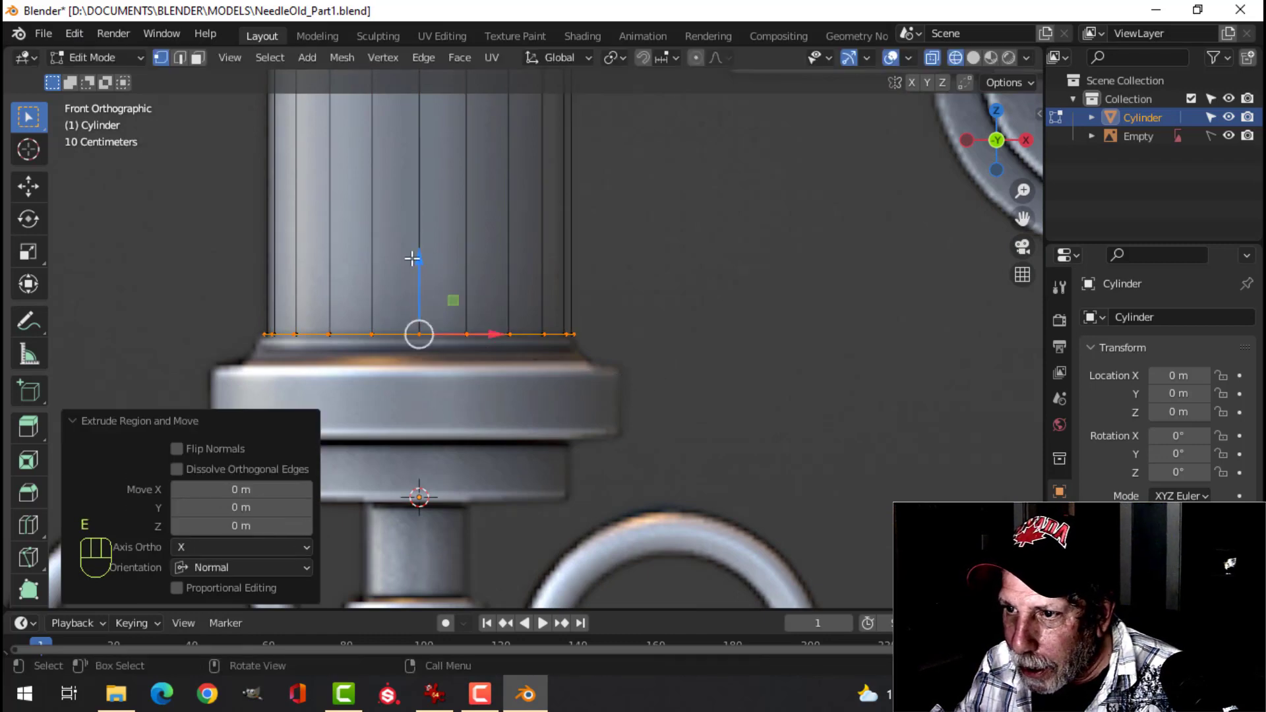
left_click(225, 21)
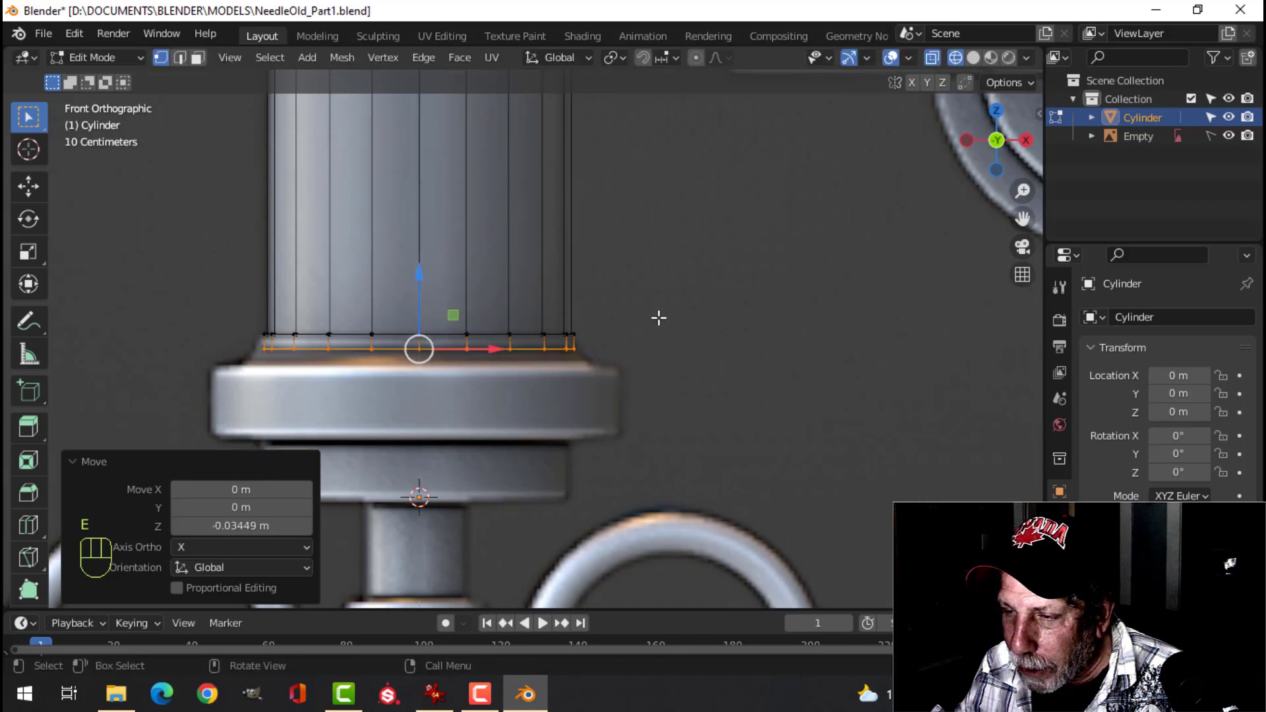
key("e")
left_click(225, 20)
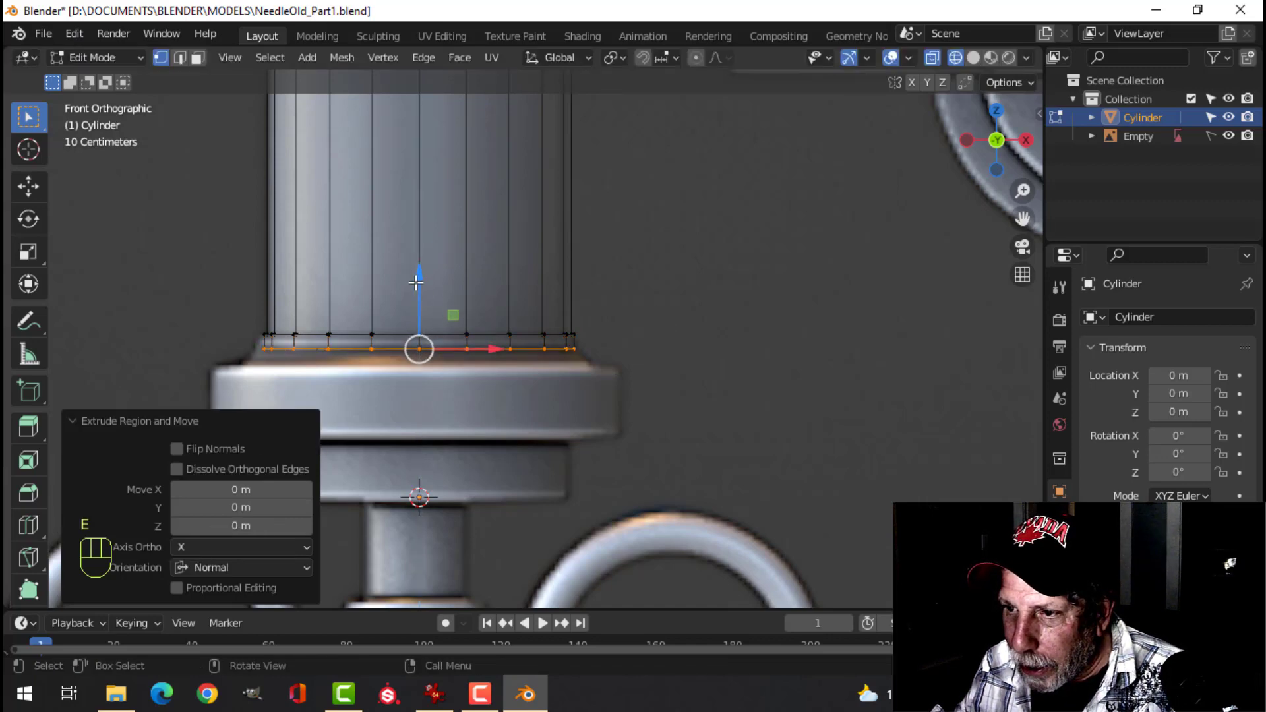
left_click(225, 20)
key("s")
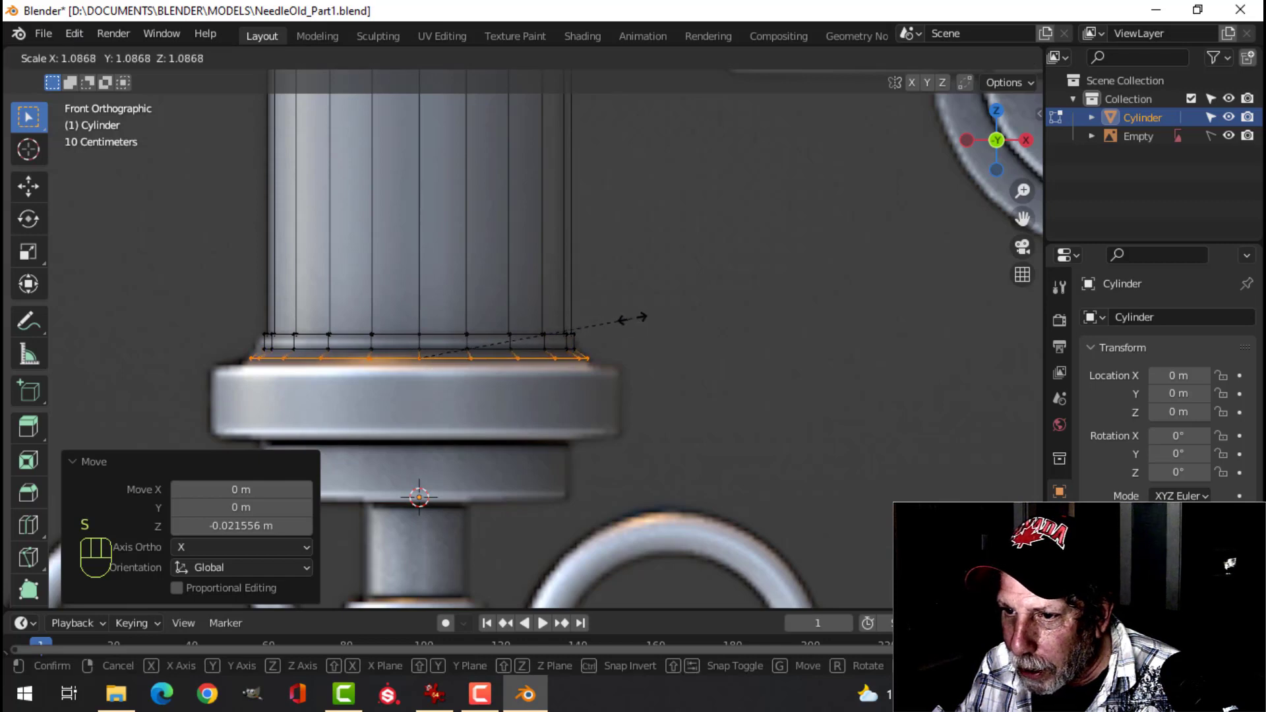
left_click(225, 20)
middle_click(226, 21)
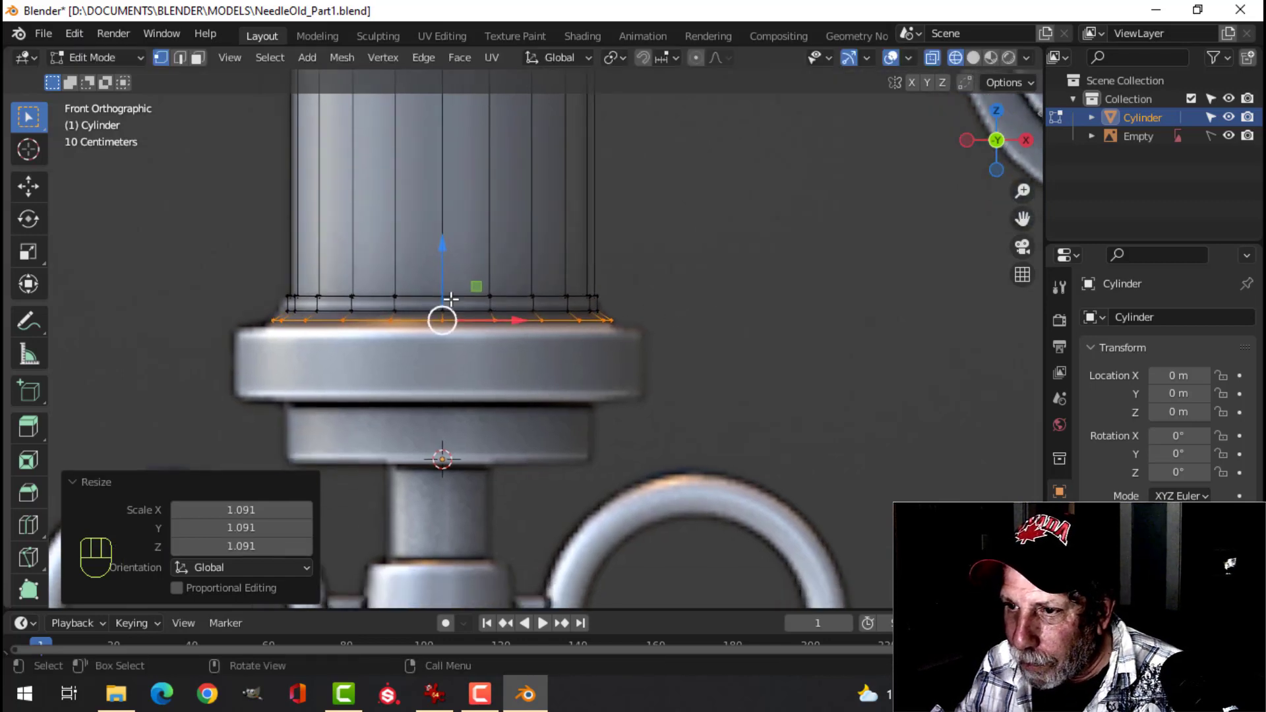
left_click(225, 21)
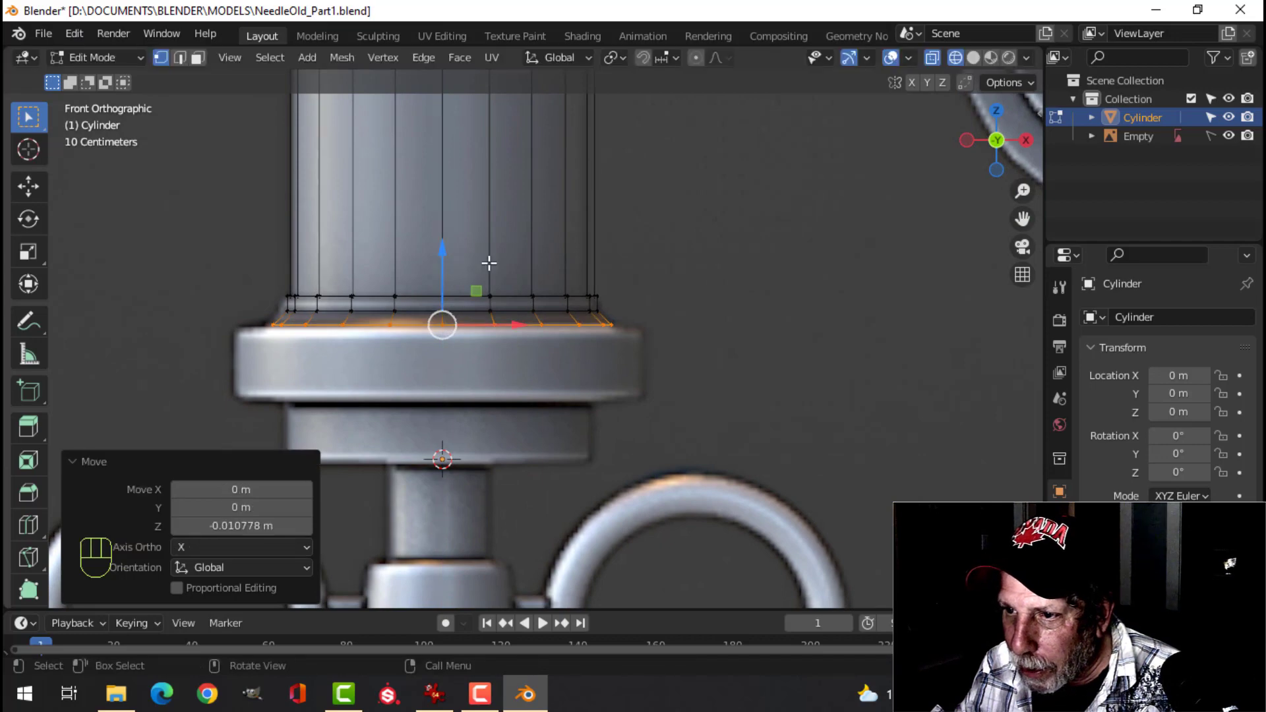
left_click(225, 21)
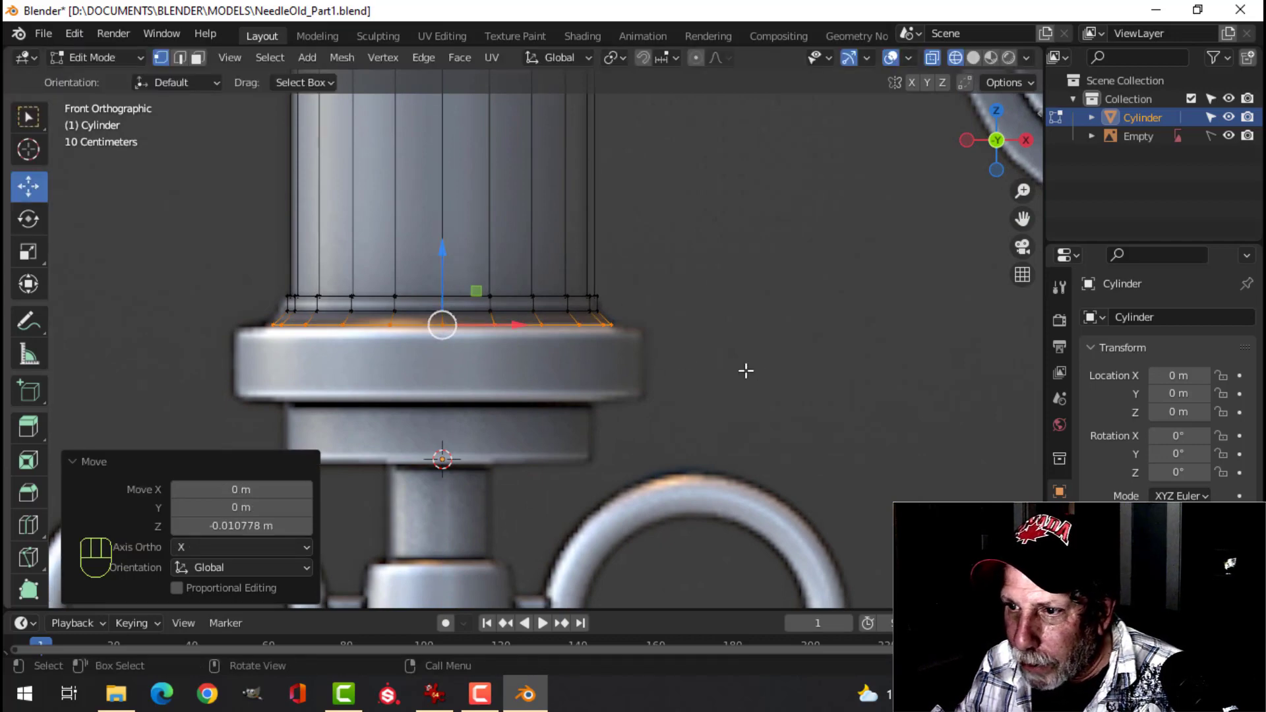
Widen the bottom loop into a flange, extrude it down and tuck in its lower edge.
key("e")
left_click(226, 21)
key("s")
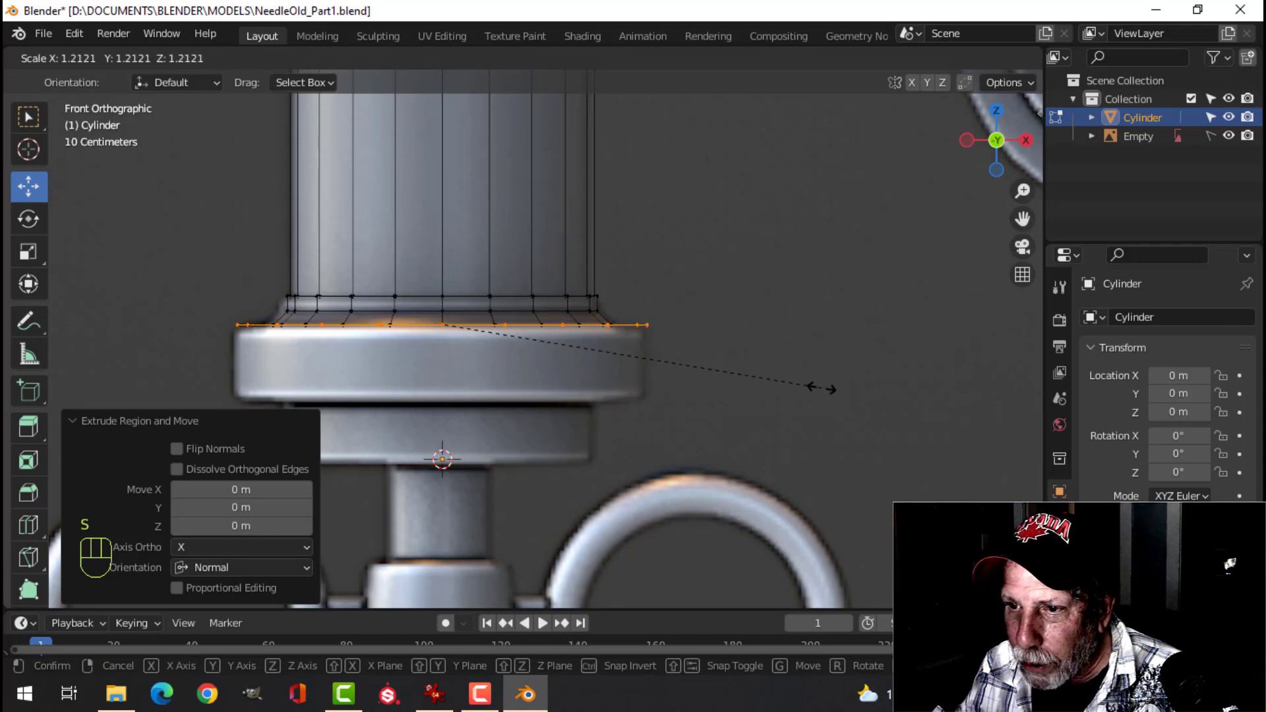
left_click(226, 20)
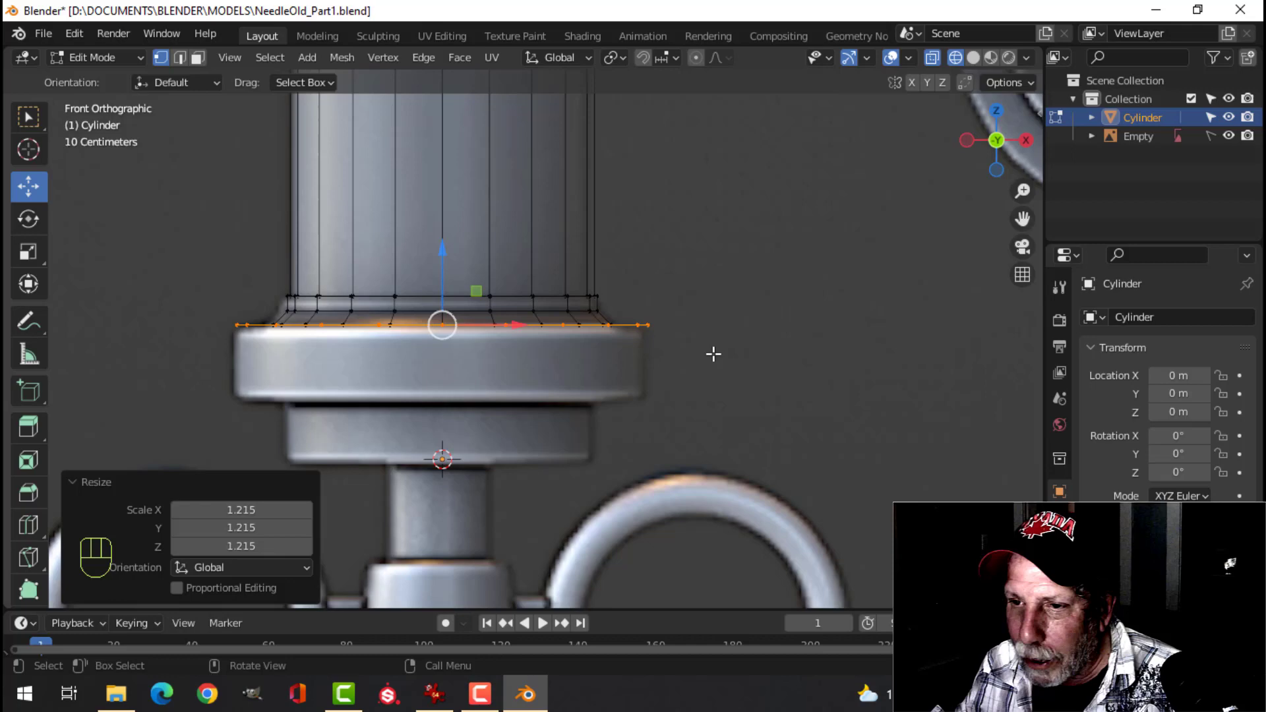
key("e")
left_click(226, 21)
left_click(225, 21)
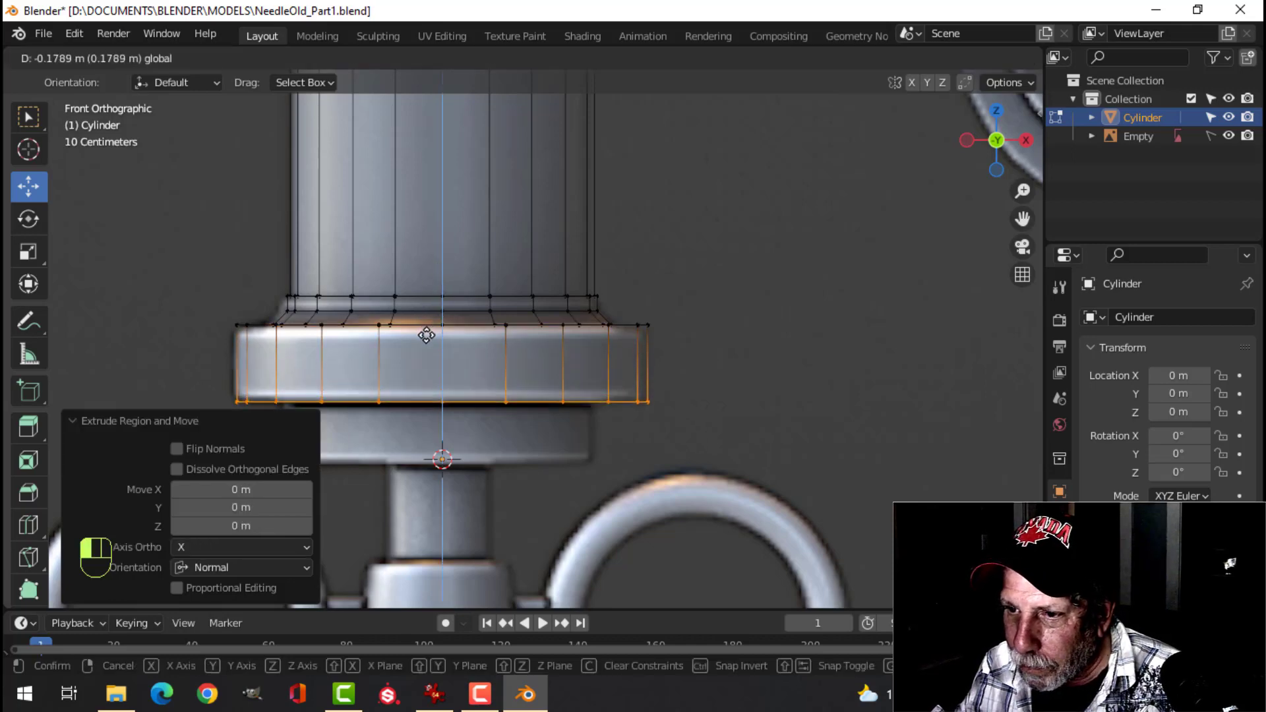
middle_click(226, 21)
key("e")
left_click(225, 20)
key("s")
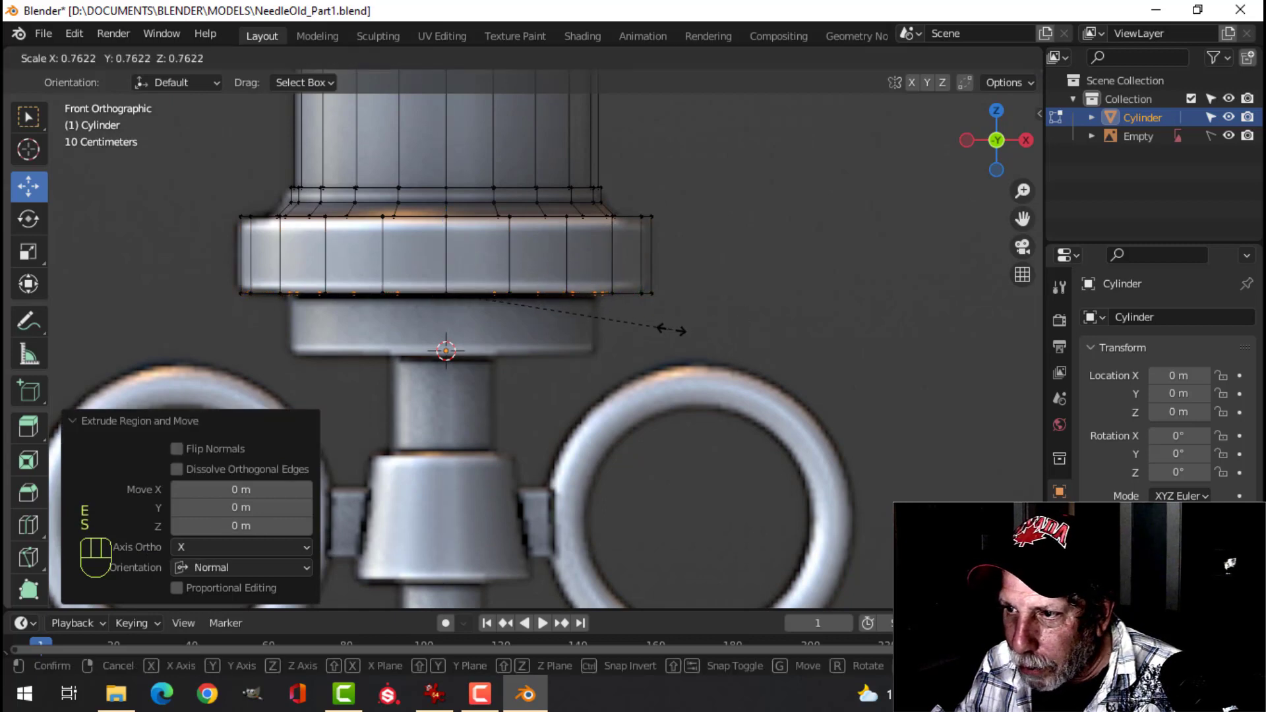
left_click(225, 20)
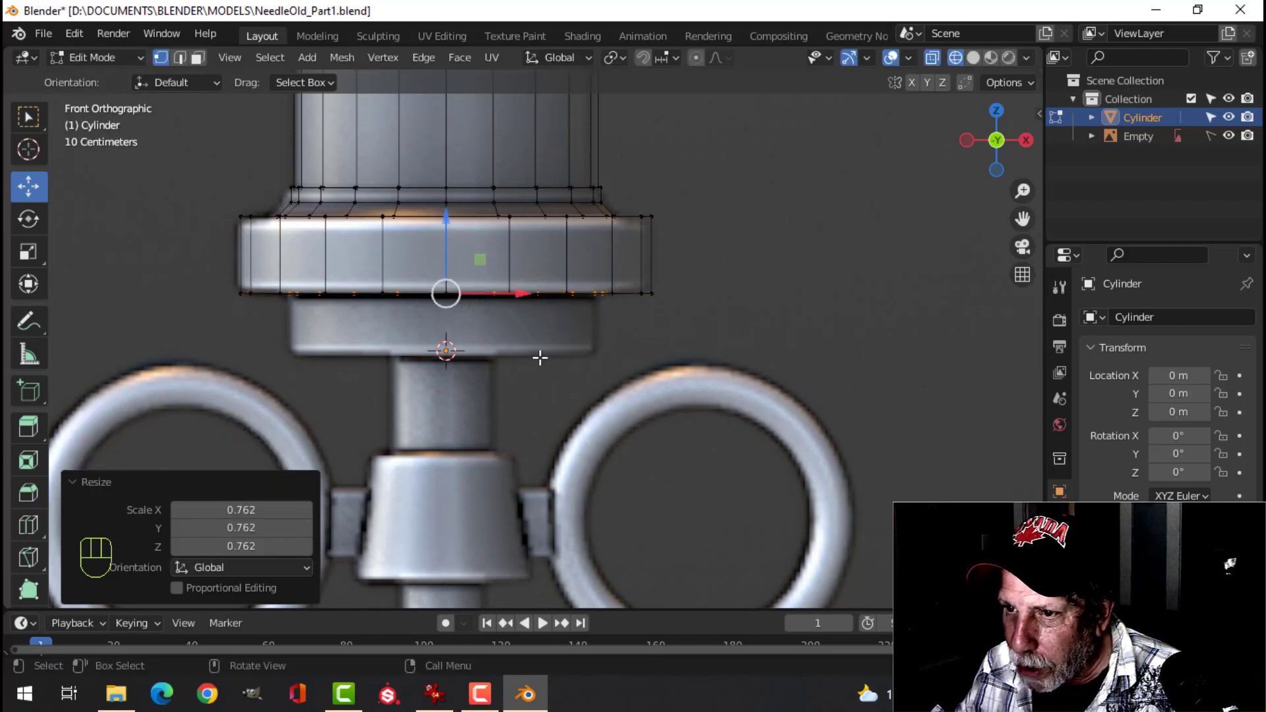
Extrude a short section below the flange, narrow it into a neck and extrude the neck down.
key("e")
left_click(225, 20)
left_click(226, 21)
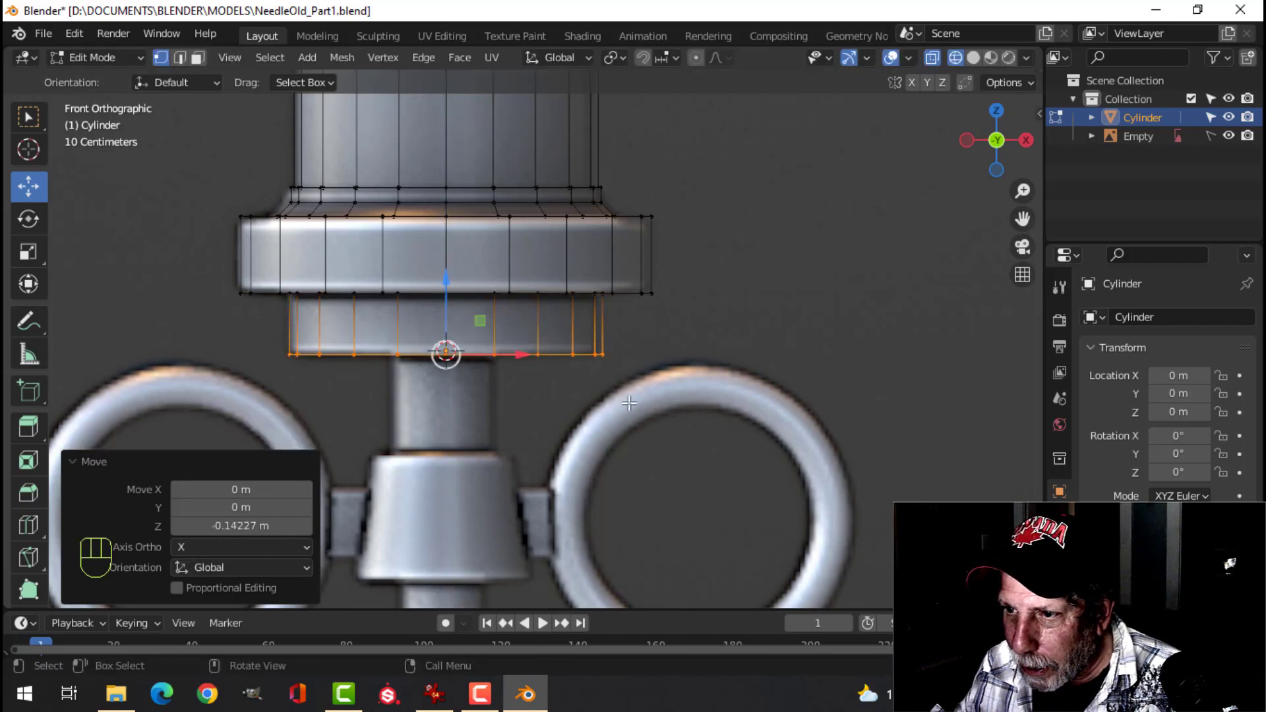
left_click(225, 21)
key("e")
left_click(225, 21)
key("s")
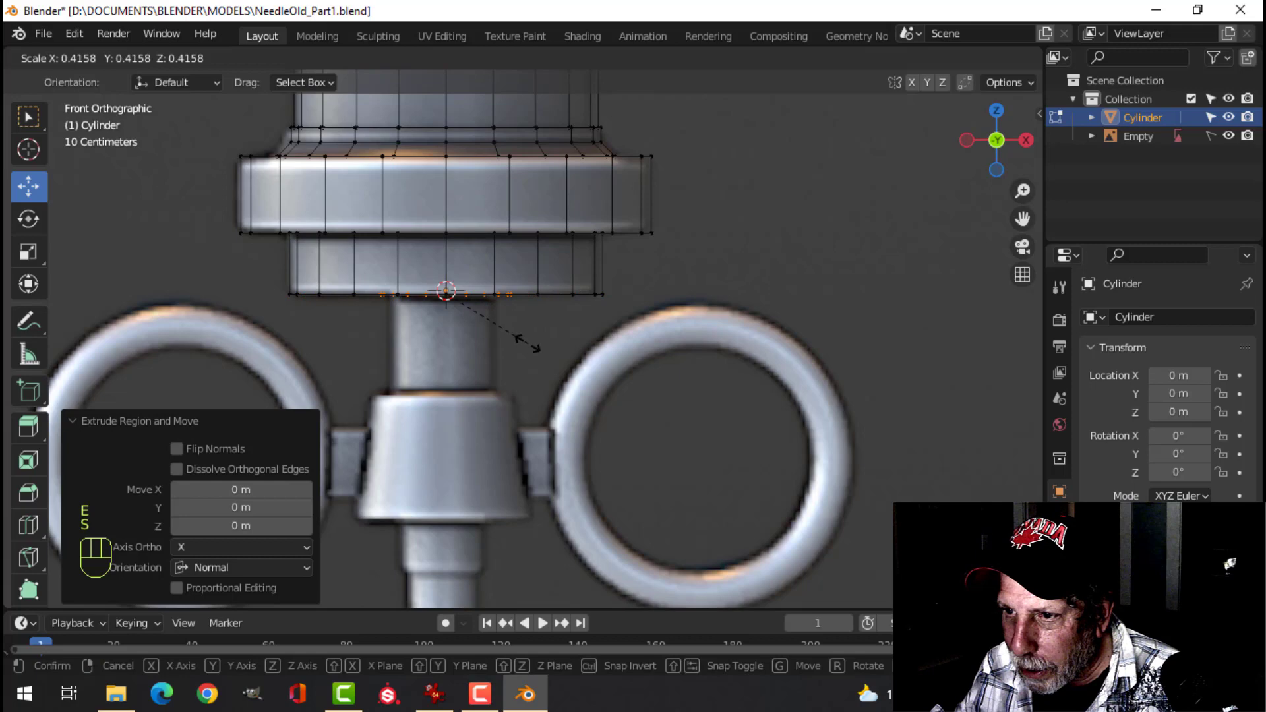
left_click(225, 21)
key("e")
left_click(226, 20)
left_click(226, 20)
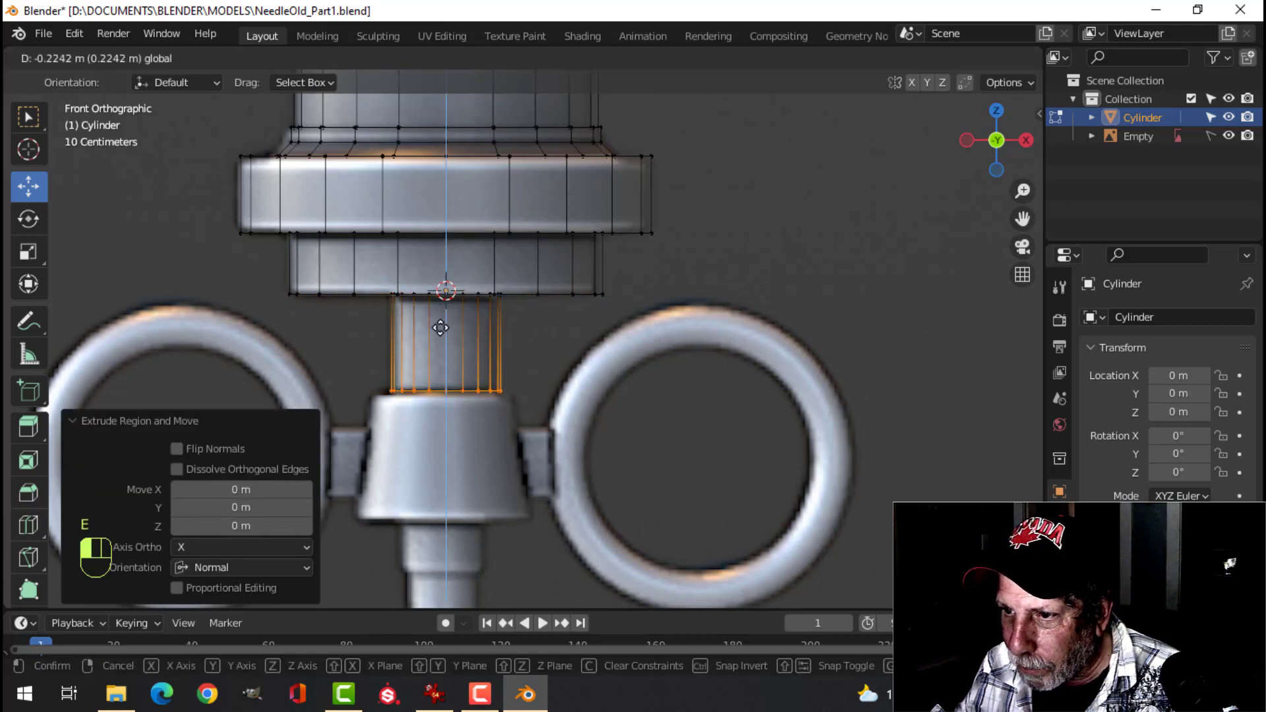
left_click(225, 21)
left_click(225, 20)
Widen the neck bottom into a collar, extrude and flare it, then inset its bottom loop.
key("e")
left_click(226, 21)
key("s")
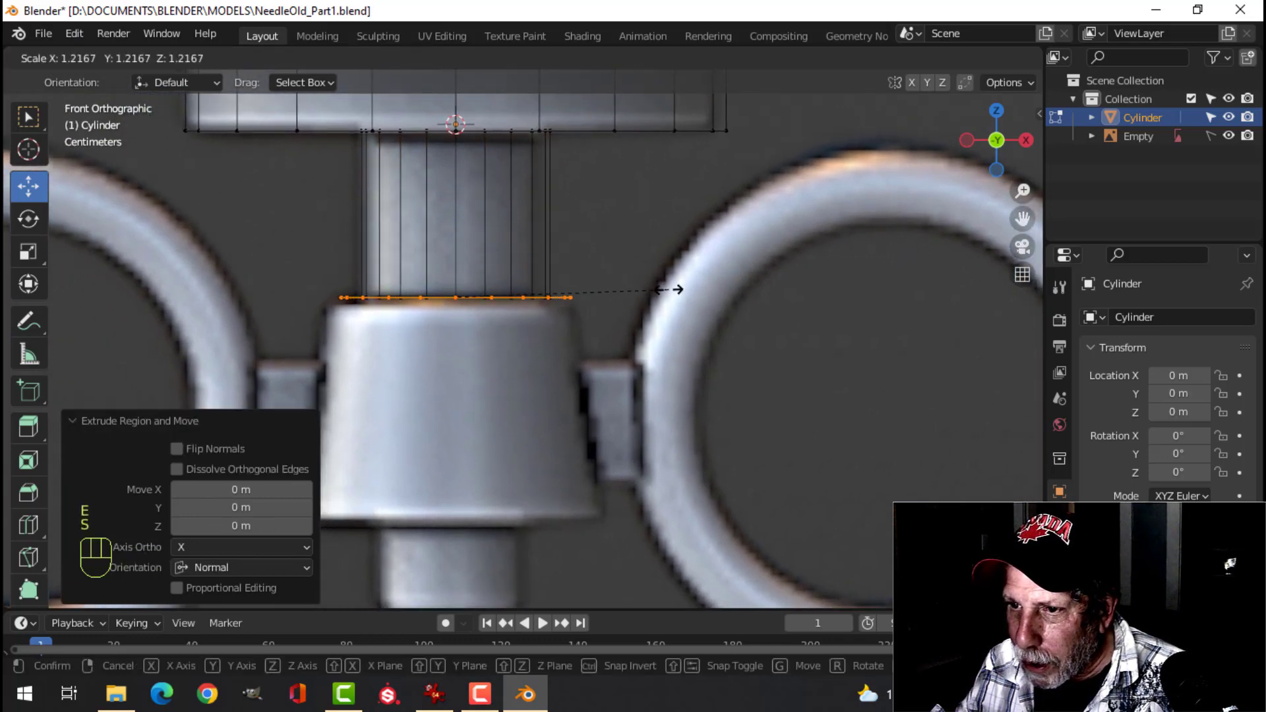
left_click(225, 20)
middle_click(225, 20)
key("e")
left_click(225, 20)
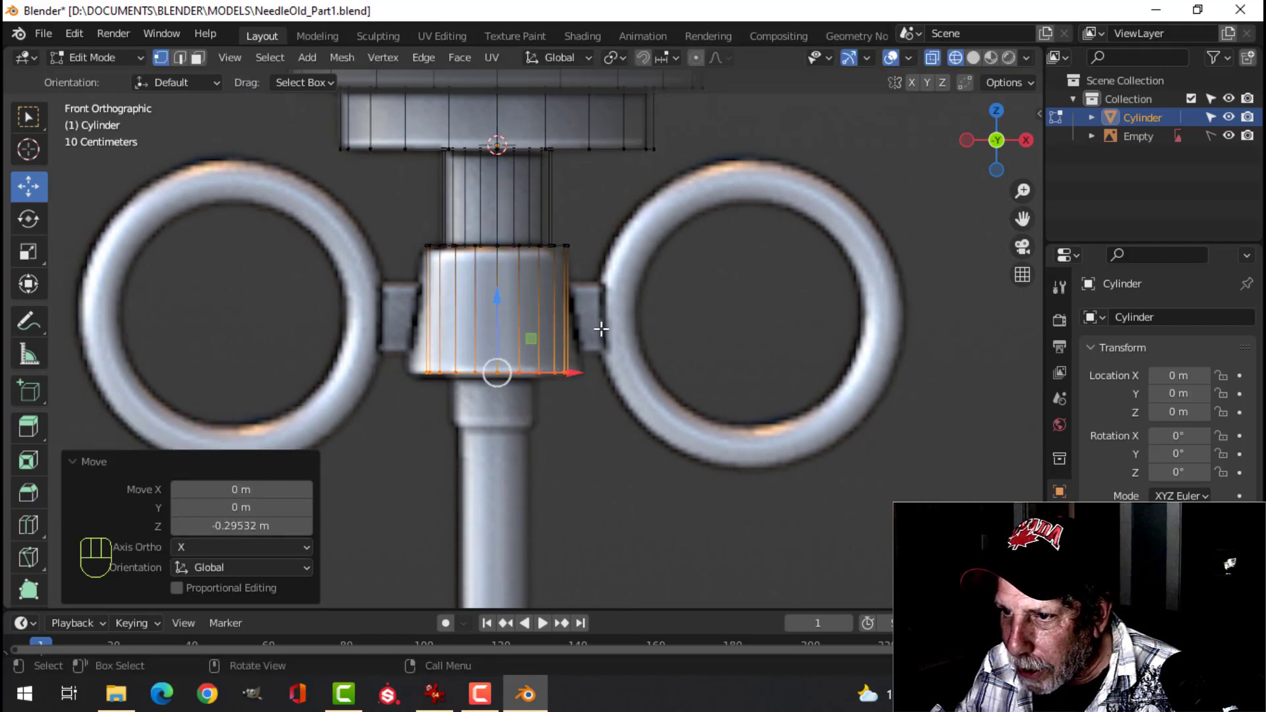
key("s")
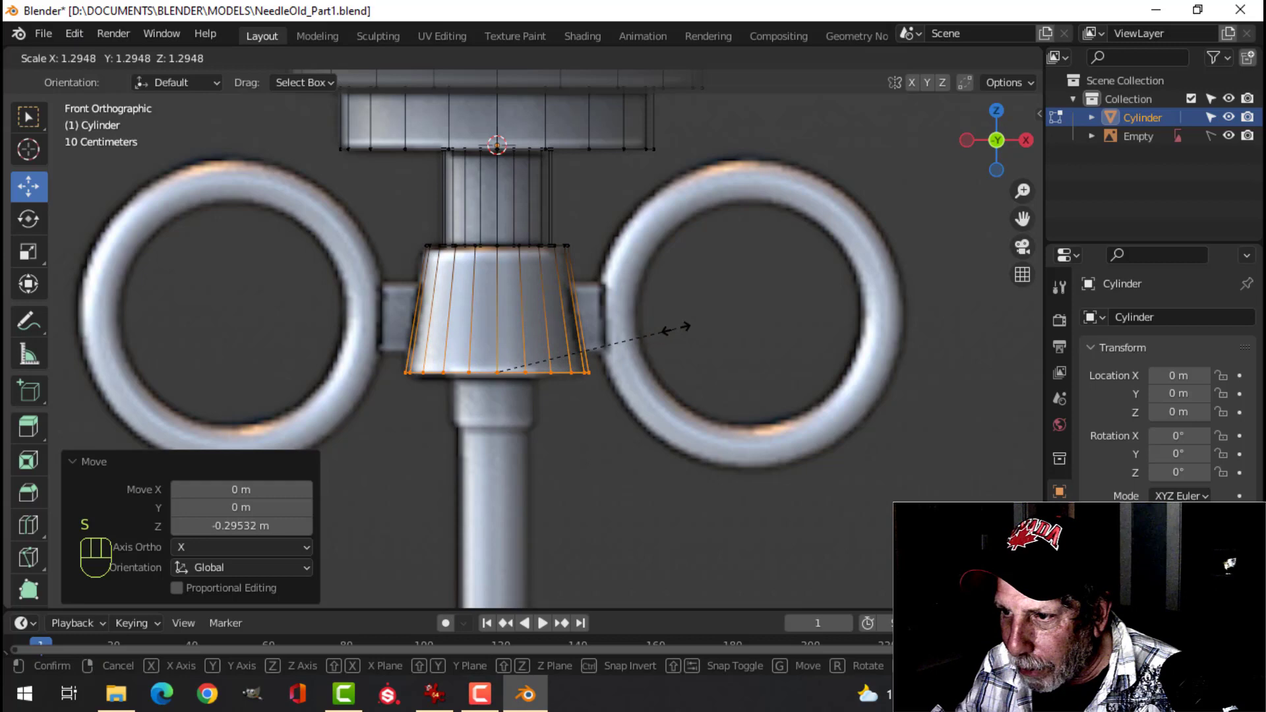
left_click(226, 20)
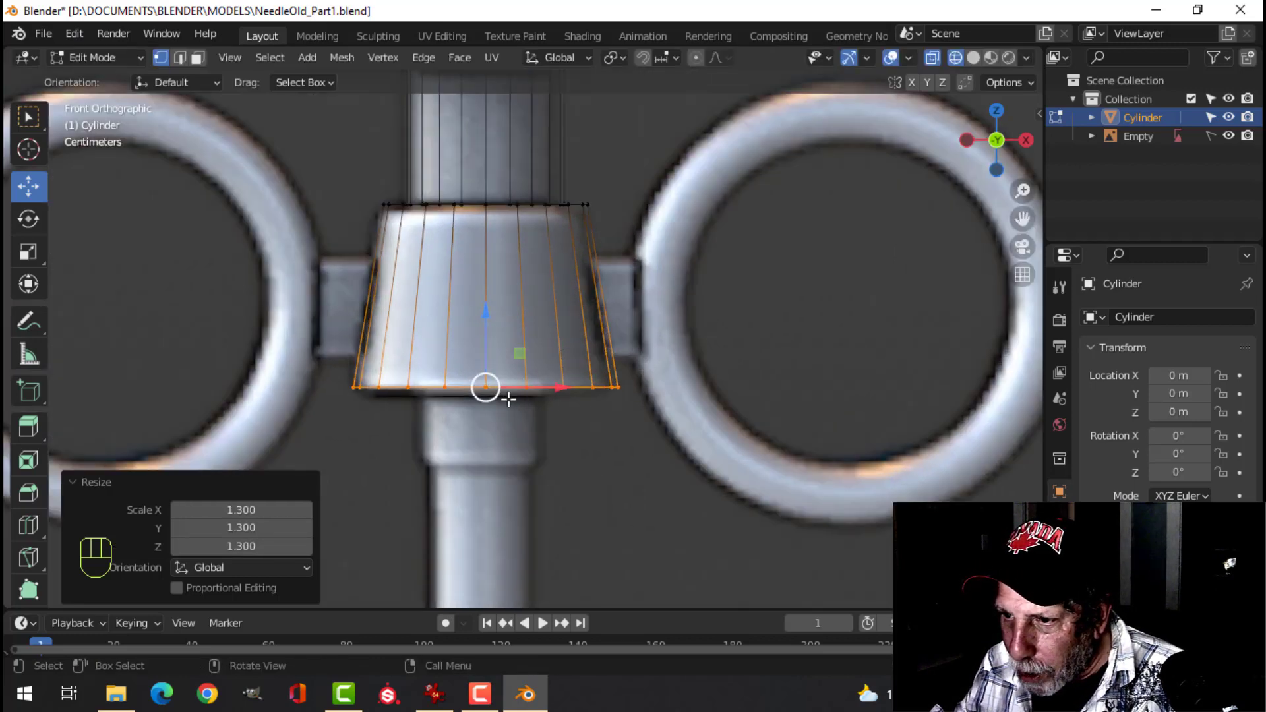
key("e")
left_click(226, 21)
left_click(226, 21)
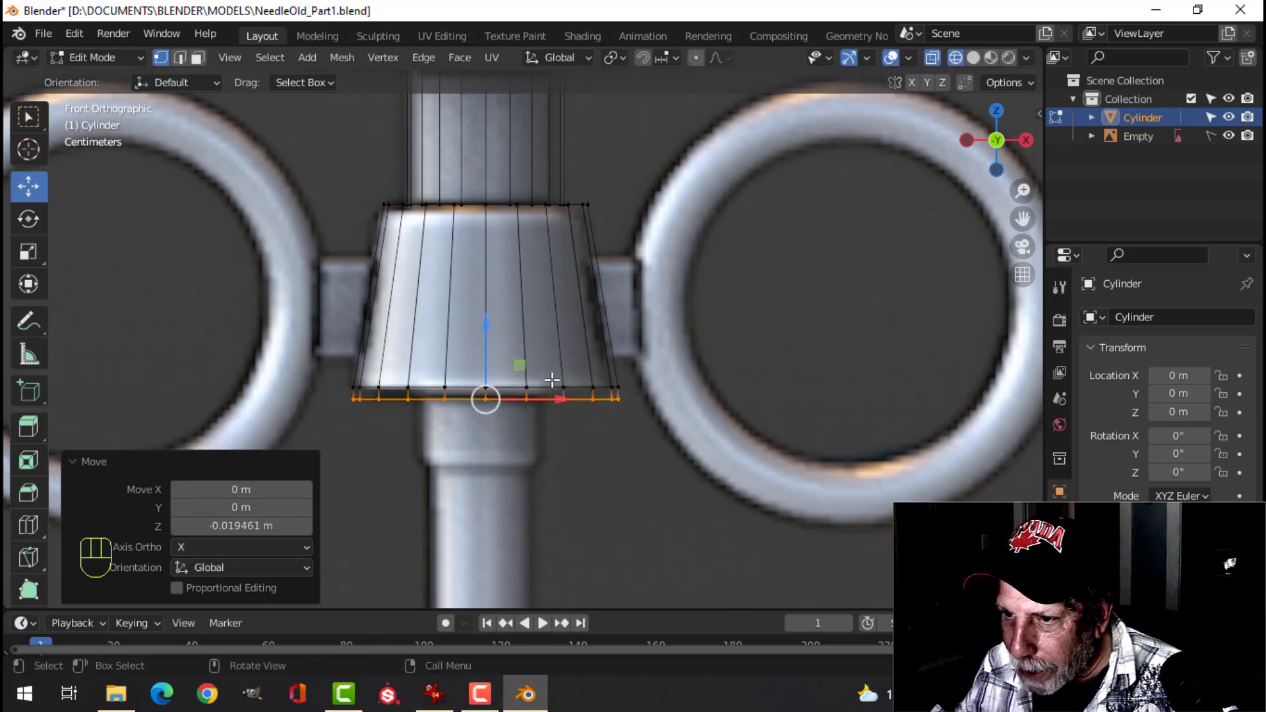
key("e")
left_click(225, 21)
key("s")
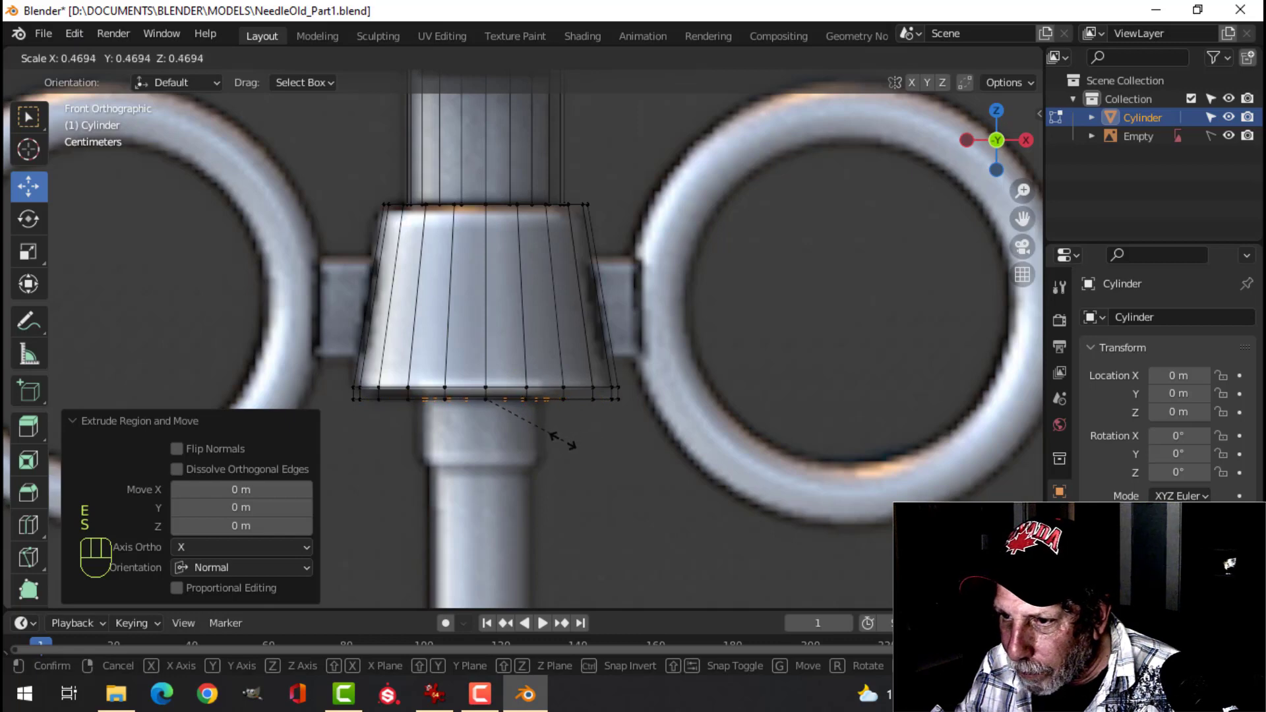
left_click(226, 20)
Extrude a long stem down from the collar to reach the lower ring.
key("e")
left_click(225, 20)
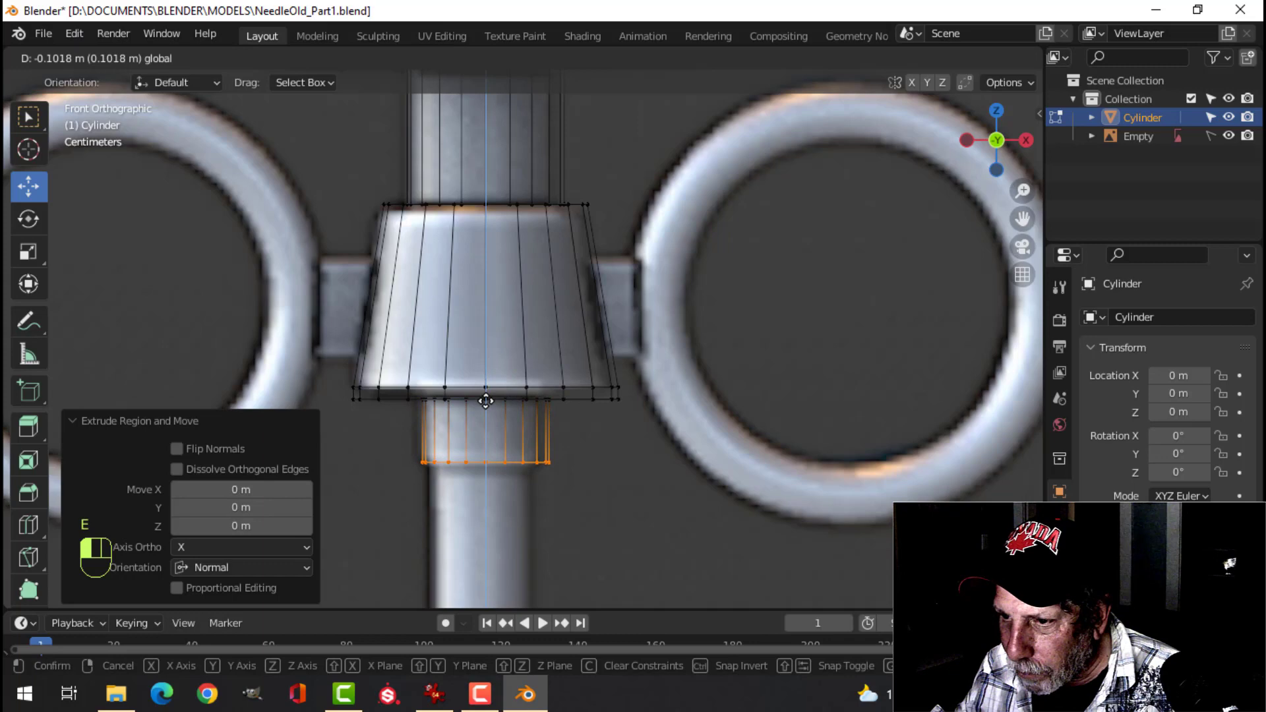
middle_click(225, 21)
key("e")
left_click(225, 21)
key("s")
left_click(226, 20)
middle_click(225, 20)
key("e")
left_click(225, 20)
left_click(226, 20)
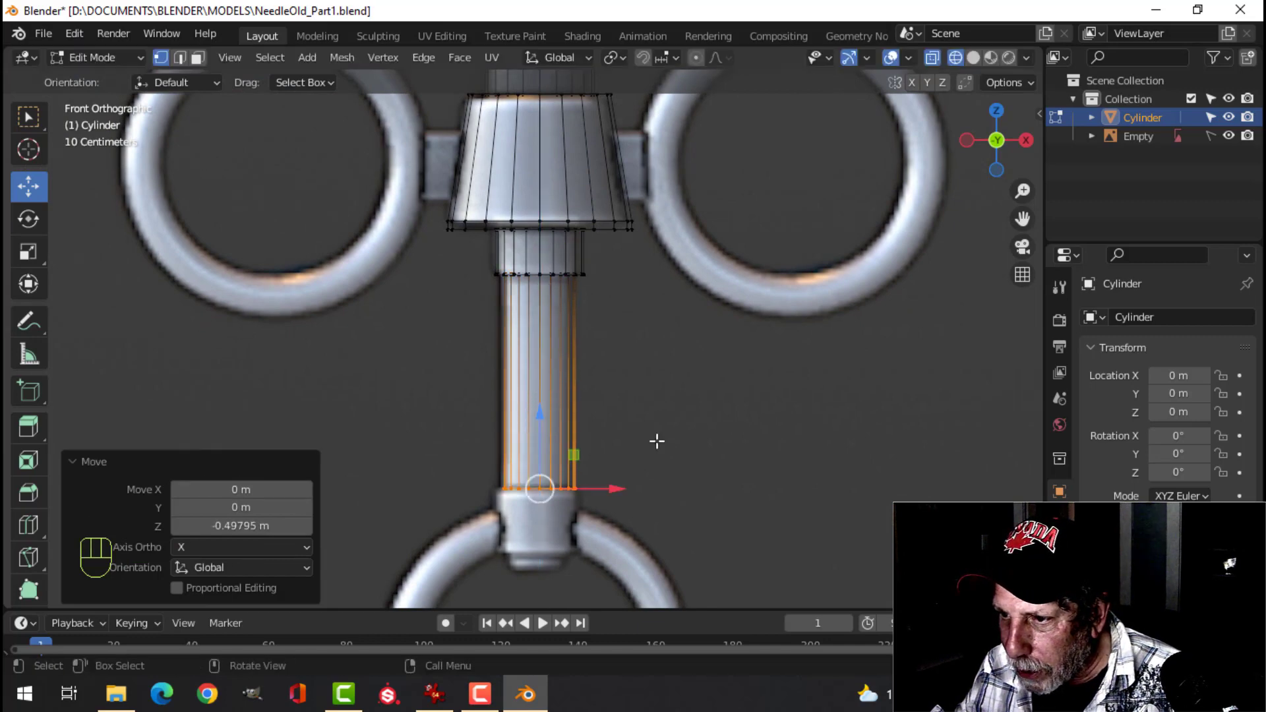
Widen the stem end, extrude a sleeve over the lower connector and add a short tip below it.
middle_click(226, 20)
middle_click(226, 21)
key("e")
left_click(225, 21)
key("s")
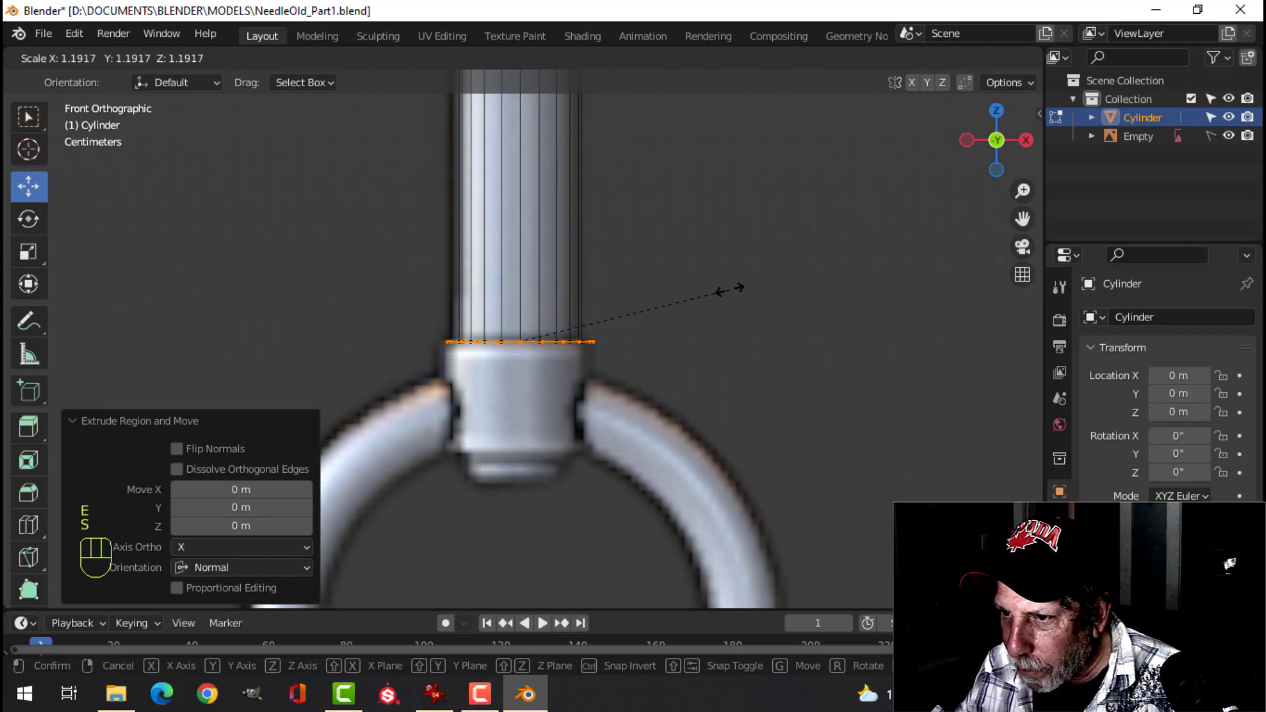
left_click(226, 21)
key("e")
left_click(226, 20)
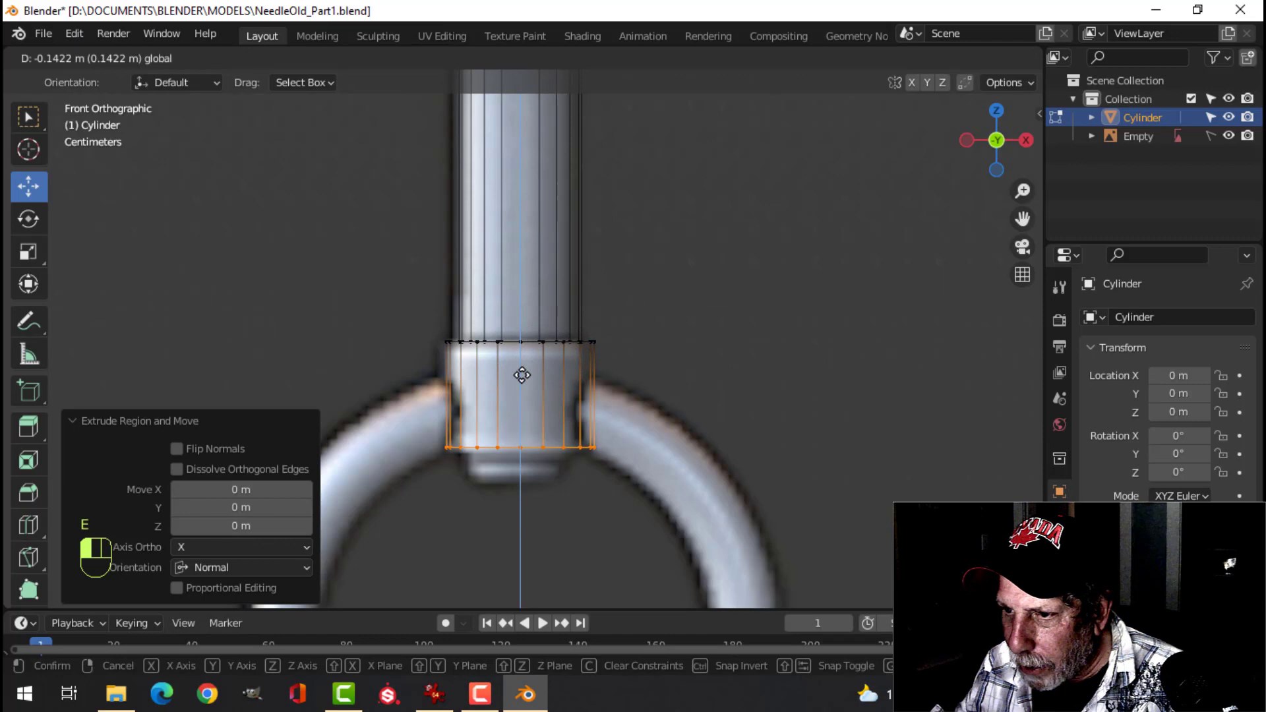
middle_click(226, 20)
key("e")
left_click(226, 20)
key("s")
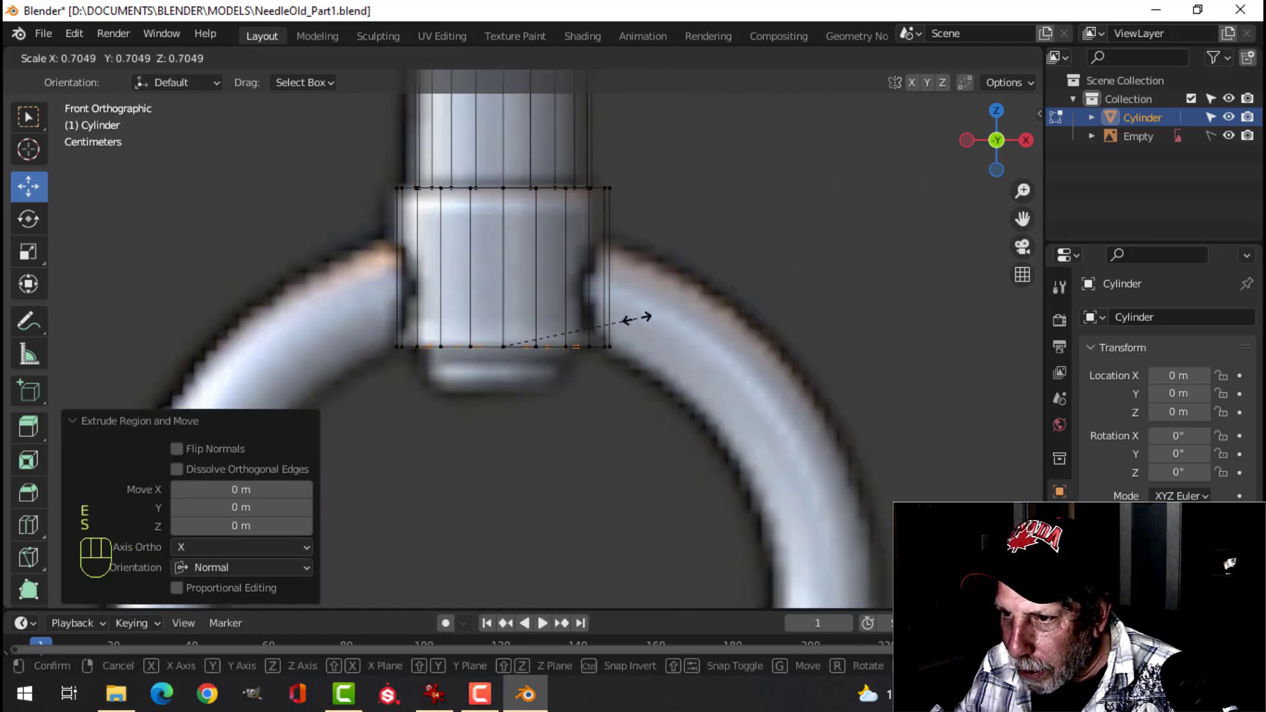
left_click(225, 21)
key("e")
left_click(226, 21)
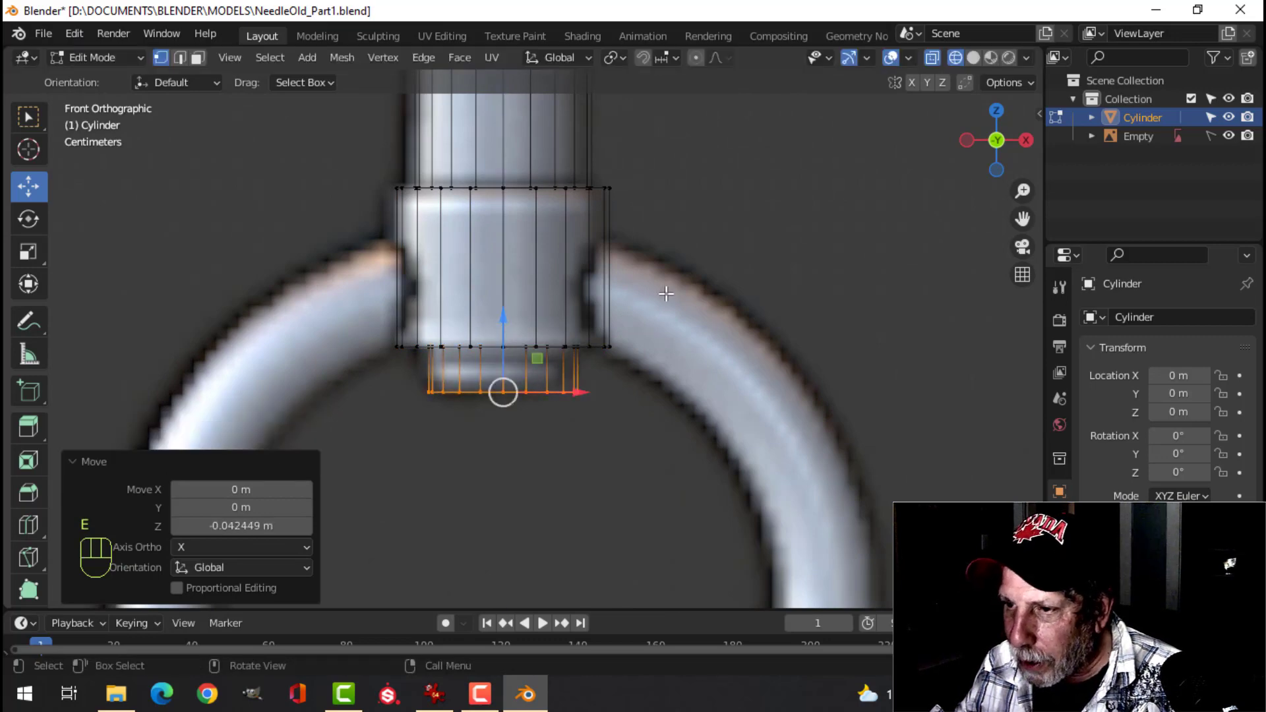
Clear the selection and bring the top of the syringe body into front view.
left_click(226, 20)
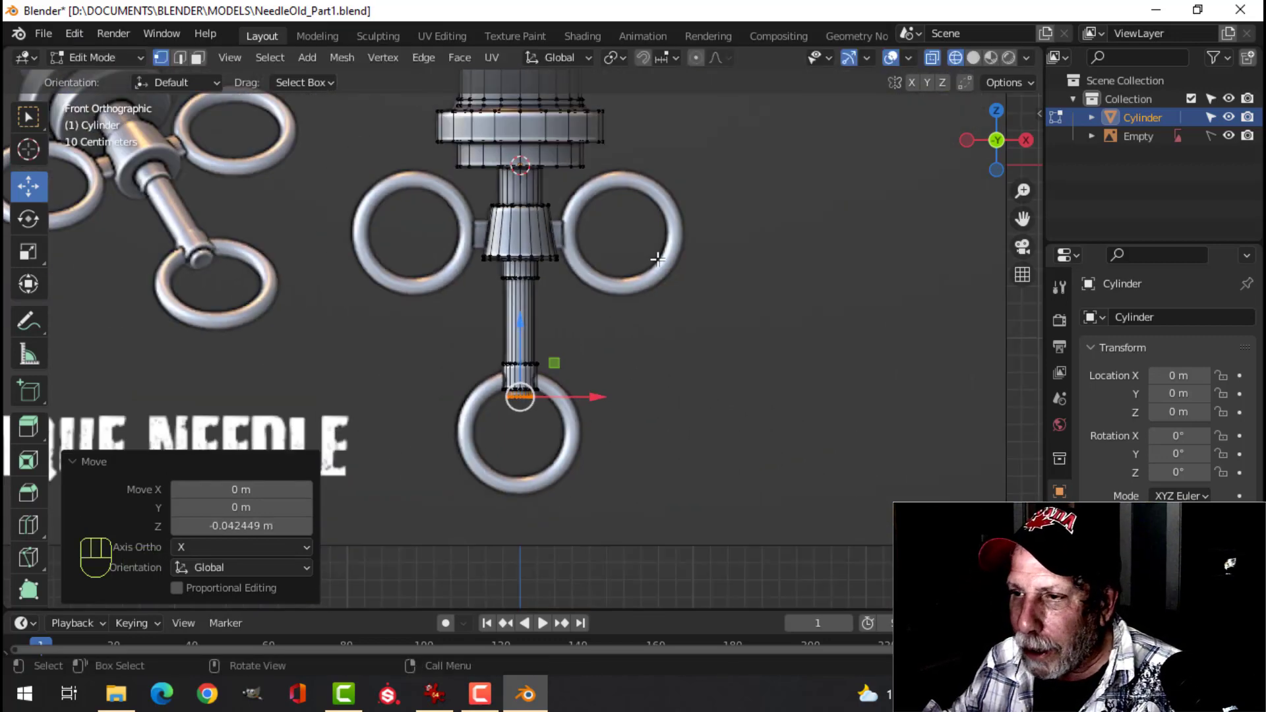
left_click(225, 21)
left_click(225, 20)
left_click(225, 21)
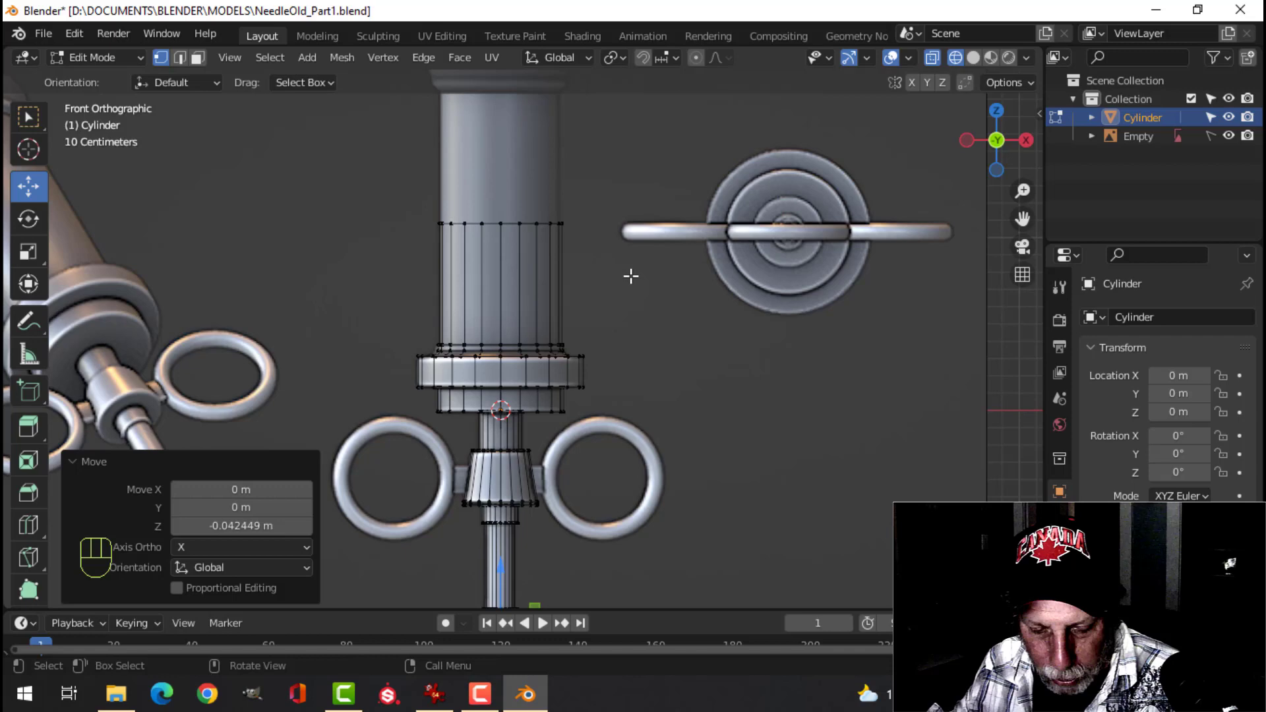
key("alt+a")
key("b")
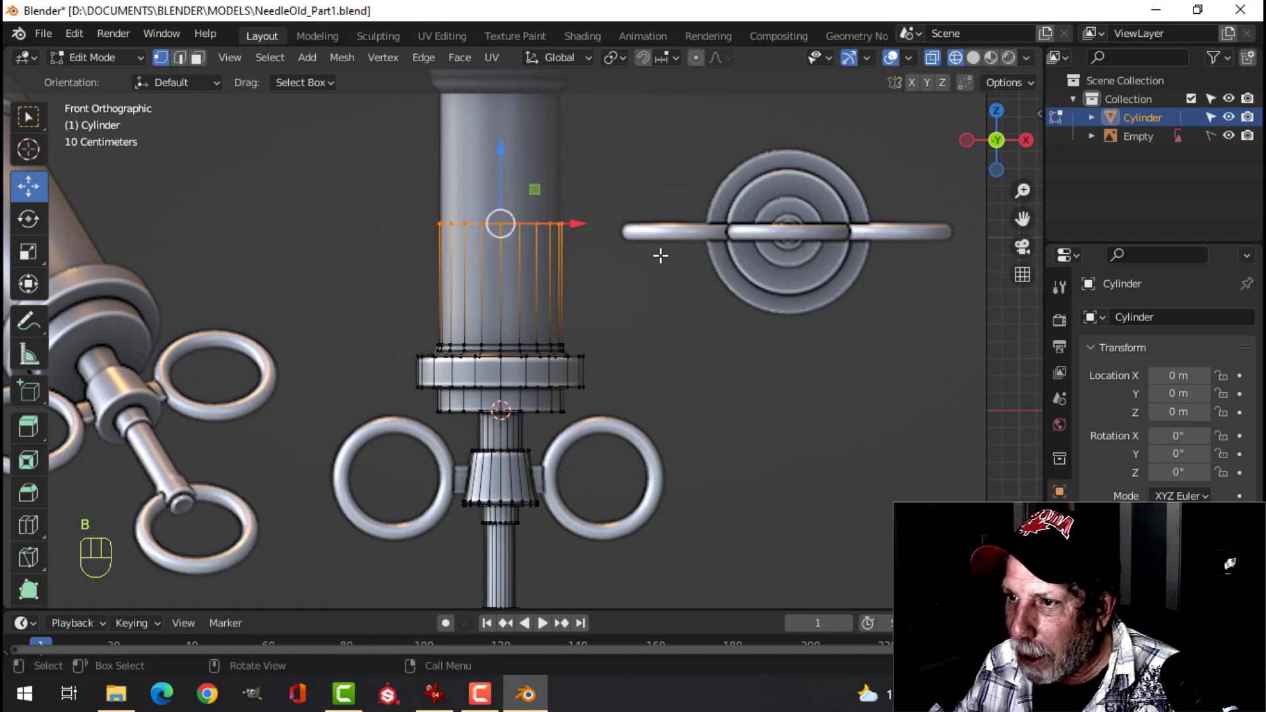
middle_click(225, 20)
left_click_drag(225, 21, 225, 21)
key("KP_1")
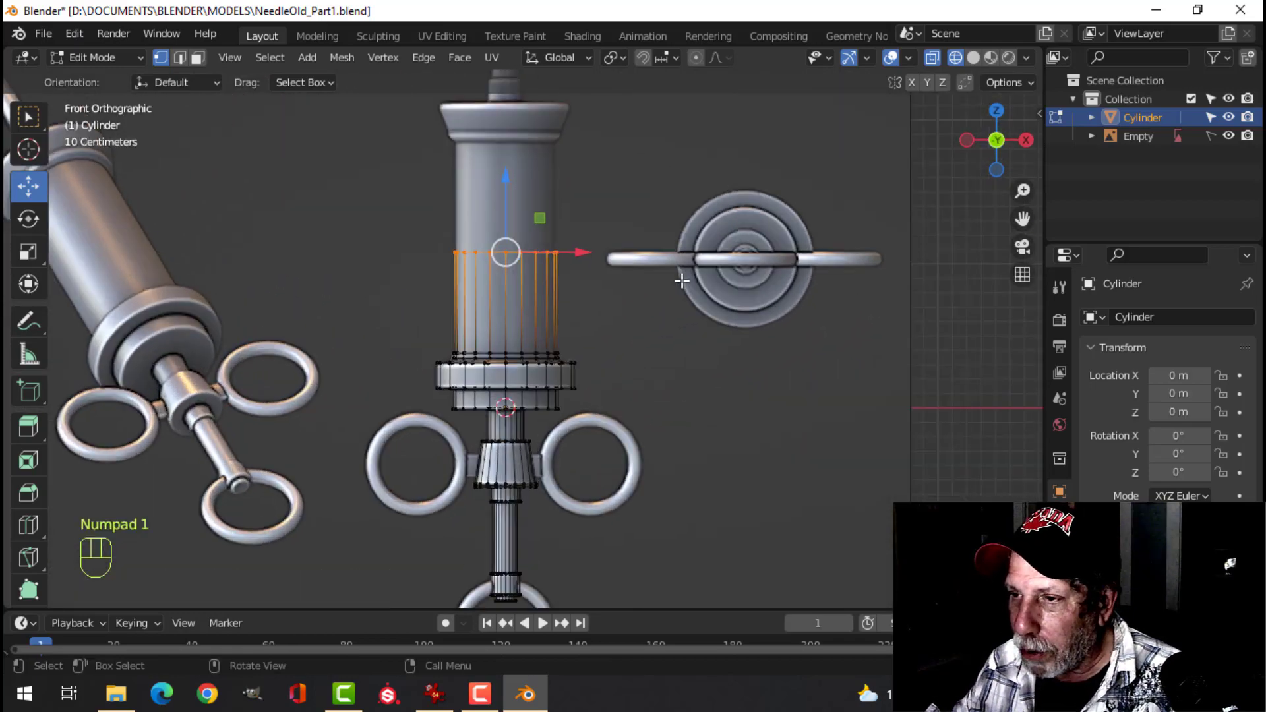
Select the body's top edge loop, centred in the viewport.
middle_click(226, 20)
left_click(226, 20)
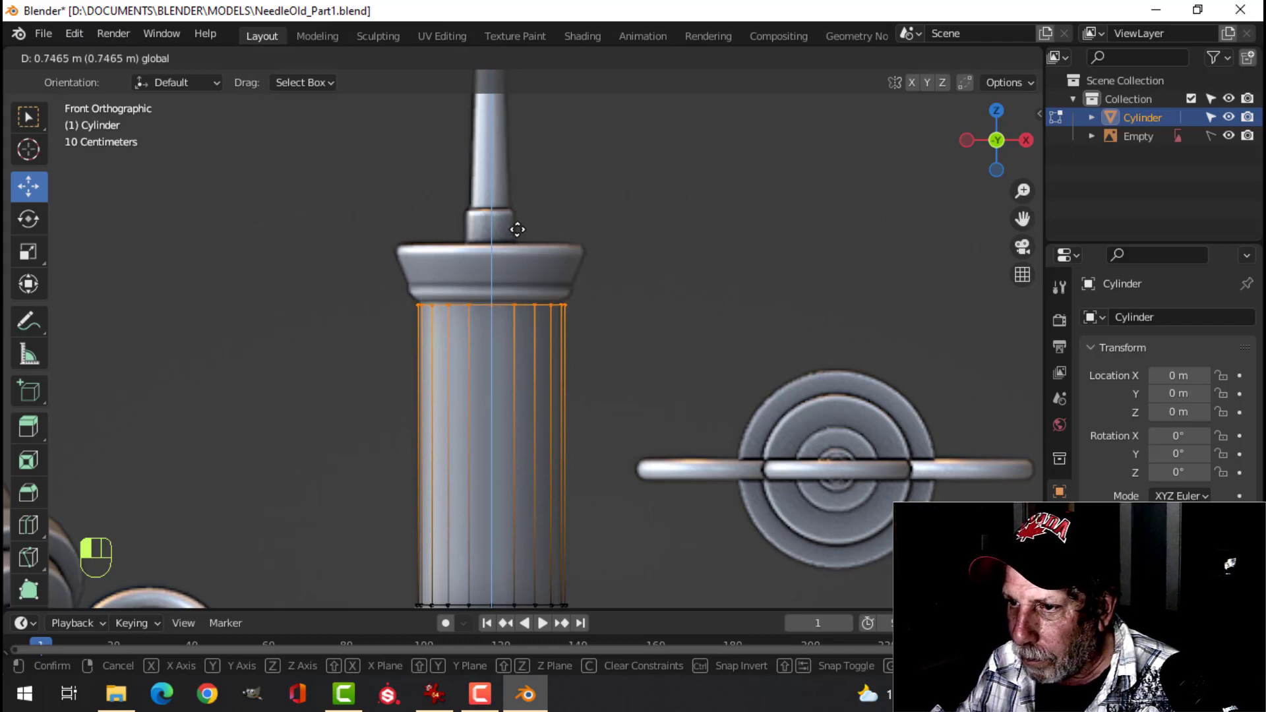
middle_click(225, 20)
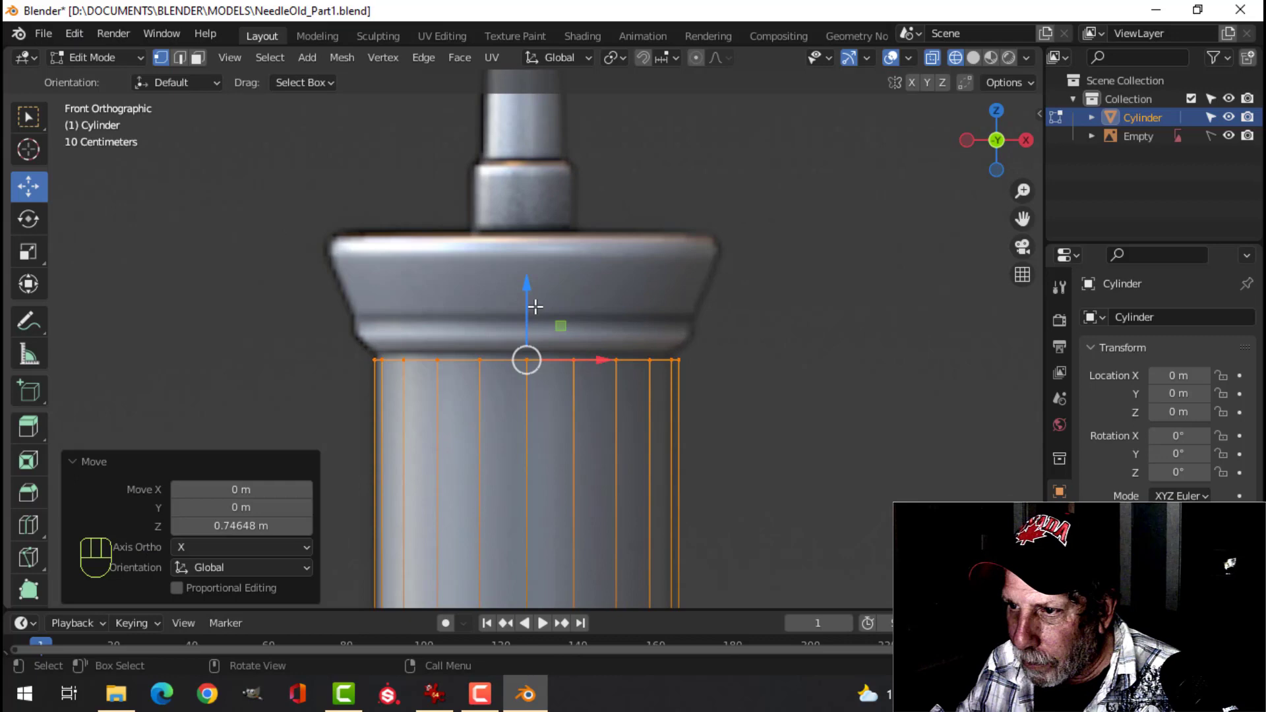
left_click(225, 20)
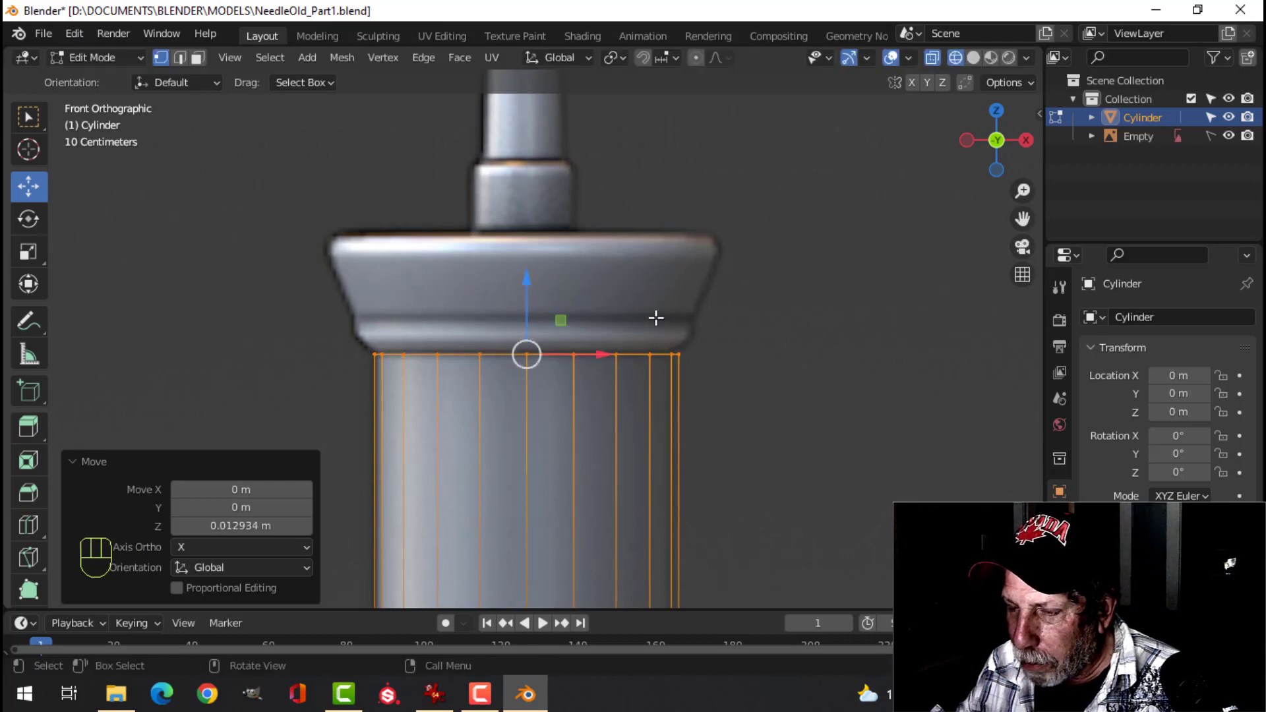
Extrude the top loop upward in two short rings to start the collar.
key("e")
left_click(226, 20)
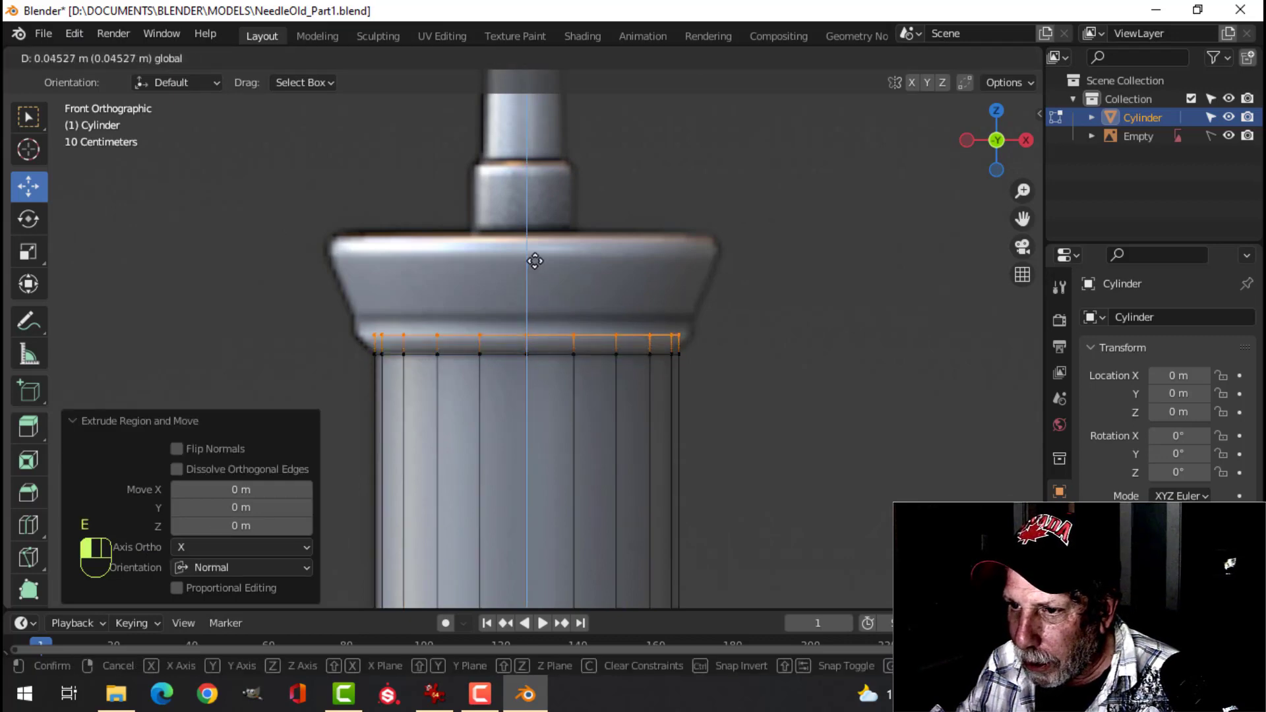
key("s")
left_click(226, 20)
middle_click(226, 20)
key("e")
left_click(225, 20)
left_click(226, 21)
middle_click(225, 20)
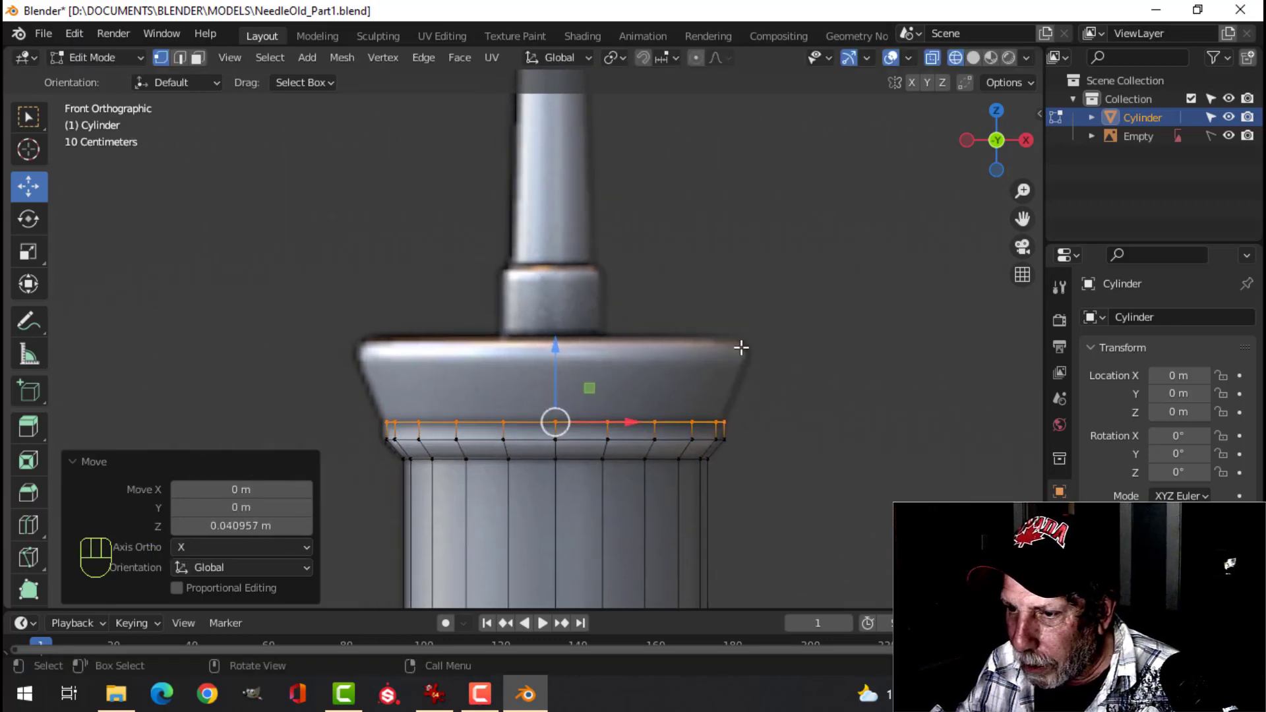
Scale the top ring outward into a flared collar and extrude its rim slightly upward.
key("e")
left_click(225, 20)
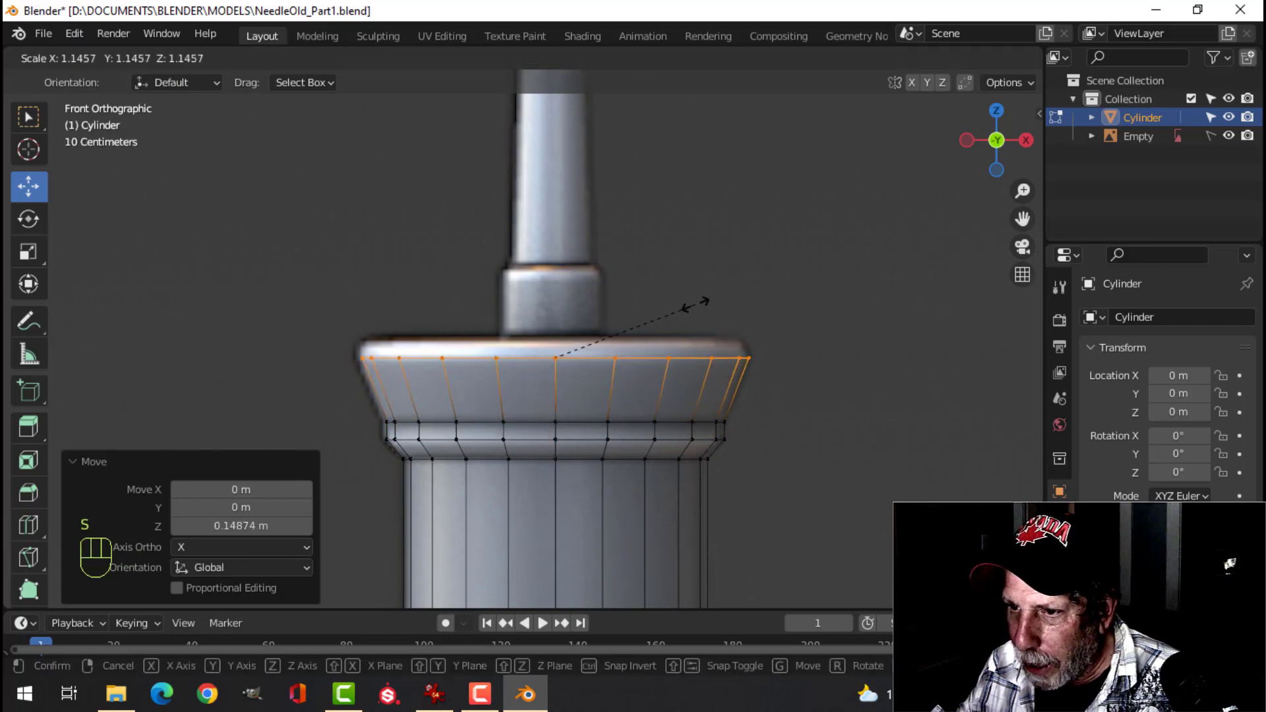
key("s")
left_click(226, 20)
middle_click(226, 21)
key("e")
left_click(225, 21)
left_click(225, 21)
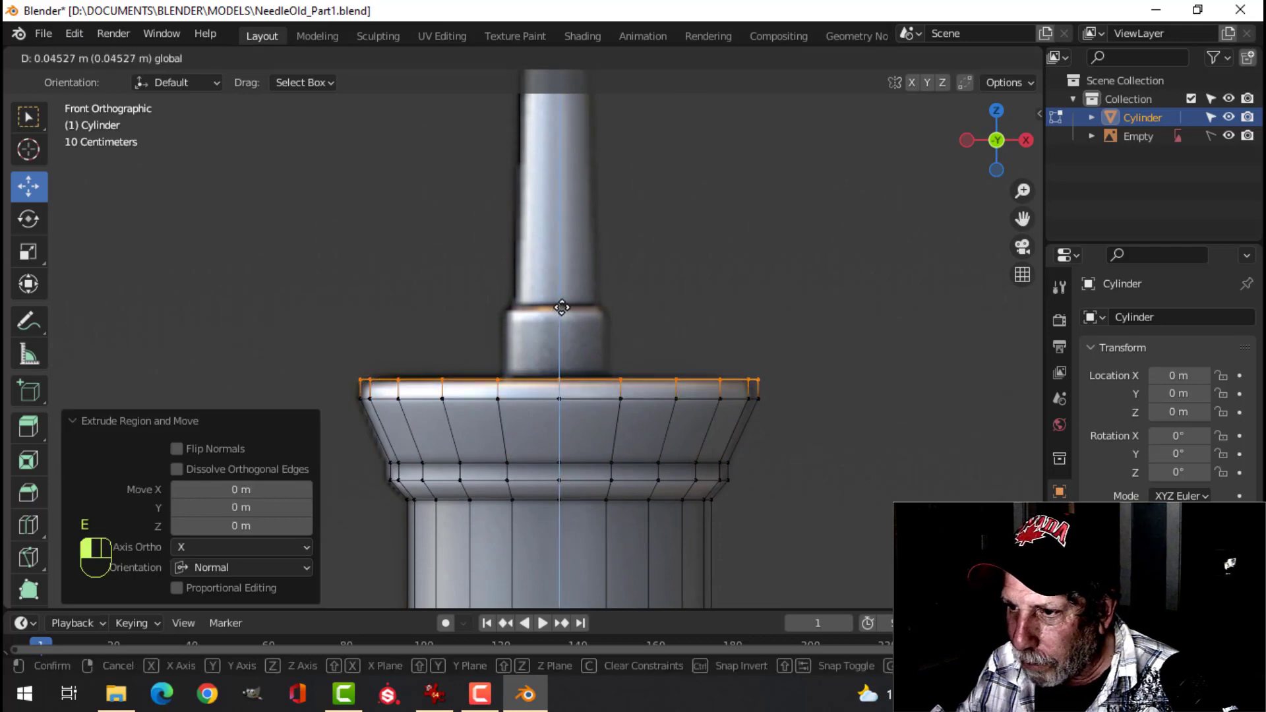
key("e")
left_click(225, 20)
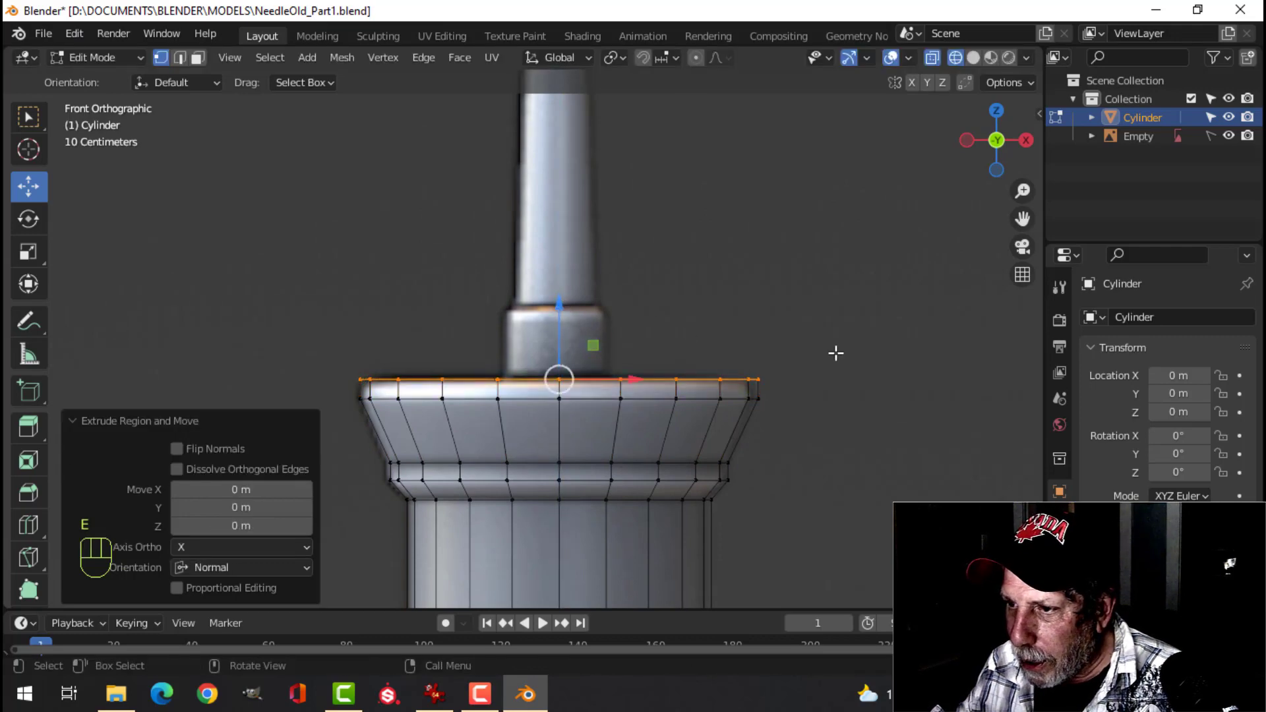
Shrink the rim's top ring inward and extrude it up into a narrow neck.
key("s")
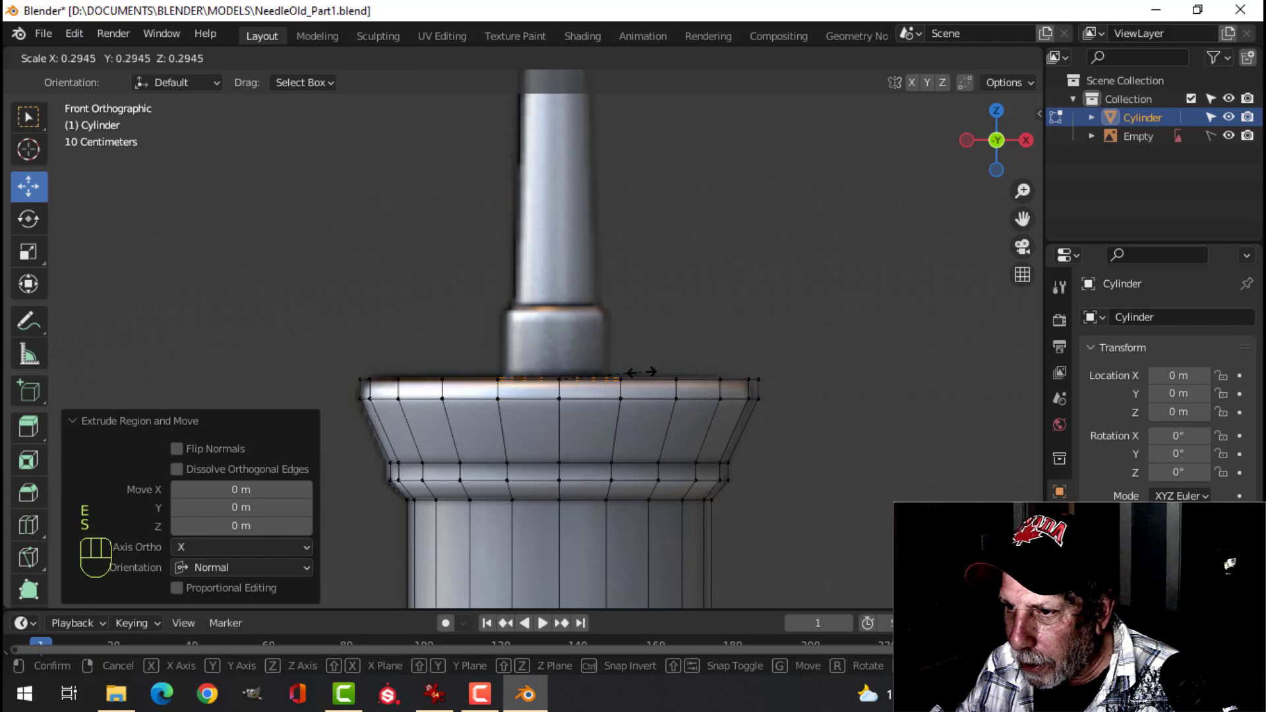
left_click(226, 20)
middle_click(225, 21)
key("e")
left_click(225, 21)
left_click(225, 20)
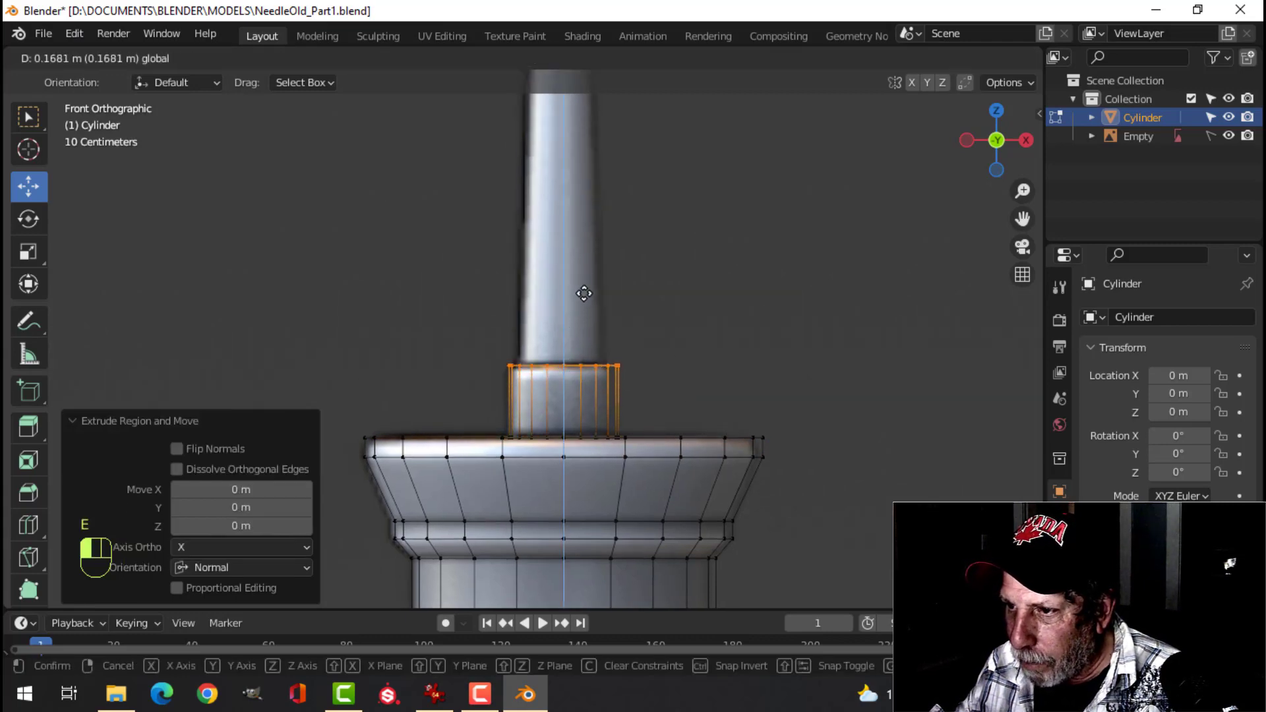
Extrude the neck's top ring upward and scale it to start the needle.
middle_click(225, 21)
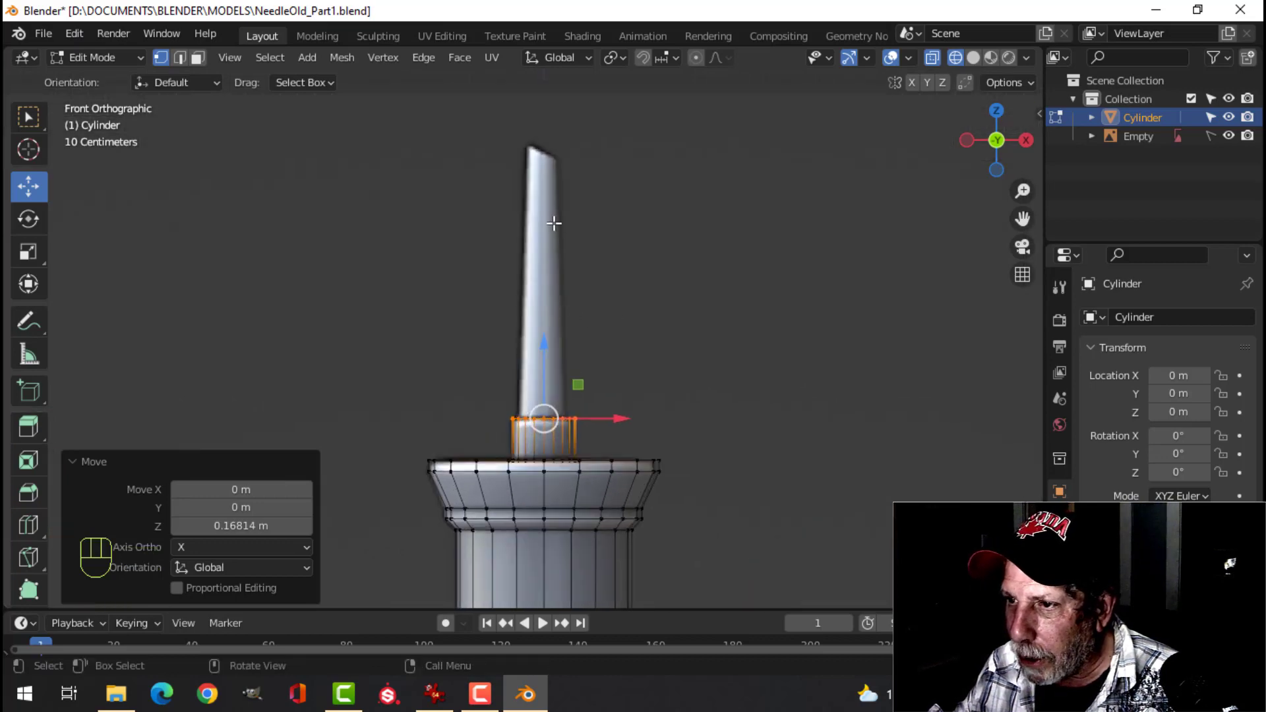
middle_click(225, 21)
middle_click(226, 20)
middle_click(226, 20)
key("e")
left_click(225, 20)
key("s")
left_click(226, 21)
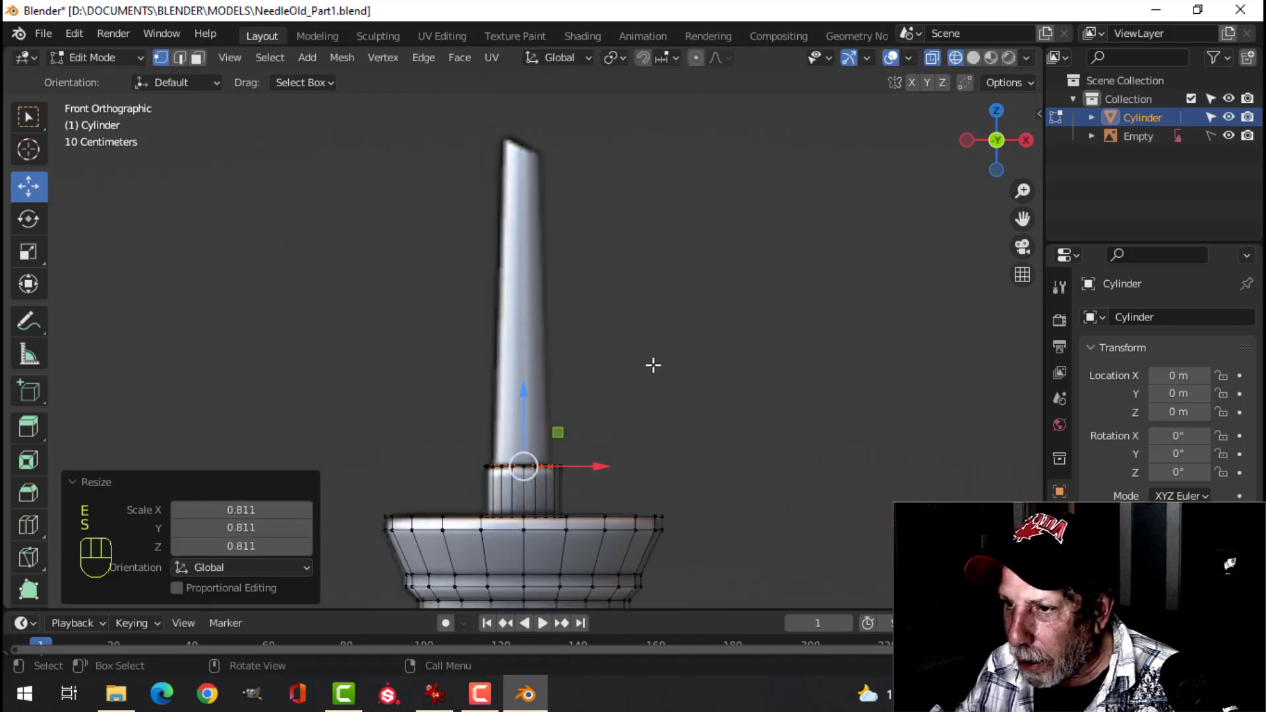
Extrude the ring up into a long needle and scale its top down to a narrow tip.
middle_click(225, 20)
key("e")
left_click(225, 20)
left_click(225, 20)
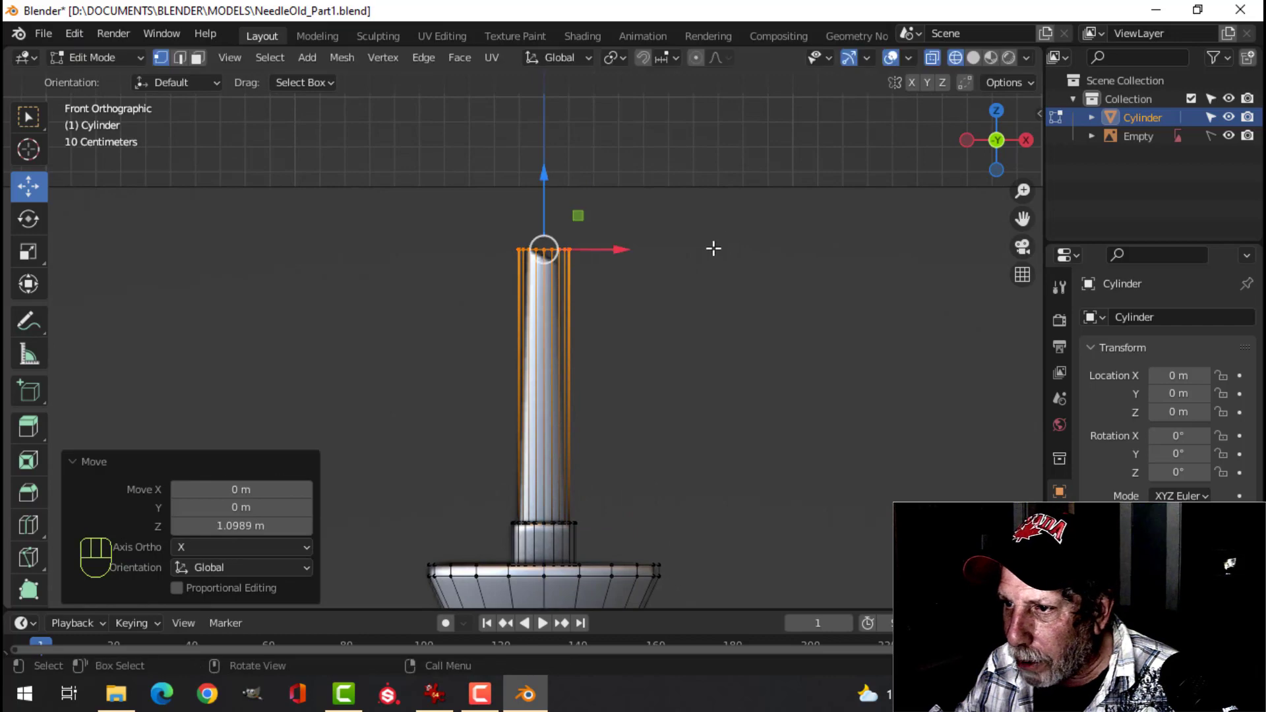
middle_click(225, 20)
key("s")
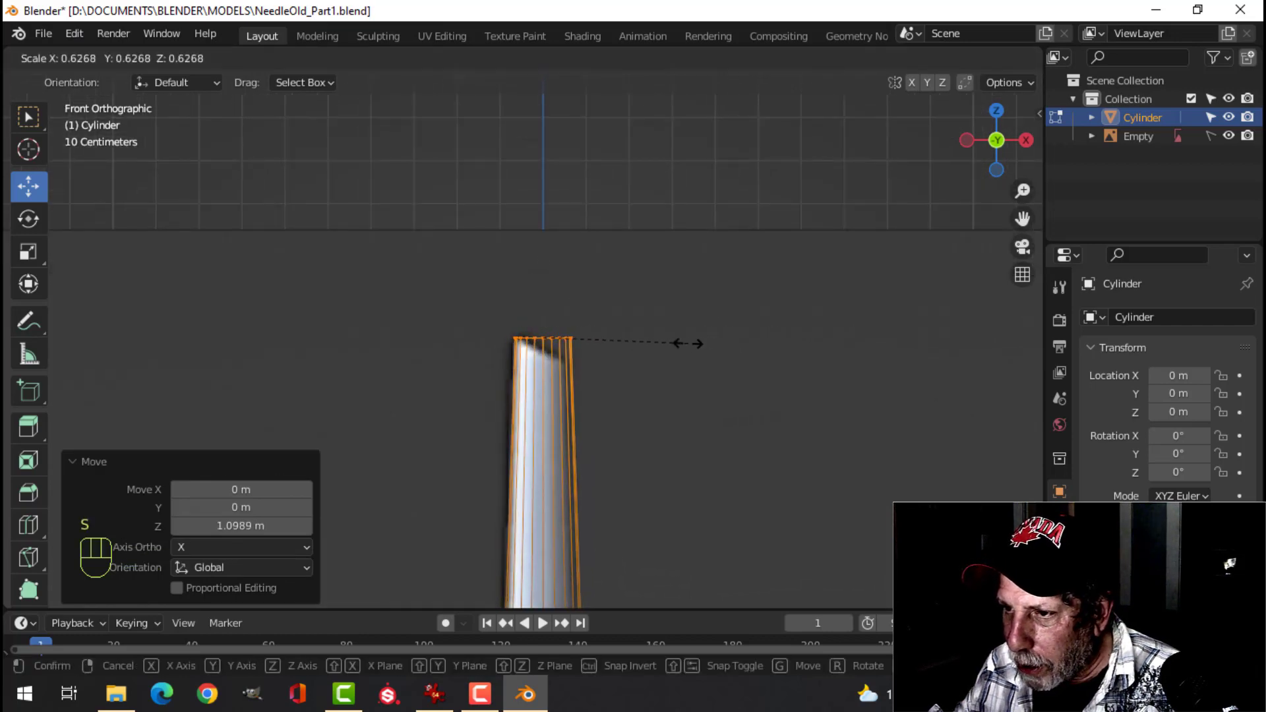
left_click(225, 21)
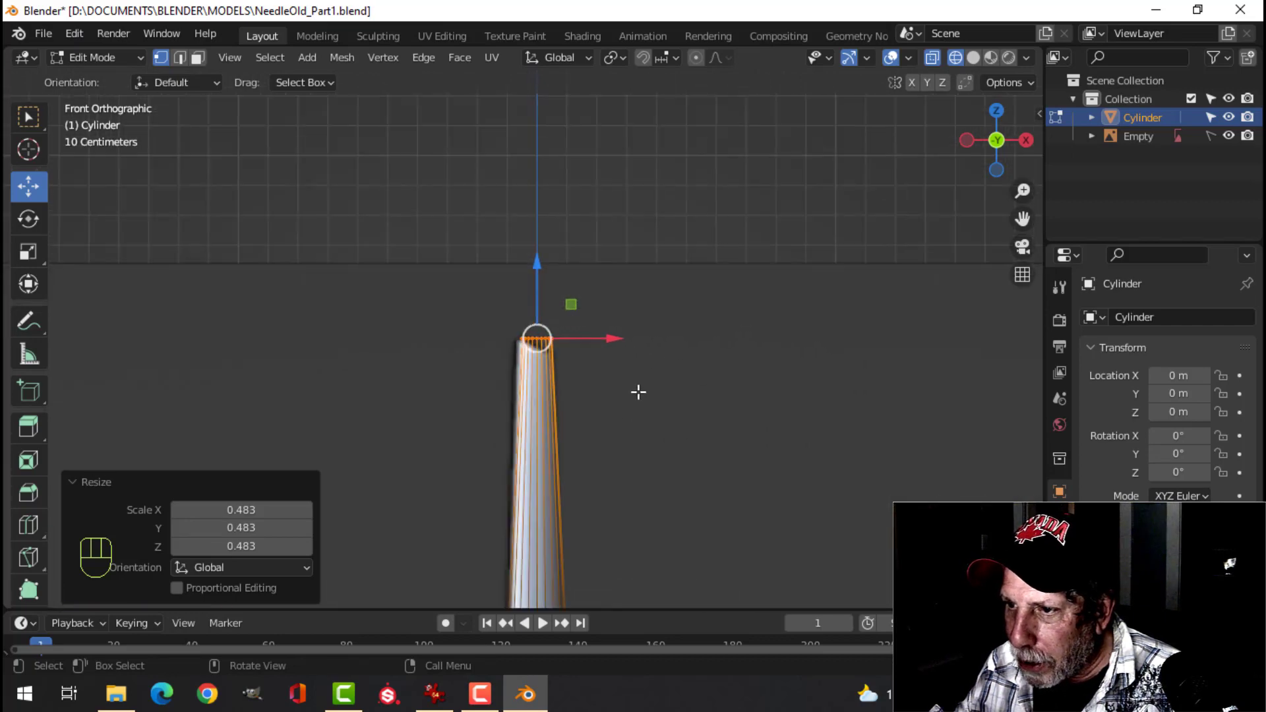
Rotate the tip loop to slant the needle point, then deselect and view the whole syringe.
key("r")
left_click(225, 20)
middle_click(225, 21)
key("alt+a")
middle_click(225, 21)
middle_click(225, 20)
middle_click(226, 20)
Switch to Solid shading, hide the reference Empty, select all and enable Face Orientation overlay.
key("z")
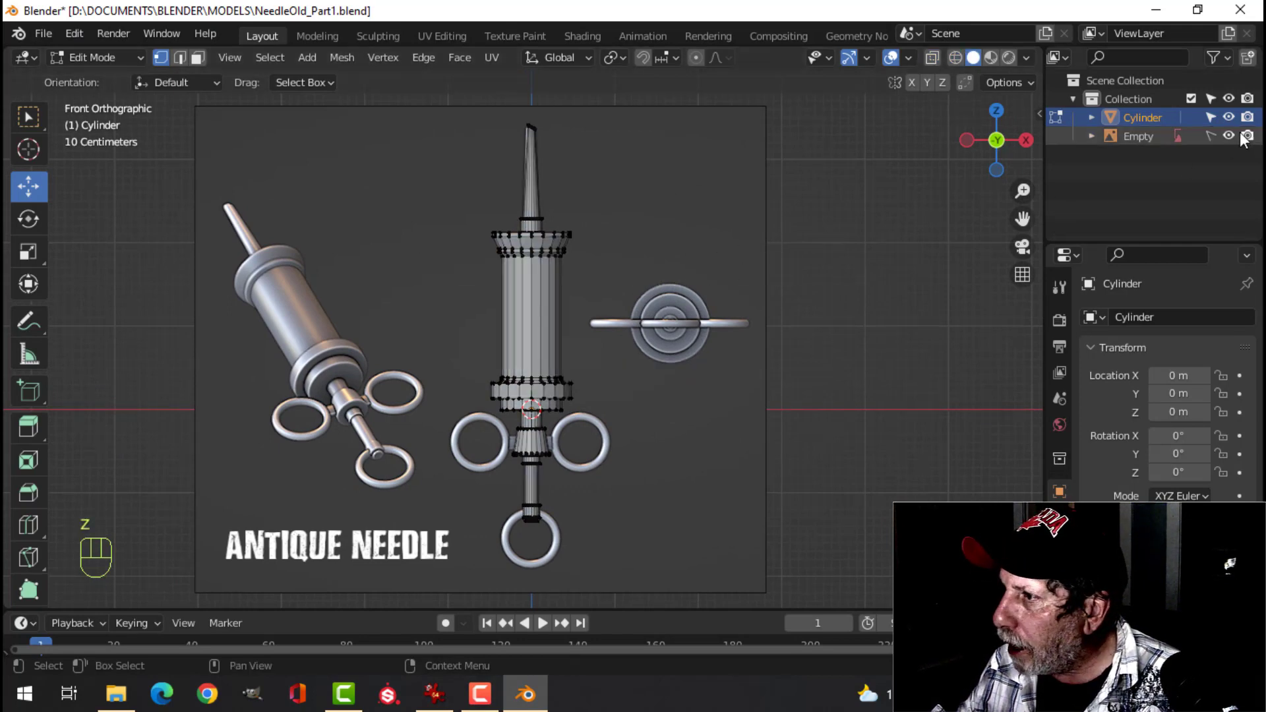
left_click(226, 20)
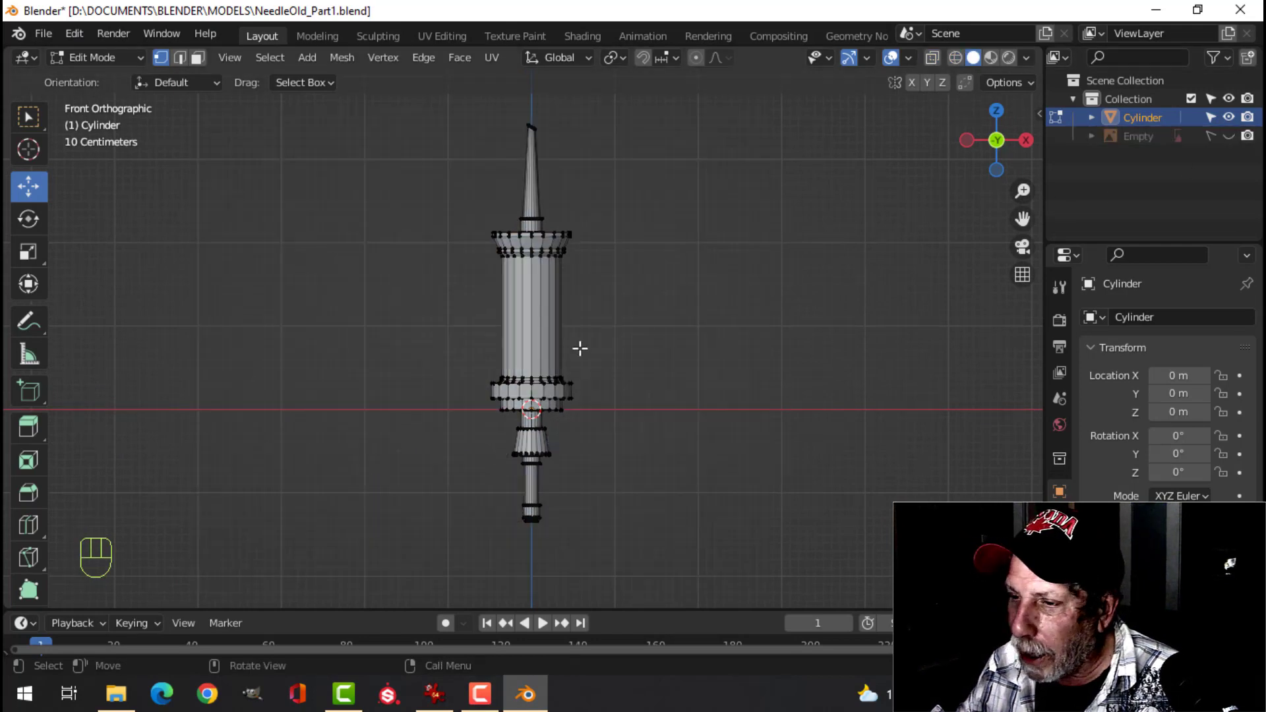
key("a")
left_click(225, 20)
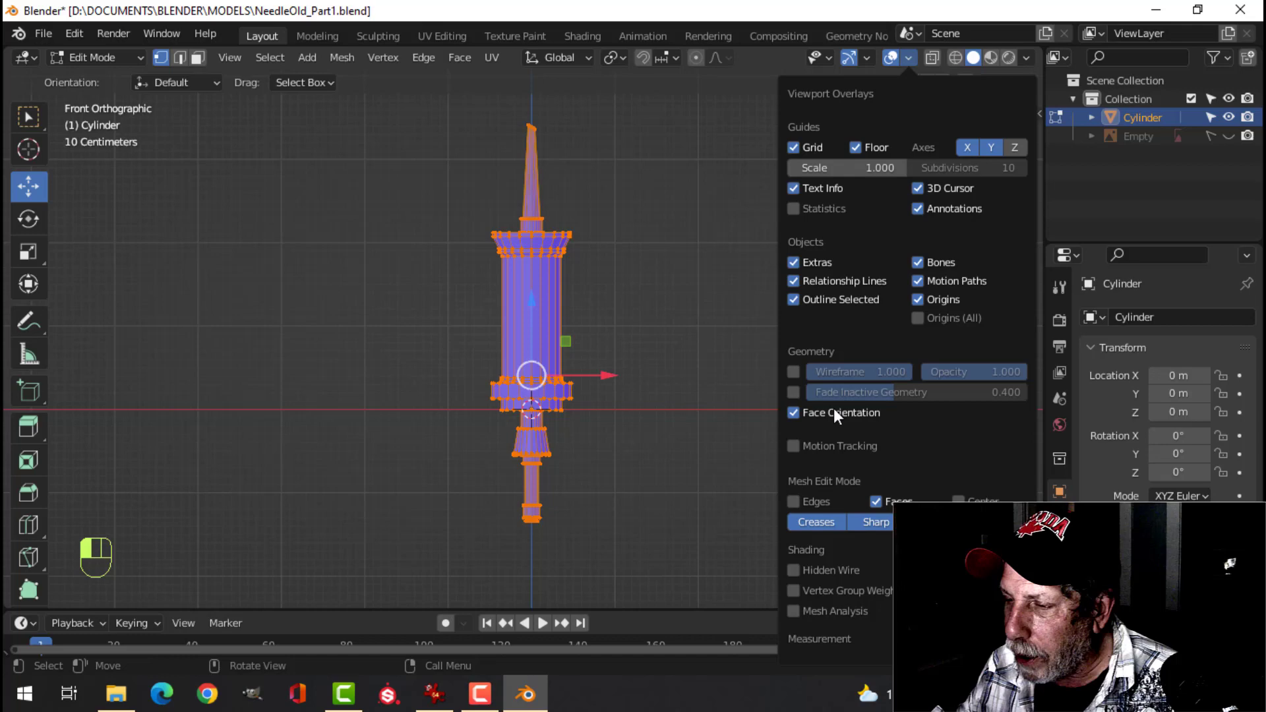
left_click(225, 20)
Inspect that all faces point outward, then return to Object Mode.
key("alt+a")
middle_click(226, 20)
middle_click(225, 20)
key("Tab")
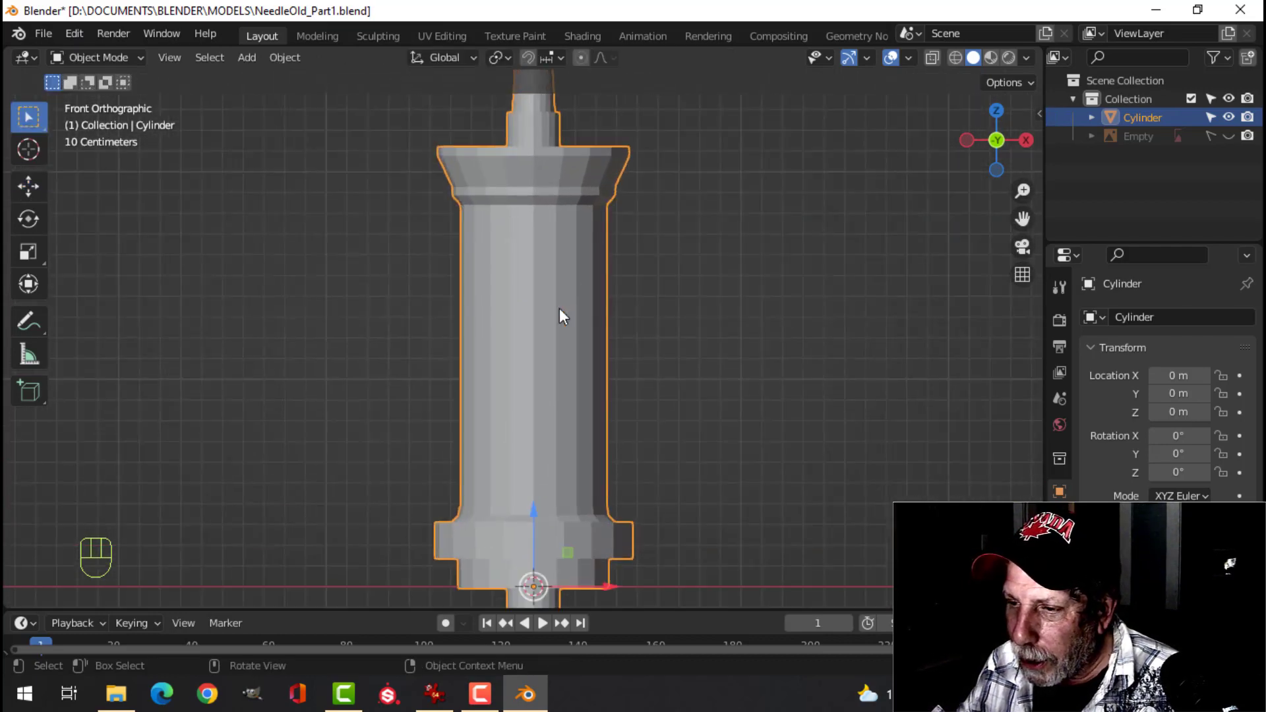
Add a level-2 Subdivision Surface modifier to the syringe from the Modifier properties.
middle_click(225, 21)
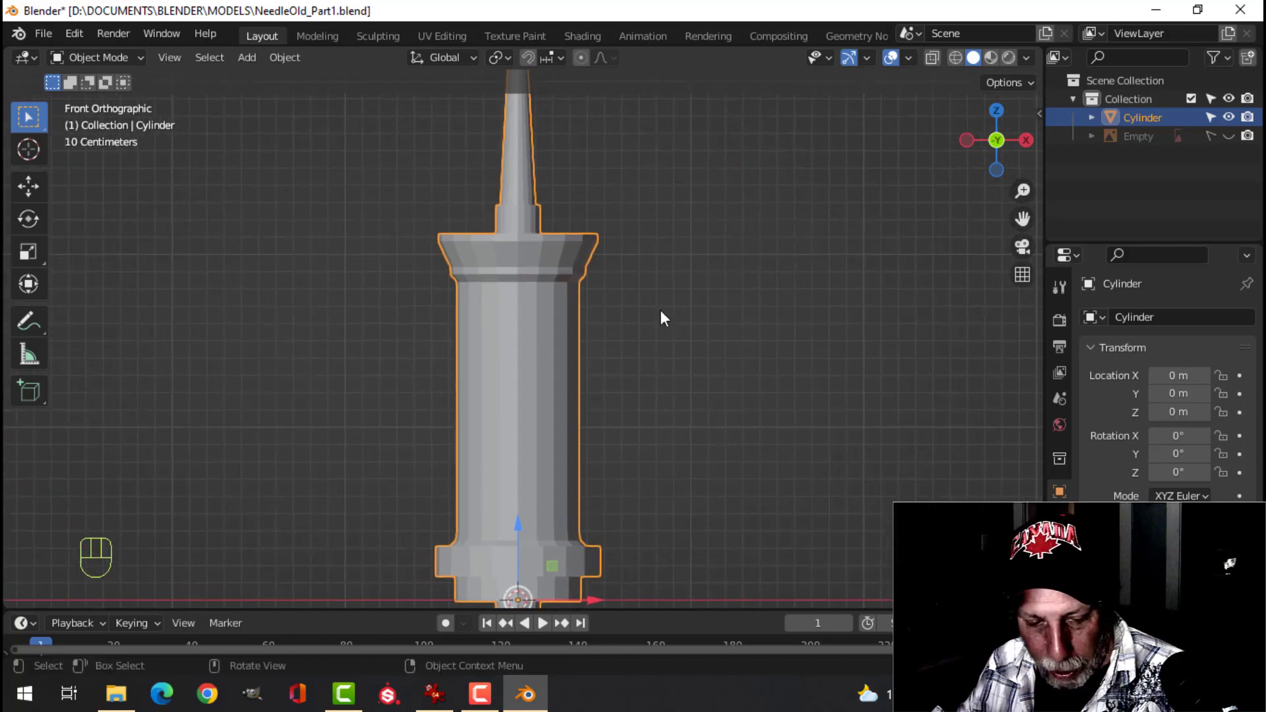
left_click(226, 21)
left_click(225, 21)
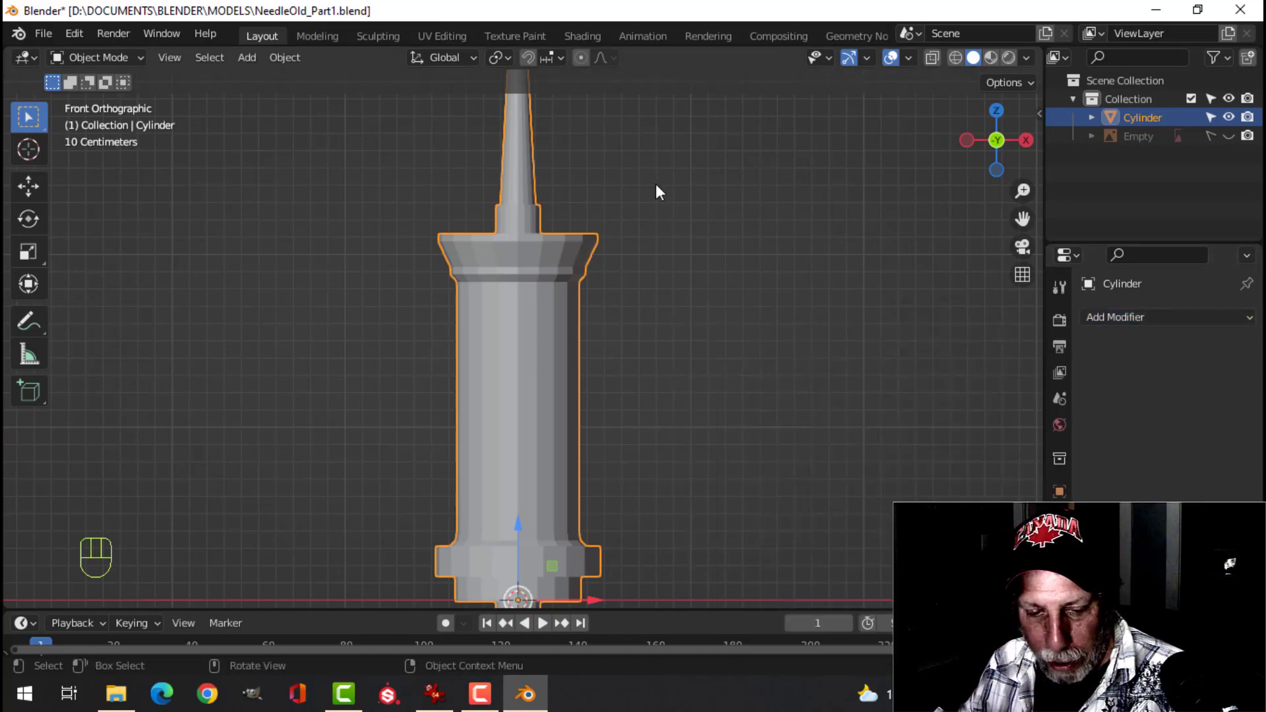
key("ctrl+2")
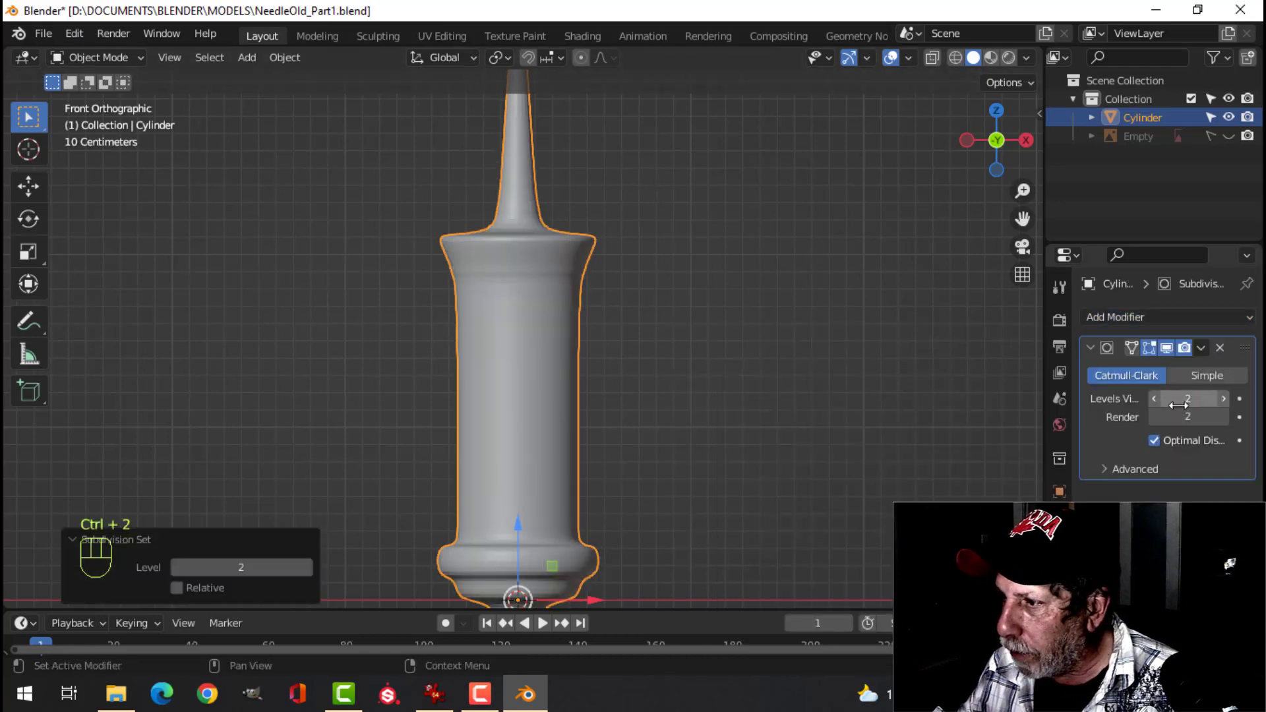
Inspect the smoothed needle base up close, then return to Edit Mode.
middle_click(225, 20)
middle_click(225, 20)
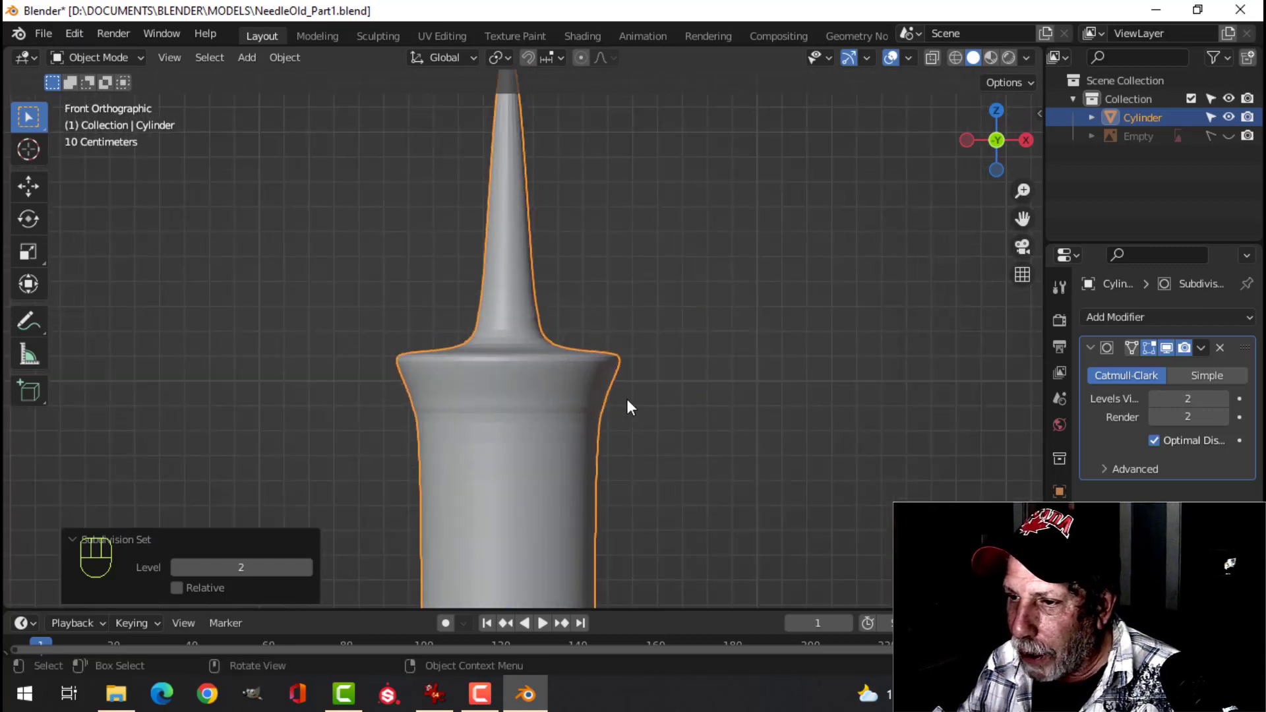
left_click(225, 20)
right_click(225, 20)
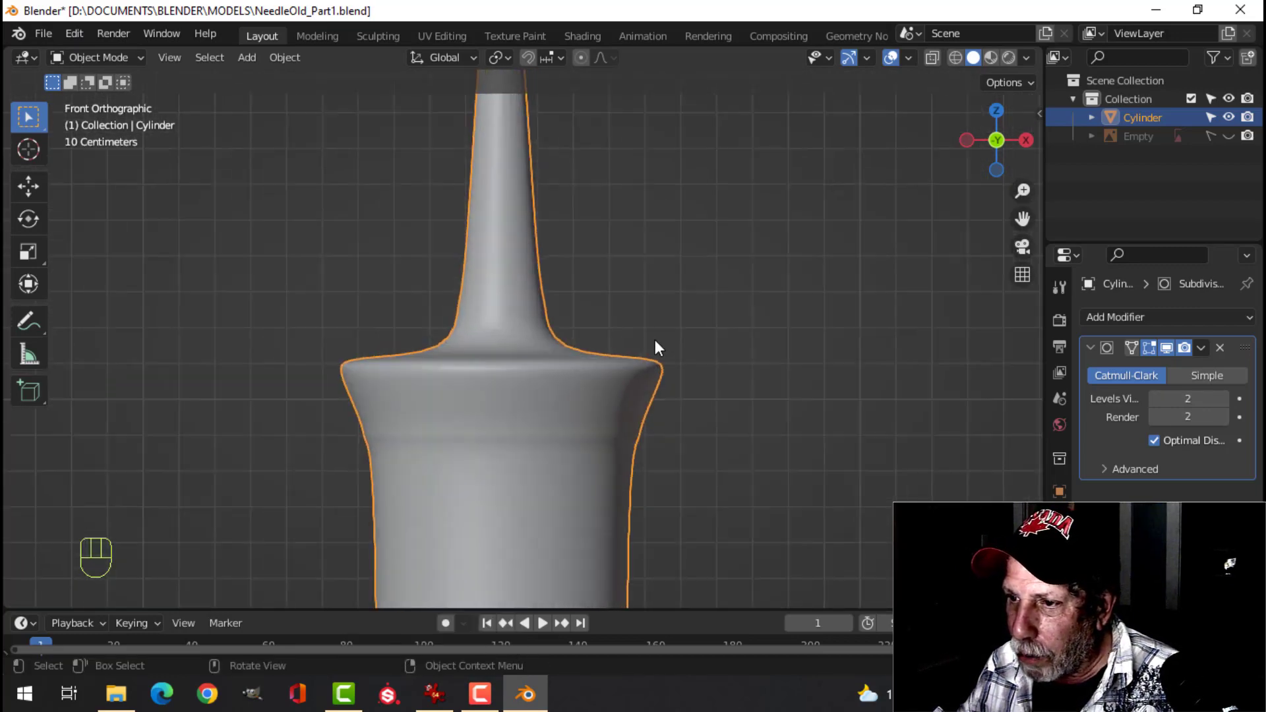
middle_click(226, 20)
middle_click(225, 21)
key("Tab")
Delete the needle tip cap in face select mode and add an edge loop near the needle's base.
left_click_drag(226, 21, 226, 20)
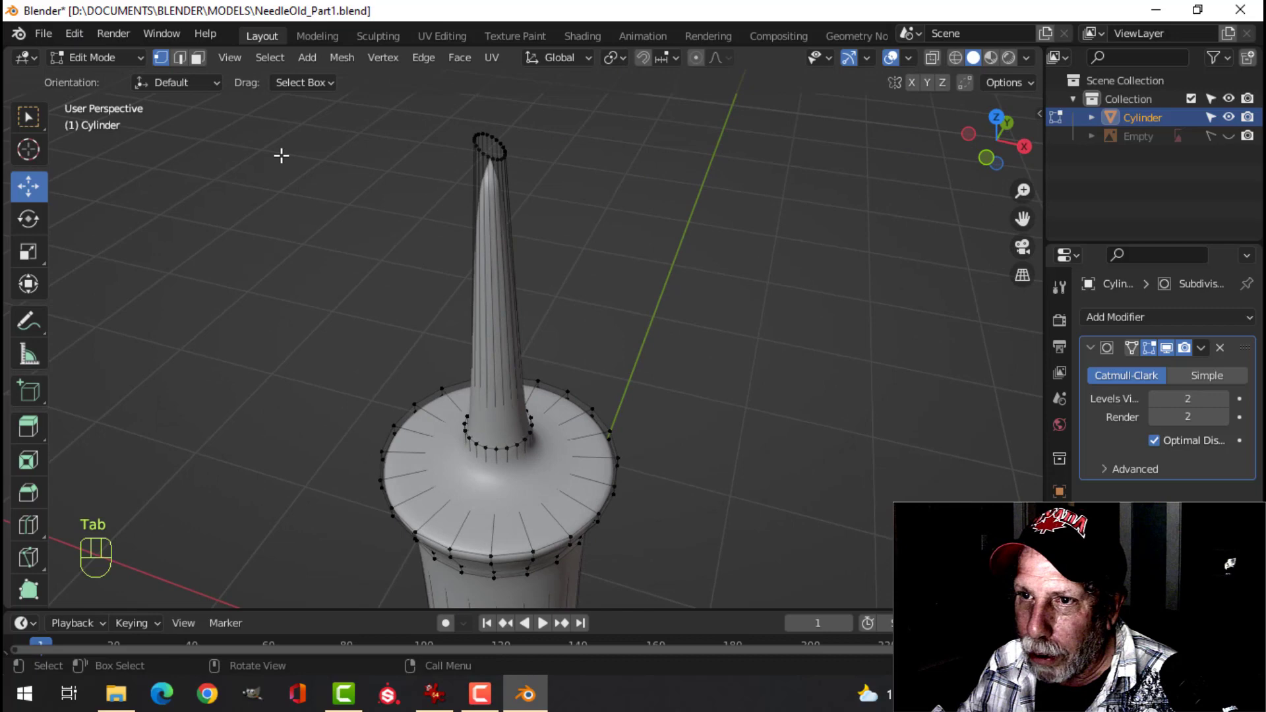
left_click(203, 60)
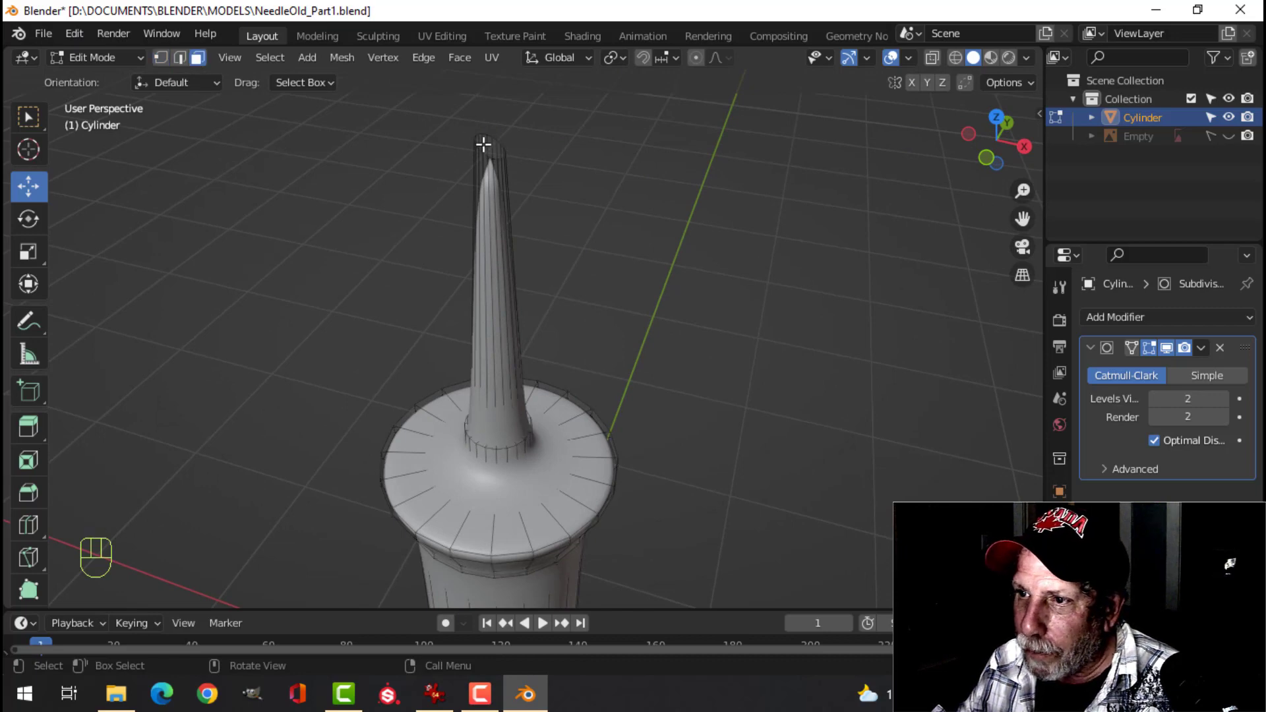
key("x")
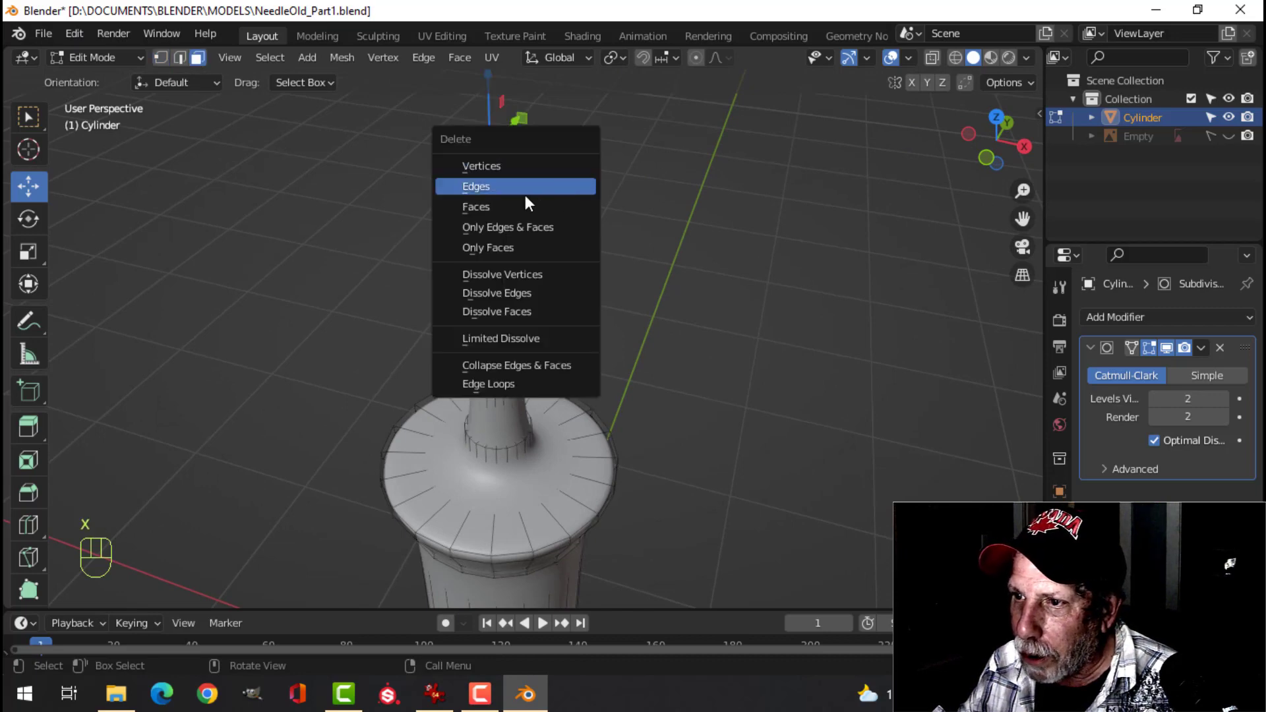
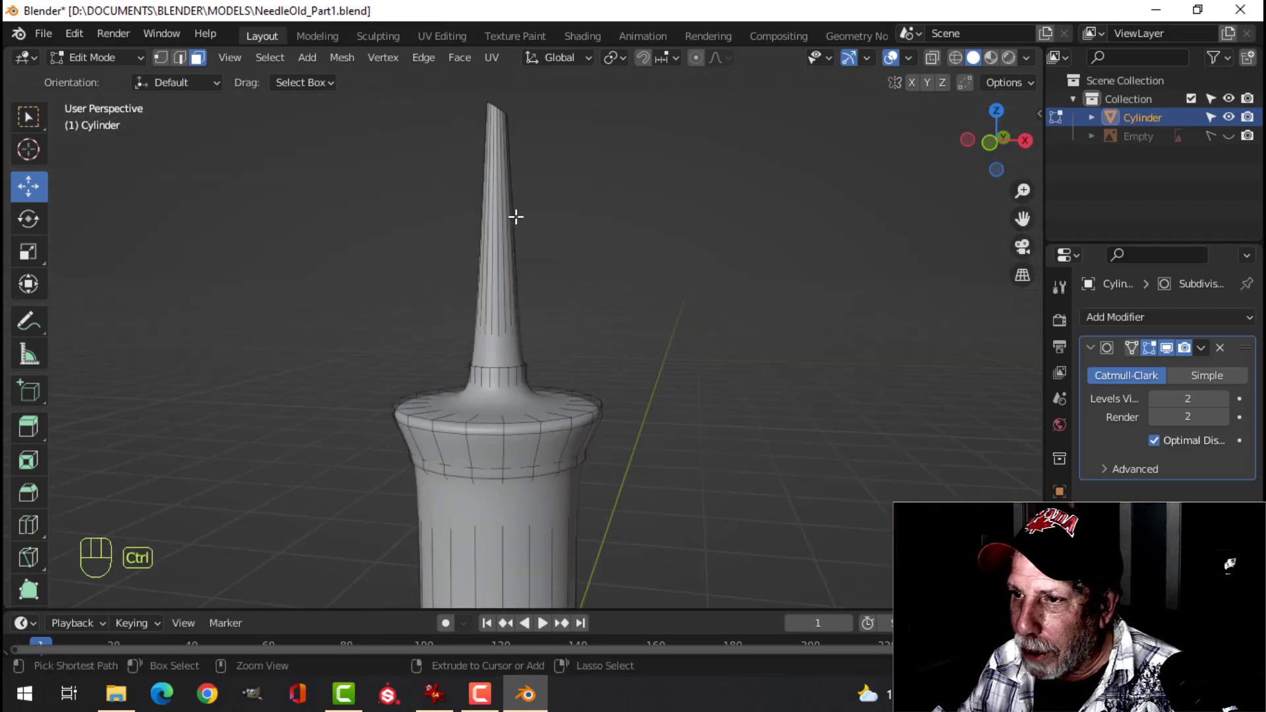
key("ctrl+r")
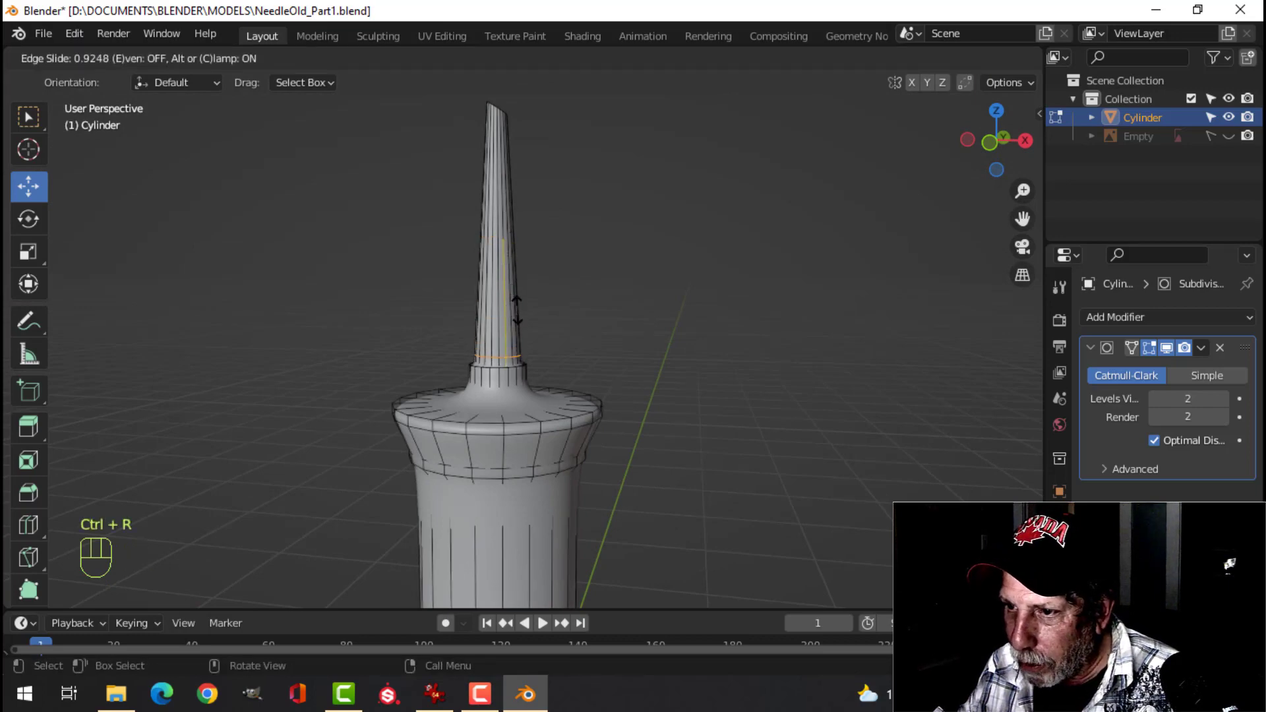
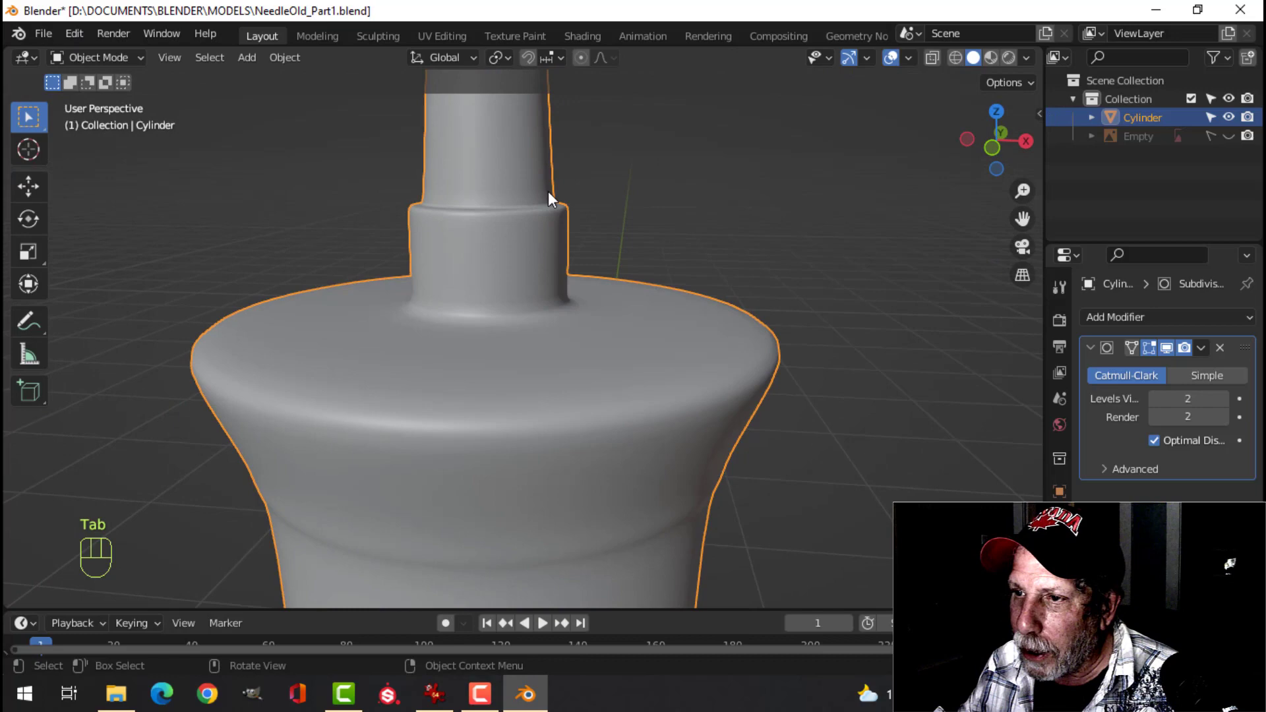
Orbit to the top of the syringe and enter Edit Mode on the mesh.
middle_click(554, 281)
left_click_drag(536, 279, 550, 309)
left_click_drag(556, 308, 552, 290)
left_click_drag(571, 329, 570, 210)
left_click_drag(567, 276, 568, 344)
left_click_drag(597, 294, 606, 325)
left_click_drag(607, 329, 607, 381)
left_click_drag(600, 362, 575, 284)
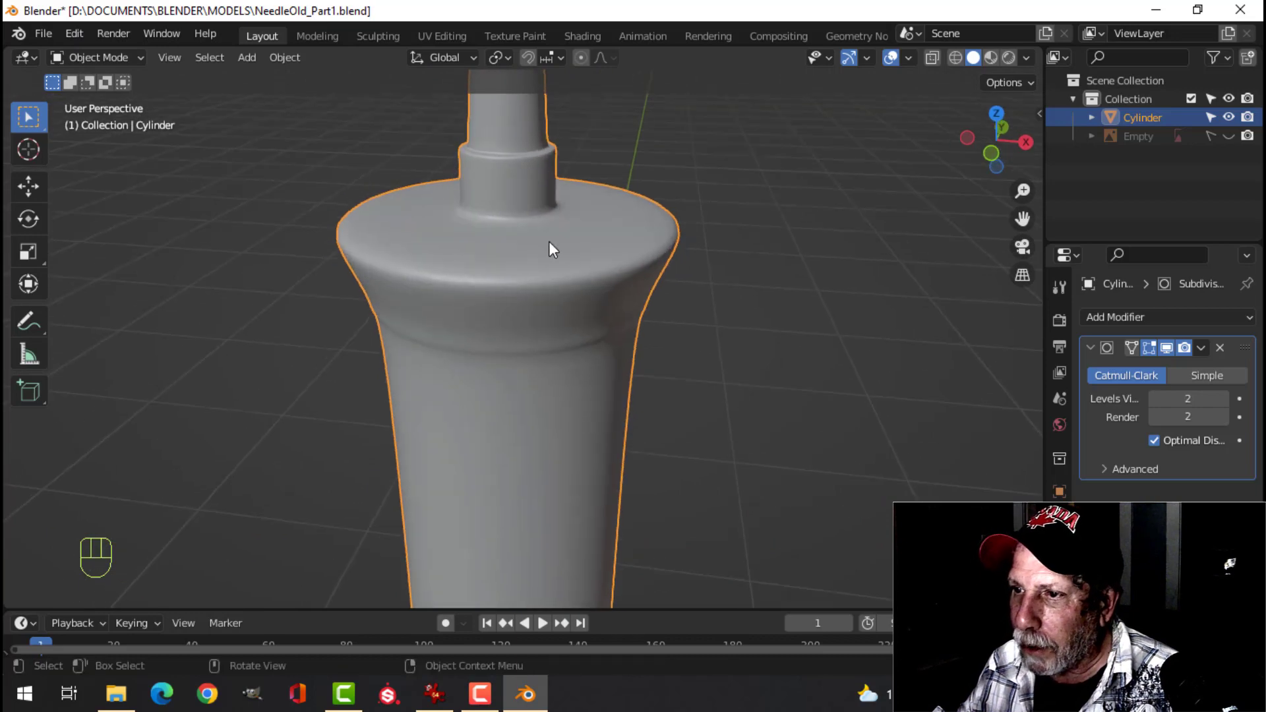
key("Tab")
Add an edge loop around the nozzle base to sharpen its crease with the body top.
middle_click(560, 264)
key("ctrl+r")
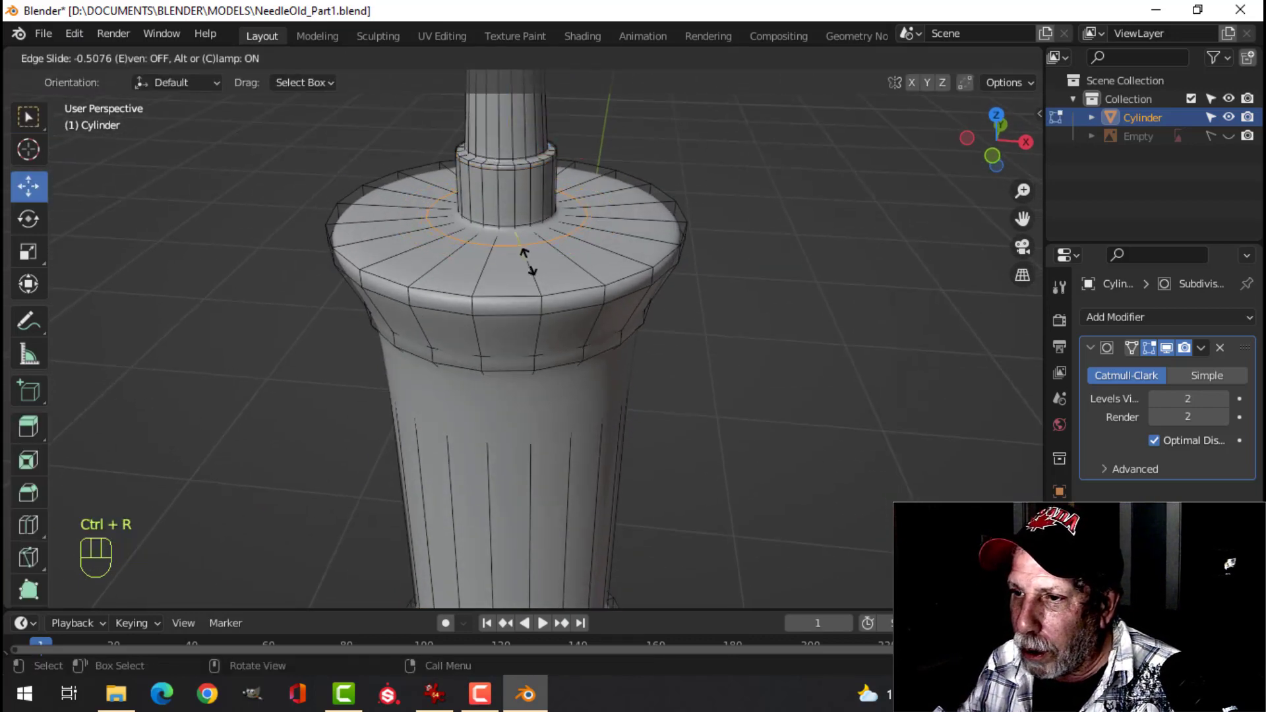
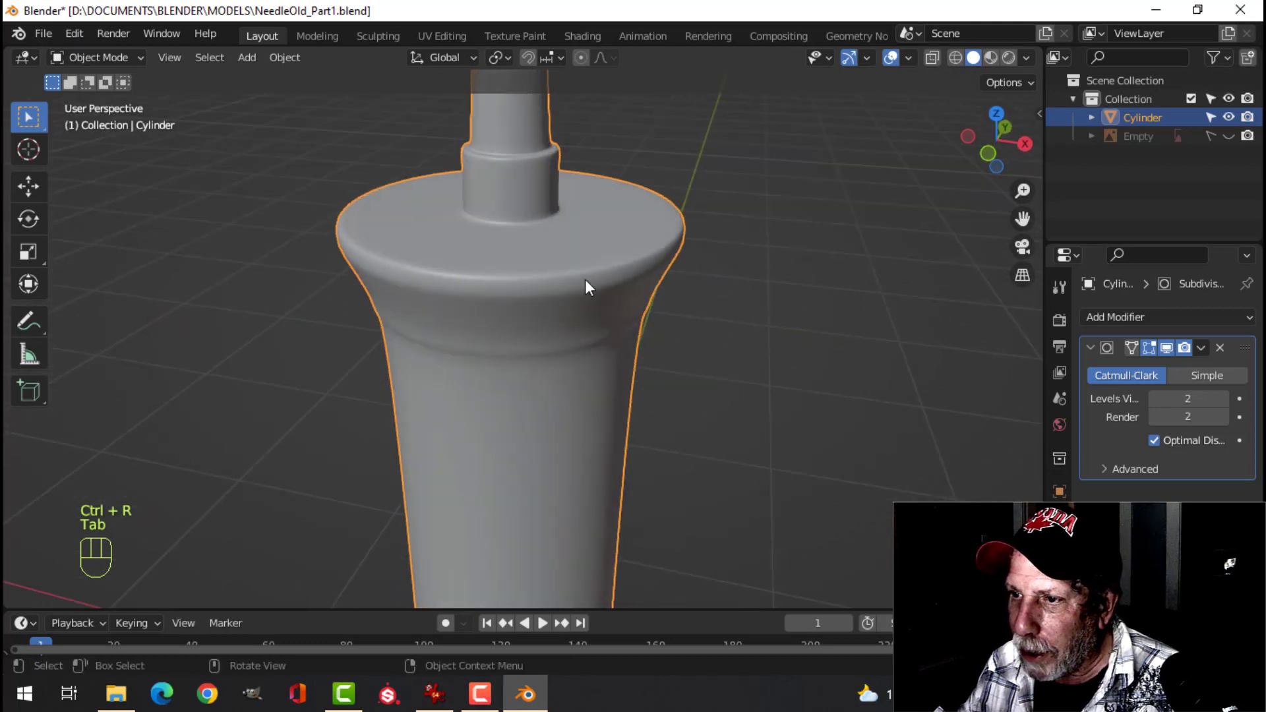
left_click_drag(585, 271, 641, 290)
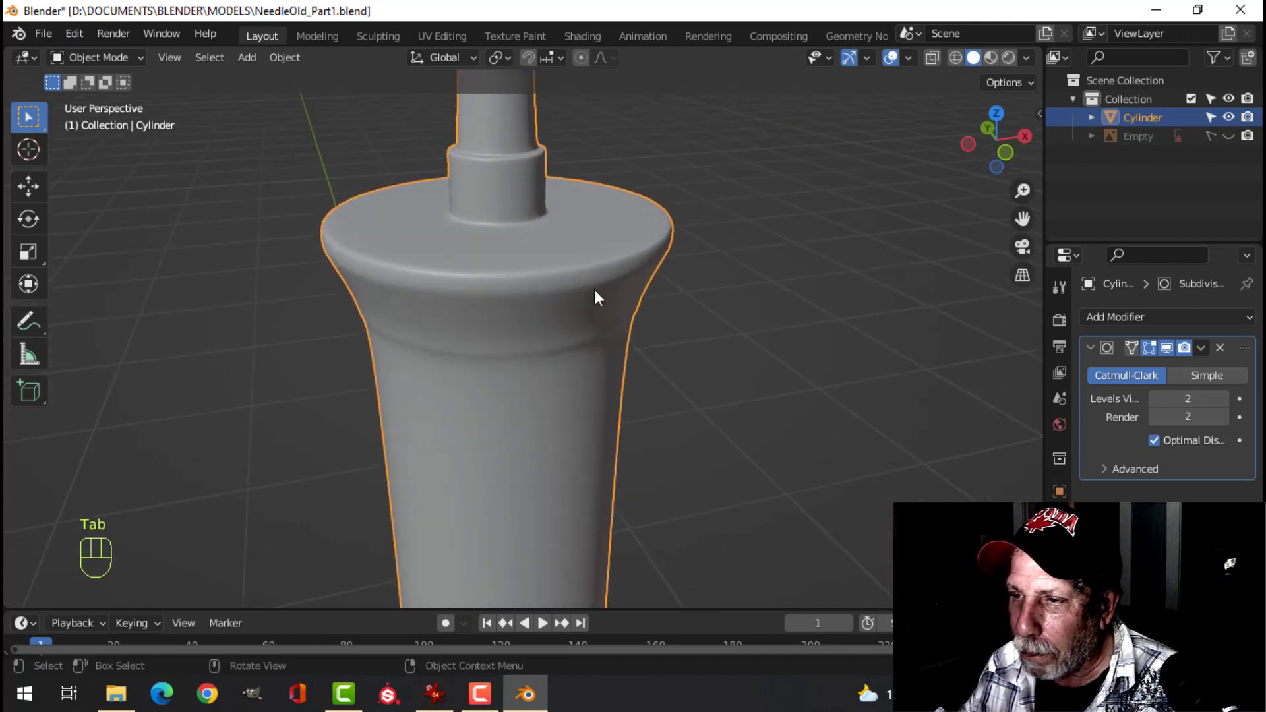
Add an edge loop just below the flared rim and slide it into place.
left_click_drag(567, 284, 552, 290)
left_click_drag(546, 318, 552, 283)
middle_click(595, 308)
left_click(596, 308)
key("Tab")
left_click(557, 285)
key("alt+a")
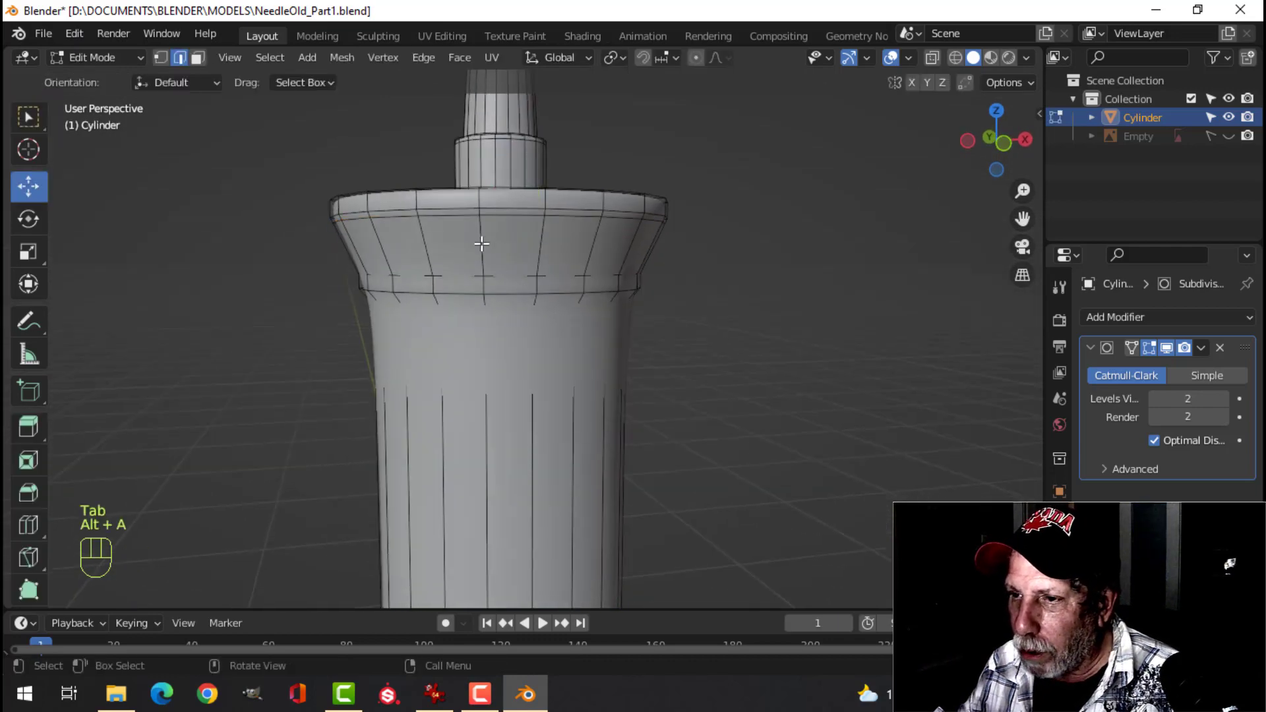
key("ctrl+r")
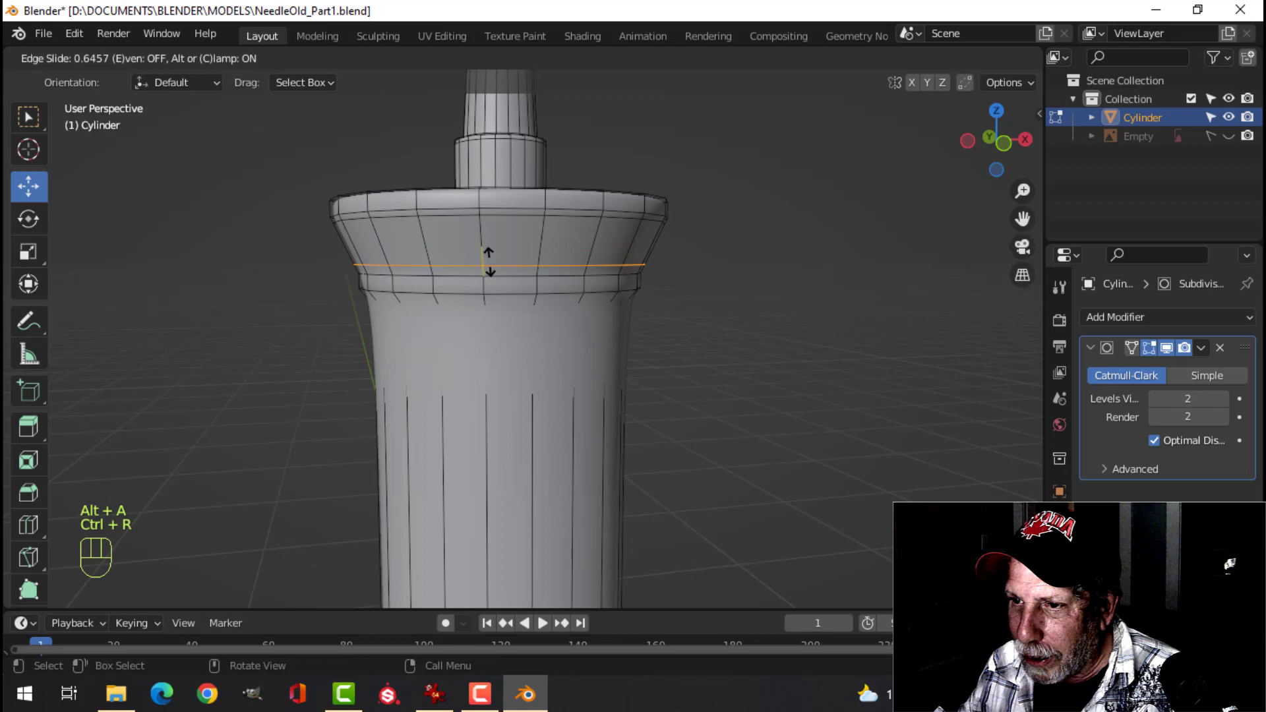
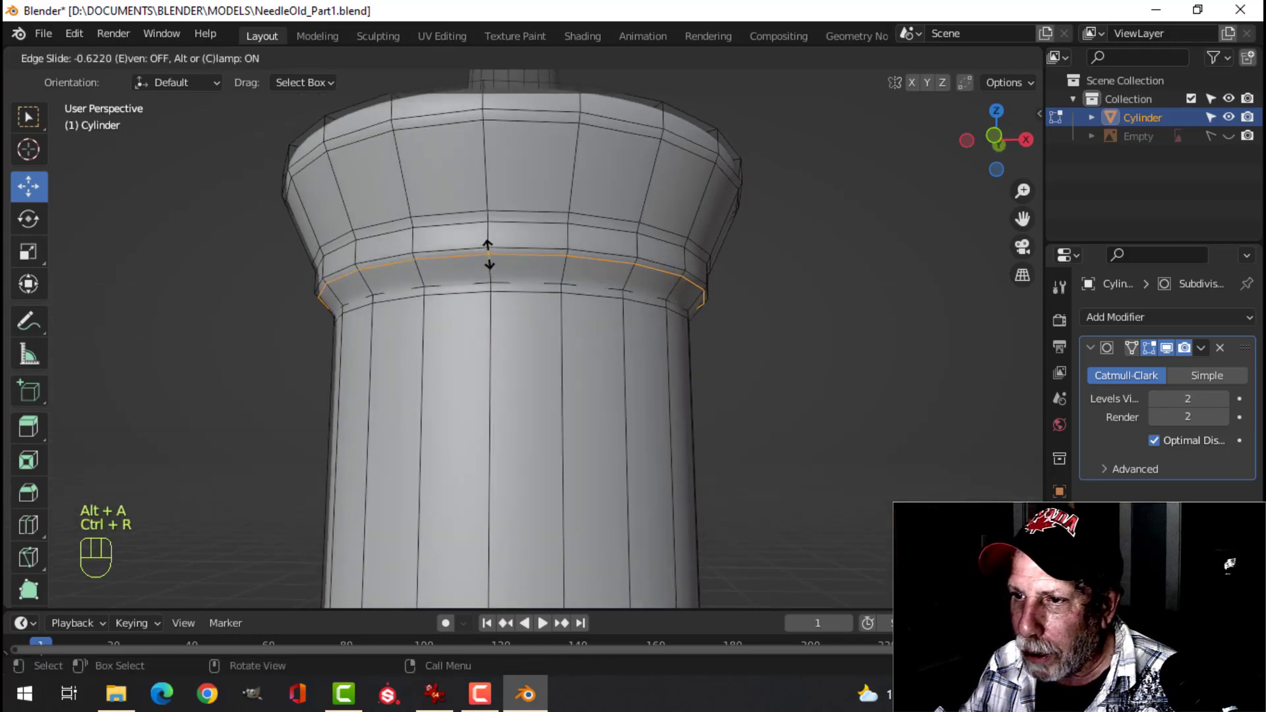
left_click(490, 253)
Check the rim smoothed, then add a second loop near the rim's top edge.
key("Tab")
left_click_drag(553, 296, 565, 336)
left_click_drag(594, 338, 559, 301)
key("Tab")
middle_click(569, 285)
key("alt+a")
middle_click(546, 279)
middle_click(515, 284)
middle_click(517, 305)
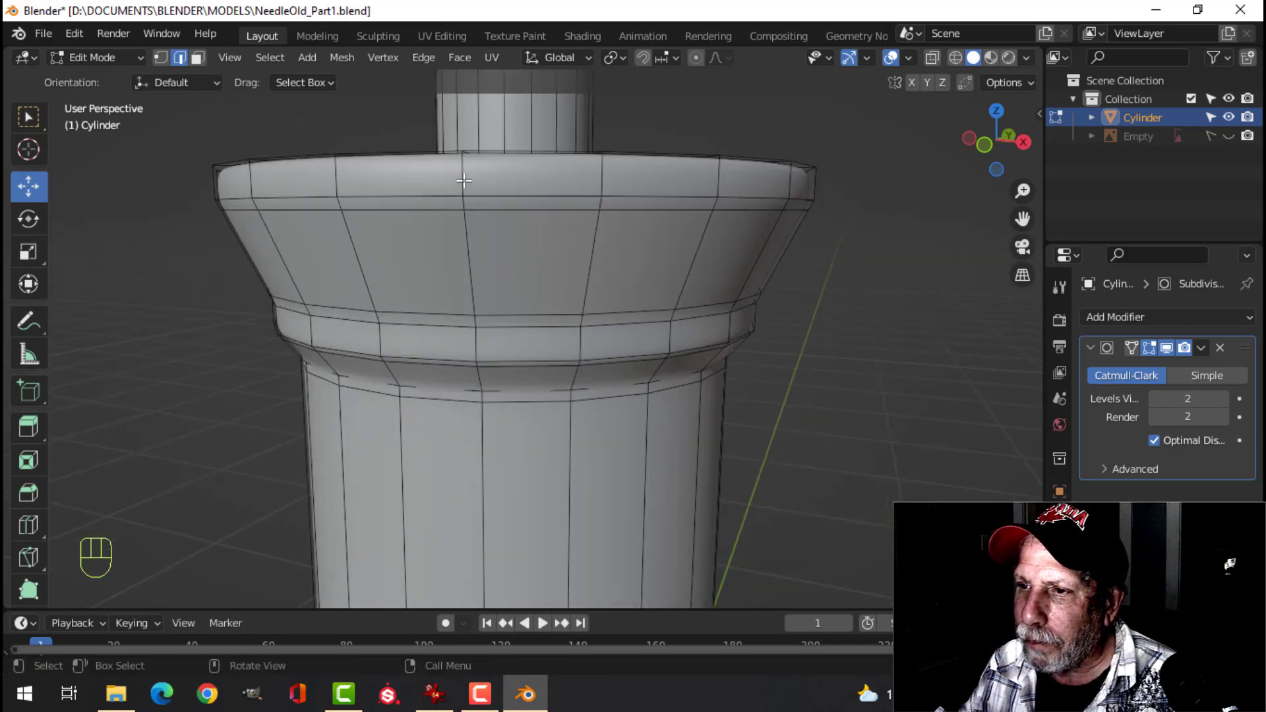
key("ctrl+r")
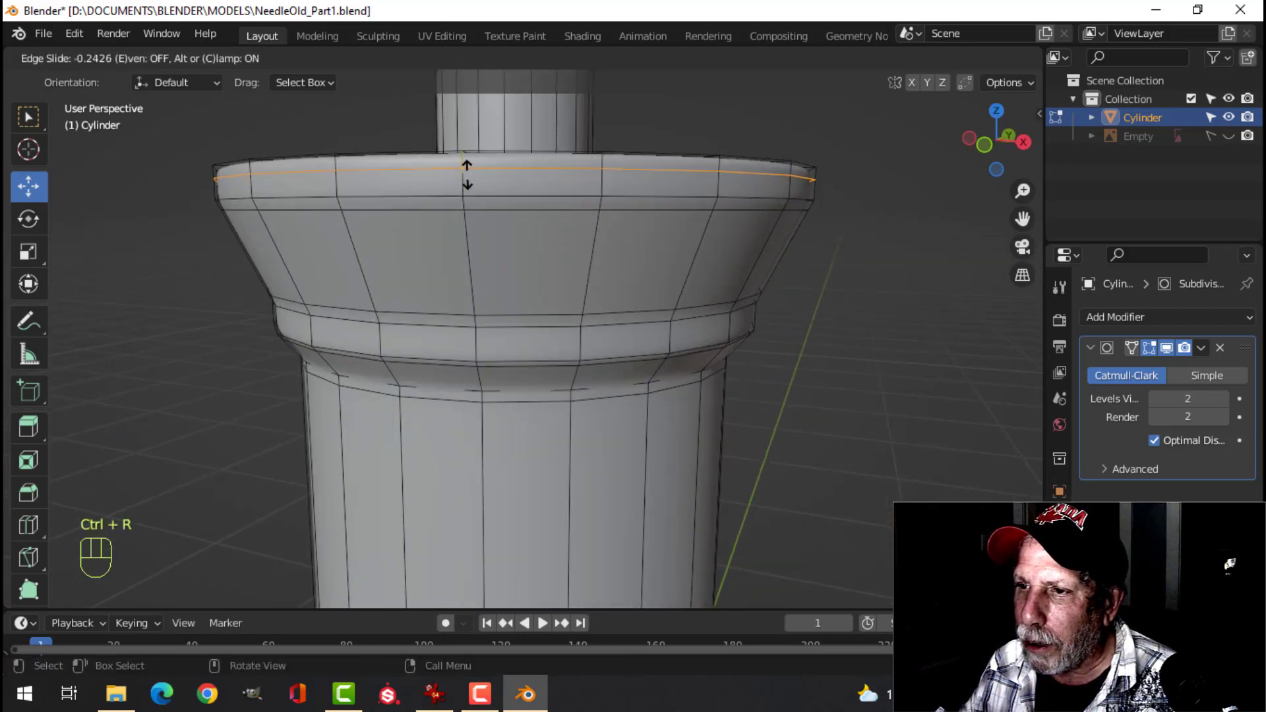
left_click(470, 172)
Return to Object Mode and turn the view toward the body's bottom.
key("Tab")
middle_click(572, 288)
key("alt+a")
left_click_drag(590, 301, 540, 274)
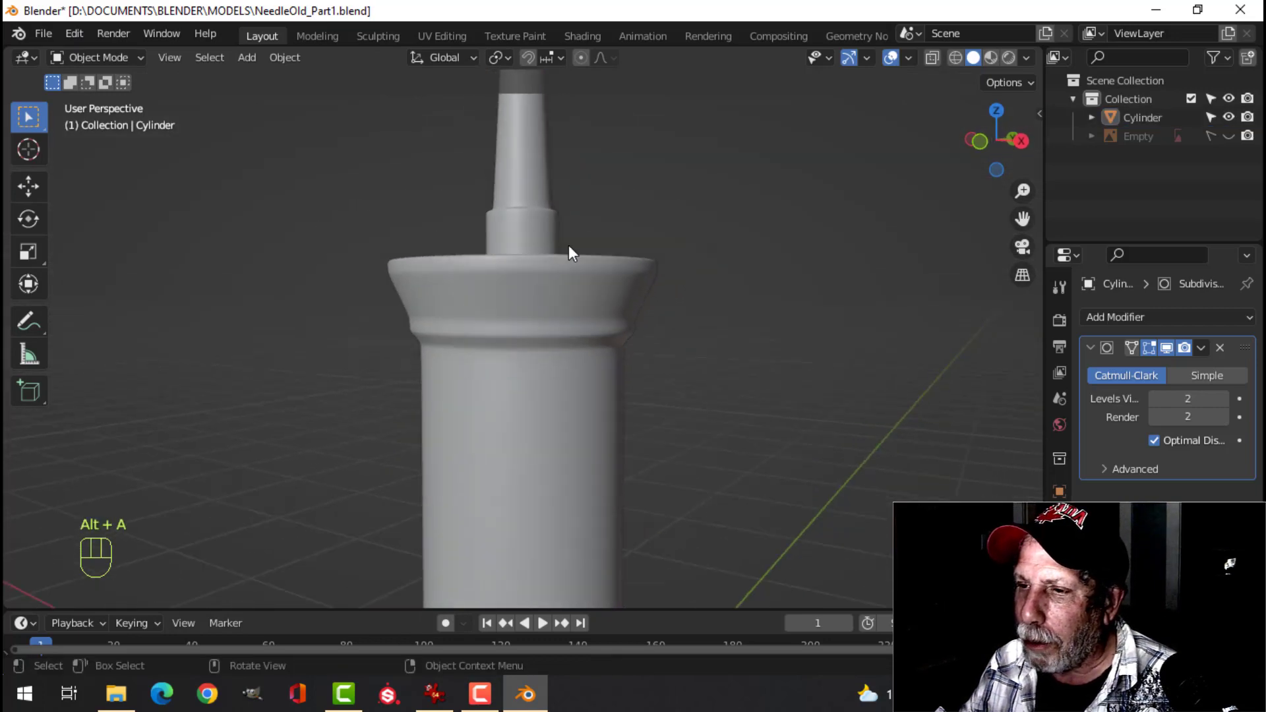
Bring the syringe body's bottom flange into view and start editing its mesh.
left_click_drag(576, 299, 553, 313)
left_click_drag(553, 348, 544, 283)
middle_click(560, 304)
left_click_drag(586, 380, 590, 315)
middle_click(586, 269)
key("Tab")
middle_click(616, 260)
key("alt+a")
middle_click(631, 272)
left_click_drag(628, 277, 596, 316)
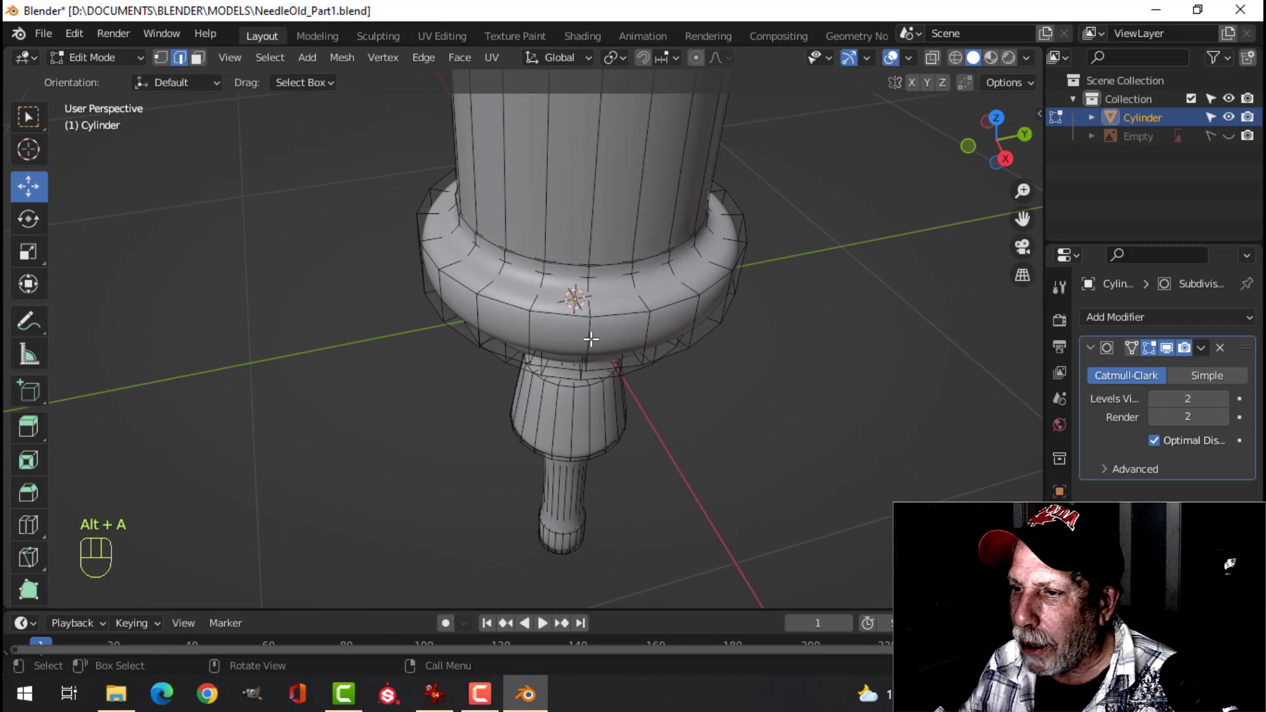
left_click_drag(591, 328, 589, 297)
Add tightening edge loops on the bottom flange and dissolve the extra loop above it.
key("ctrl+r")
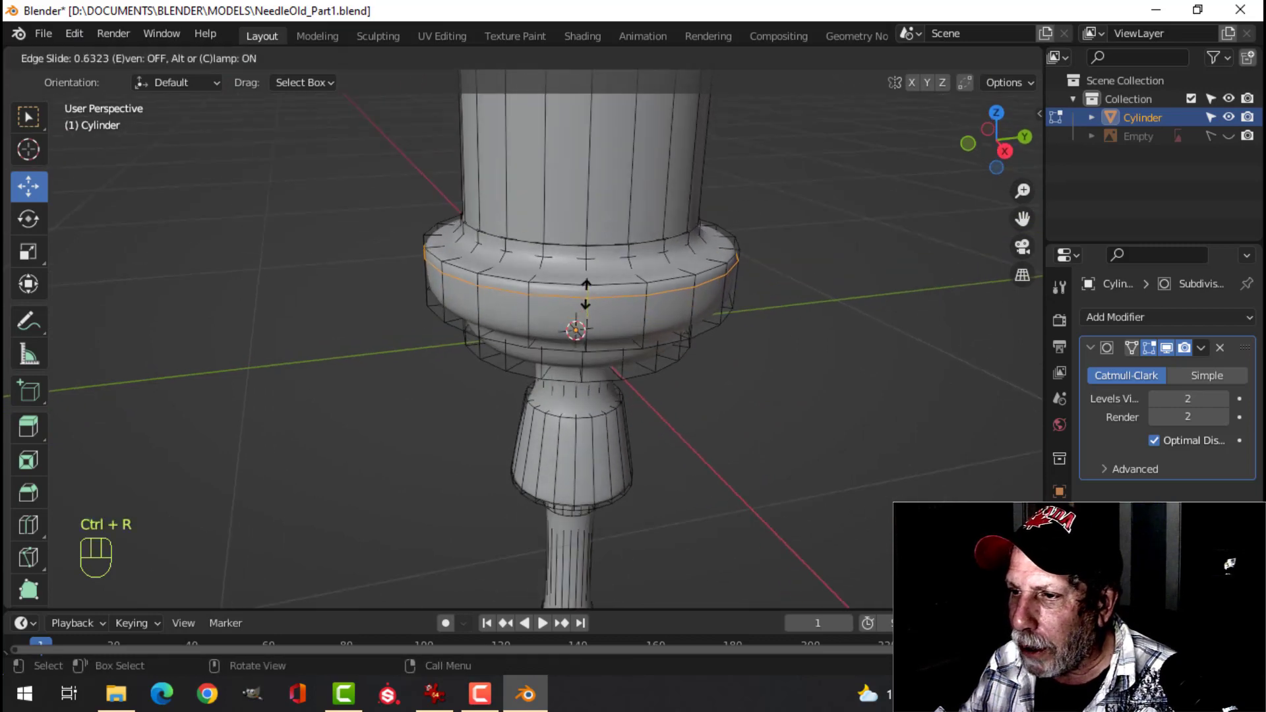
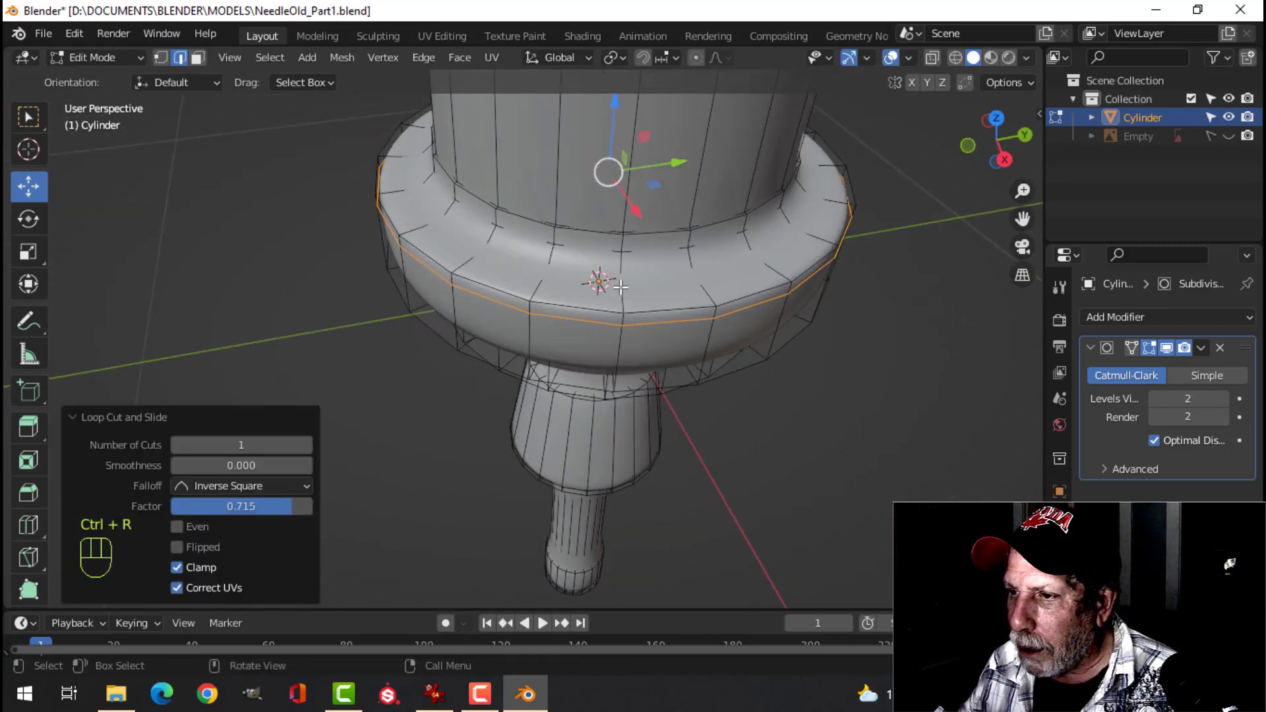
key("ctrl+r")
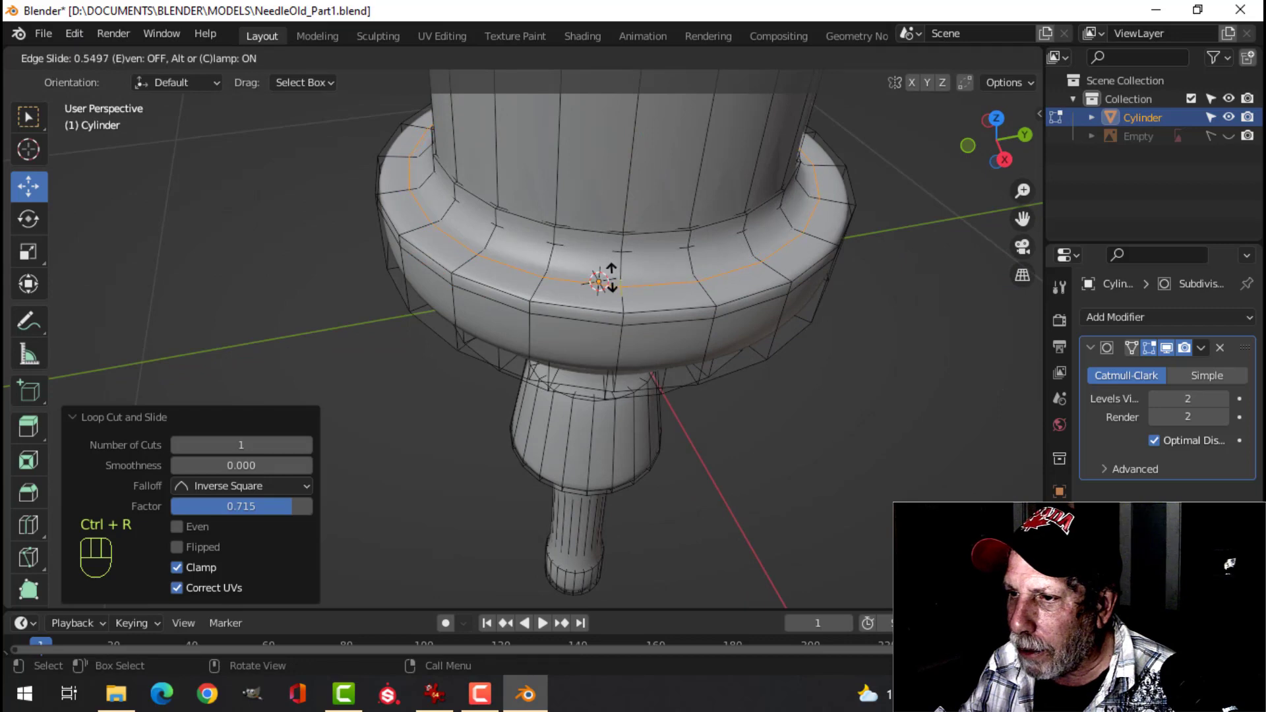
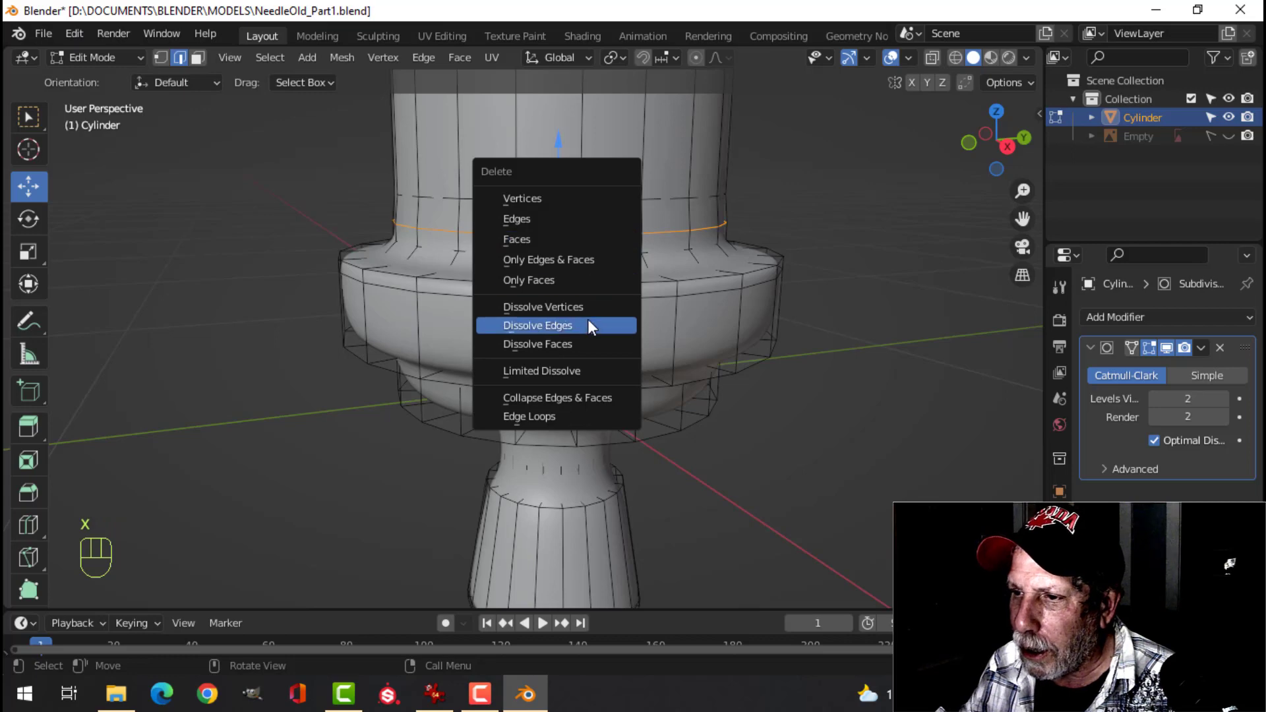
left_click_drag(612, 283, 580, 268)
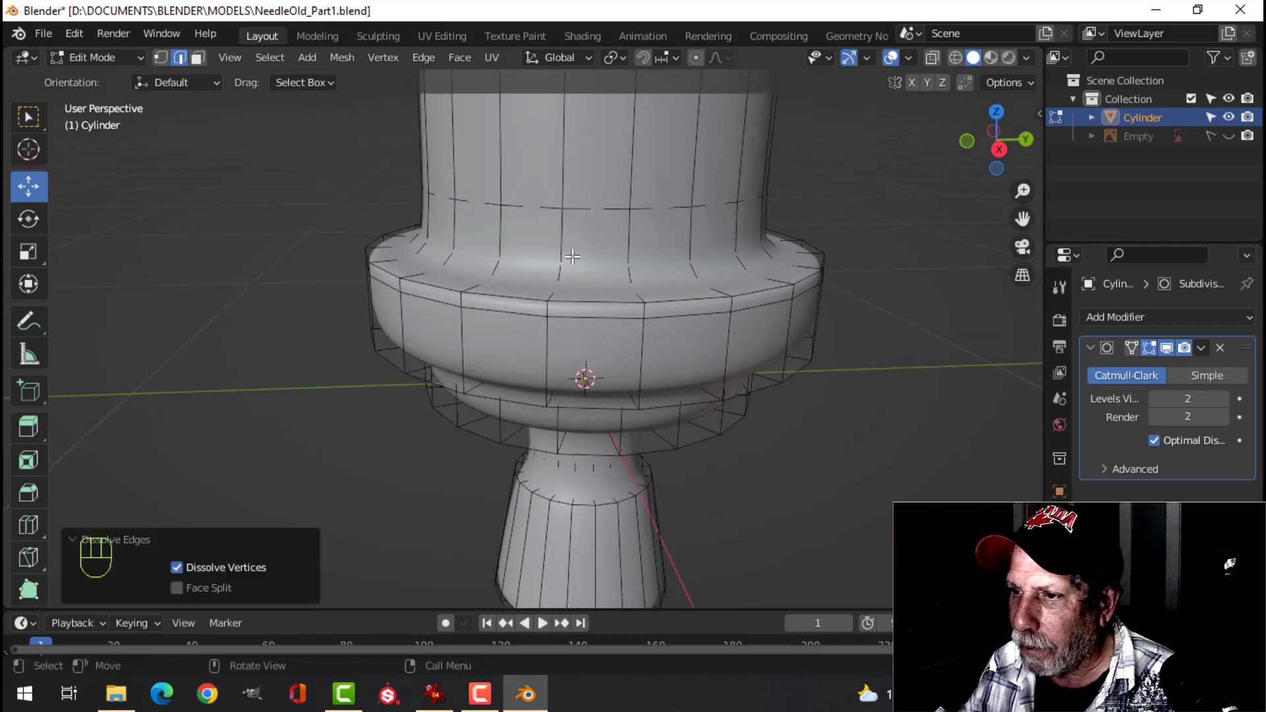
key("ctrl+r")
left_click(567, 250)
Check the smoothed flange, then add another loop across the flange's upper surface.
key("Tab")
key("alt+a")
middle_click(643, 329)
left_click(638, 339)
key("Tab")
middle_click(649, 327)
key("alt+a")
key("ctrl+r")
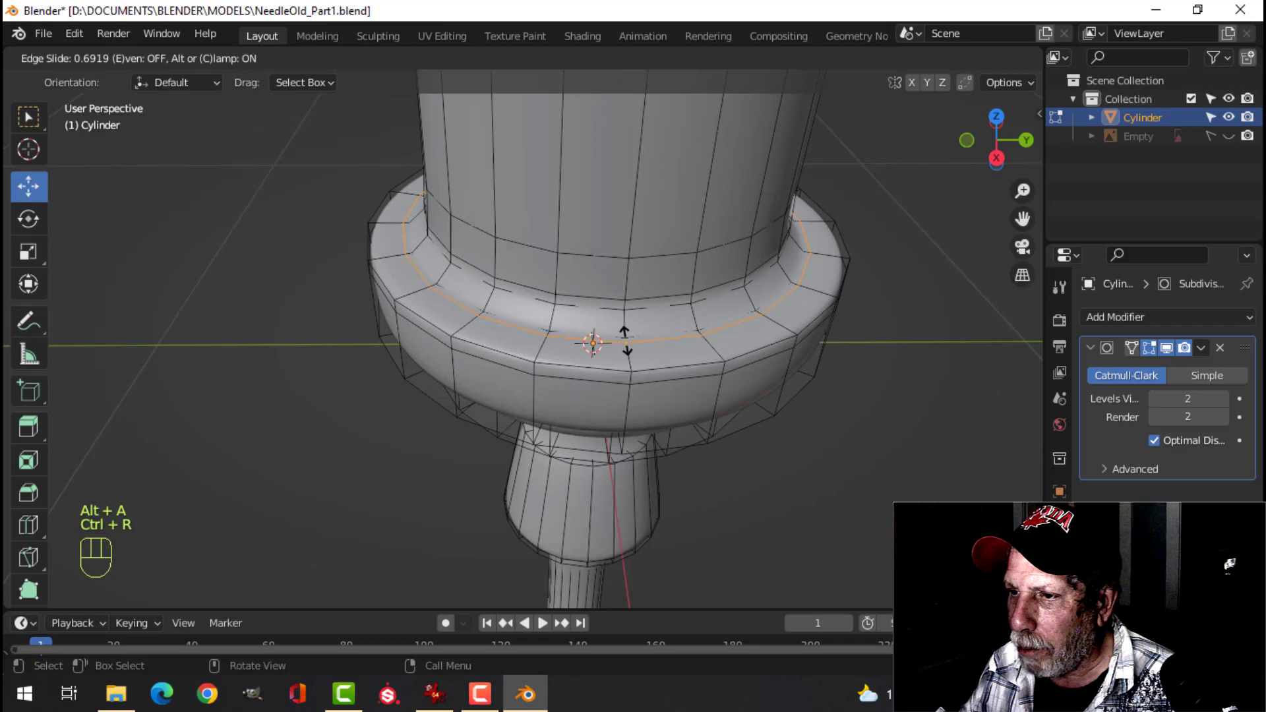
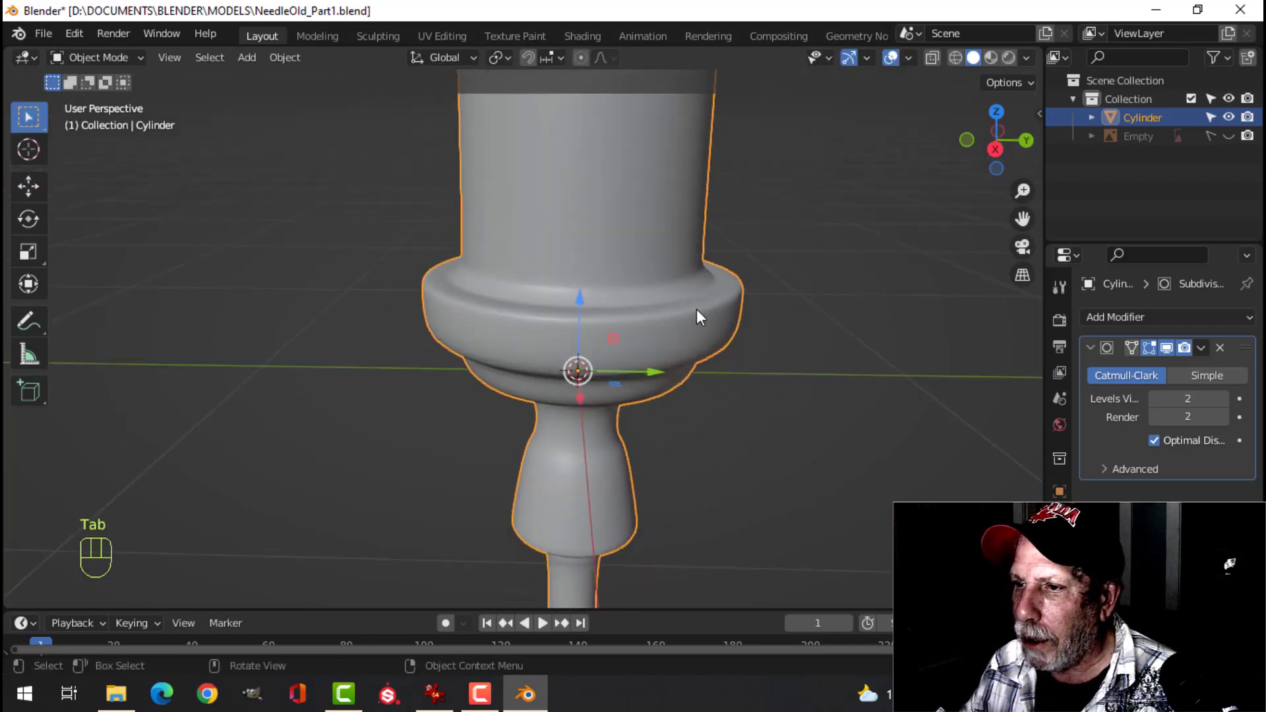
Return to the smoothed object view, reselect the syringe body and look under the bottom flange.
key("alt+a")
left_click(657, 327)
left_click(668, 311)
left_click(651, 311)
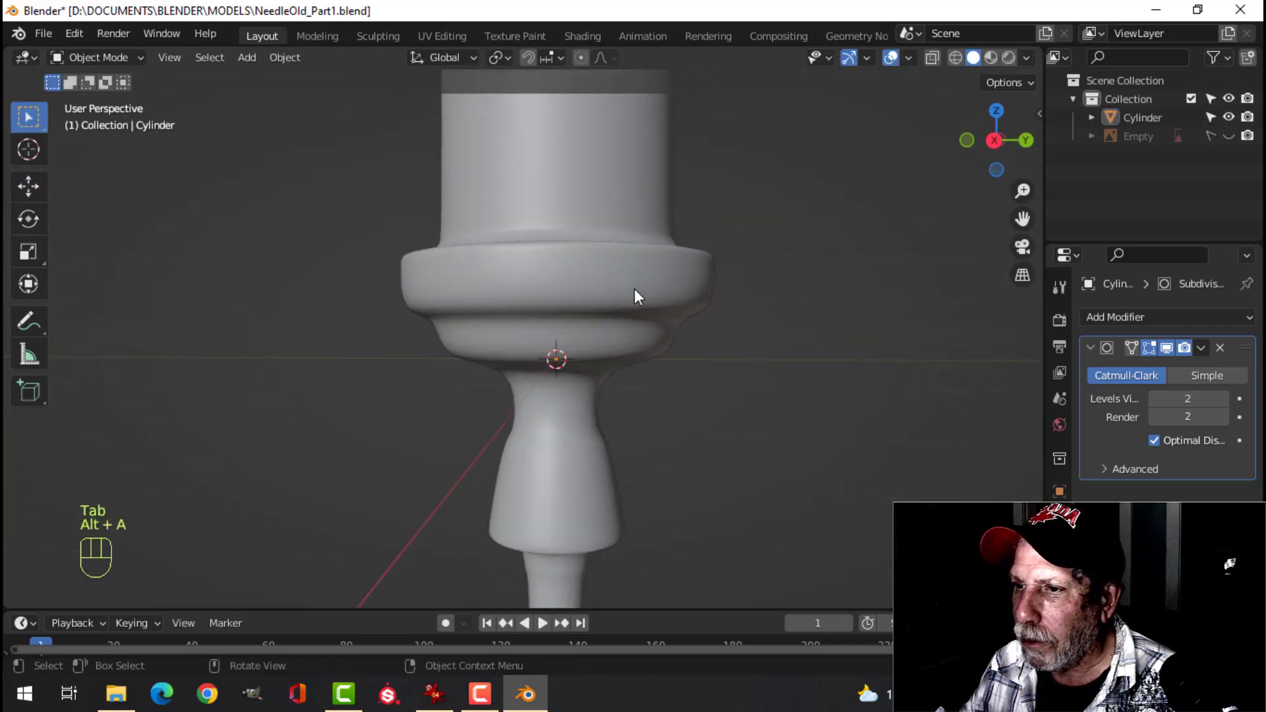
left_click(636, 316)
middle_click(610, 325)
middle_click(598, 336)
left_click_drag(624, 393, 607, 269)
middle_click(659, 331)
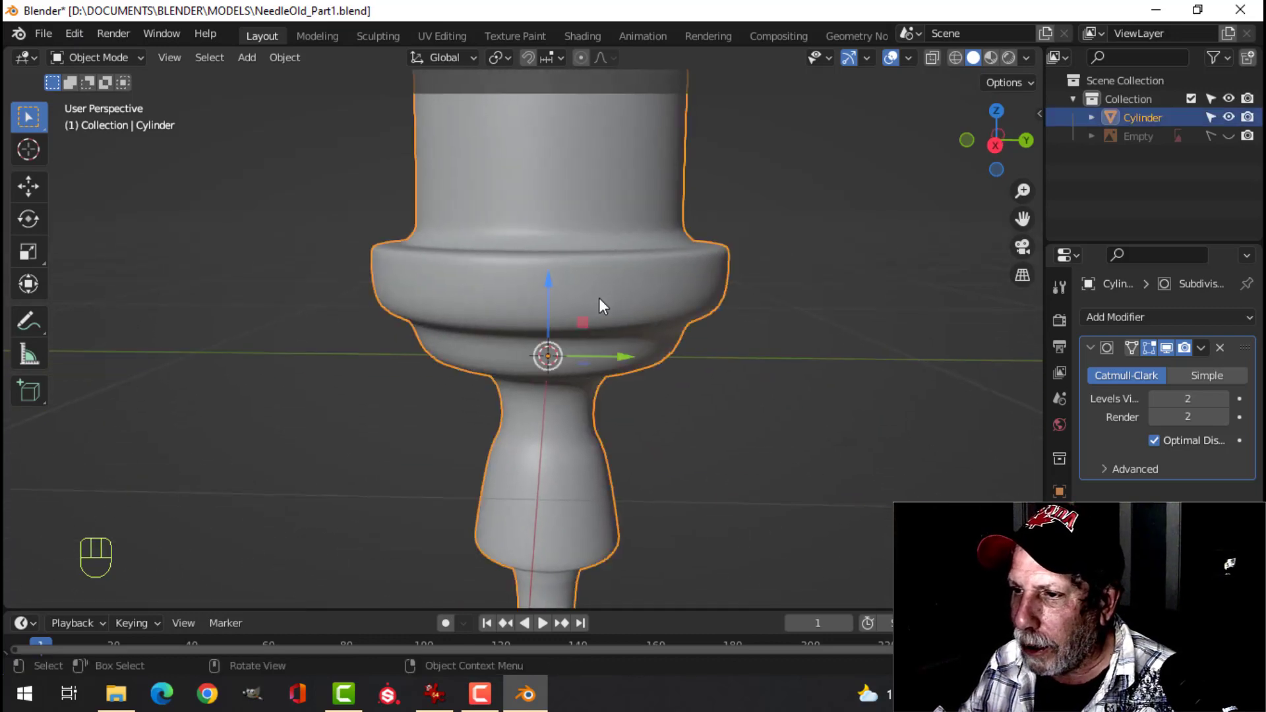
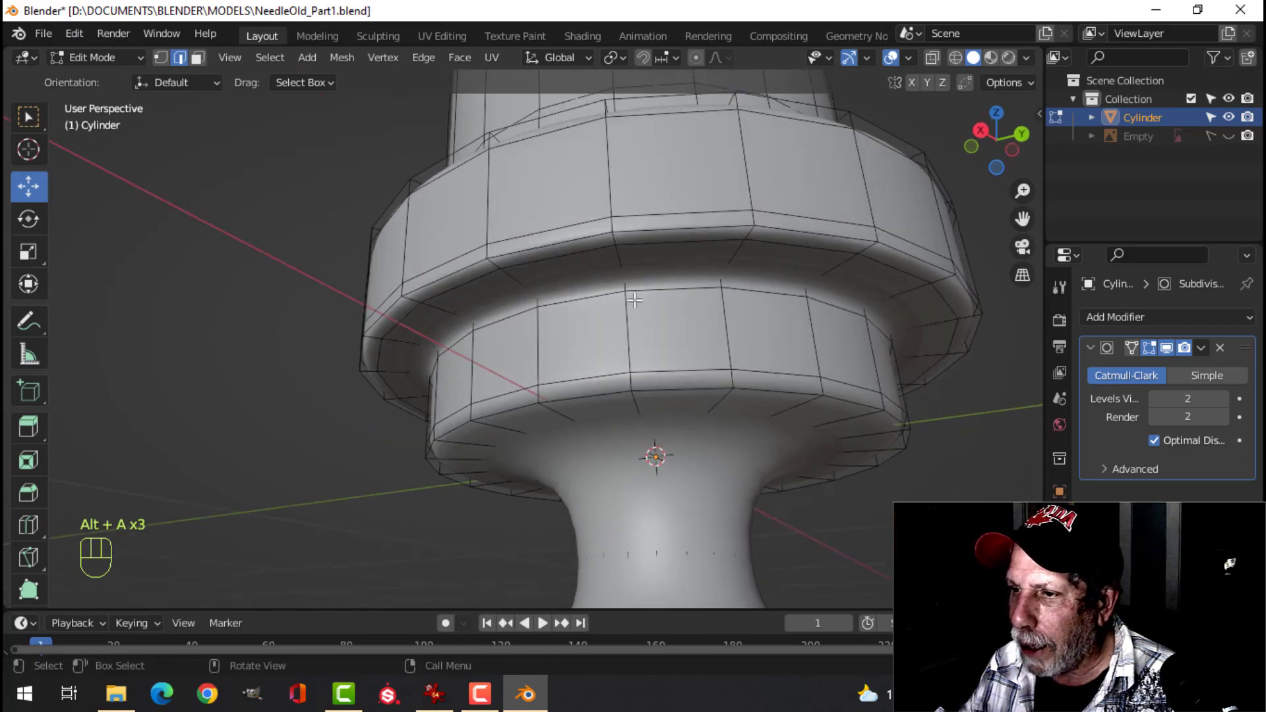
Add a supporting edge loop on the flange's underside and slide it toward the step.
middle_click(625, 303)
middle_click(620, 304)
key("Tab")
middle_click(664, 361)
key("Tab")
left_click_drag(678, 362, 652, 279)
key("alt+a")
middle_click(651, 361)
key("ctrl+r")
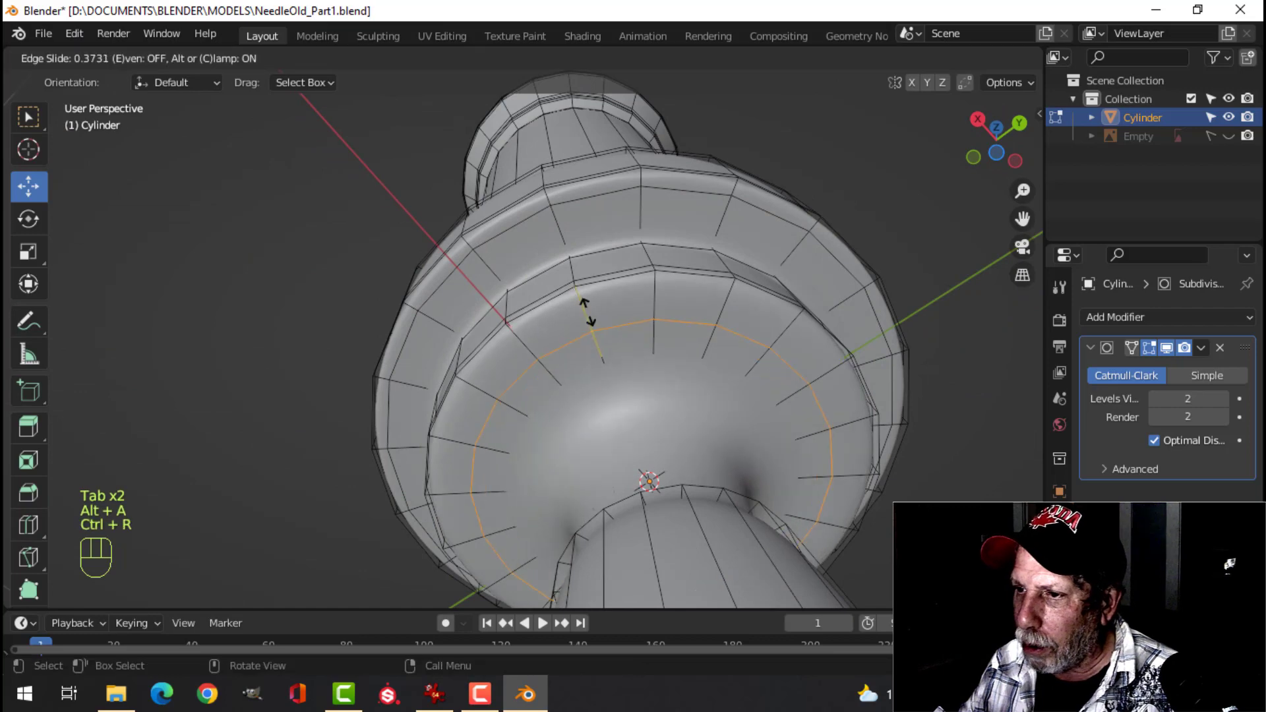
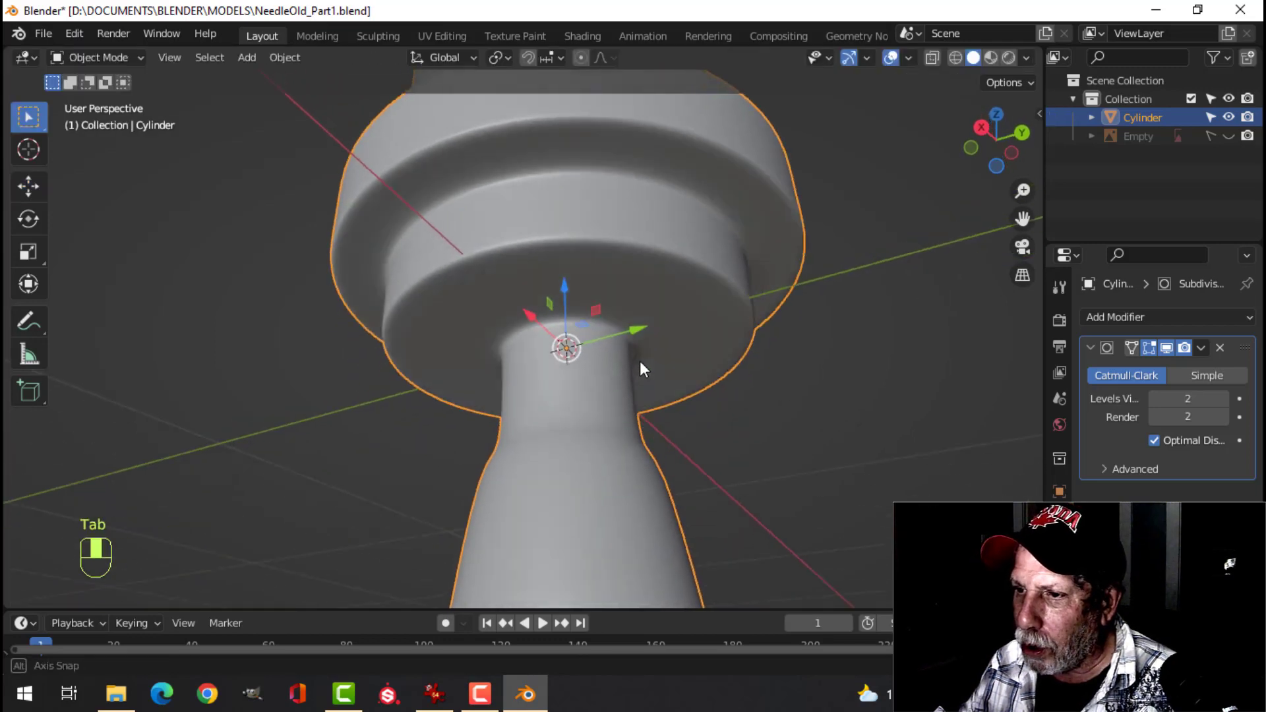
Slide support loops along the neck and near the body's base toward the rims.
left_click_drag(636, 376, 631, 316)
middle_click(632, 375)
key("Tab")
middle_click(591, 358)
key("alt+a")
key("ctrl+r")
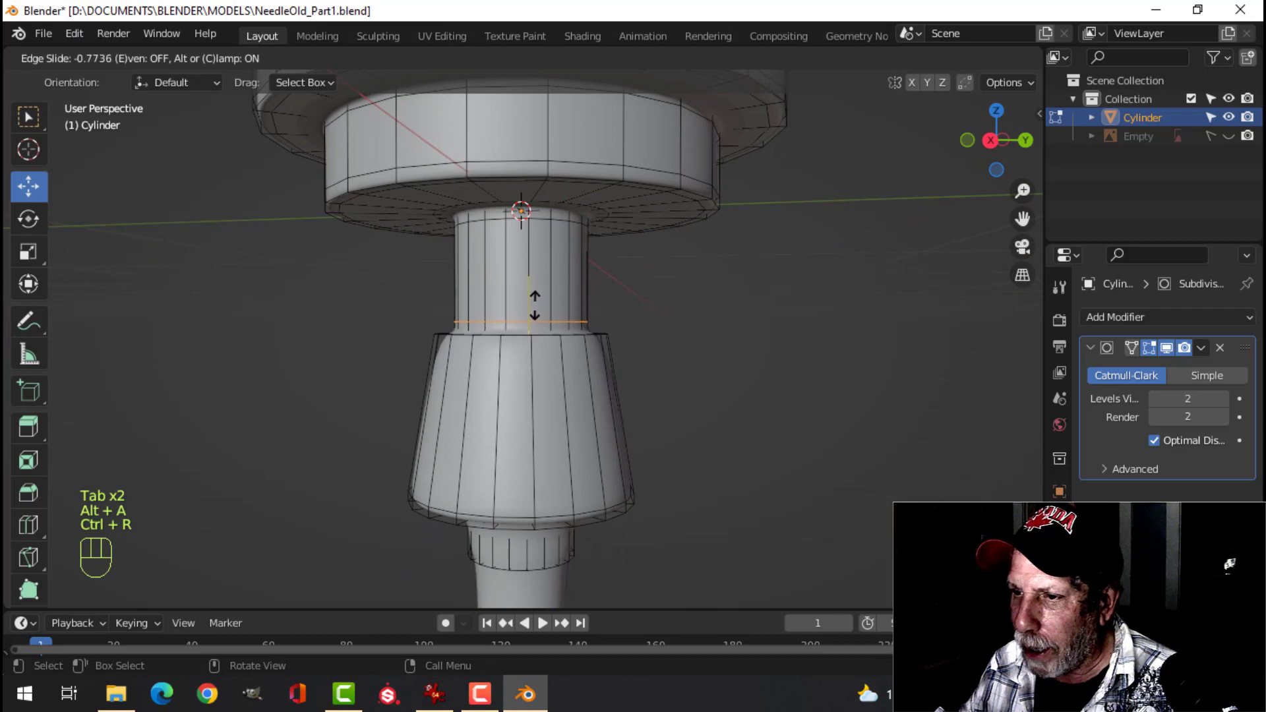
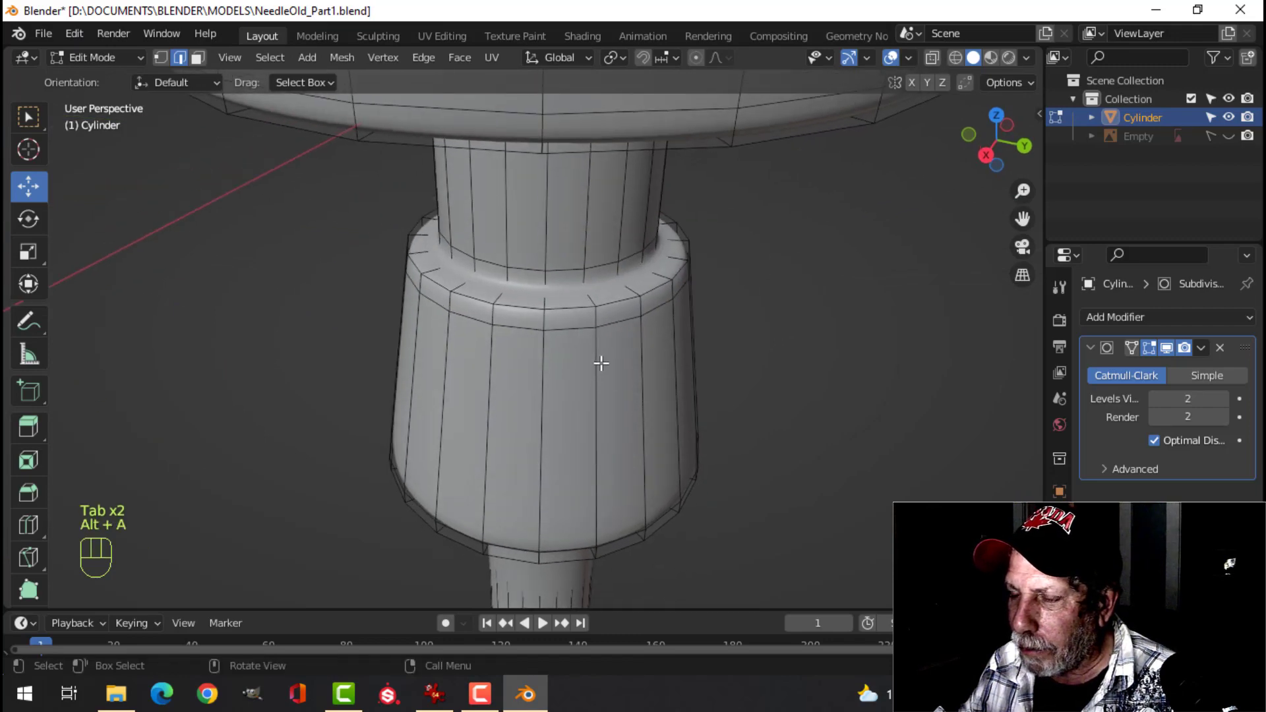
key("ctrl+r")
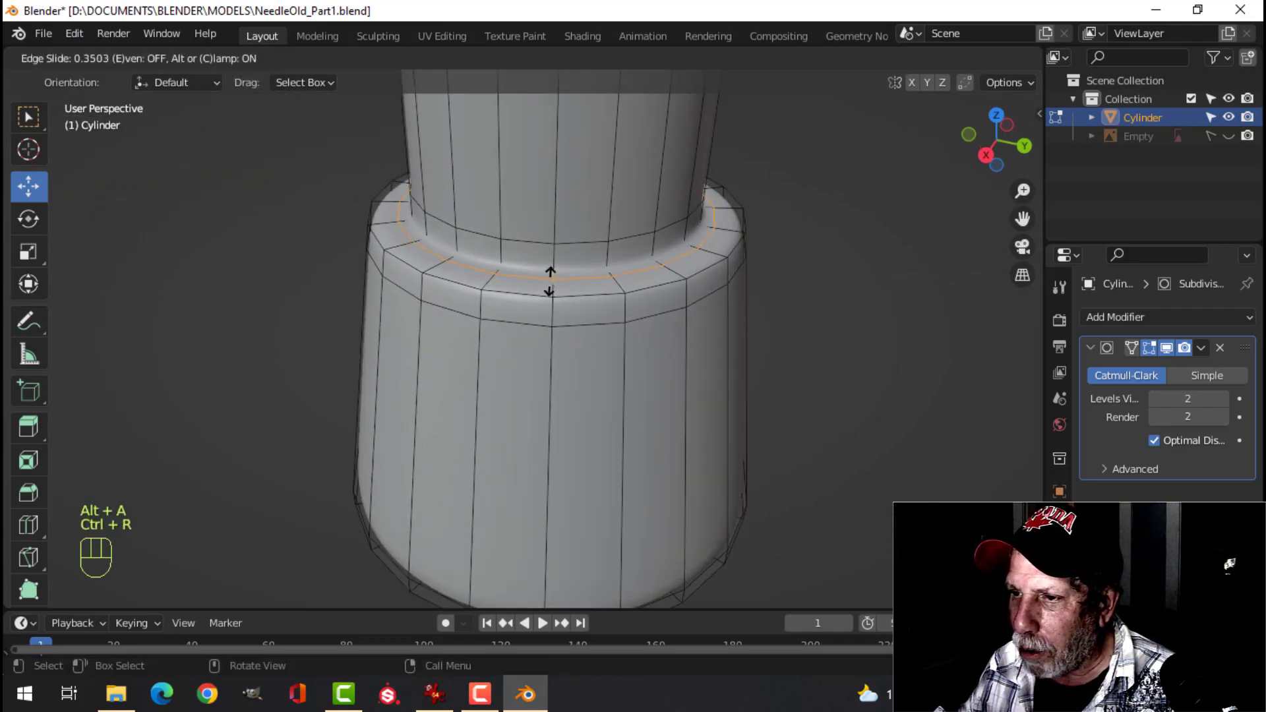
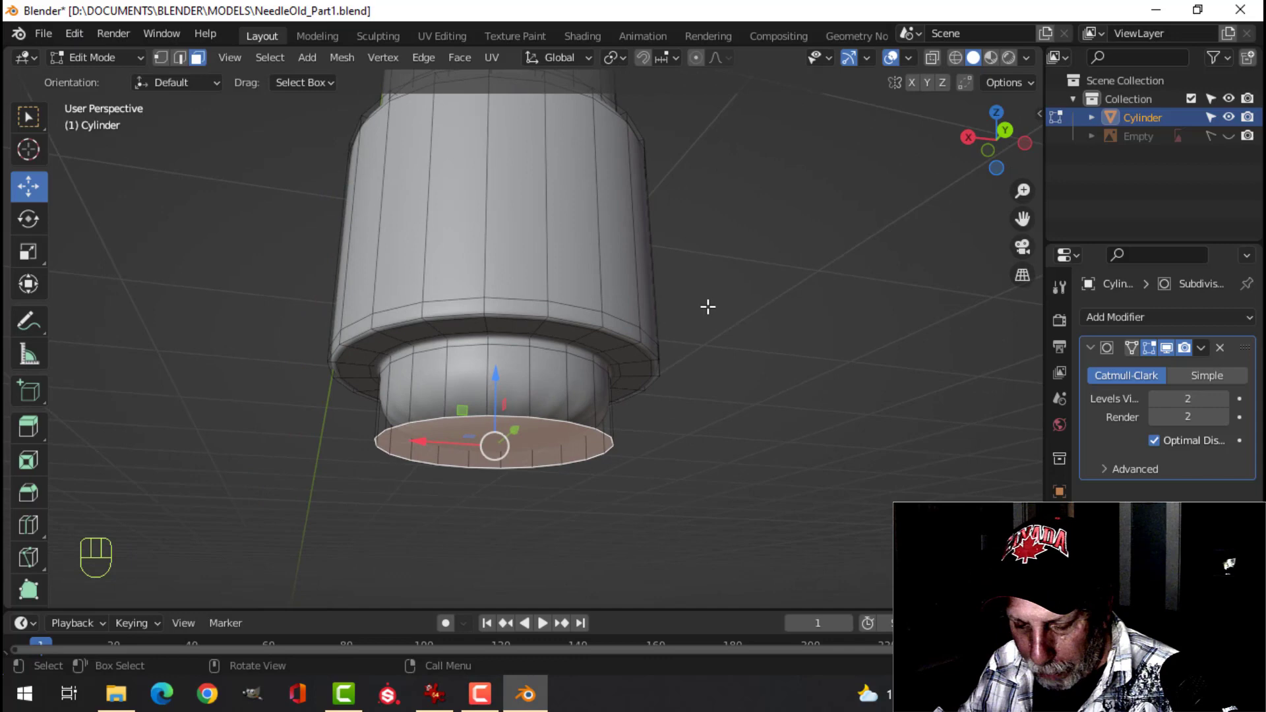
Bevel the lower collar's bottom rim round and return to Object Mode.
key("ctrl+b")
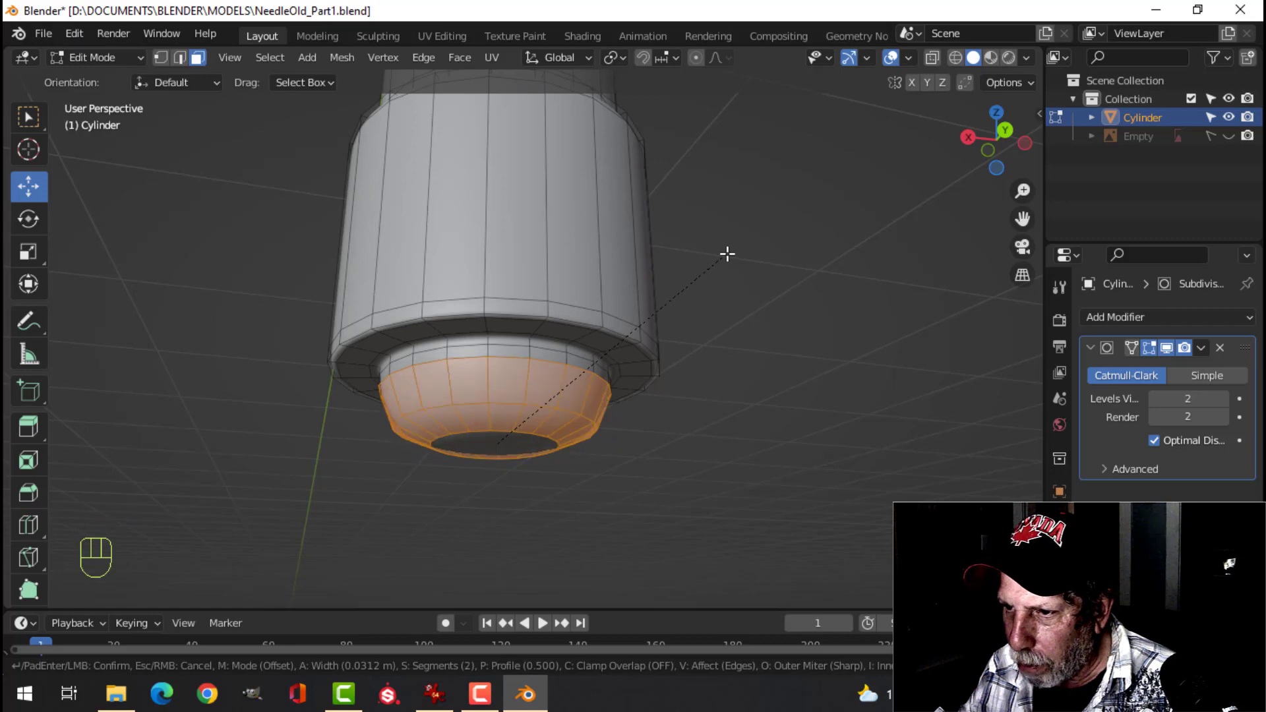
left_click(728, 253)
key("Tab")
key("alt+a")
Orbit around the smoothed syringe to inspect the beveled bottom end.
left_click_drag(581, 304, 582, 317)
left_click(544, 277)
left_click_drag(546, 253, 543, 265)
left_click_drag(544, 204, 543, 328)
left_click_drag(553, 340, 559, 337)
middle_click(521, 288)
left_click_drag(534, 330, 532, 364)
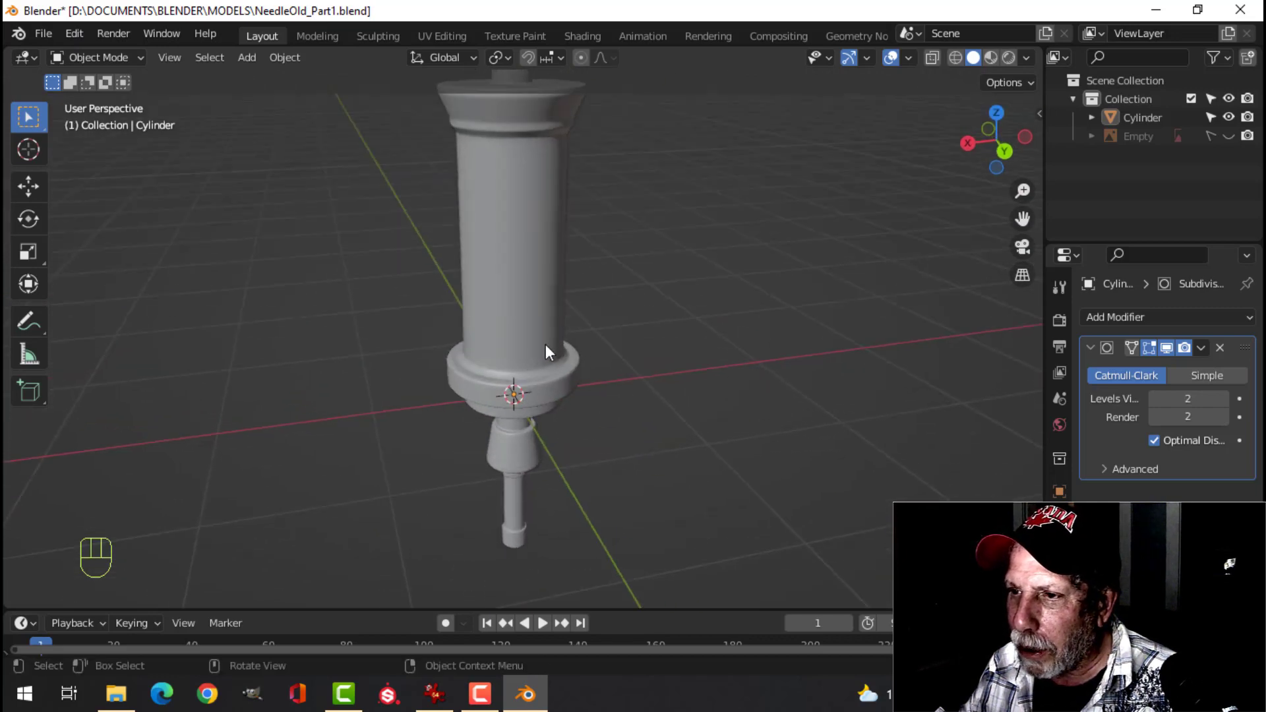
Orbit the view to bring the syringe's top collar and nozzle into view.
left_click_drag(520, 302, 518, 378)
left_click_drag(526, 337, 525, 342)
left_click_drag(530, 291, 530, 378)
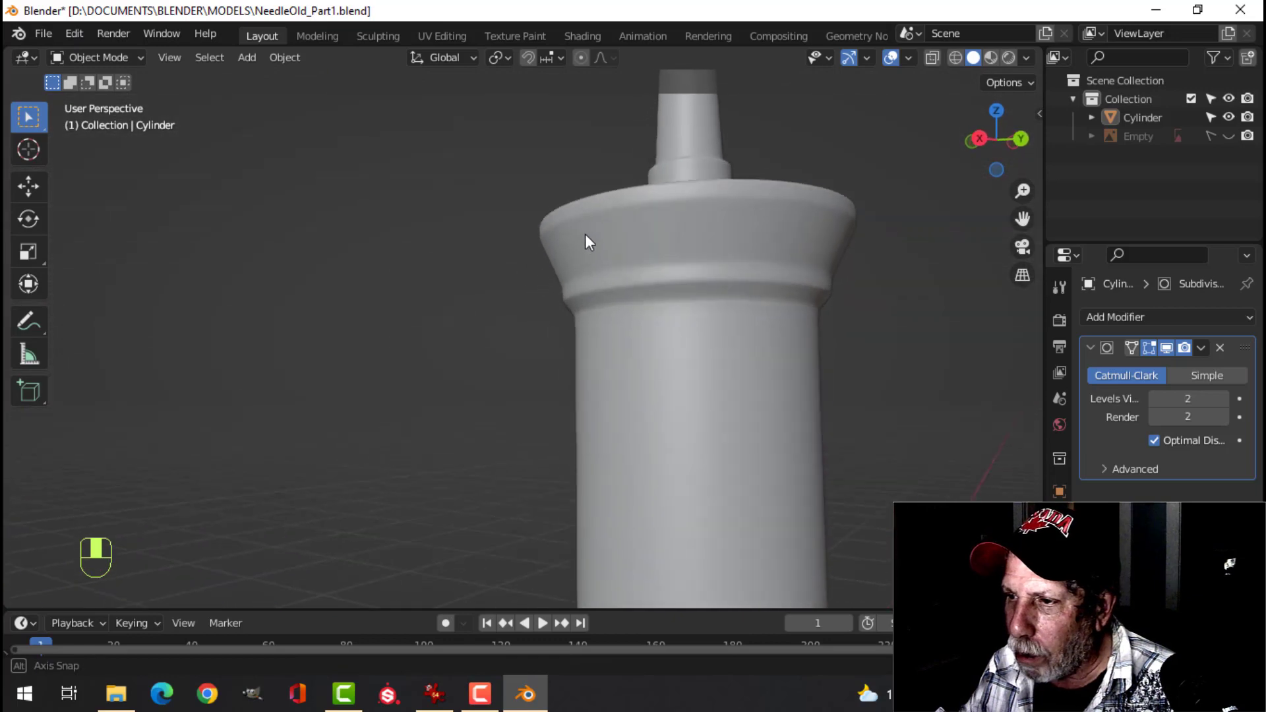
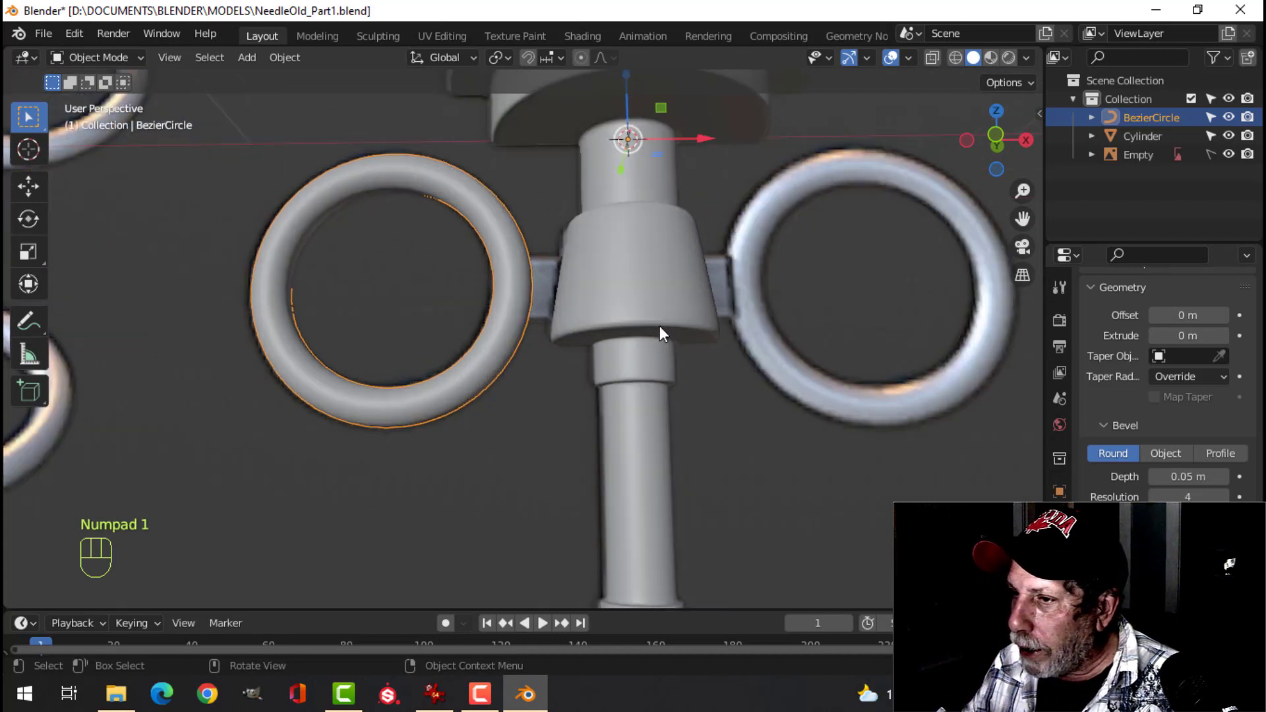
Switch to the Front Orthographic view of the model.
middle_click(648, 325)
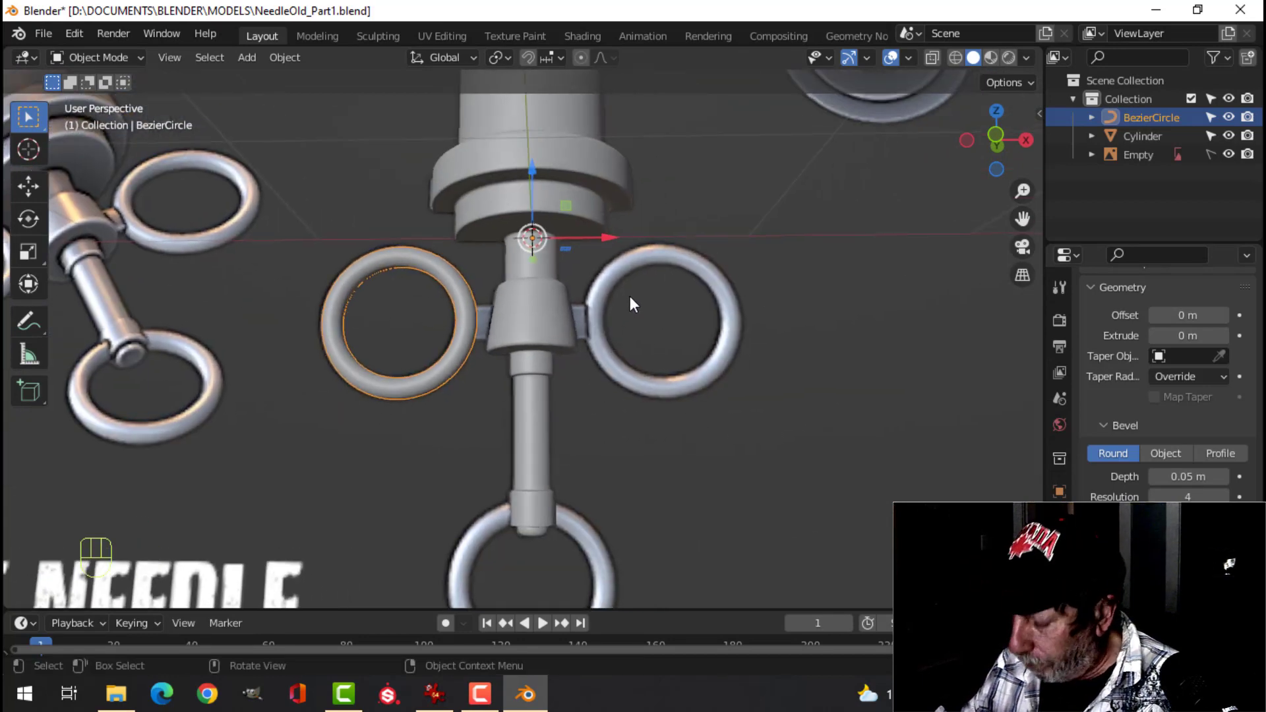
key("KP_1")
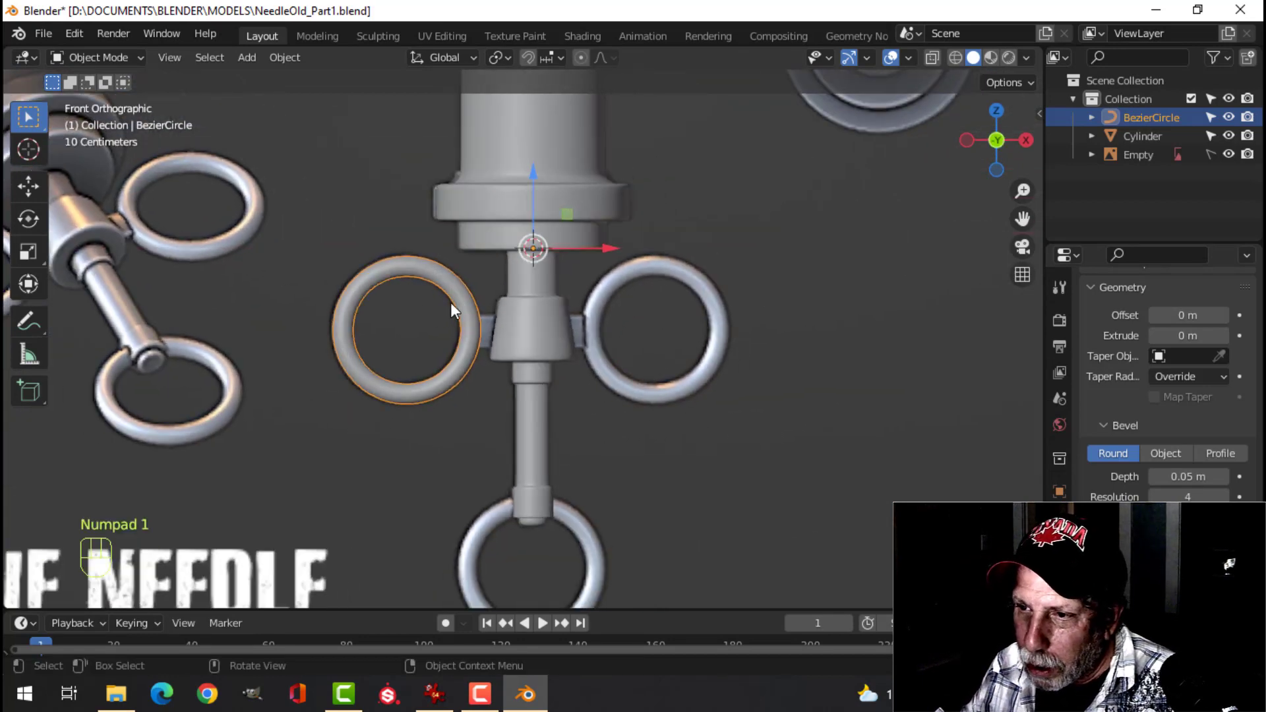
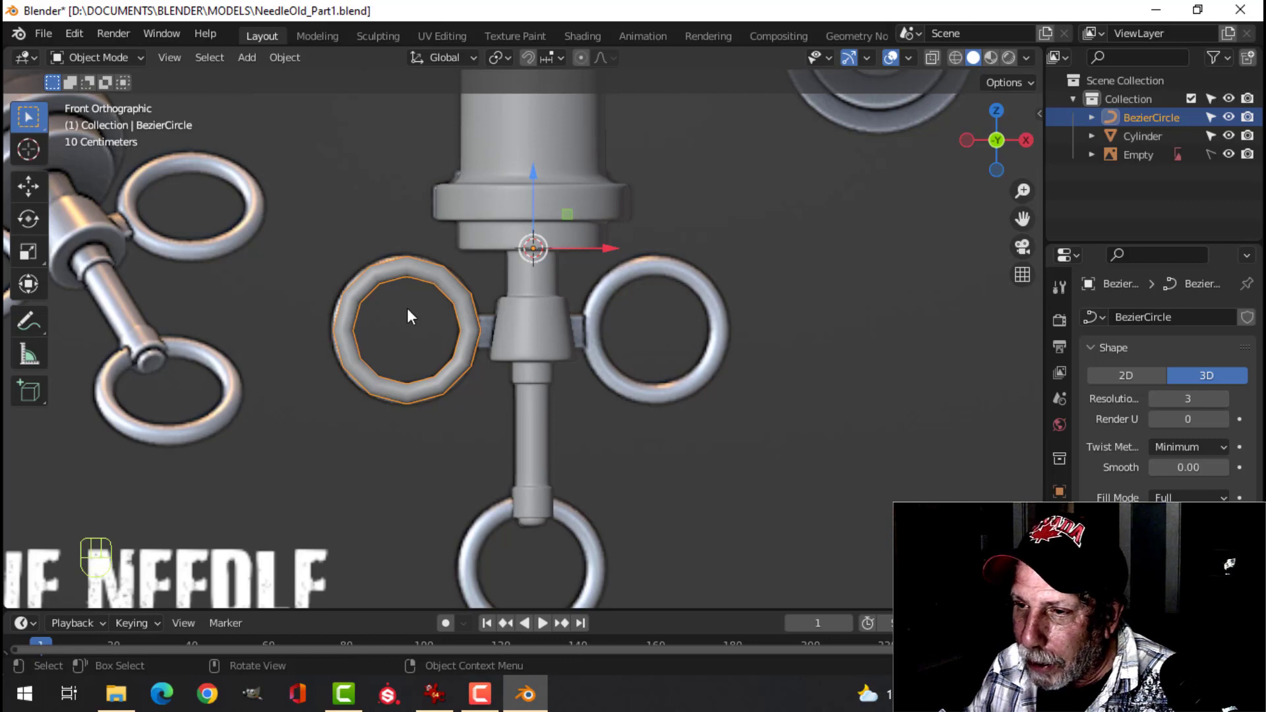
Convert the left ring curve into a mesh with level-2 subdivision.
left_click_drag(414, 281, 501, 341)
left_click_drag(502, 341, 546, 365)
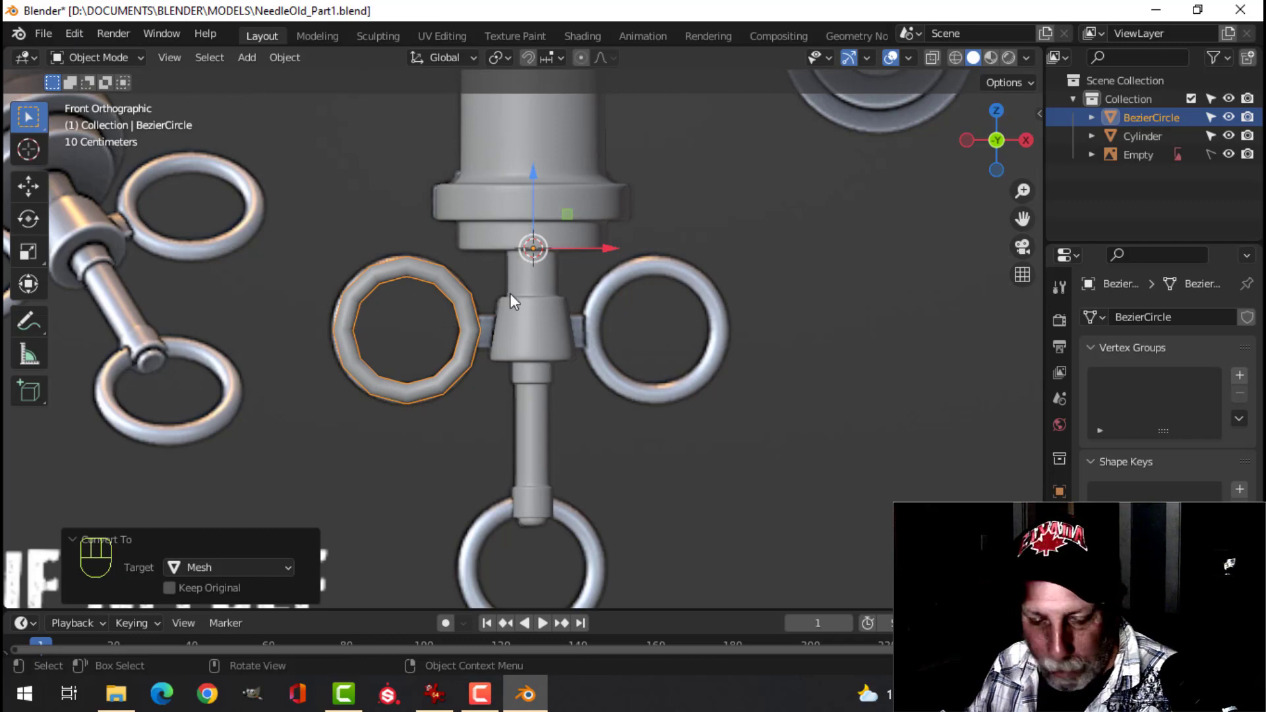
key("ctrl+2")
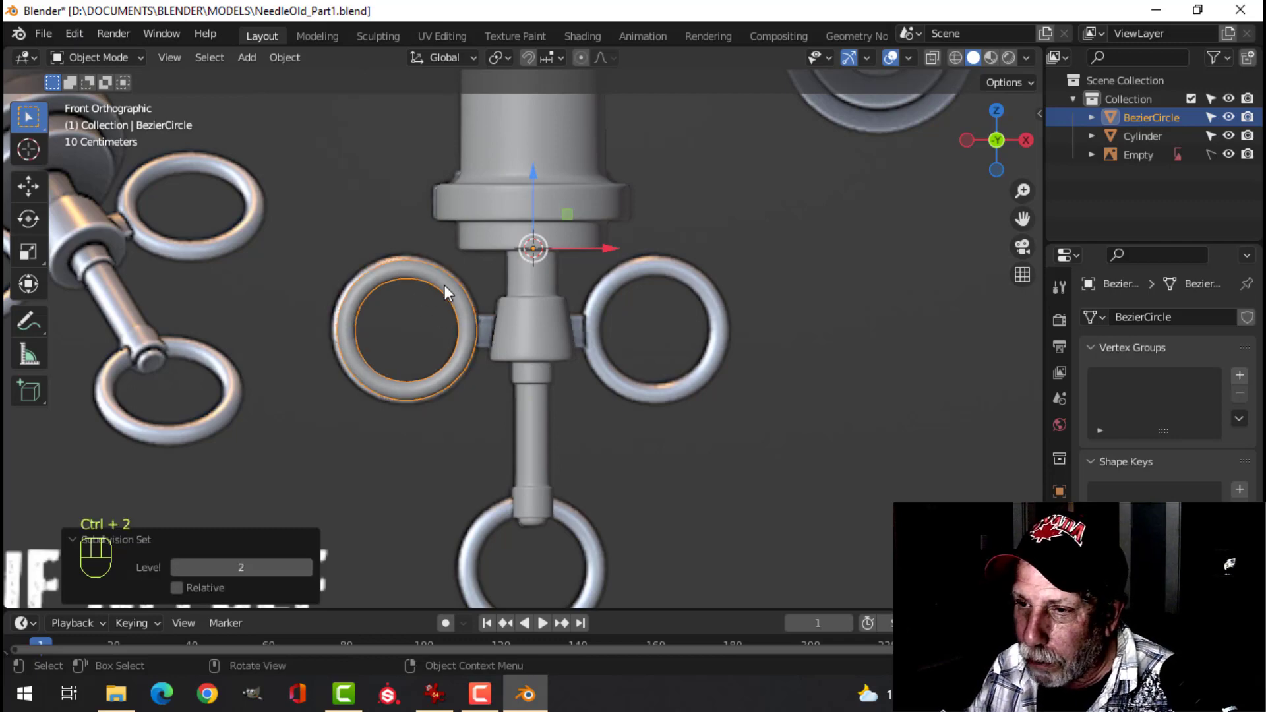
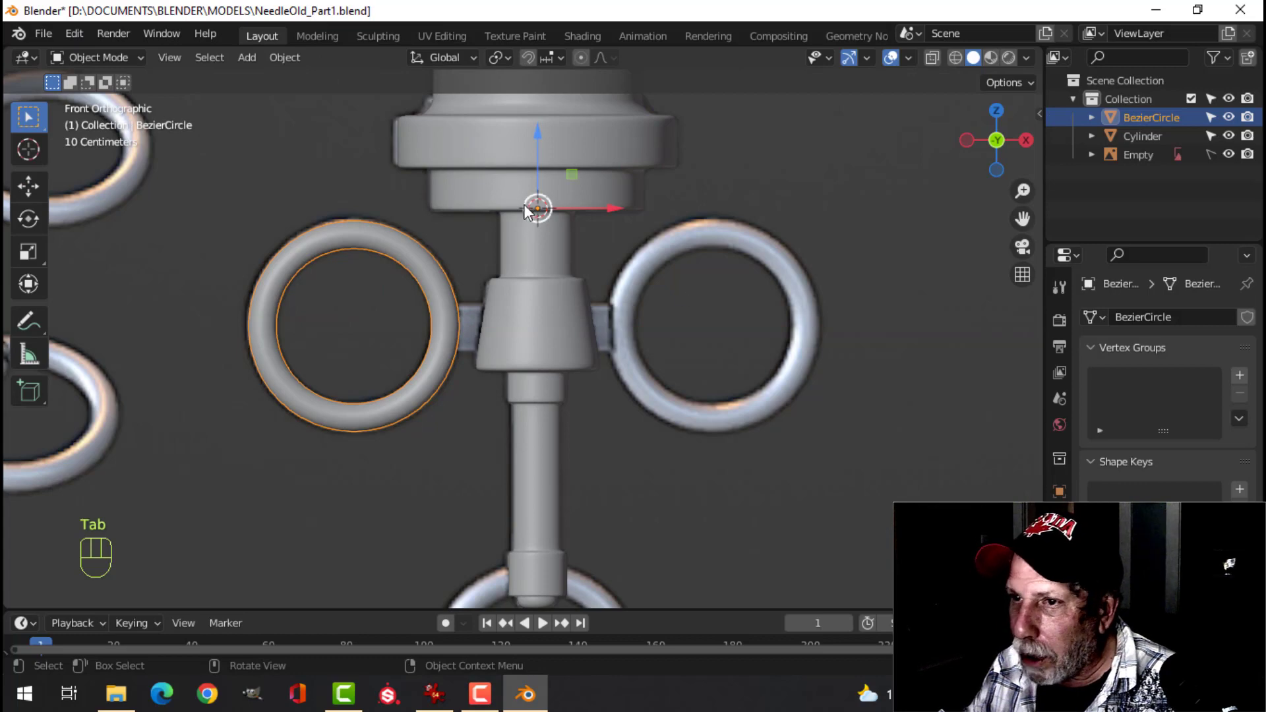
Add Subdivision Surface and Mirror modifiers to the ring and apply the Mirror.
left_click_drag(299, 64, 427, 267)
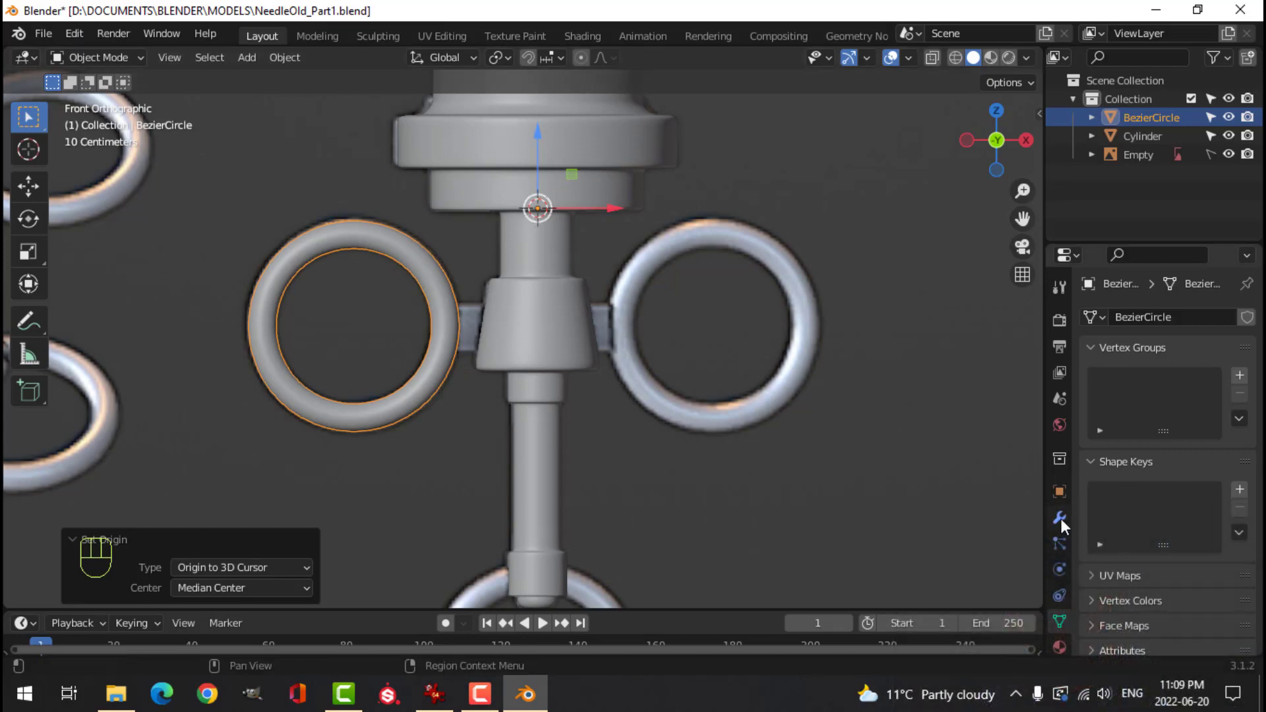
left_click_drag(1136, 327, 896, 534)
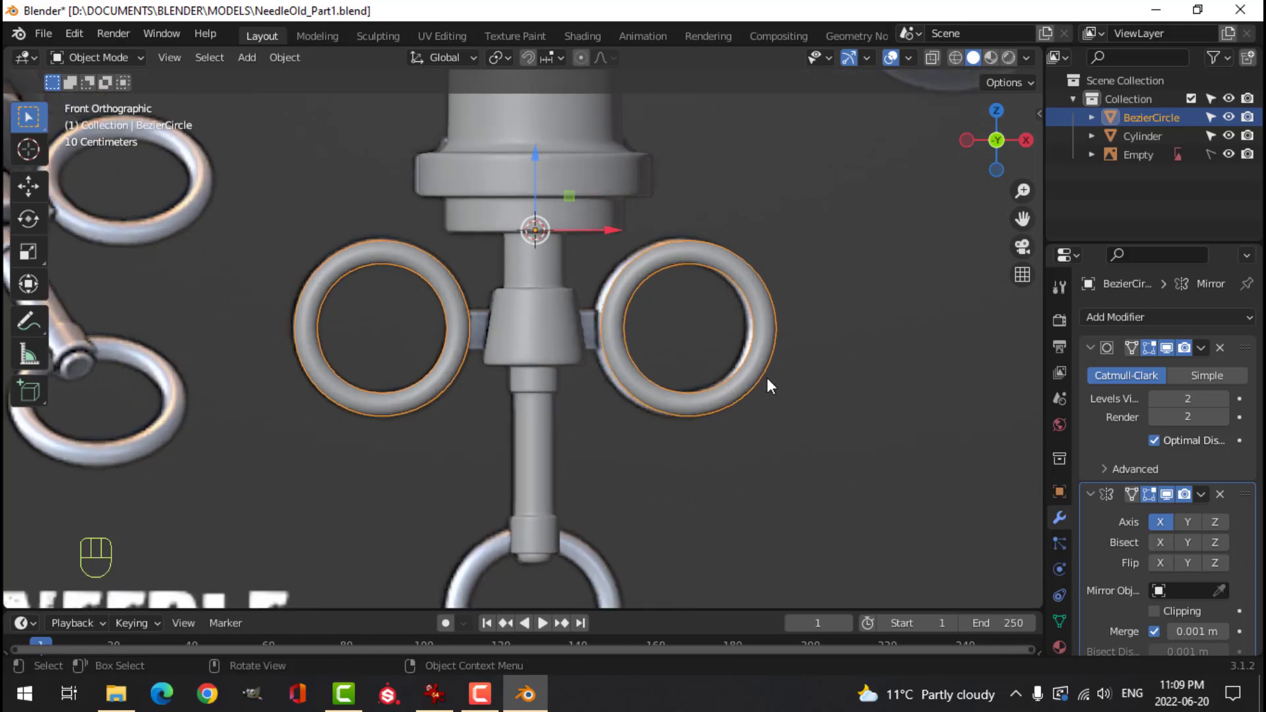
left_click_drag(792, 377, 791, 352)
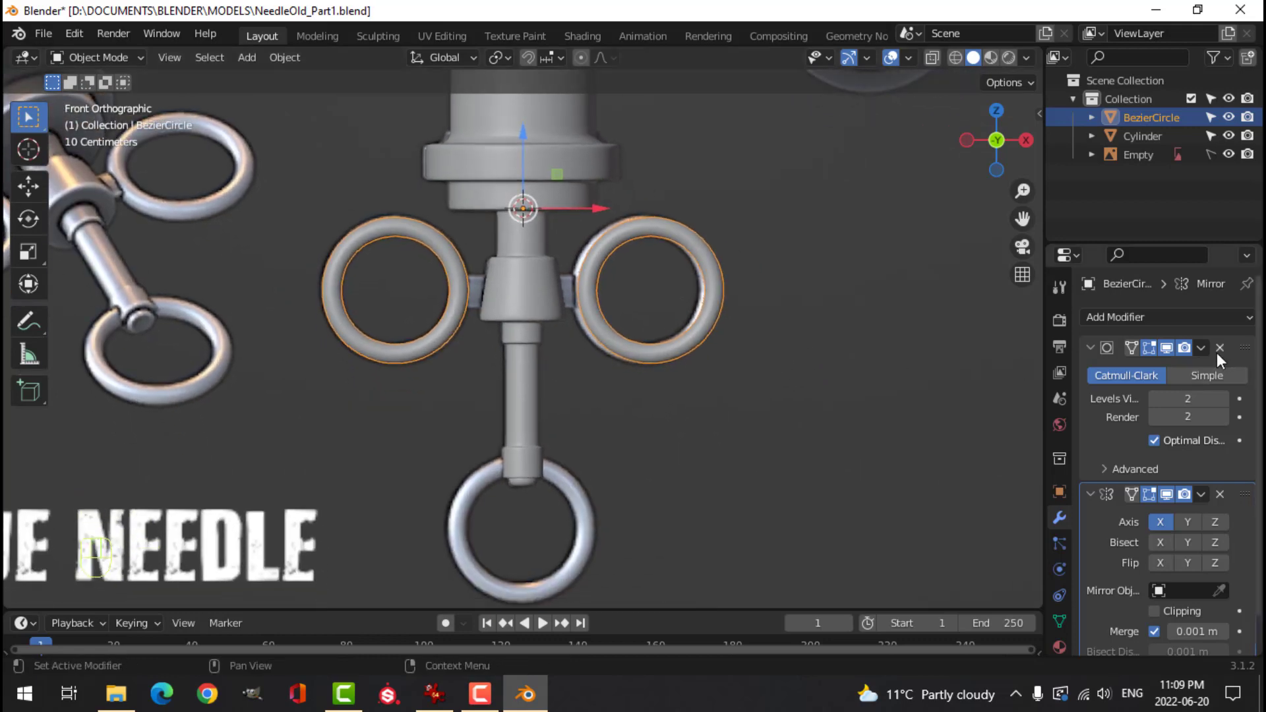
left_click_drag(1209, 355, 1257, 417)
left_click_drag(1213, 502, 1131, 525)
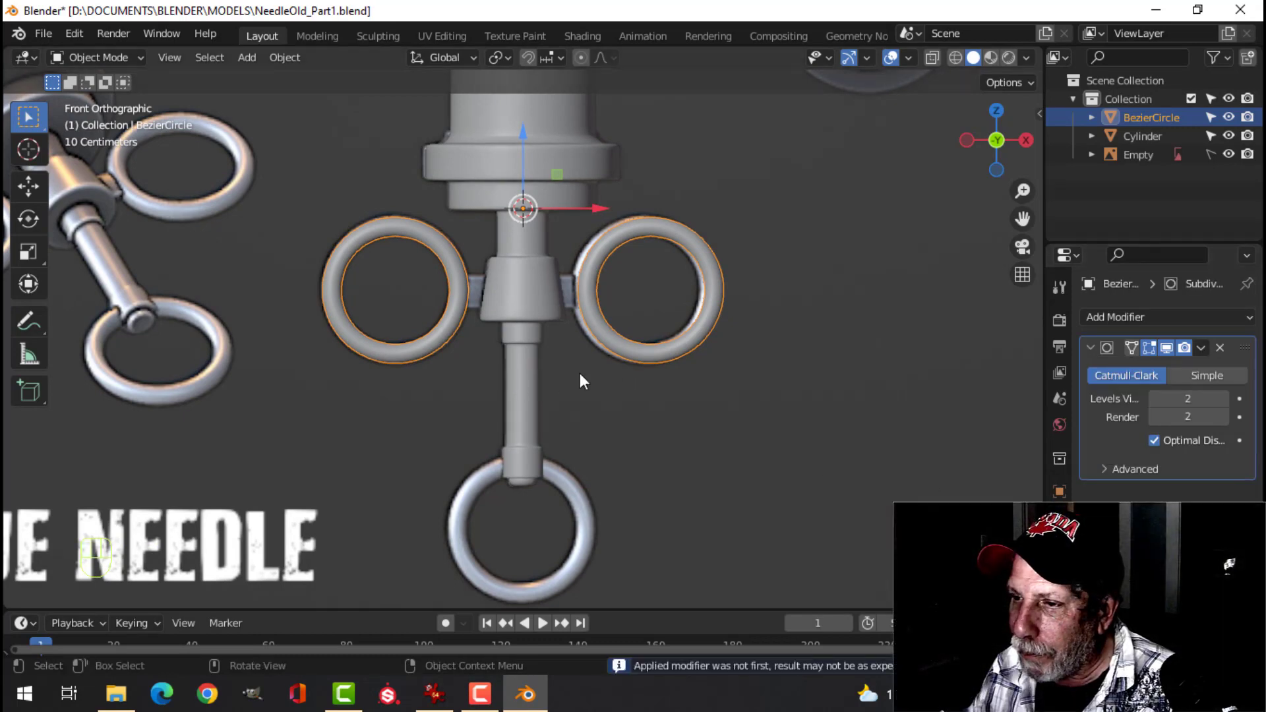
Select only the left ring's vertices and move it into place against the connector.
key("Tab")
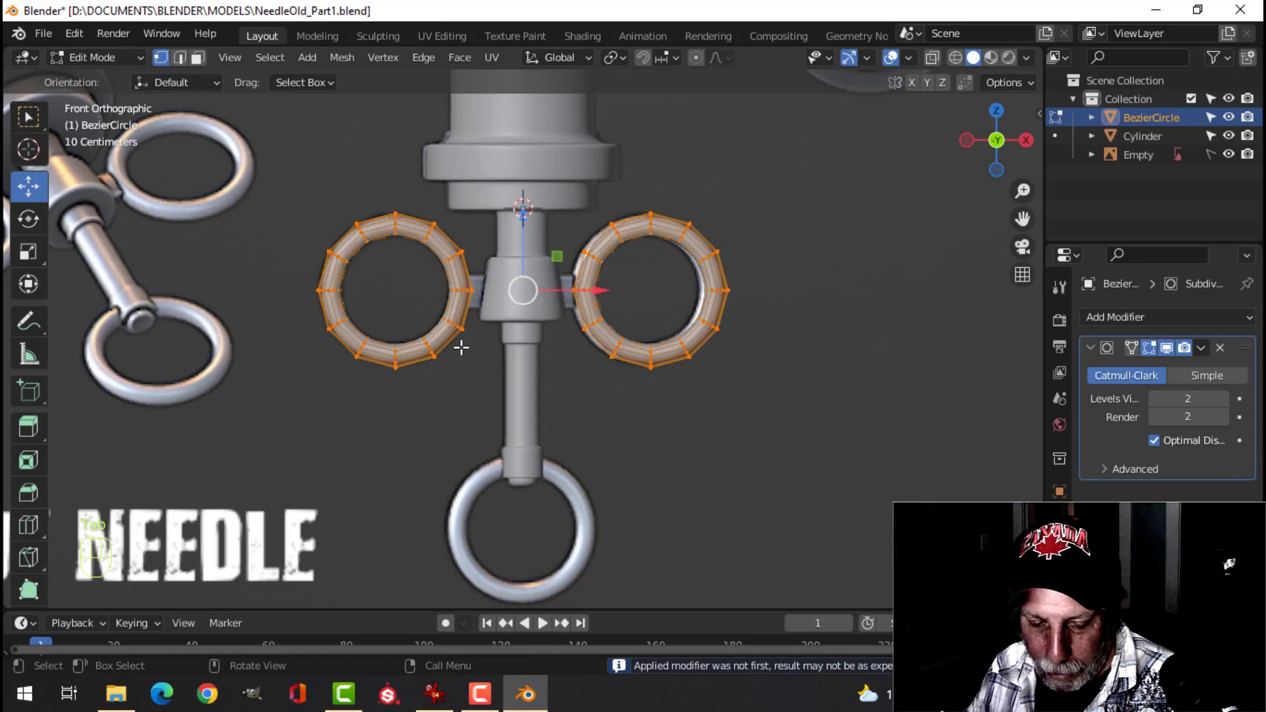
key("alt+a")
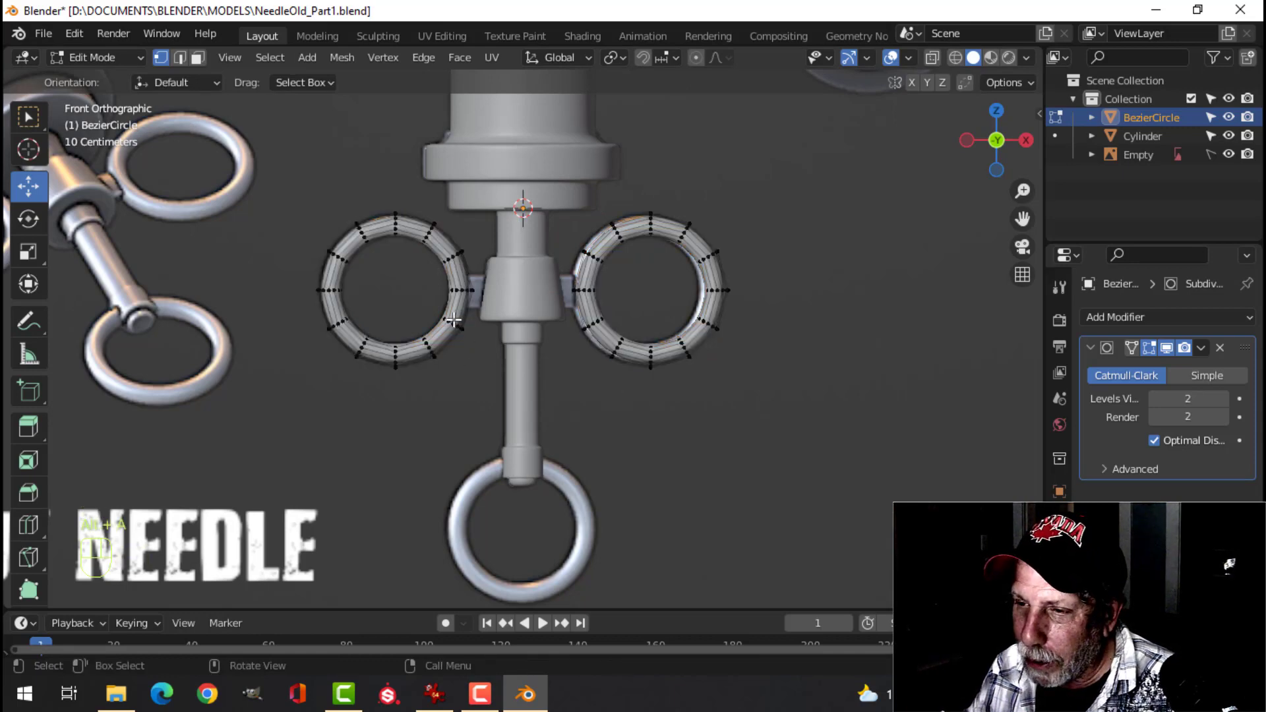
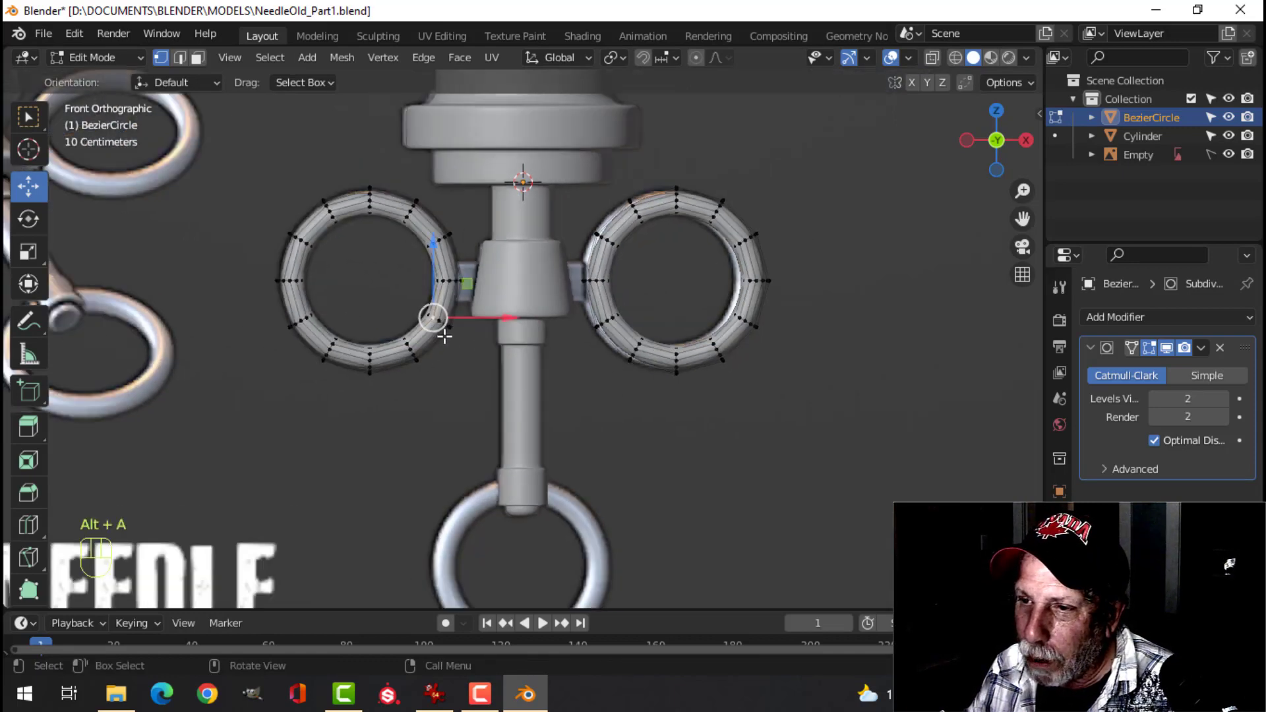
key("ctrl+l")
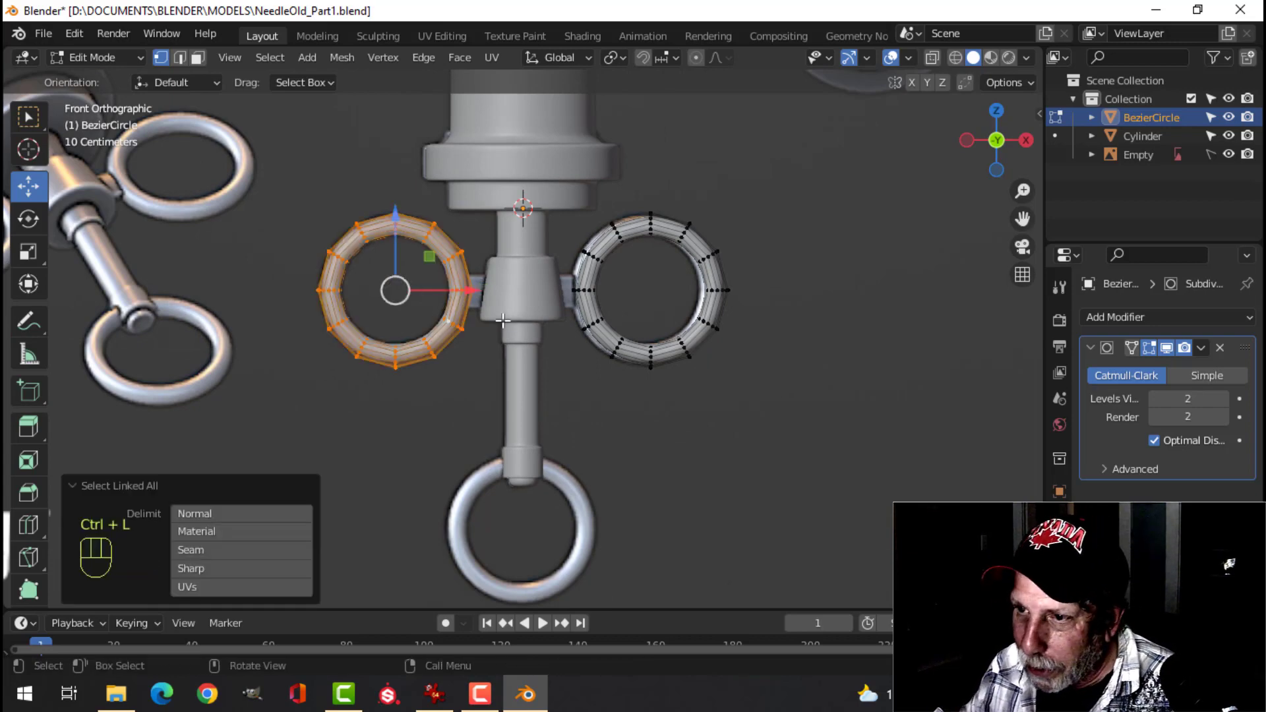
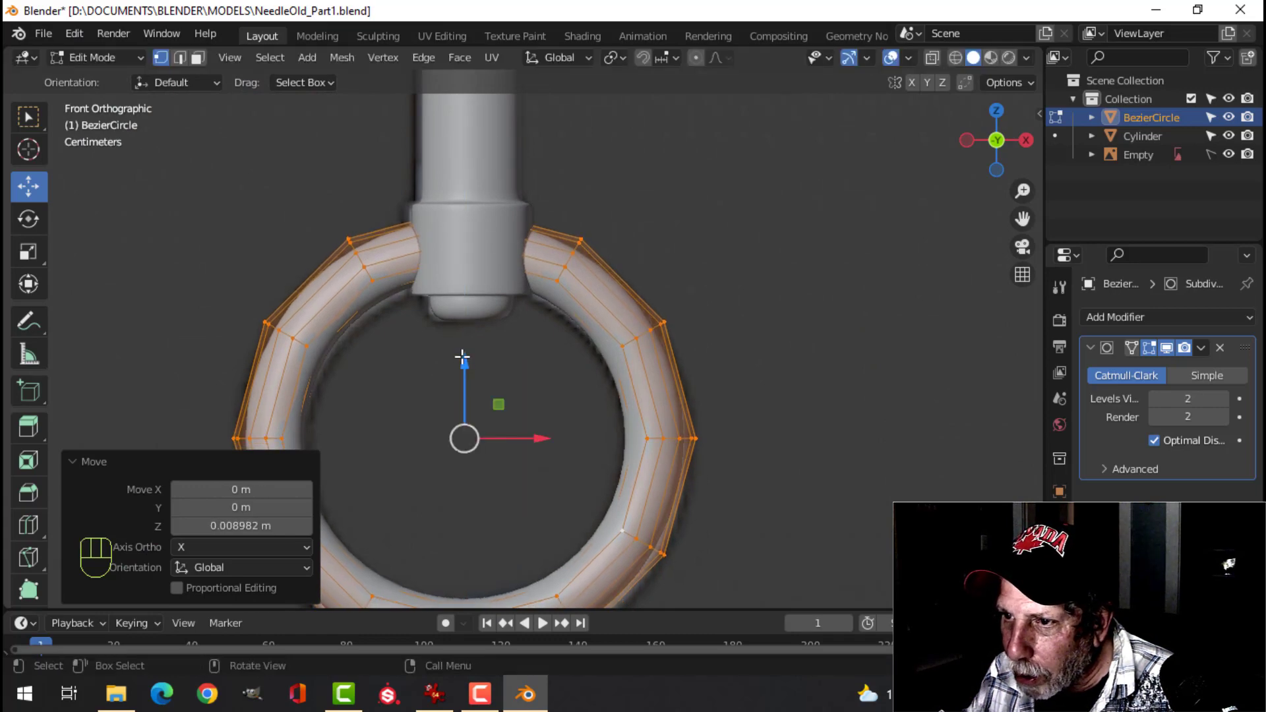
key("Tab")
key("alt+a")
Adjust the bottom ring's placement at the needle end and check it from several angles.
left_click_drag(628, 308, 695, 324)
middle_click(600, 291)
left_click_drag(588, 297, 572, 315)
left_click_drag(548, 310, 547, 339)
middle_click(543, 383)
left_click_drag(543, 384, 541, 345)
middle_click(551, 331)
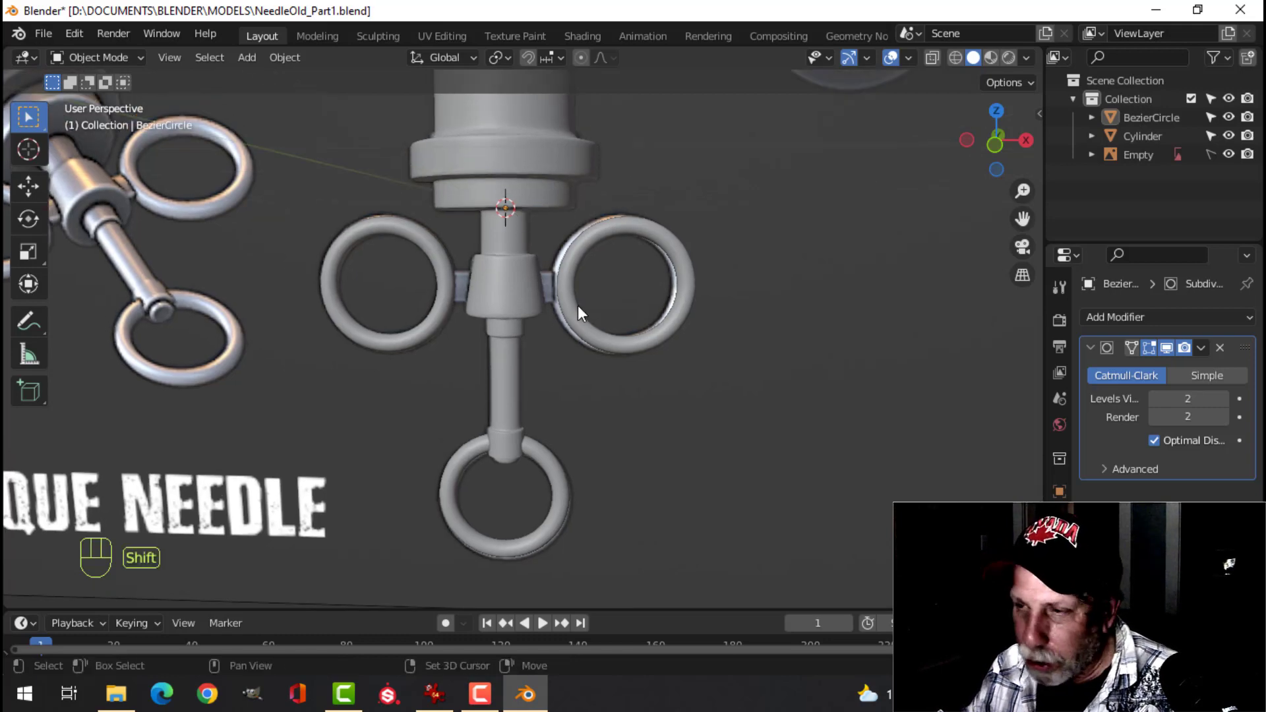
Add a plane, narrow it along Y into an upright connector strip, and switch to Solid shading.
key("shift+a")
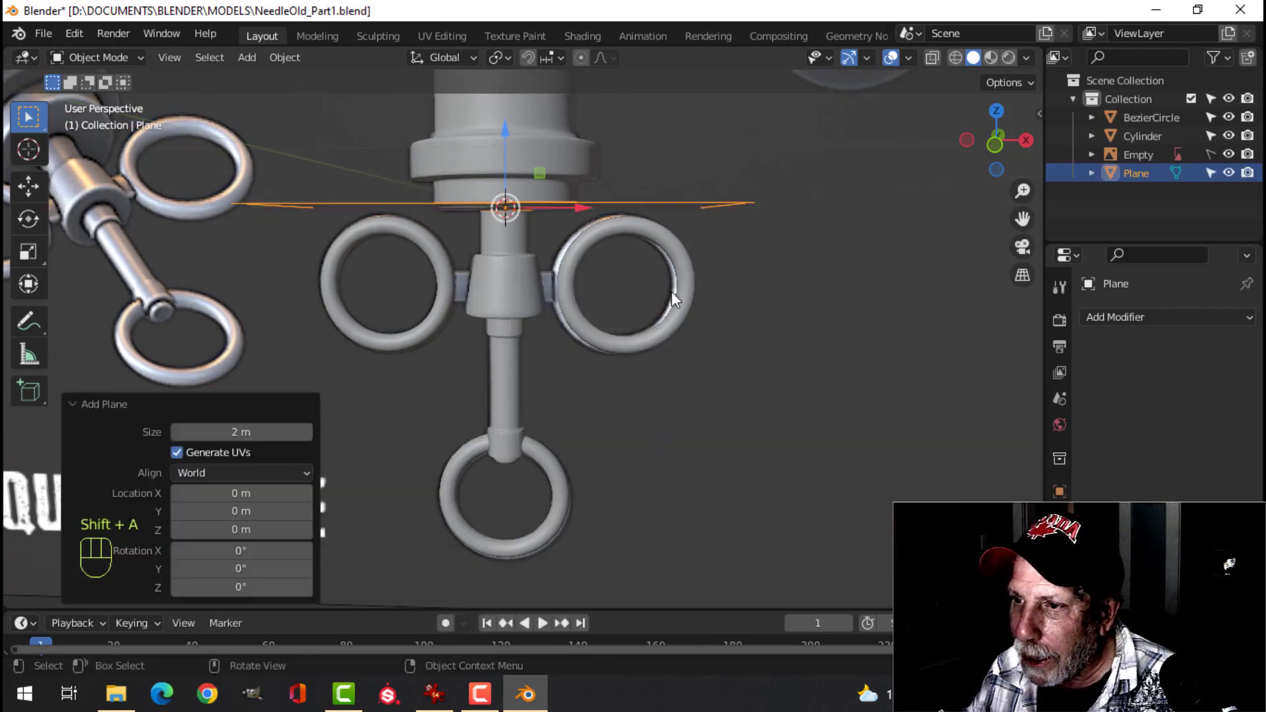
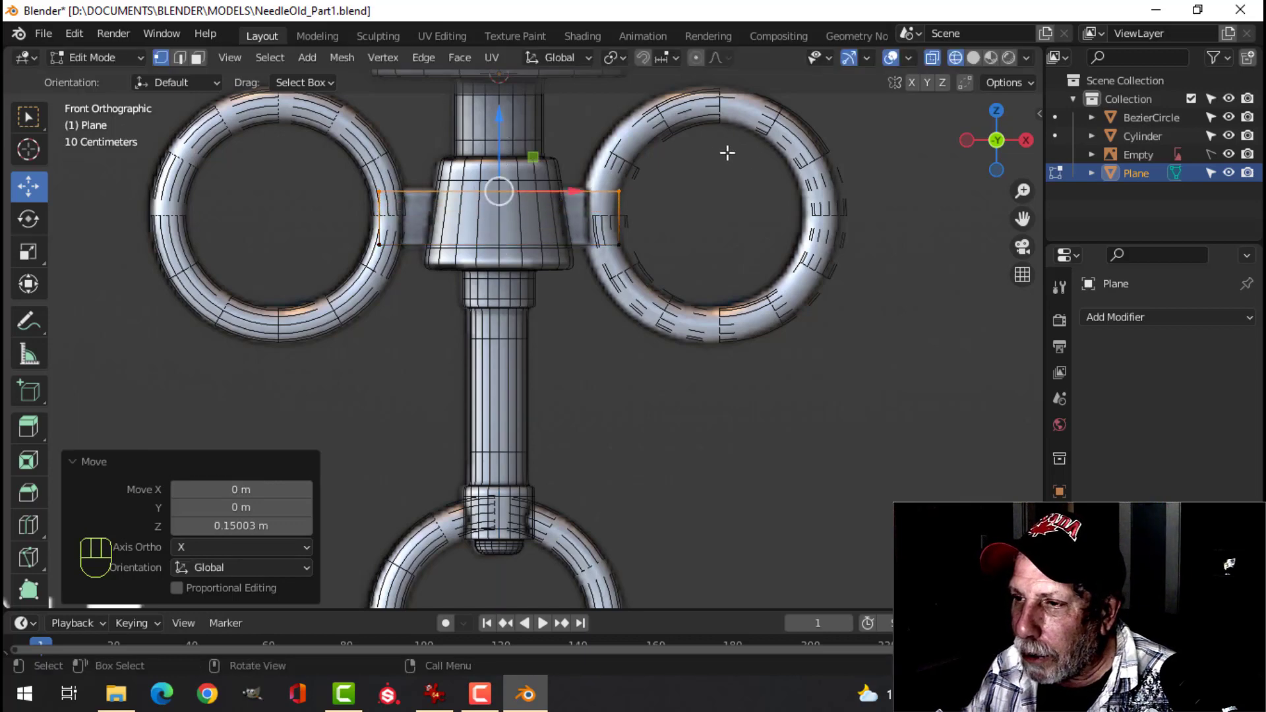
key("KP_3")
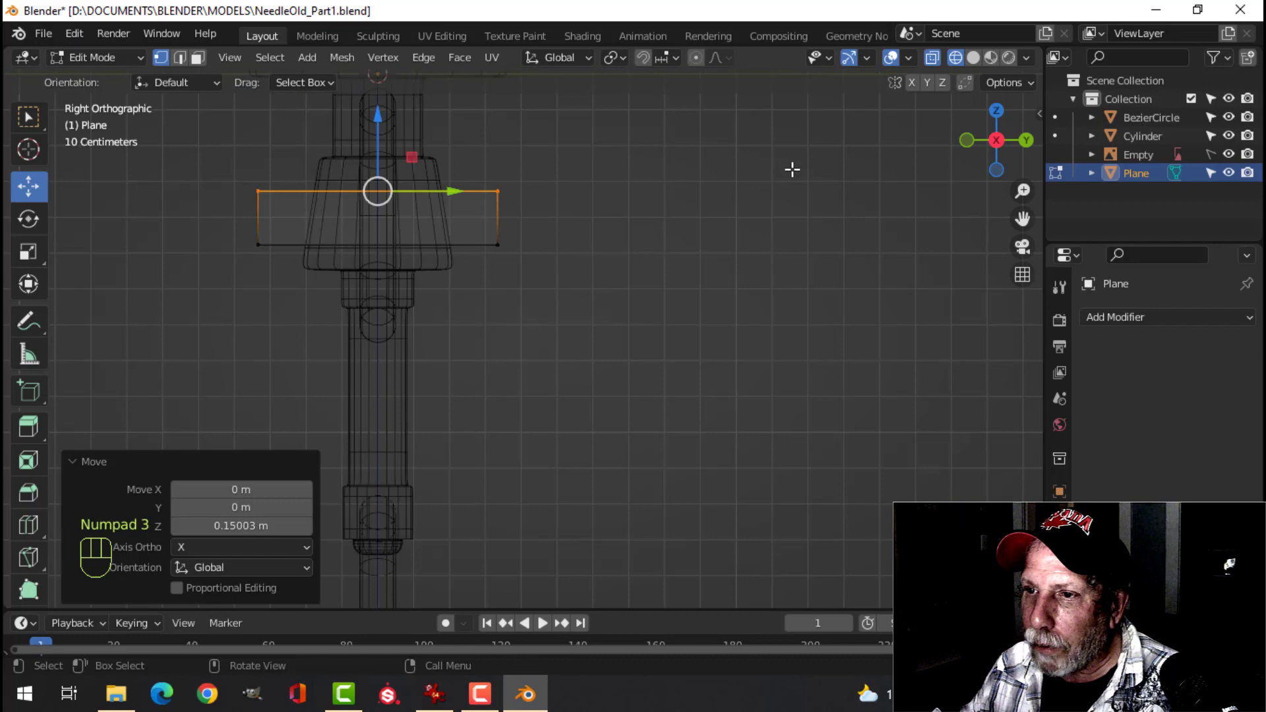
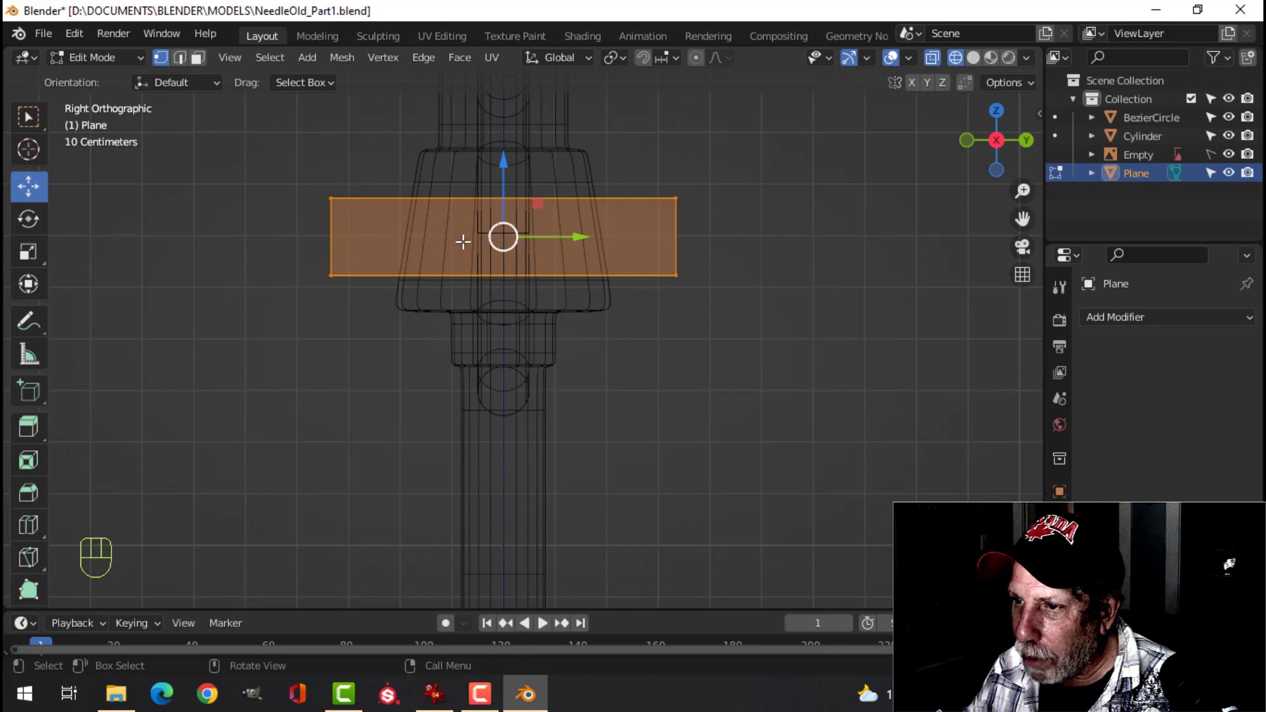
key("s")
key("y")
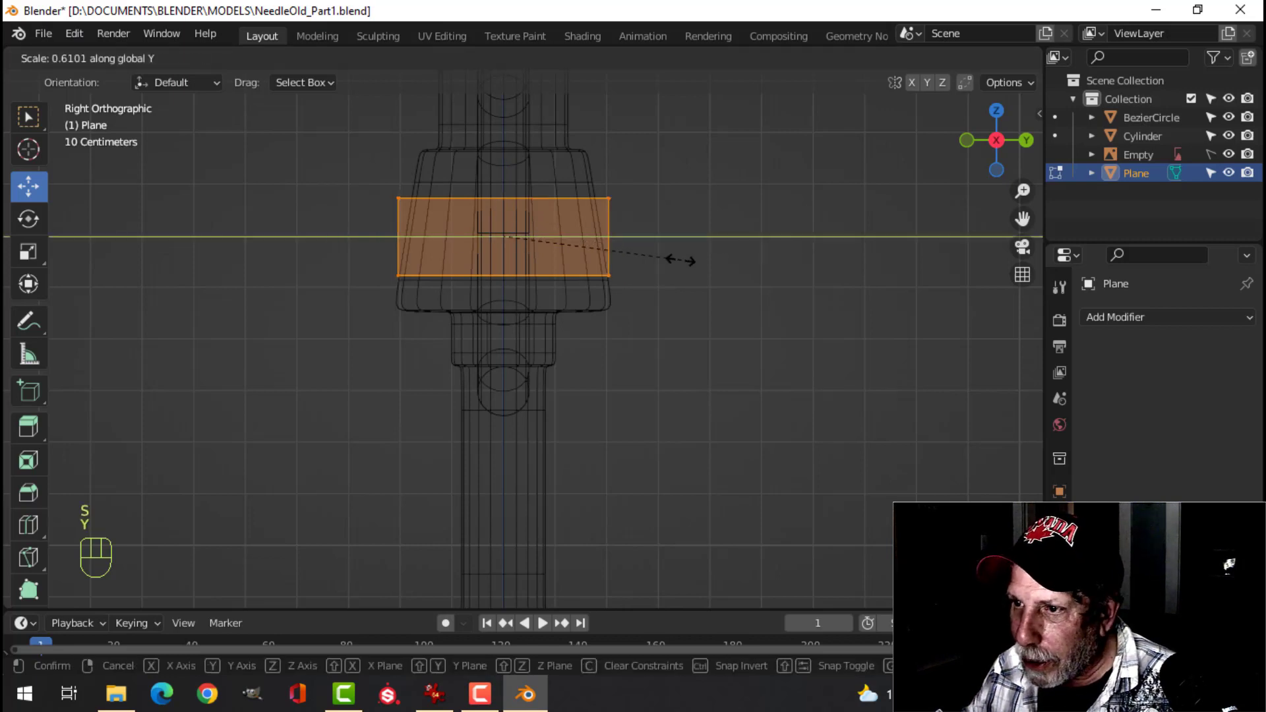
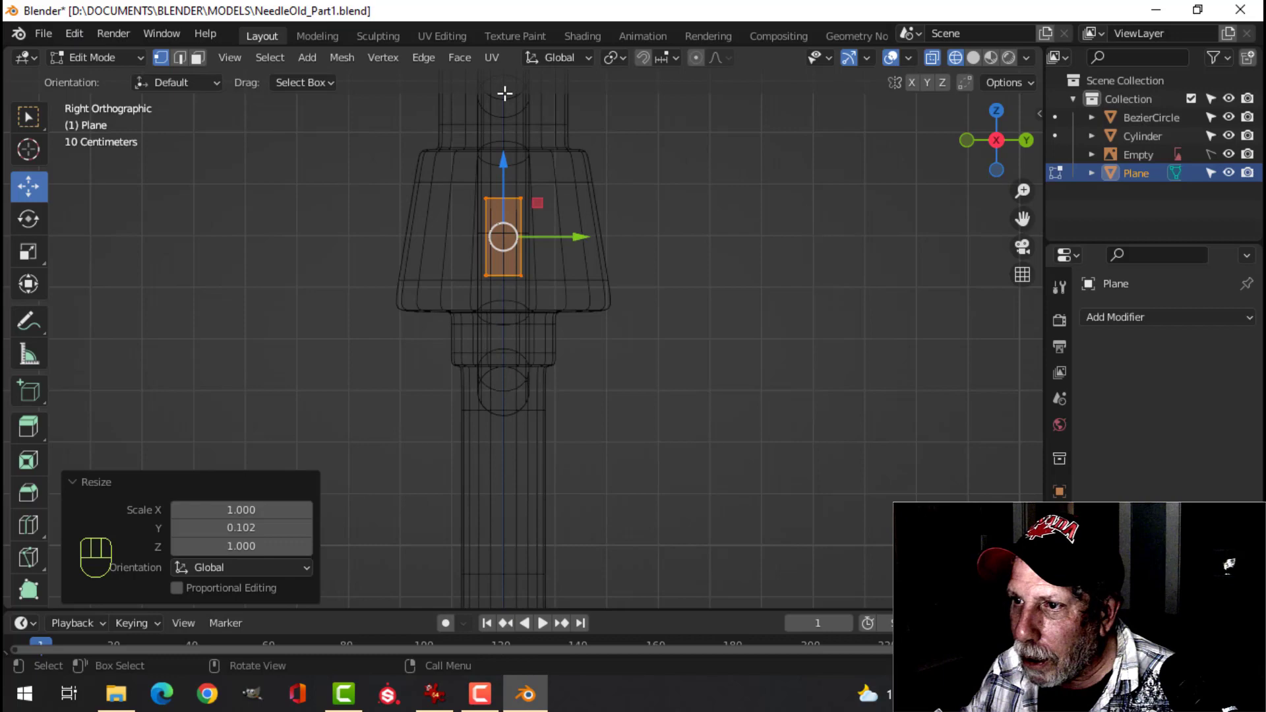
key("z")
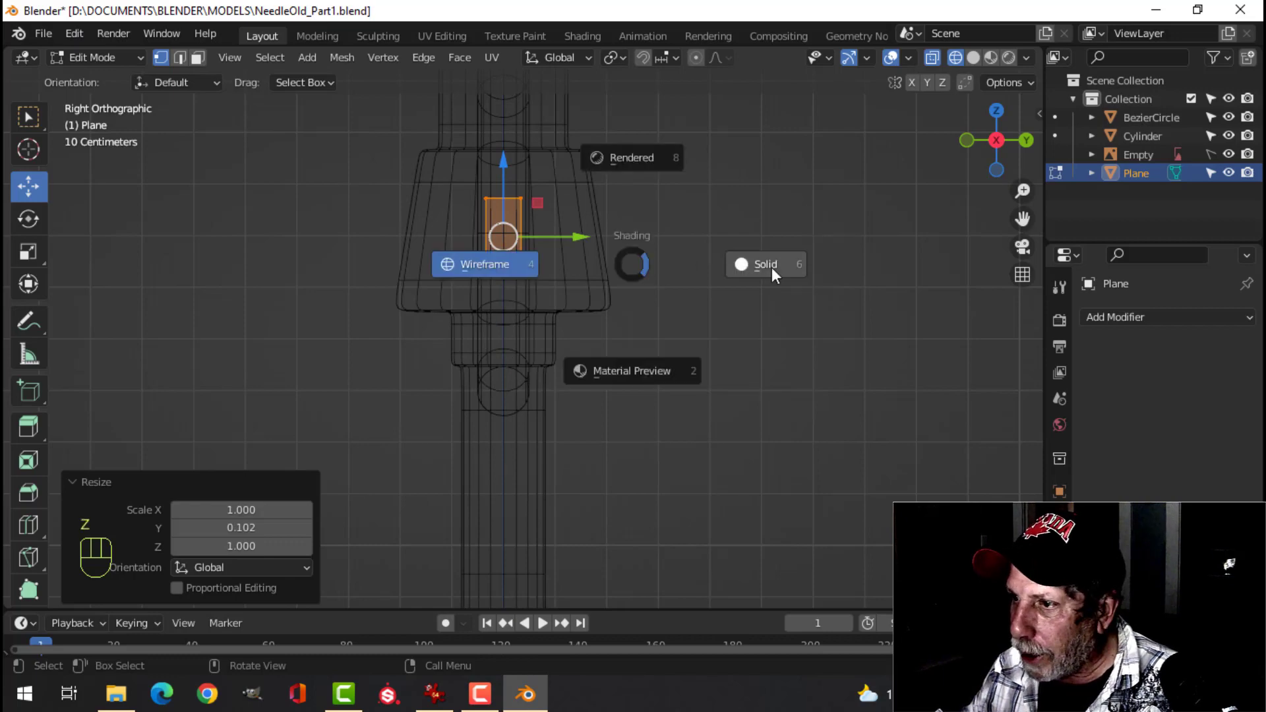
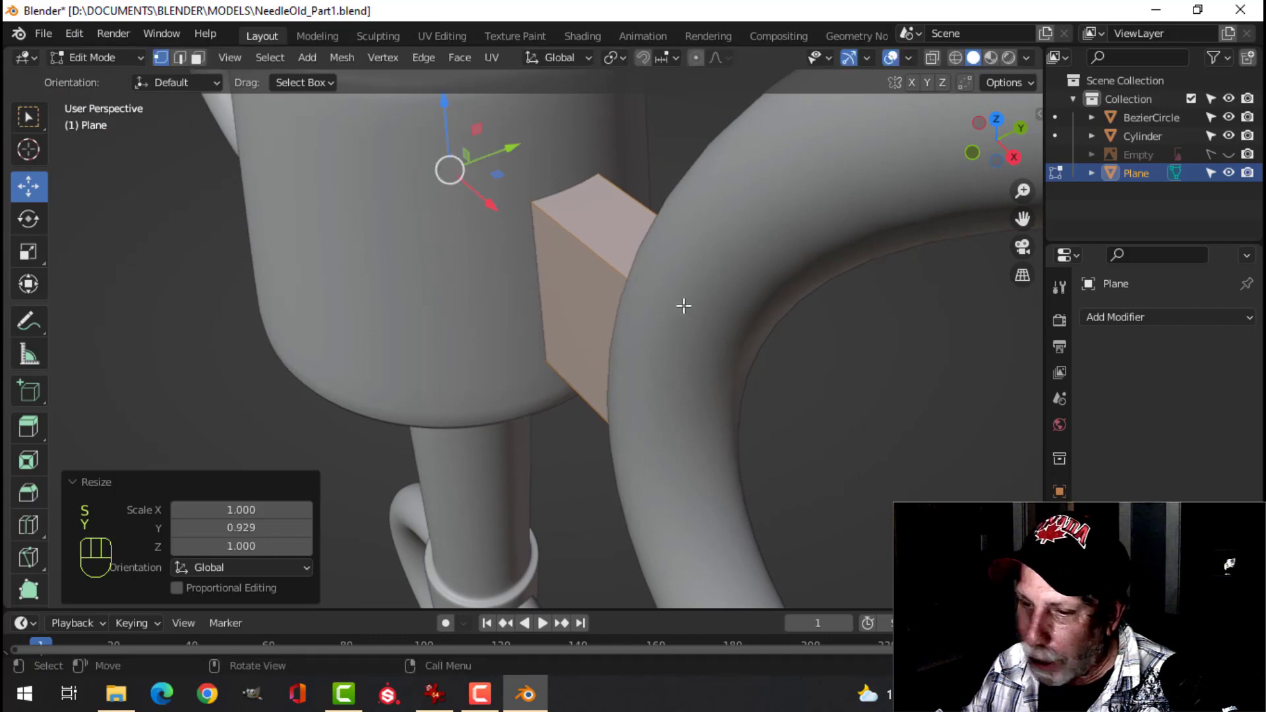
Toggle X-ray to see hidden geometry, return to solid shading and switch to edge select.
key("z")
middle_click(700, 318)
key("alt+a")
key("3")
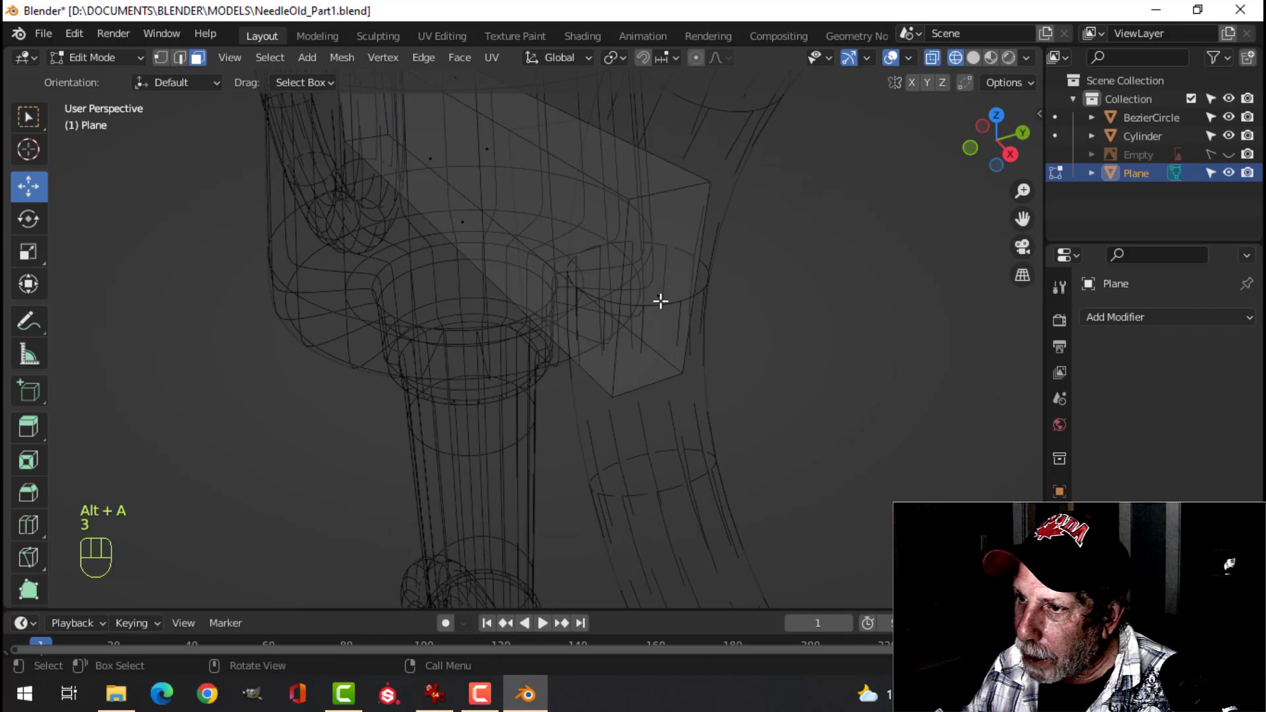
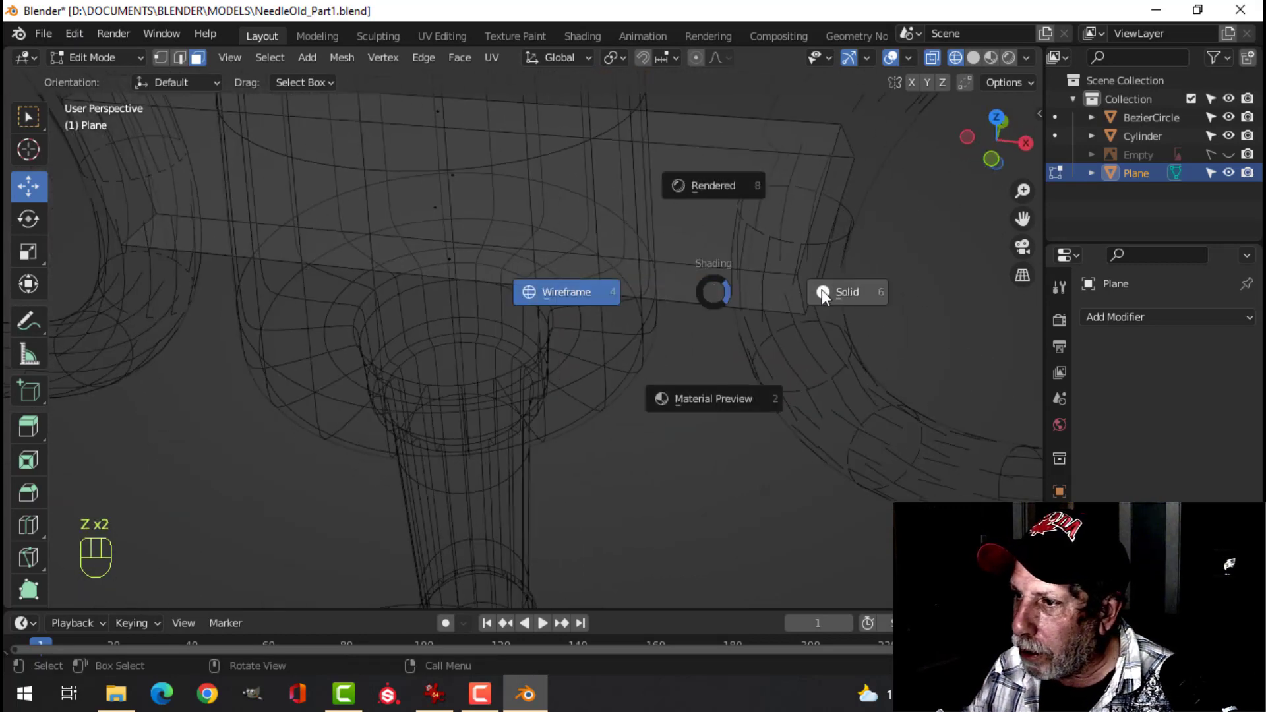
left_click_drag(794, 314, 676, 316)
left_click_drag(674, 324, 690, 321)
middle_click(686, 312)
key("2")
Select the connector bar's edges from several sides.
left_click(658, 179)
left_click_drag(641, 346, 655, 341)
left_click(703, 154)
left_click_drag(768, 282, 647, 238)
left_click(461, 269)
middle_click(615, 282)
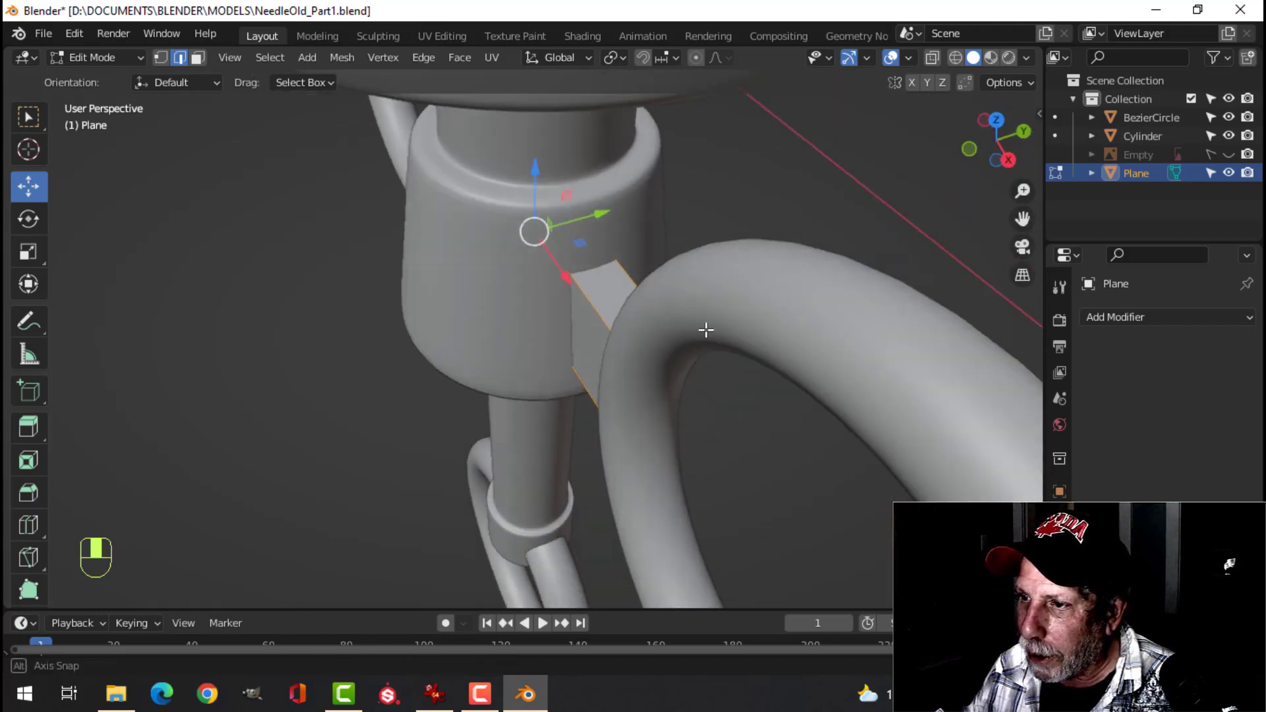
left_click_drag(687, 327, 556, 300)
middle_click(571, 292)
Bevel the selected bar edges with 3 segments and return to Object Mode.
key("ctrl+b")
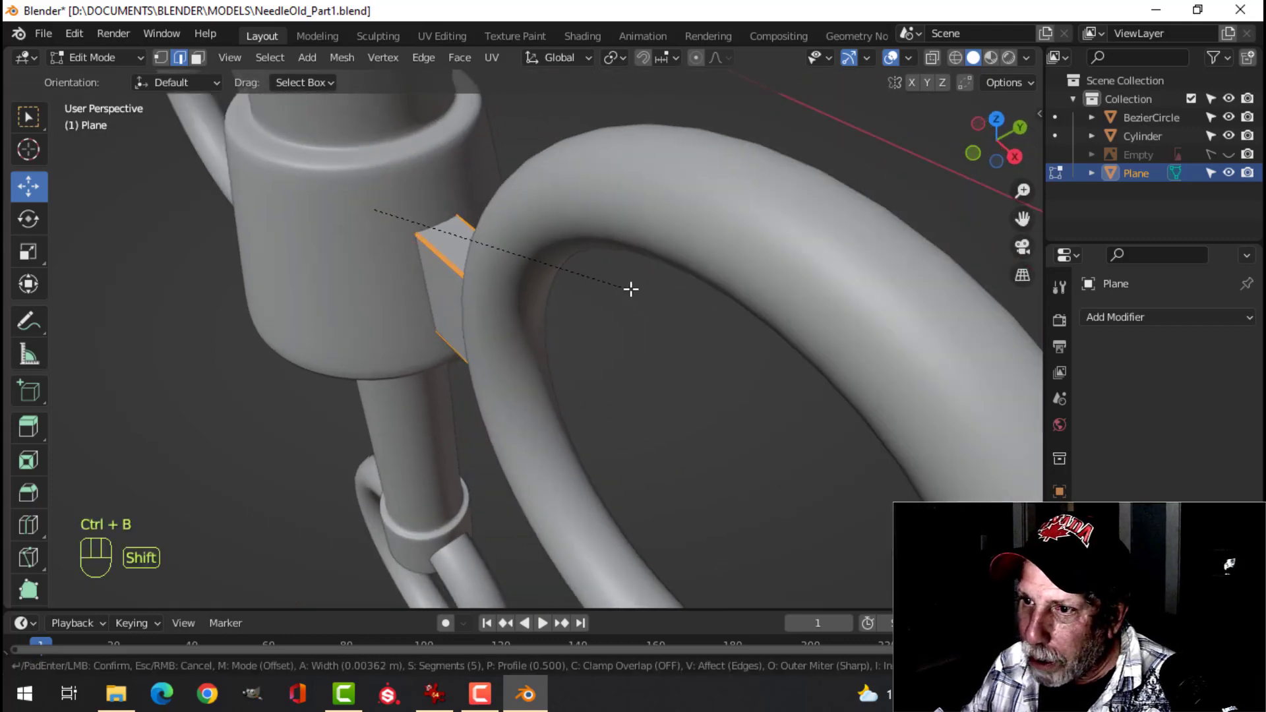
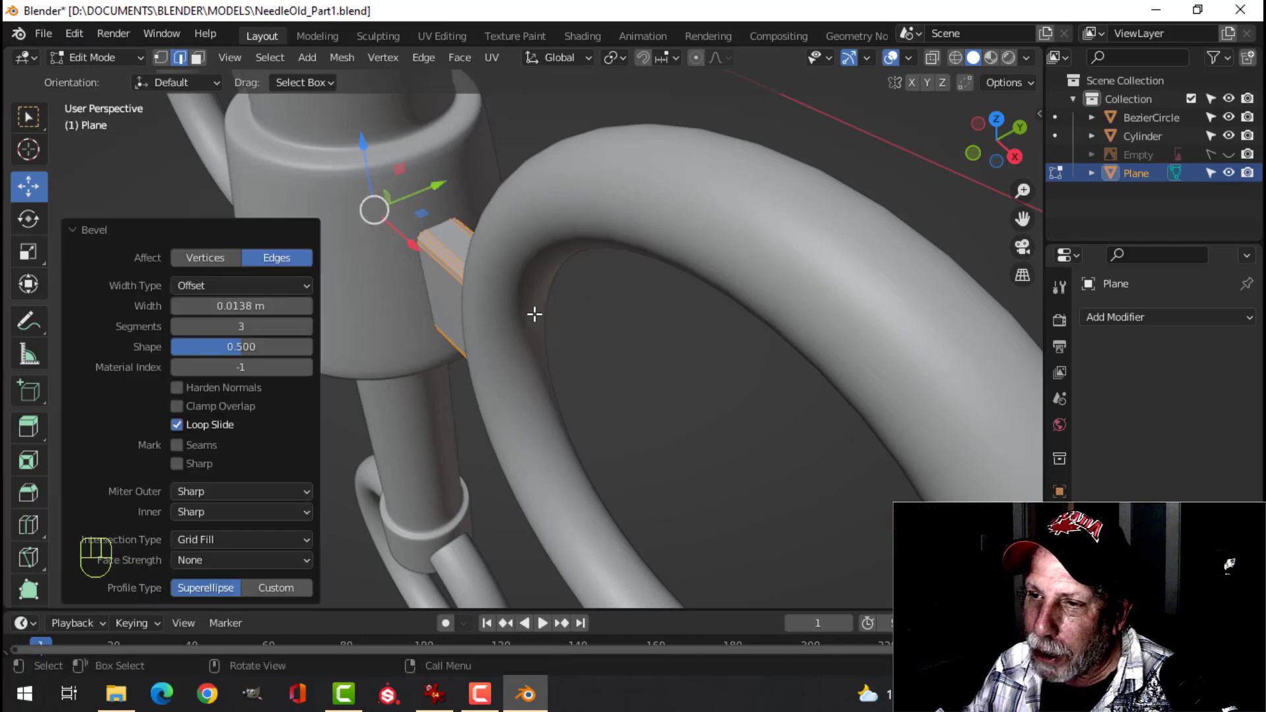
key("alt+a")
left_click_drag(529, 314, 611, 271)
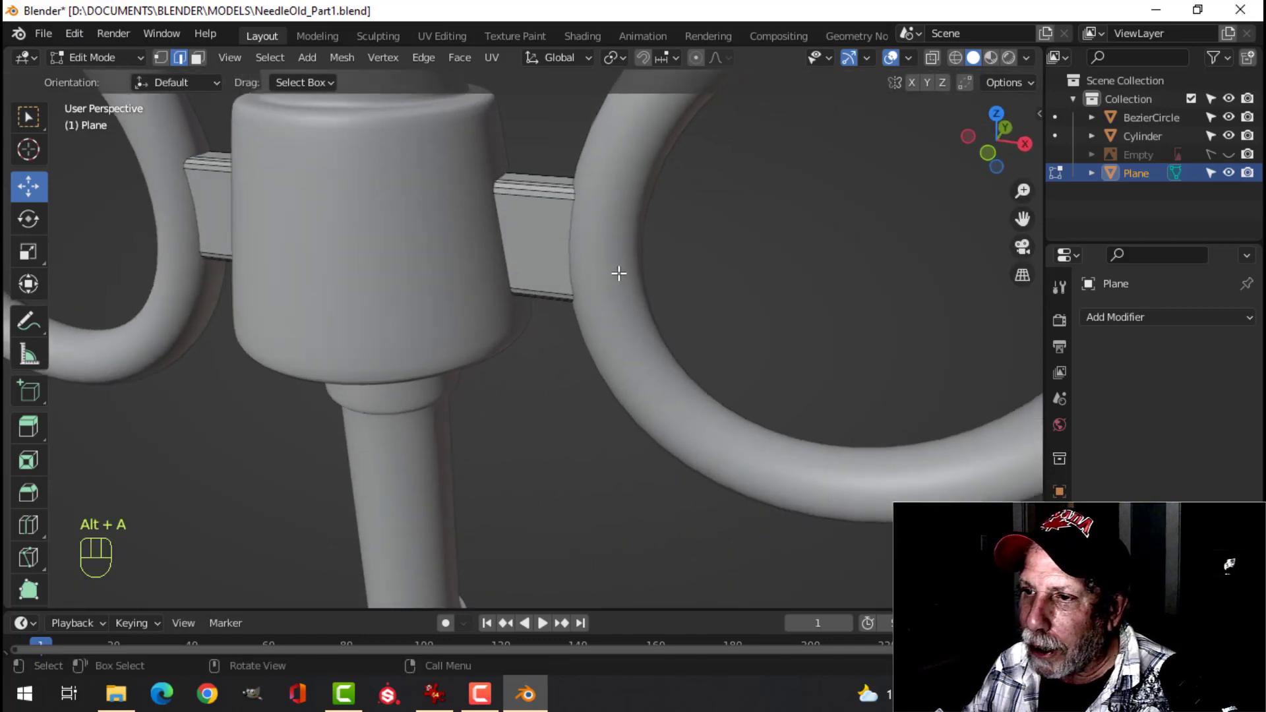
key("Tab")
left_click_drag(527, 236, 503, 195)
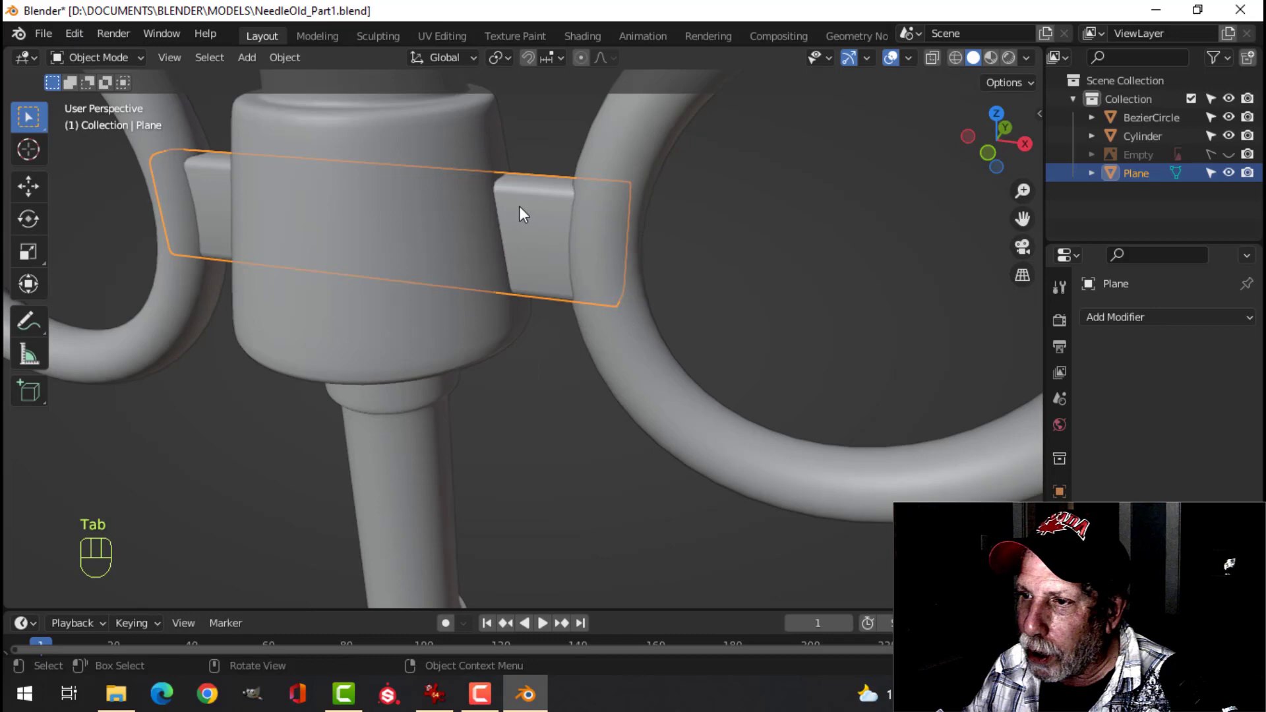
Select the rings, syringe body and connector bars together and join them into one object.
key("alt+a")
left_click_drag(507, 309, 544, 285)
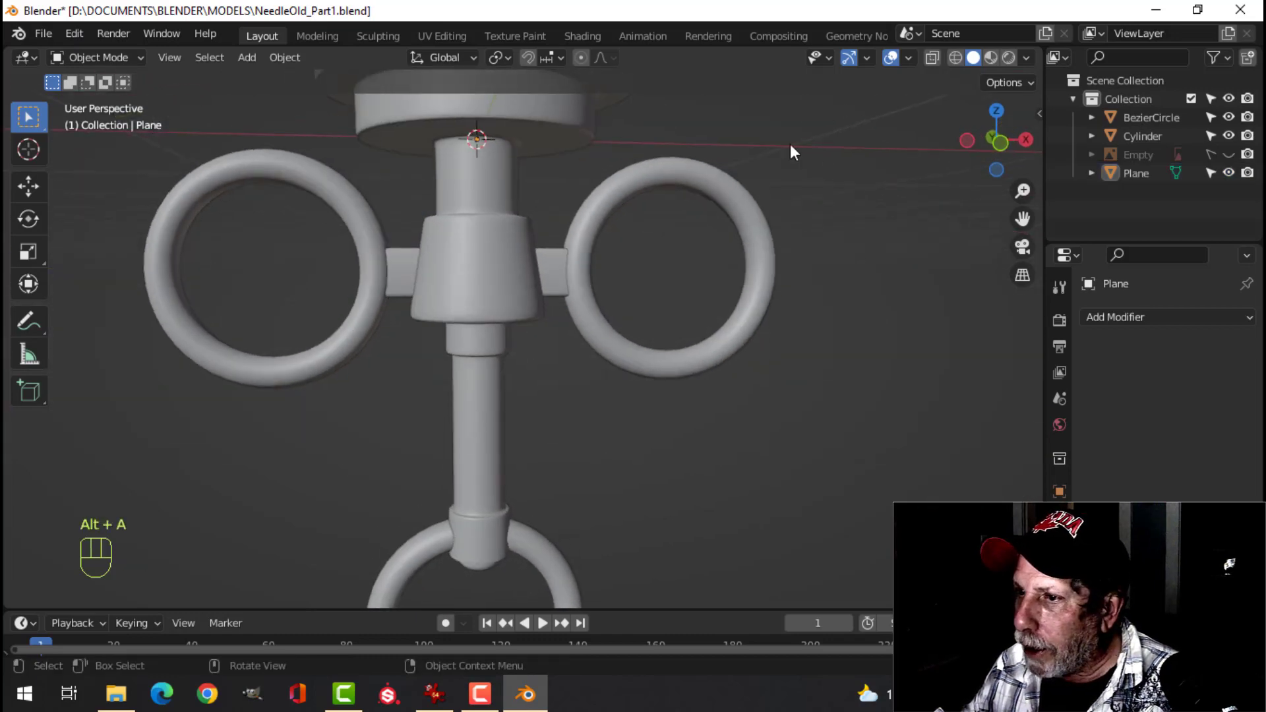
left_click_drag(918, 66, 614, 288)
left_click_drag(615, 270, 590, 238)
middle_click(544, 284)
middle_click(565, 303)
left_click_drag(548, 307, 534, 339)
left_click_drag(540, 322, 563, 329)
left_click_drag(568, 333, 595, 272)
middle_click(612, 284)
left_click_drag(664, 332, 660, 274)
left_click_drag(616, 329, 664, 321)
left_click_drag(678, 326, 660, 311)
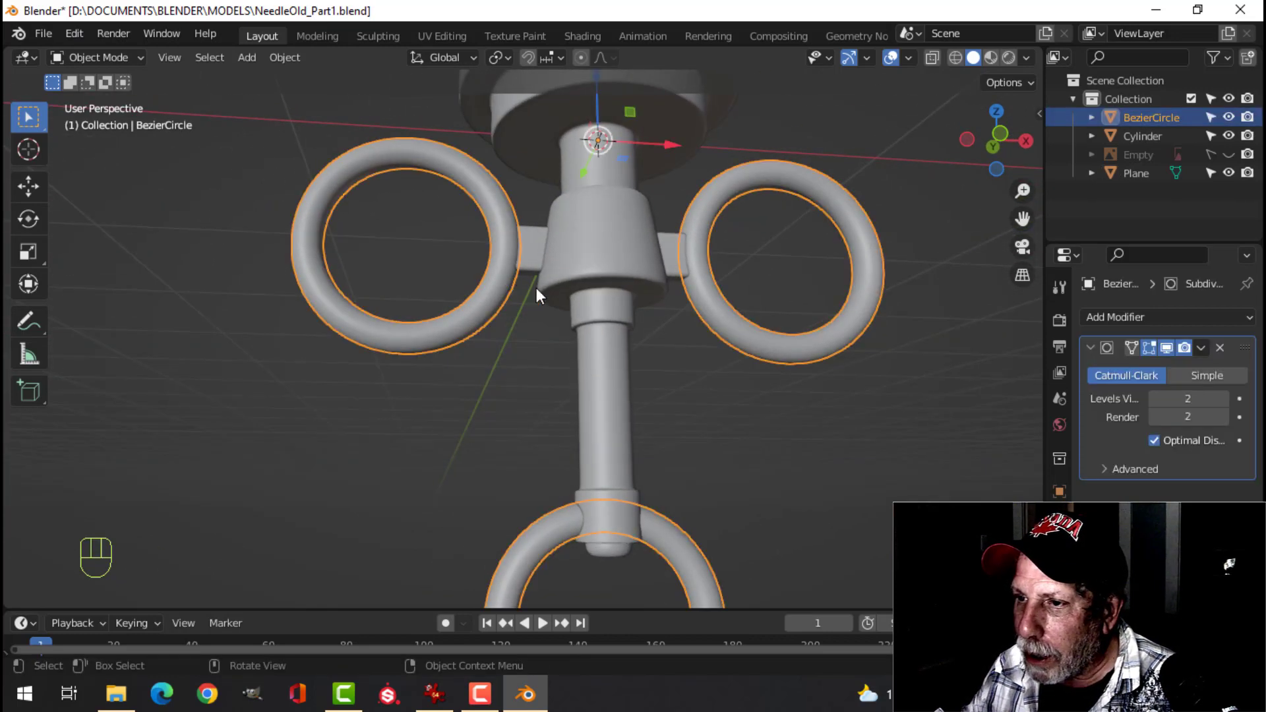
left_click(626, 261)
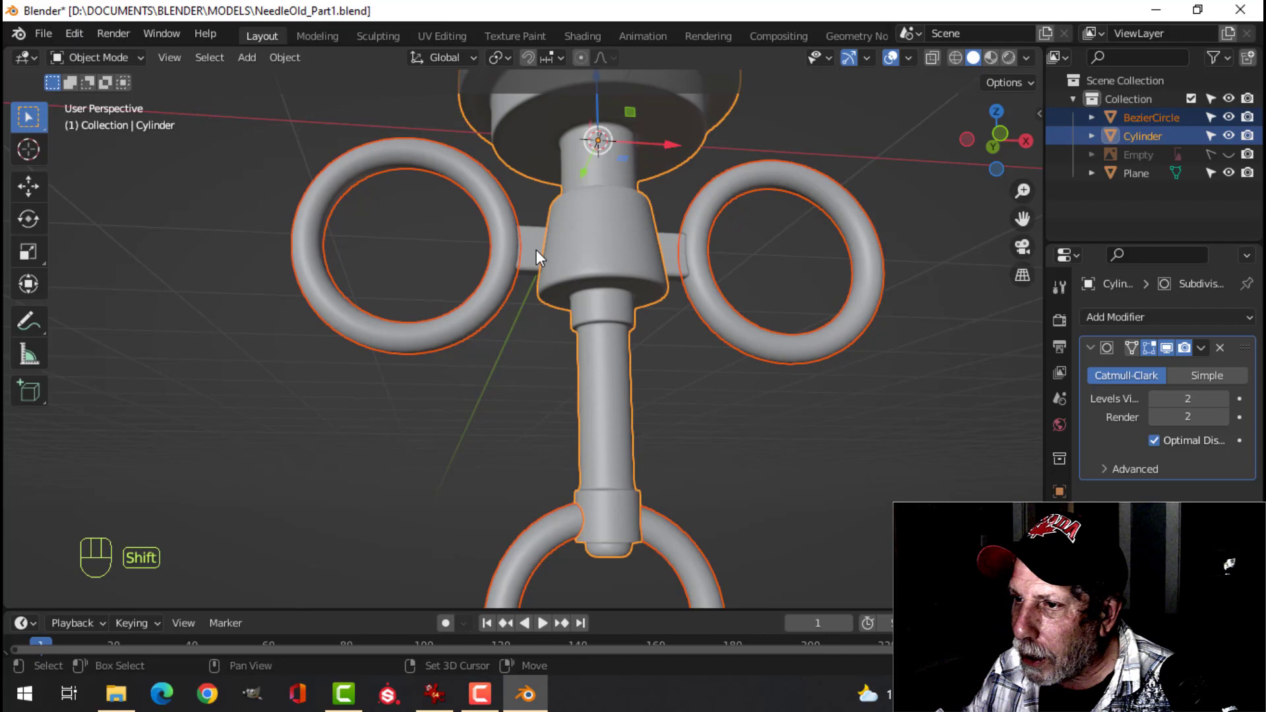
left_click(544, 258)
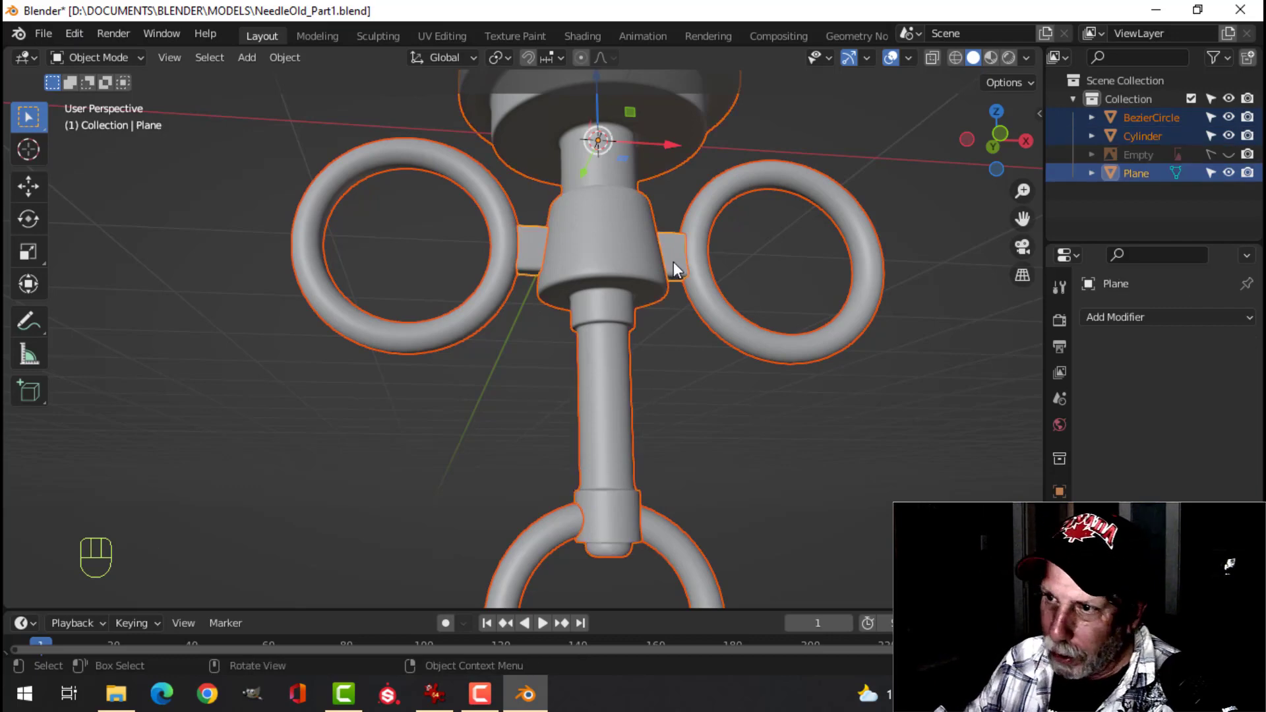
key("ctrl+j")
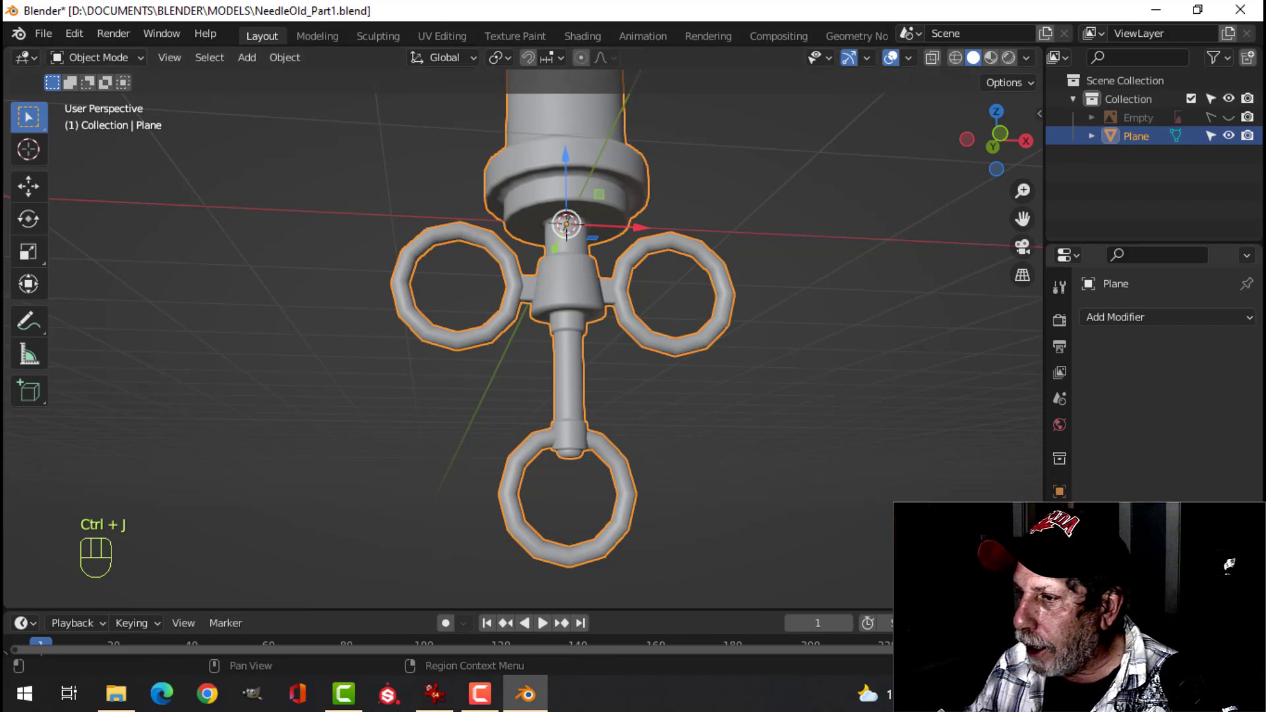
Smooth the joined syringe with a level-2 Subdivision Surface modifier.
left_click_drag(701, 287, 684, 319)
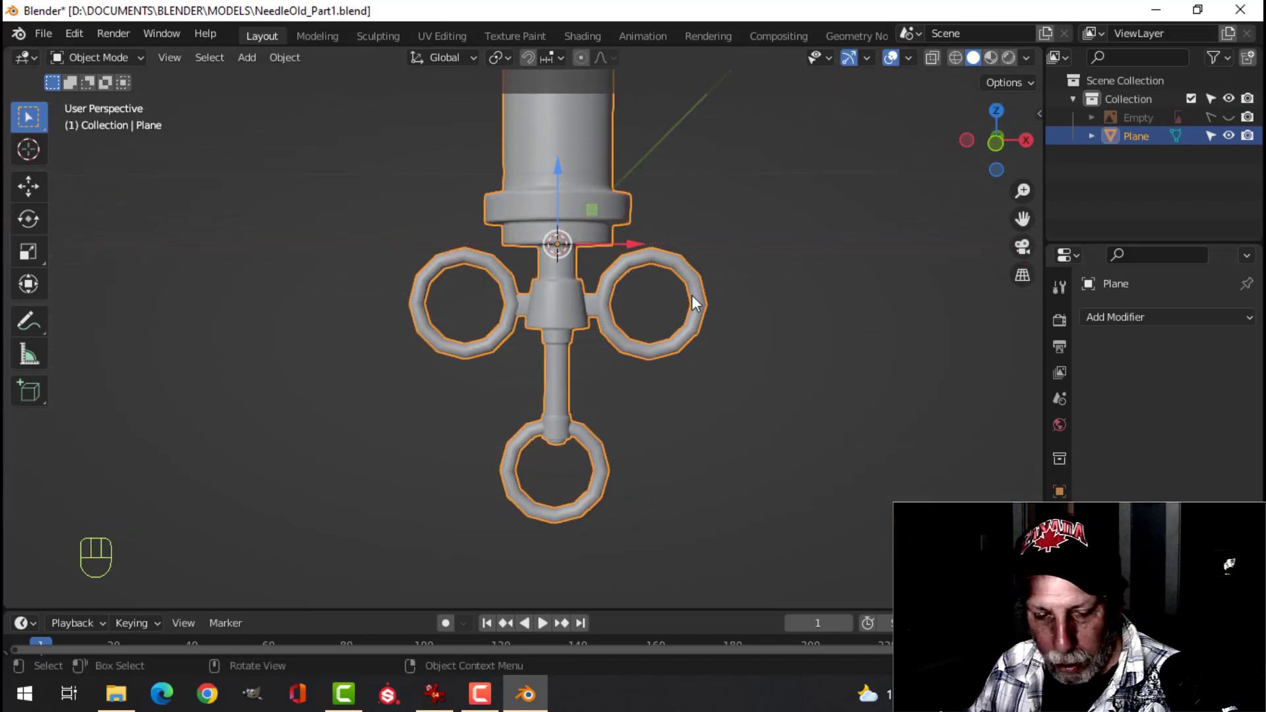
key("Tab")
key("Tab")
left_click_drag(600, 467, 754, 398)
key("ctrl+2")
key("alt+a")
left_click_drag(716, 322, 656, 329)
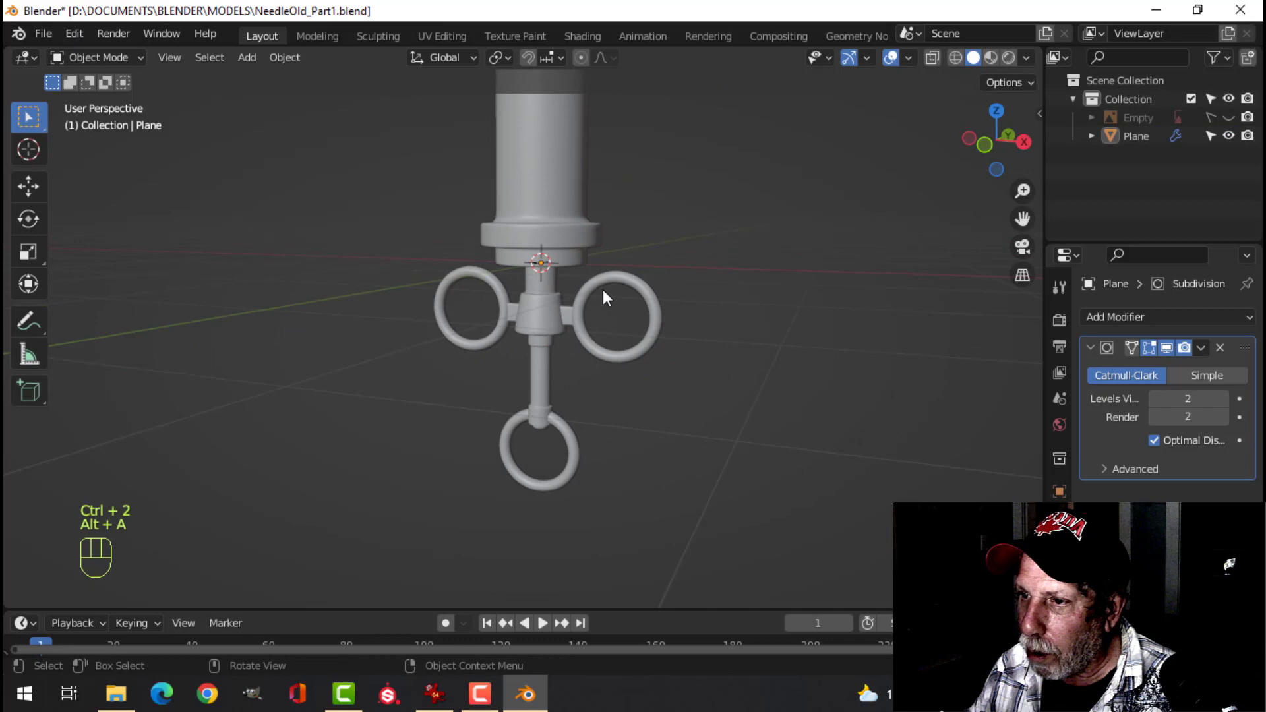
Show scene statistics and shade the syringe with a golden MatCap for a metallic gold look.
left_click(547, 205)
left_click_drag(587, 264, 634, 261)
middle_click(627, 304)
middle_click(639, 318)
left_click_drag(916, 65, 229, 281)
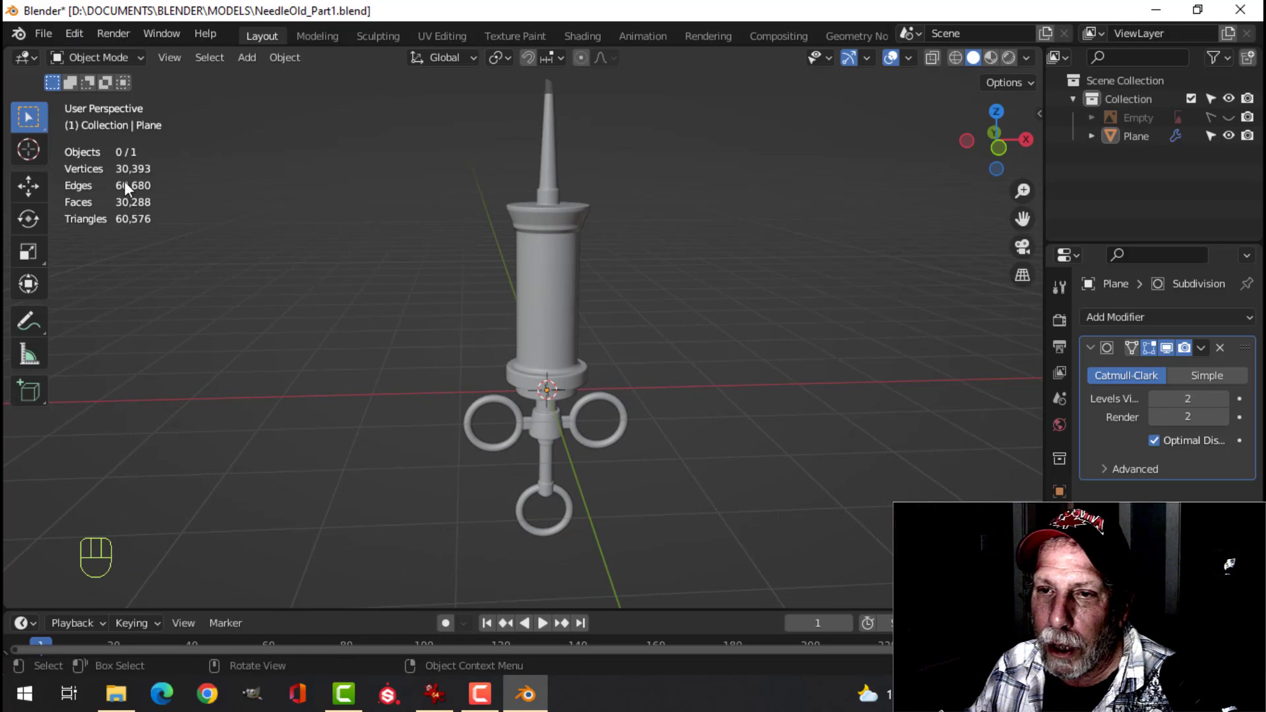
left_click_drag(655, 341, 651, 282)
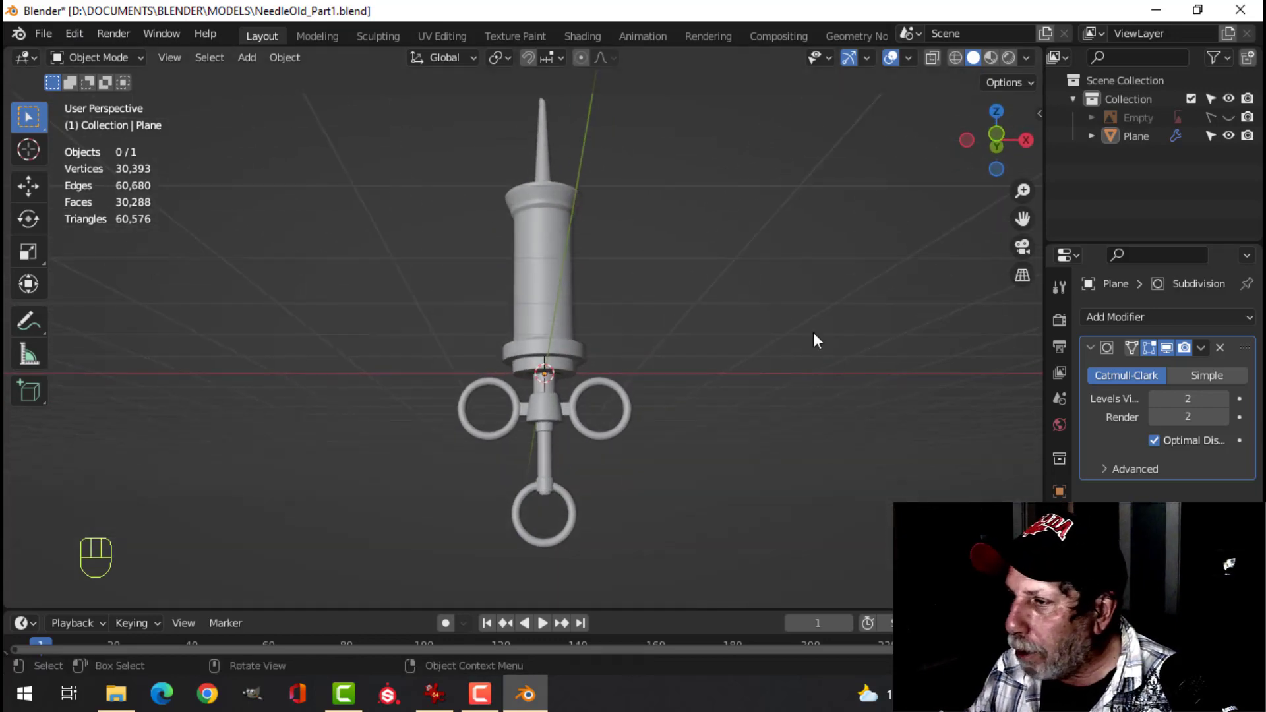
left_click_drag(758, 299, 769, 313)
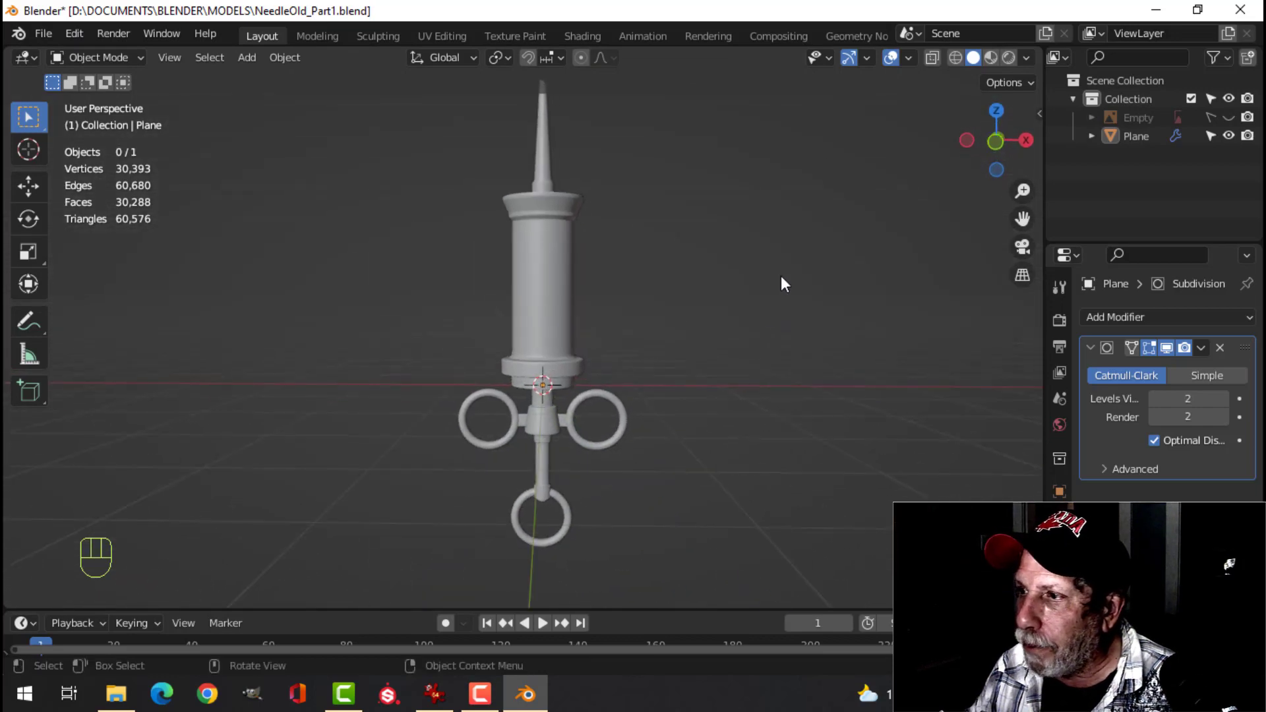
left_click_drag(1034, 67, 628, 405)
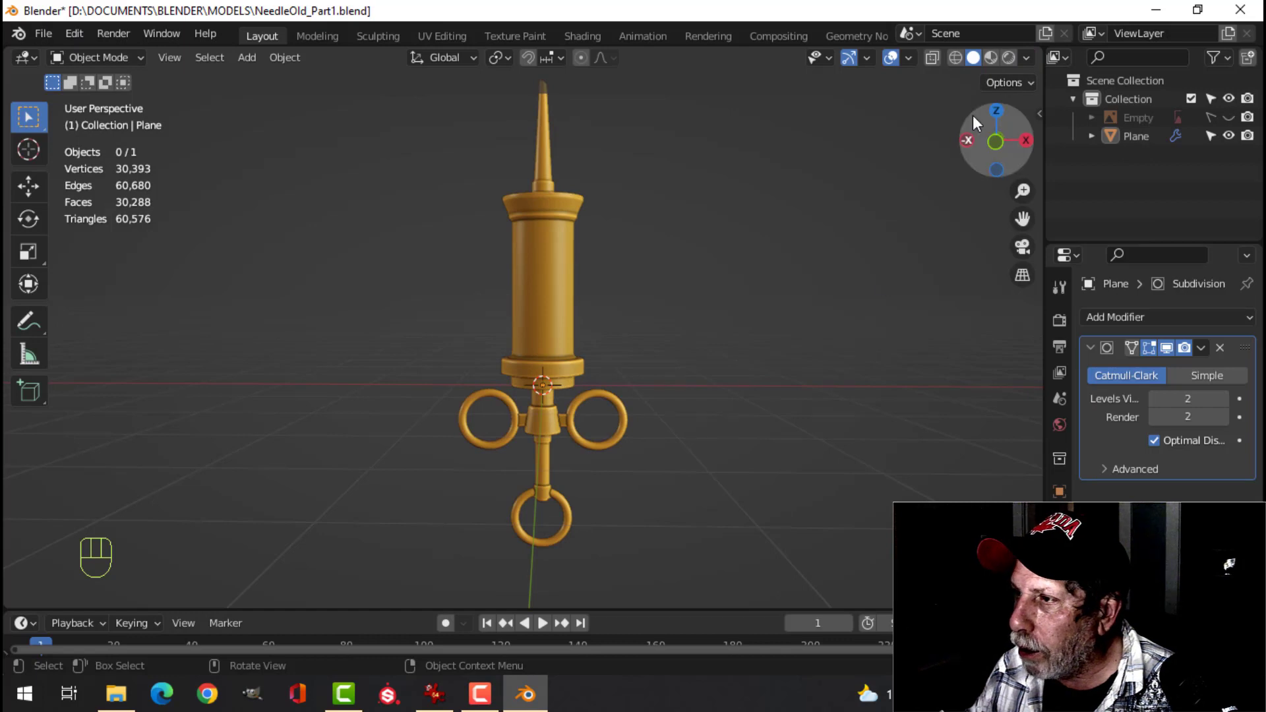
left_click_drag(1040, 67, 801, 253)
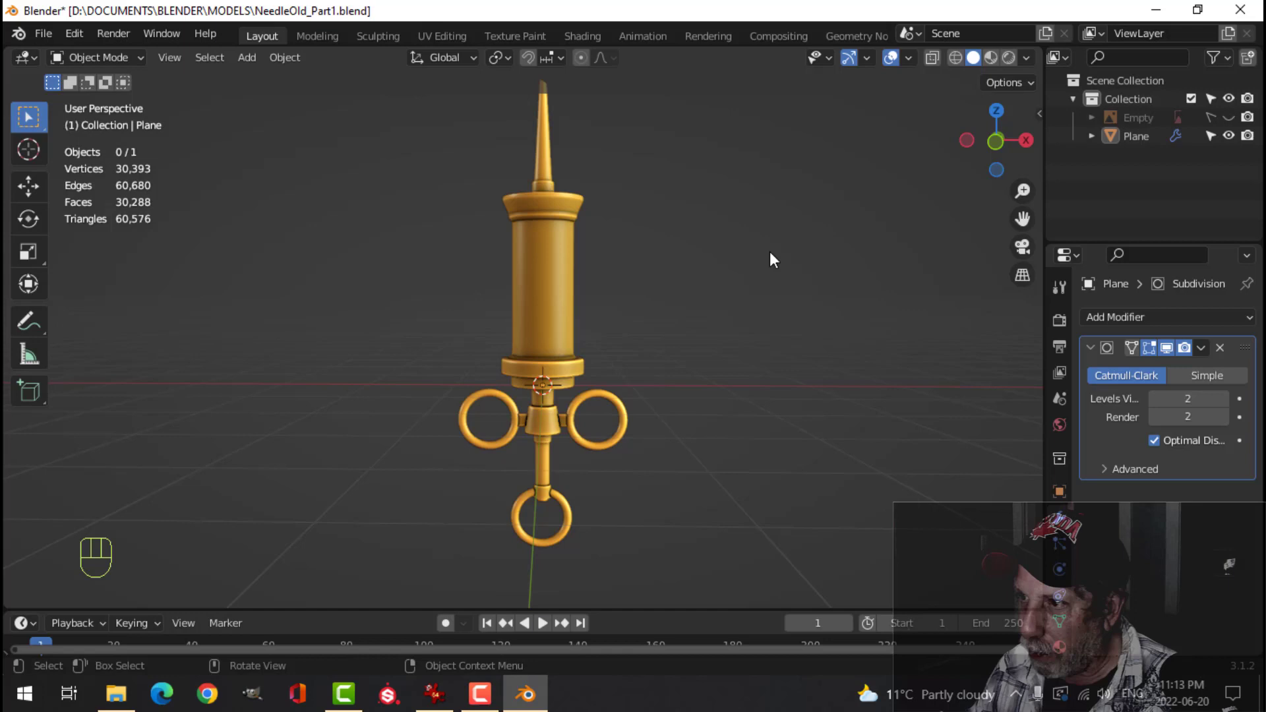
left_click_drag(725, 316, 733, 274)
left_click(852, 76)
left_click(859, 66)
left_click(899, 64)
left_click_drag(728, 259, 724, 282)
left_click_drag(734, 297, 734, 272)
left_click_drag(727, 323, 741, 331)
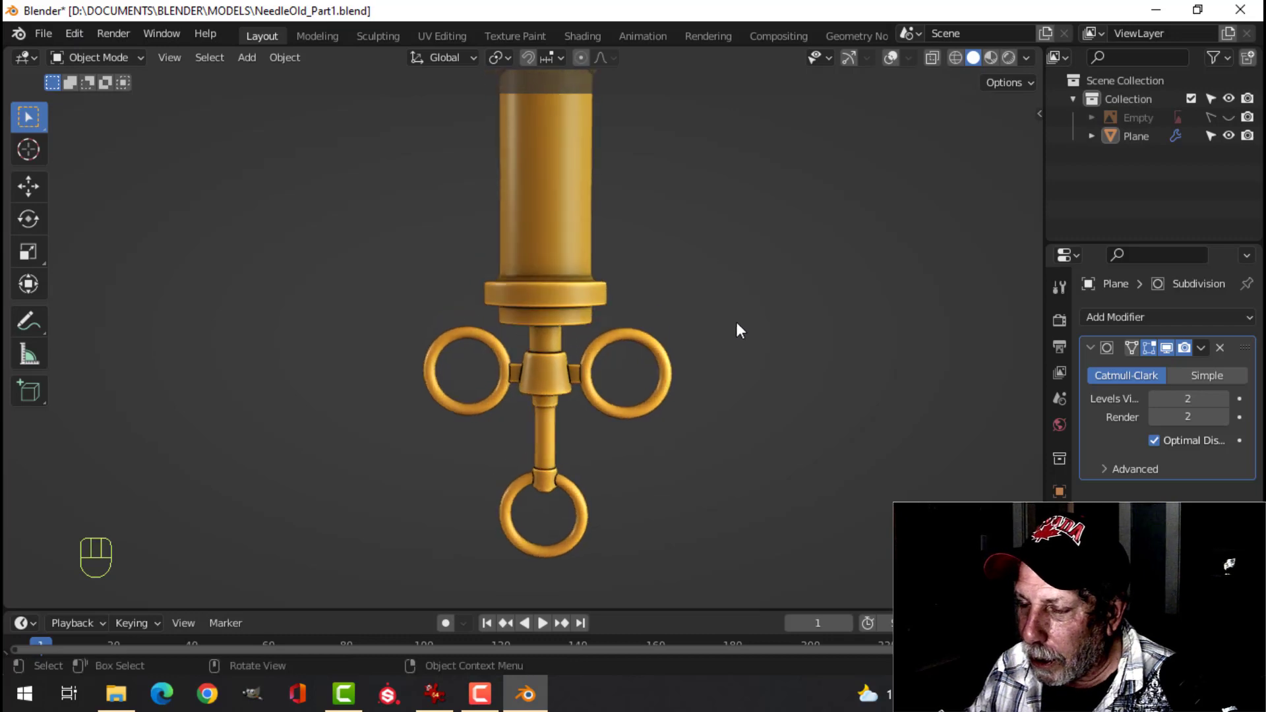
middle_click(671, 248)
left_click_drag(679, 297, 691, 302)
middle_click(700, 381)
left_click_drag(682, 363, 678, 338)
left_click_drag(653, 366, 645, 317)
left_click_drag(633, 275, 650, 325)
left_click_drag(604, 285, 620, 333)
middle_click(620, 324)
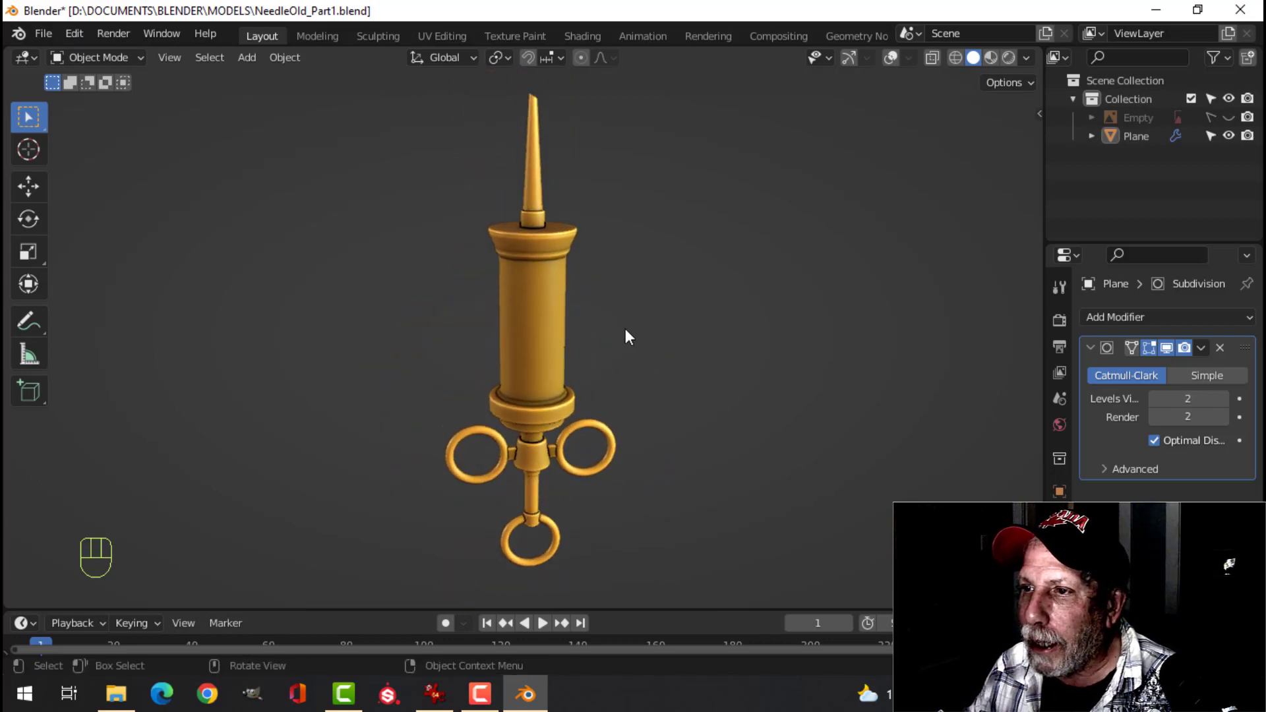
middle_click(633, 326)
middle_click(628, 315)
left_click_drag(594, 327, 638, 249)
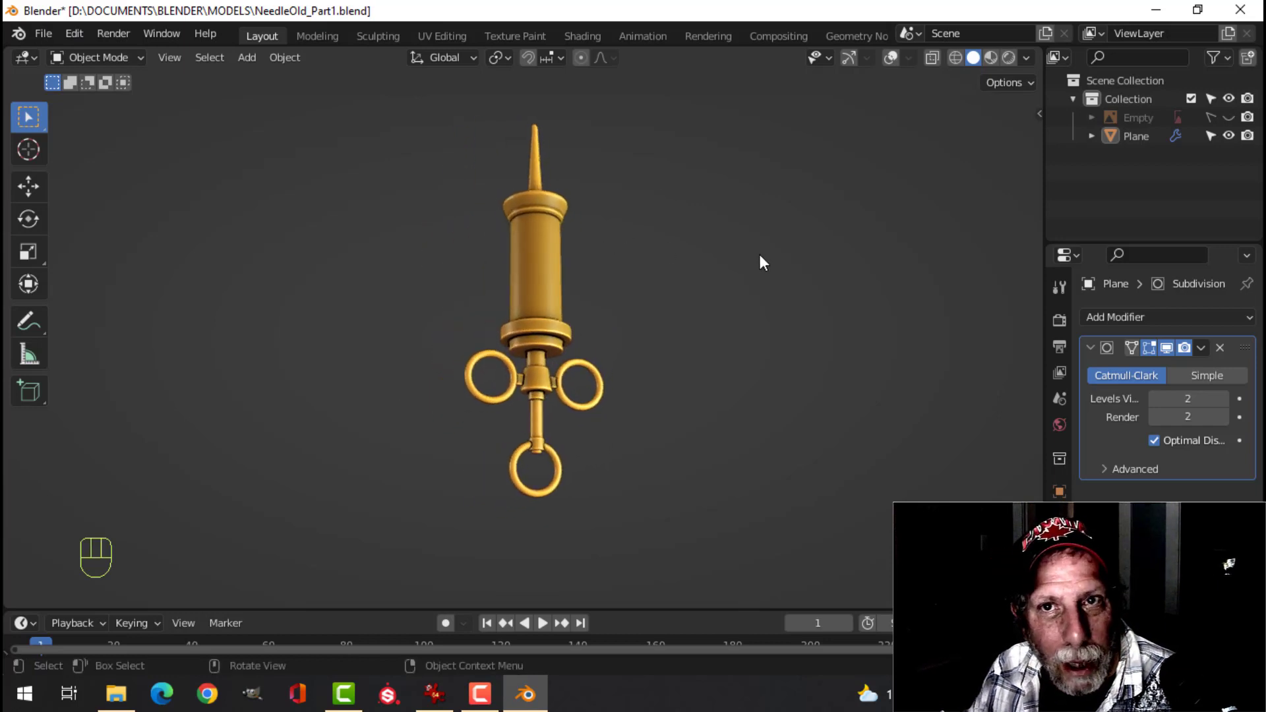